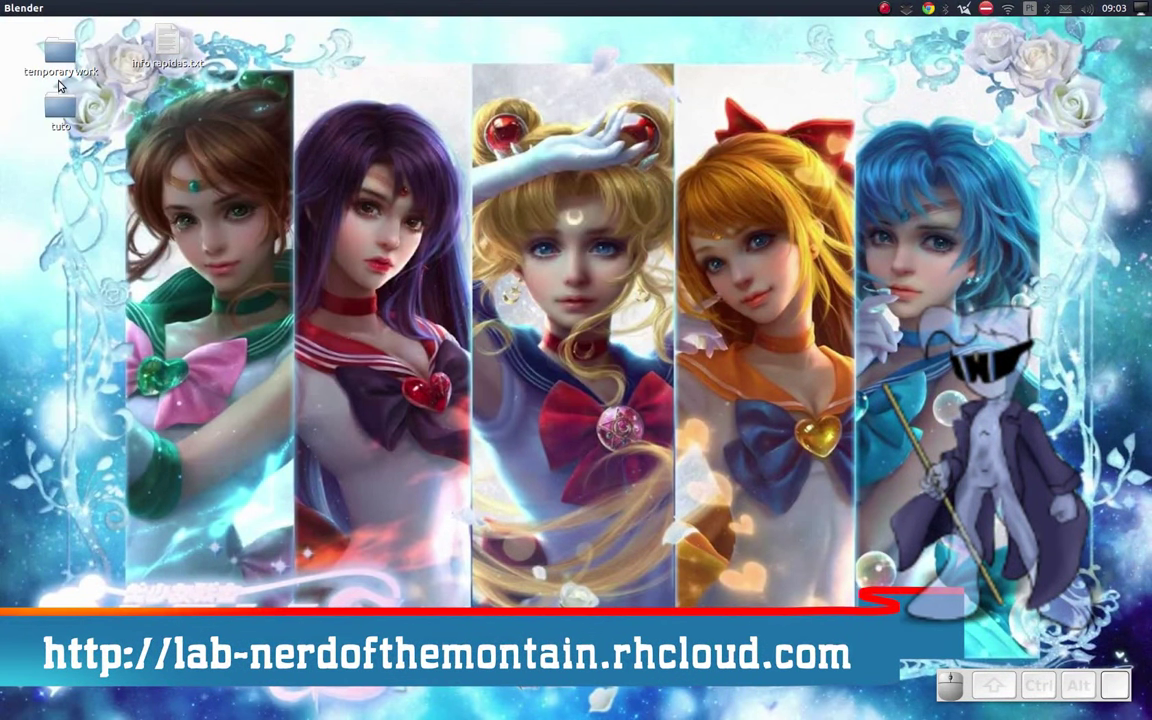
# Step: Launch Godot Engine from the Ubuntu application search by searching 'go'
pyautogui.press('g')
pyautogui.press('o')
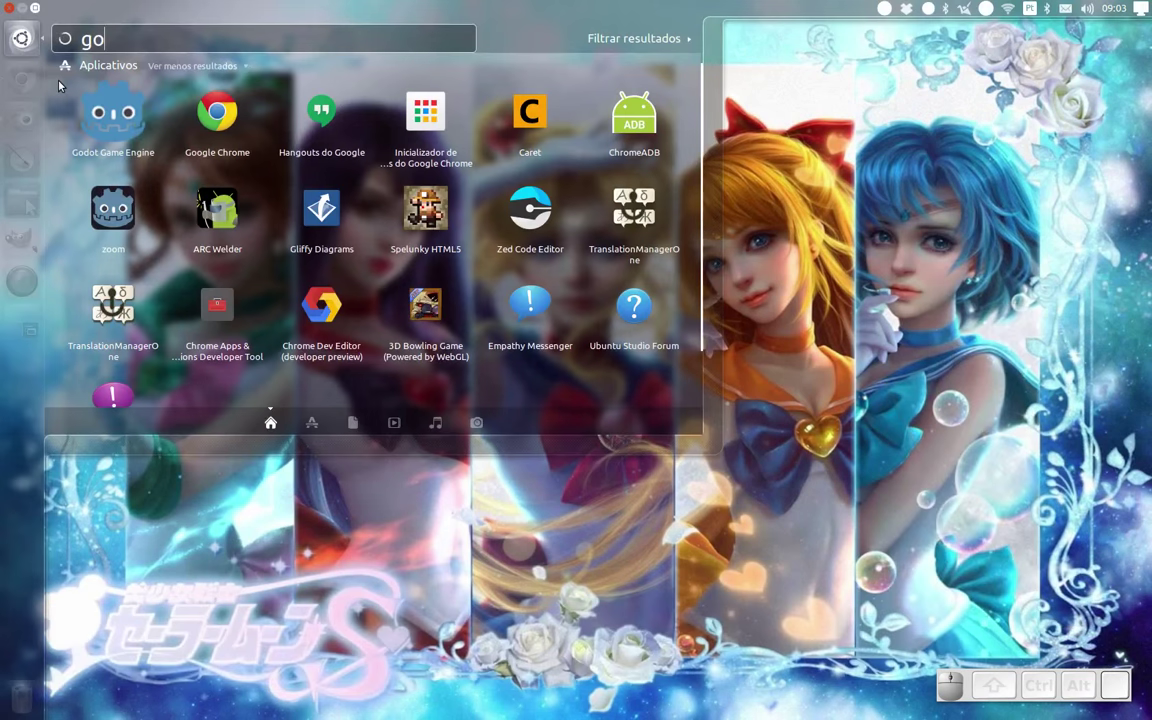
pyautogui.press('Down')
pyautogui.press('Return')
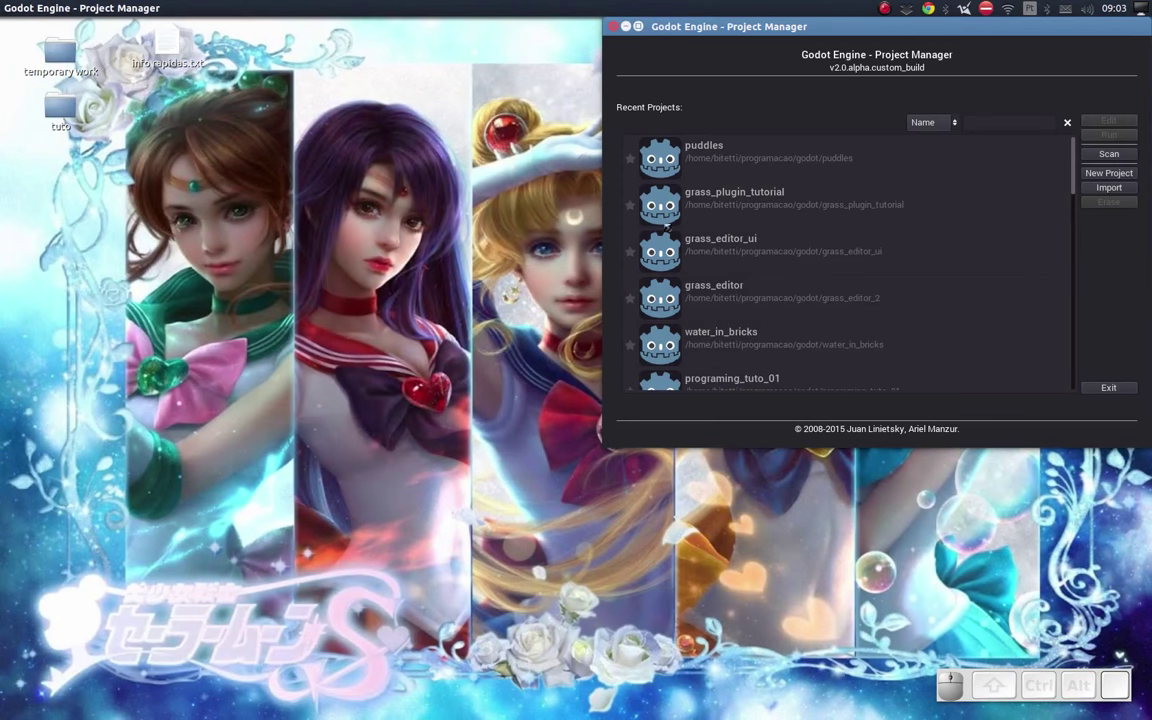
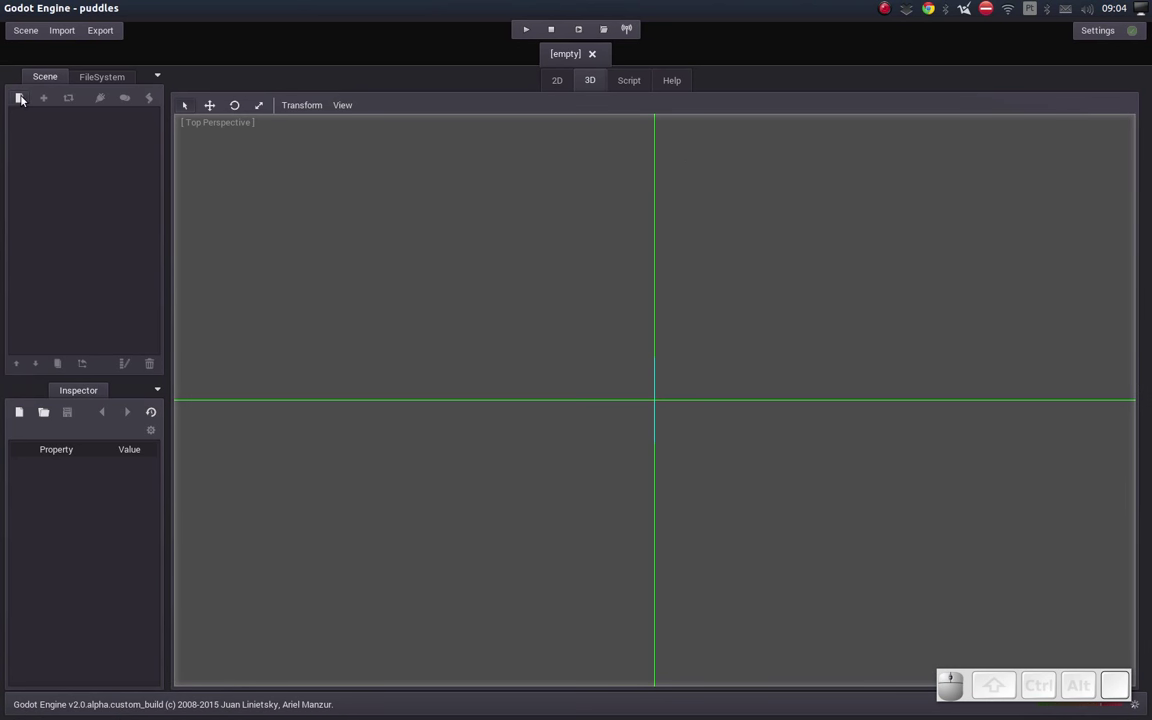
# Step: Create a Spatial node as the new scene's root
pyautogui.click(24, 97)
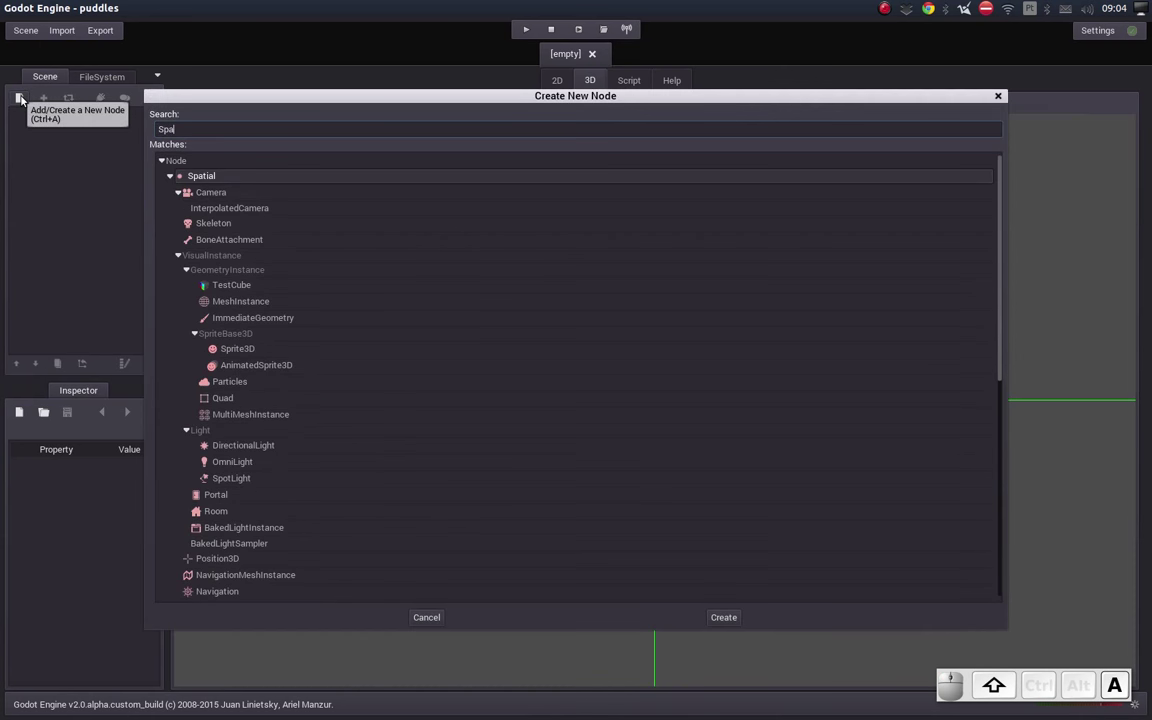
pyautogui.press('shift+Down')
pyautogui.press('Up')
pyautogui.press('Return')
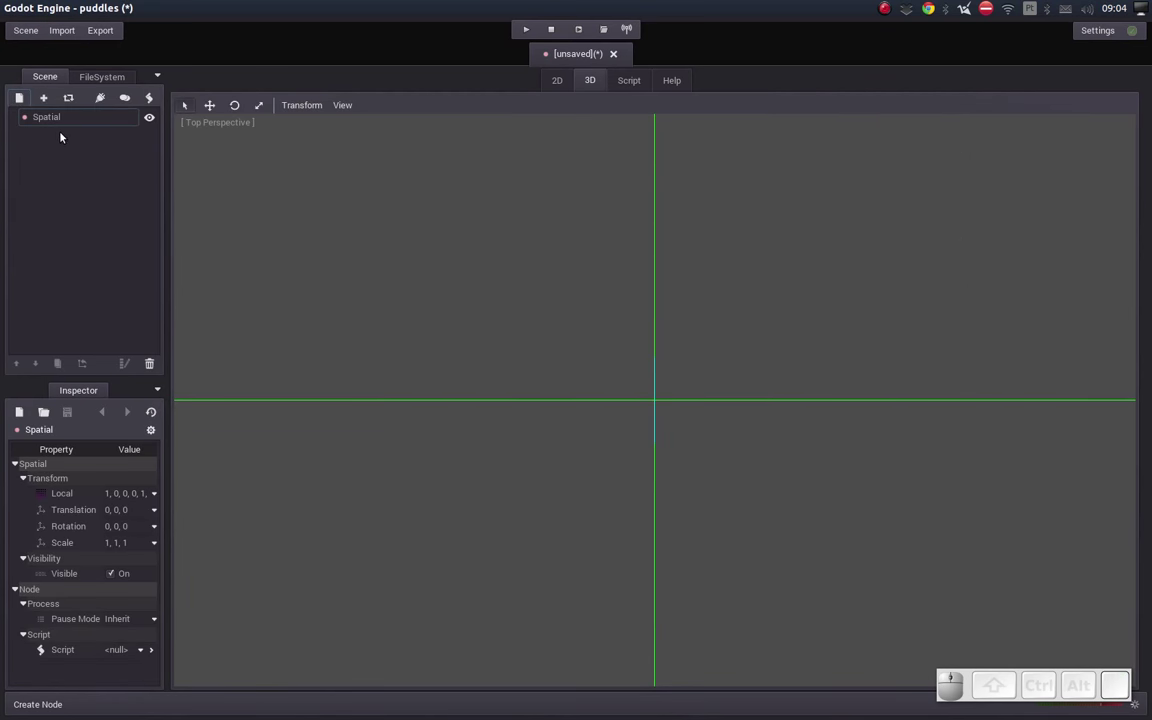
# Step: Add a child Spatial node under the Spatial root
pyautogui.click(62, 122)
pyautogui.click(21, 98)
pyautogui.click(201, 178)
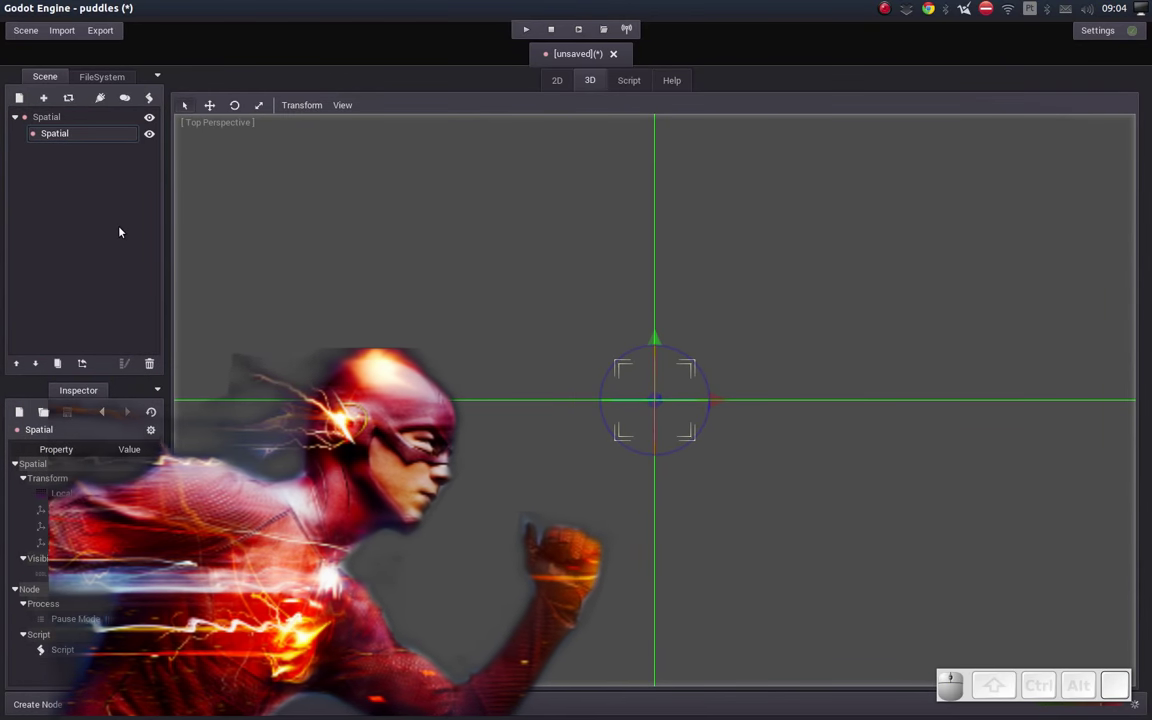
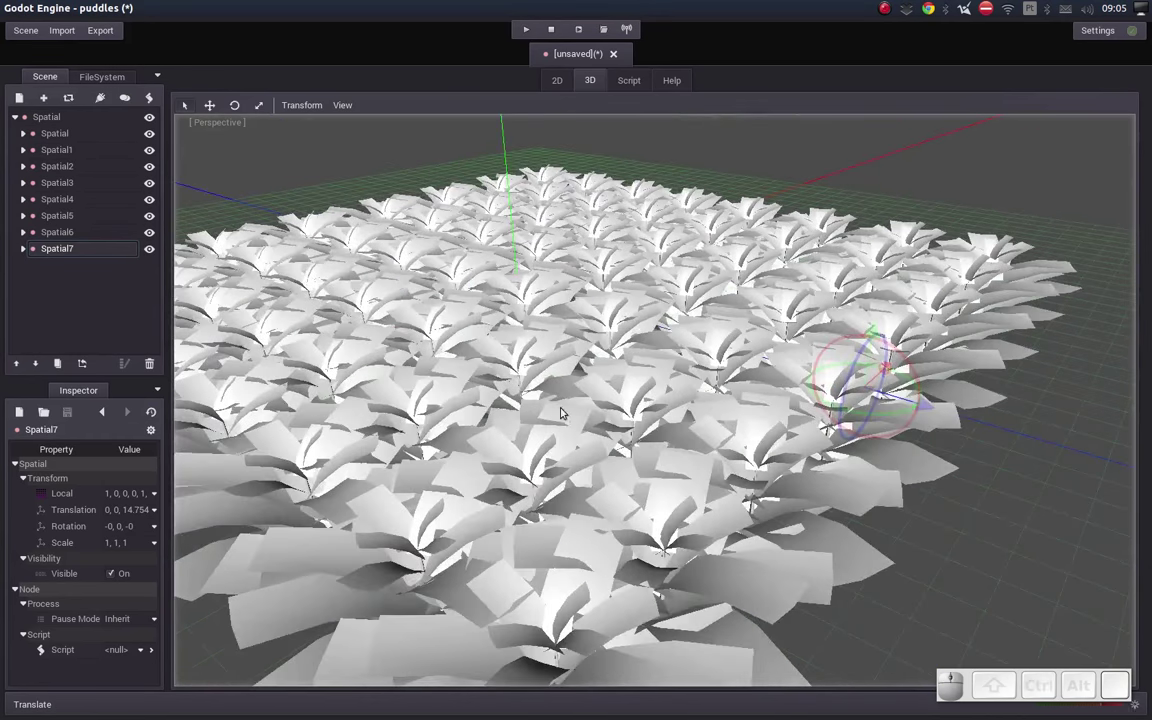
# Step: Open the mato01.msh mesh of Spatial7's first MeshInstance for editing in the Inspector
pyautogui.click(26, 249)
pyautogui.click(91, 273)
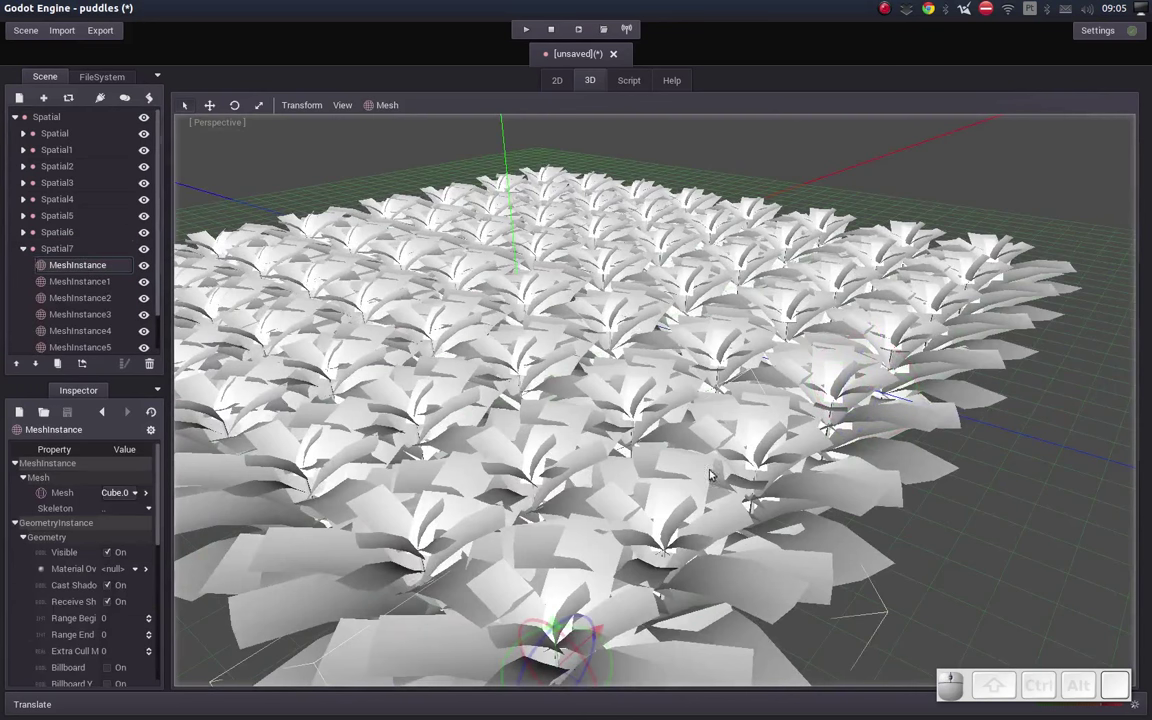
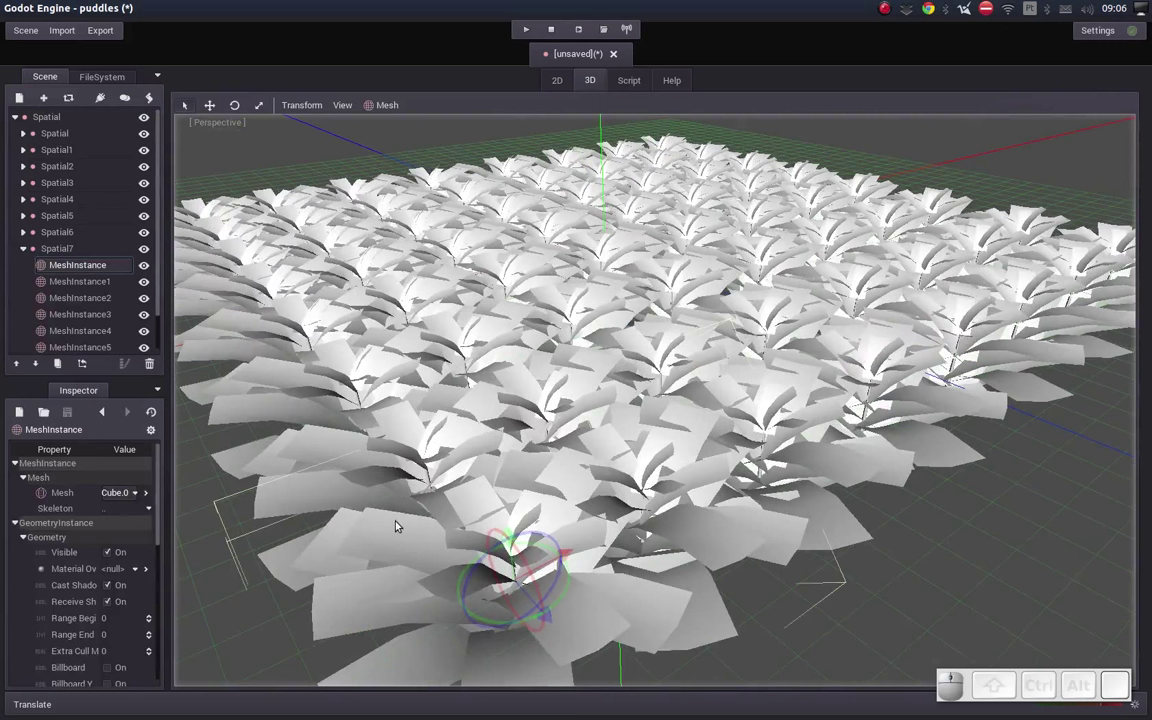
pyautogui.click(129, 497)
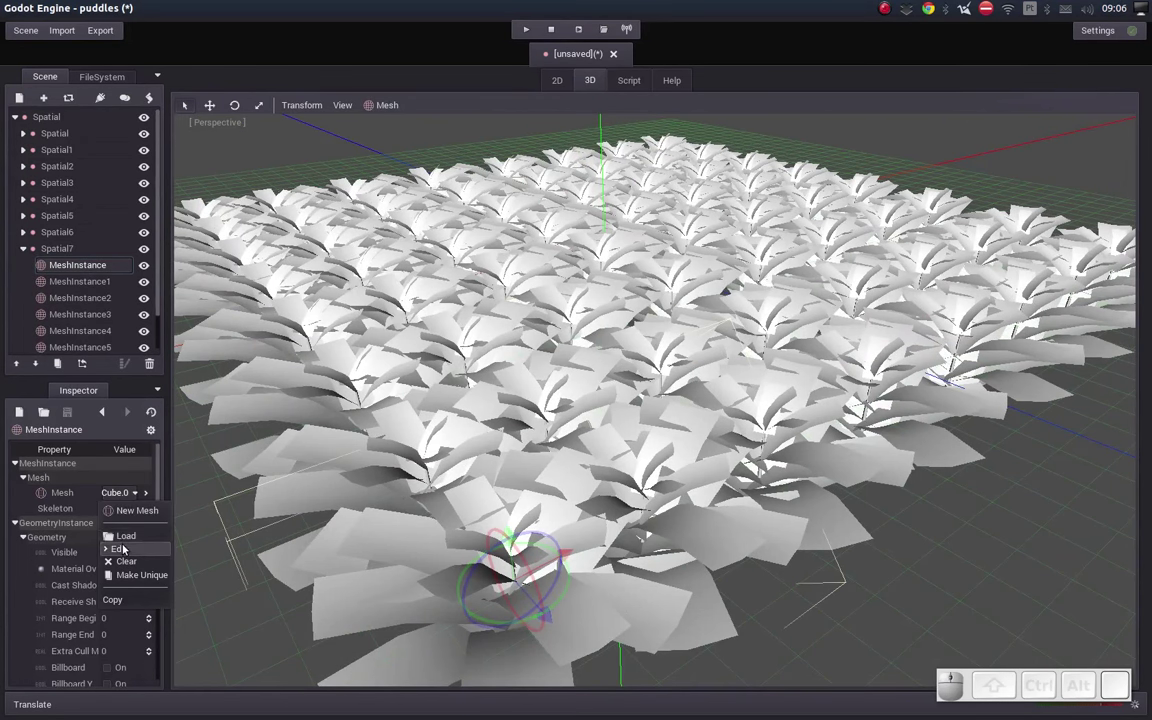
pyautogui.click(123, 545)
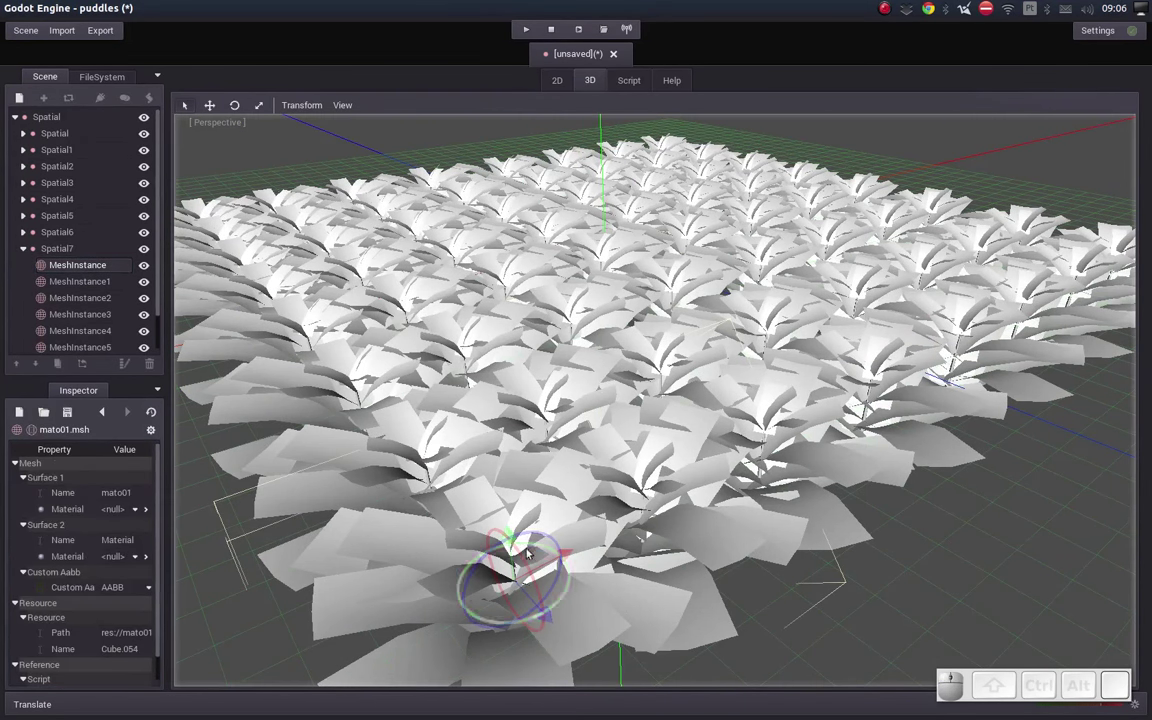
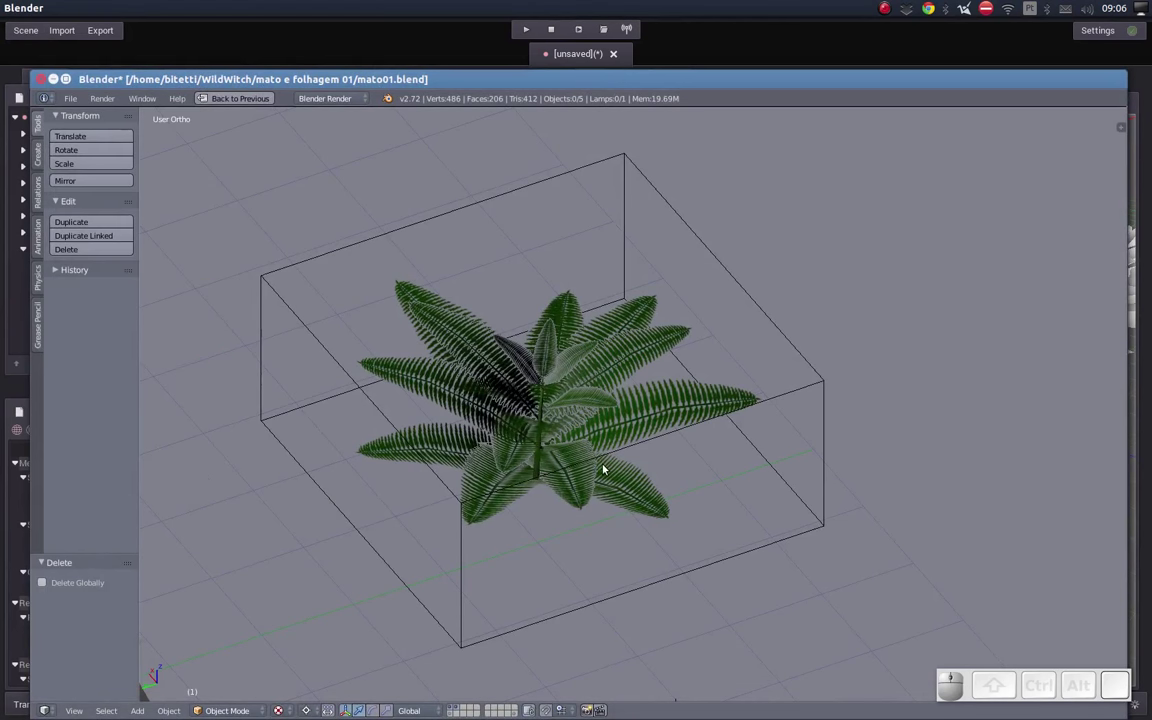
# Step: Put the fern model into Vertex Paint mode and bring up the brush colour settings
pyautogui.middleClick(629, 446)
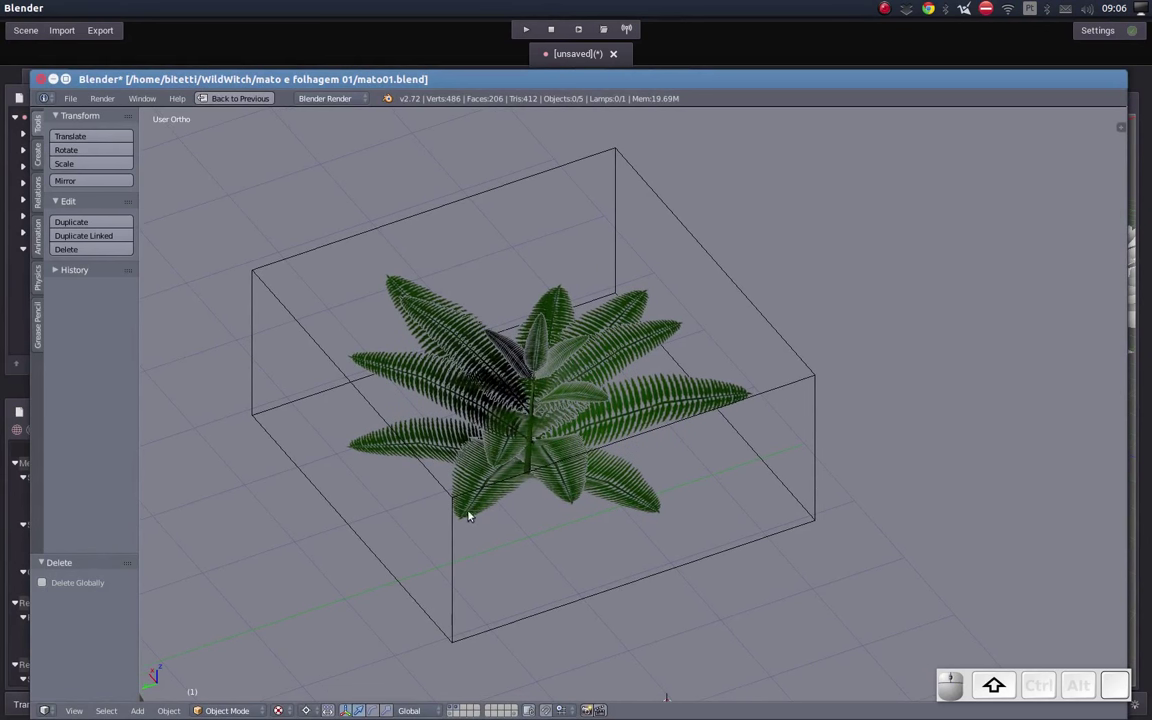
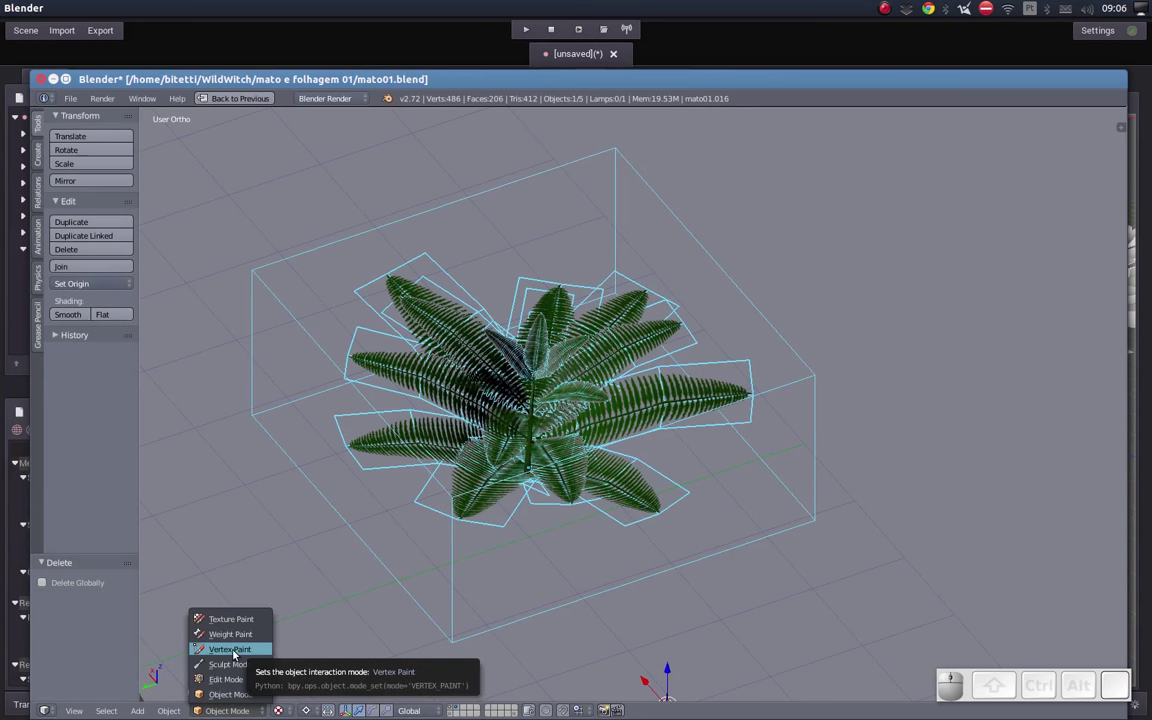
pyautogui.click(236, 651)
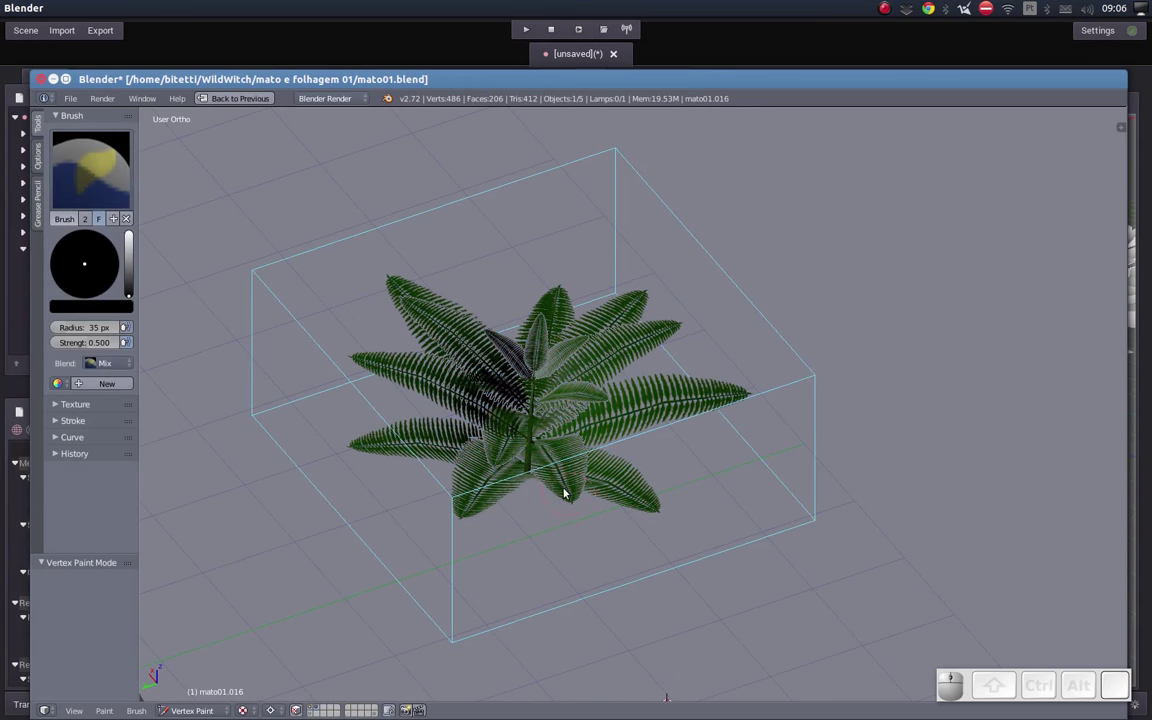
pyautogui.click(245, 709)
pyautogui.click(281, 661)
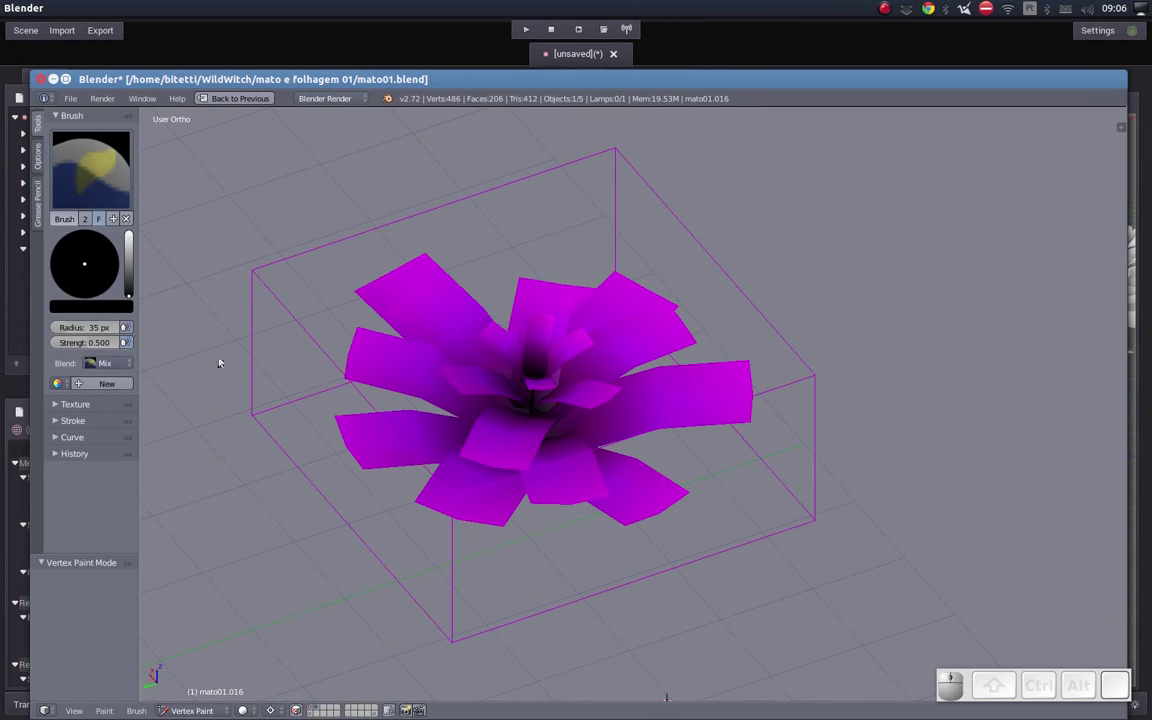
pyautogui.click(113, 311)
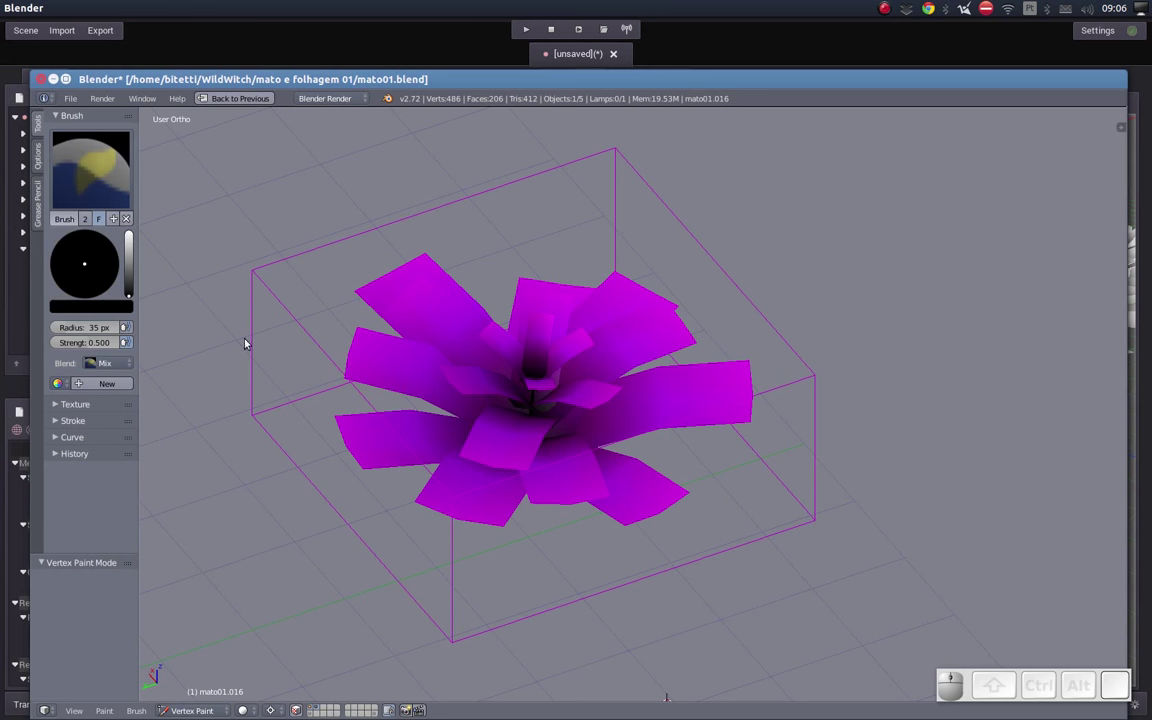
pyautogui.click(112, 314)
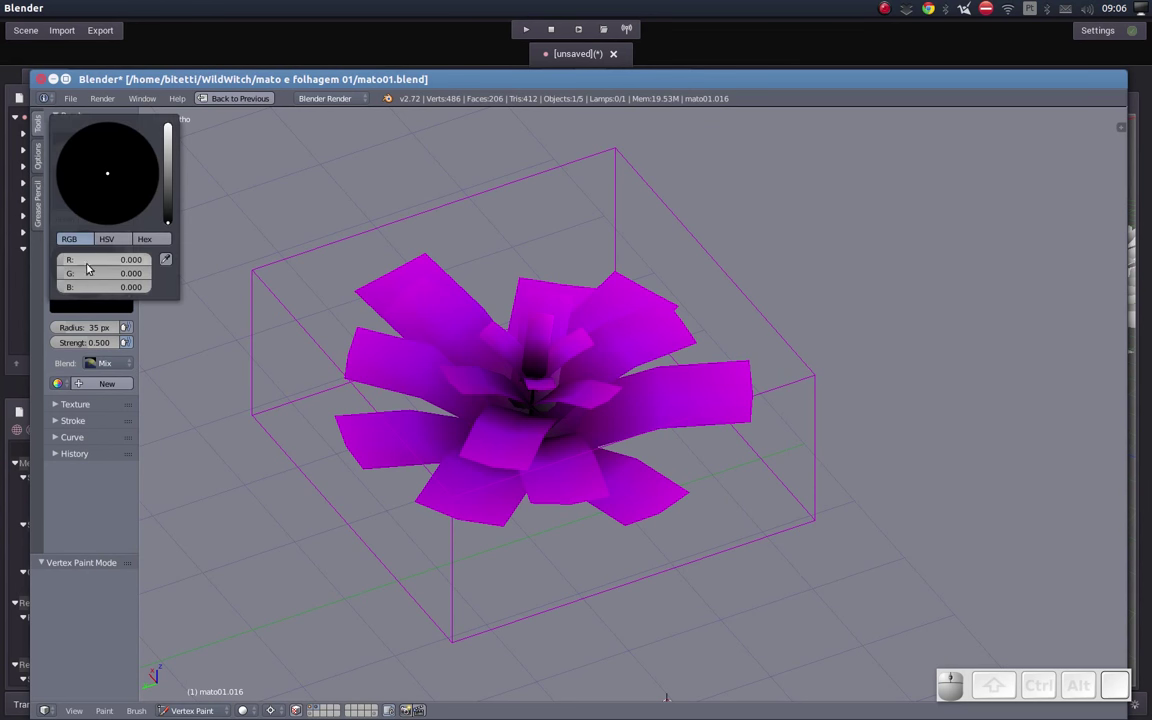
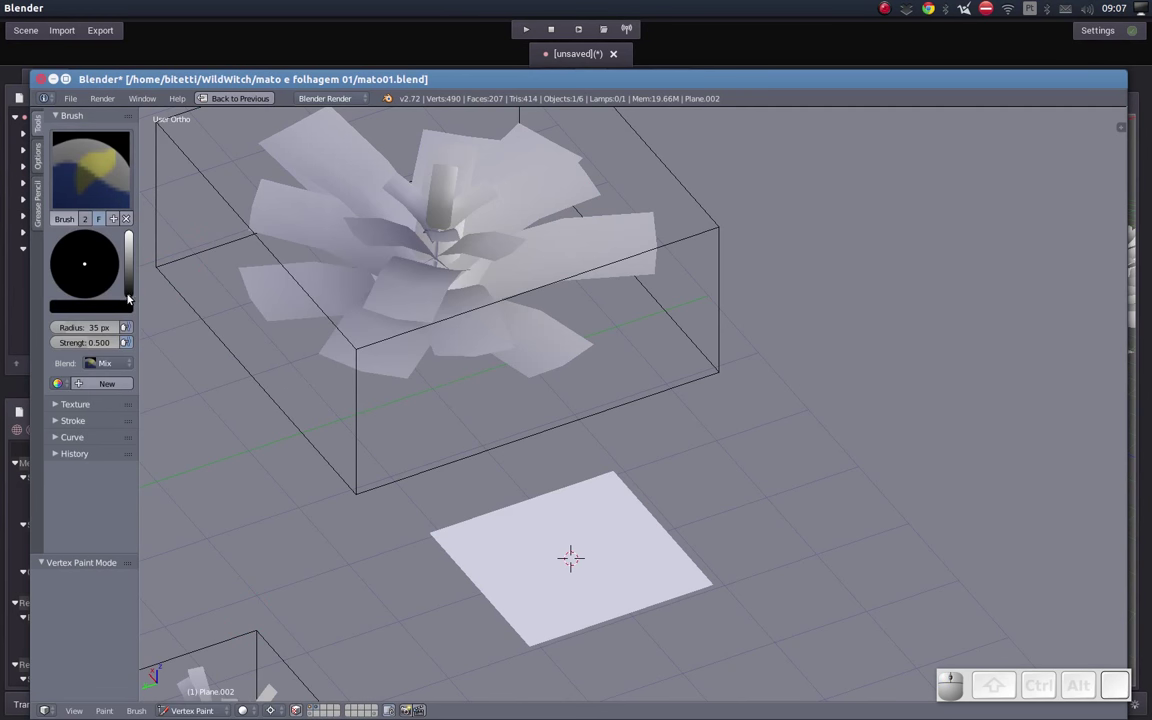
# Step: Pick a brush and paint the plane's vertex colours black
pyautogui.click(116, 300)
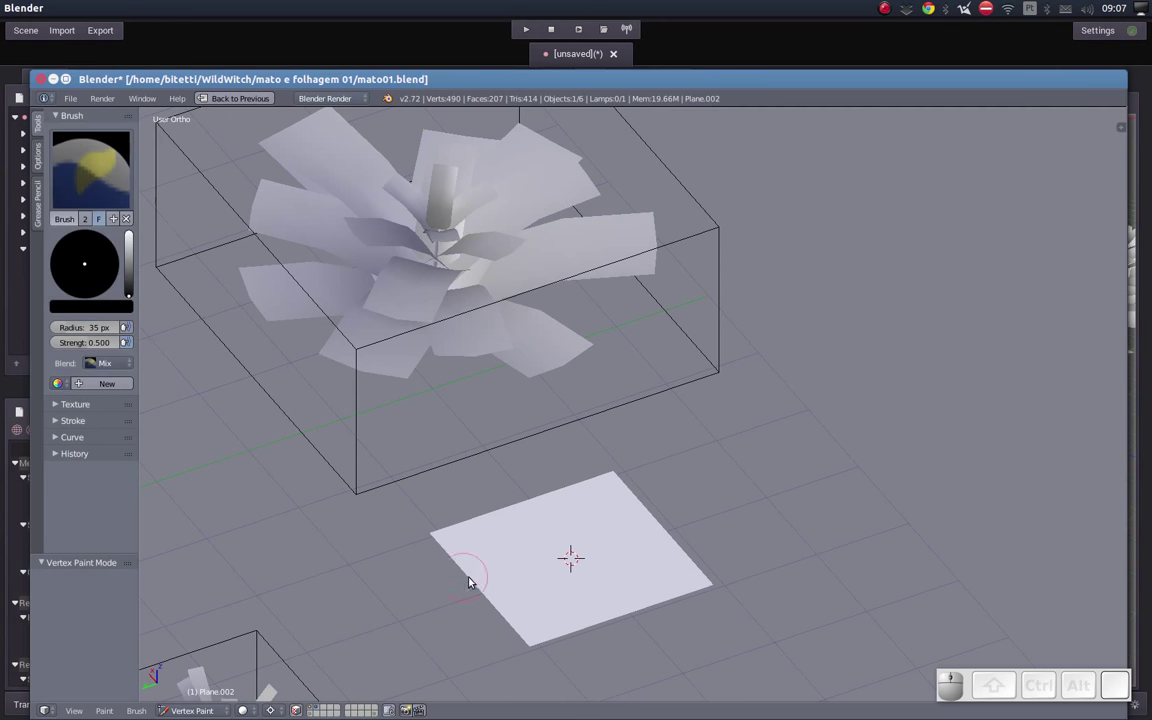
pyautogui.moveTo(452, 554); pyautogui.dragTo(673, 543)
pyautogui.middleClick(673, 543)
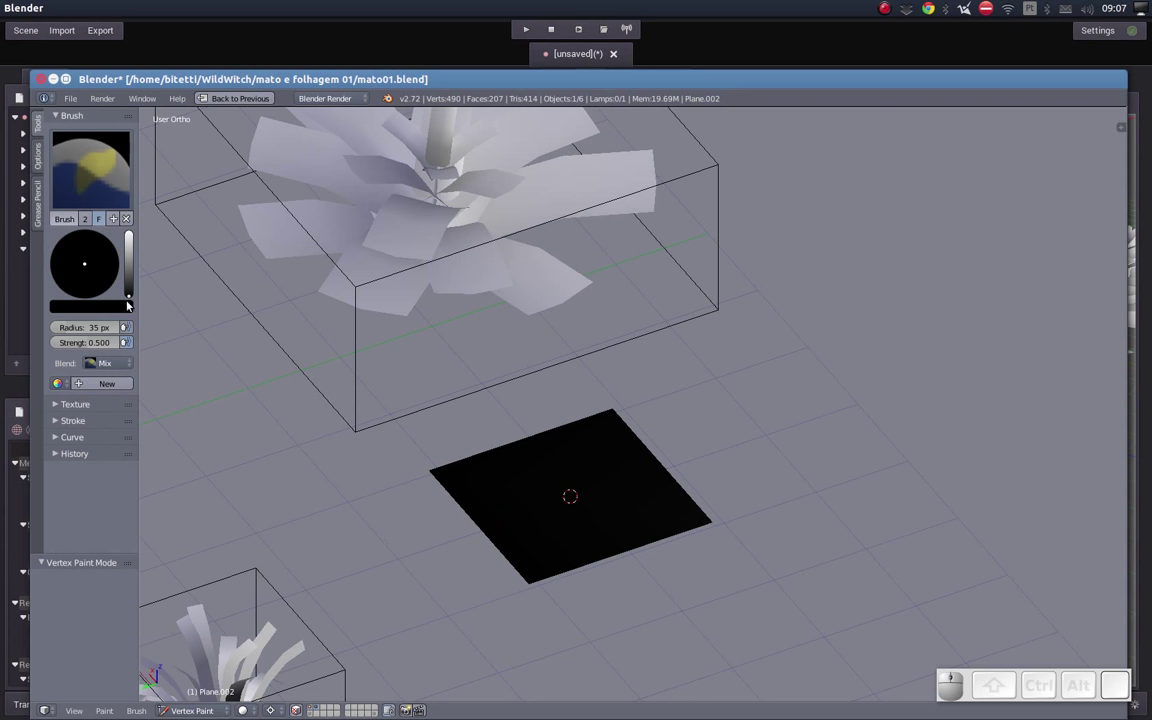
# Step: Set the brush colour to pure red and paint one corner of the plane red
pyautogui.click(93, 311)
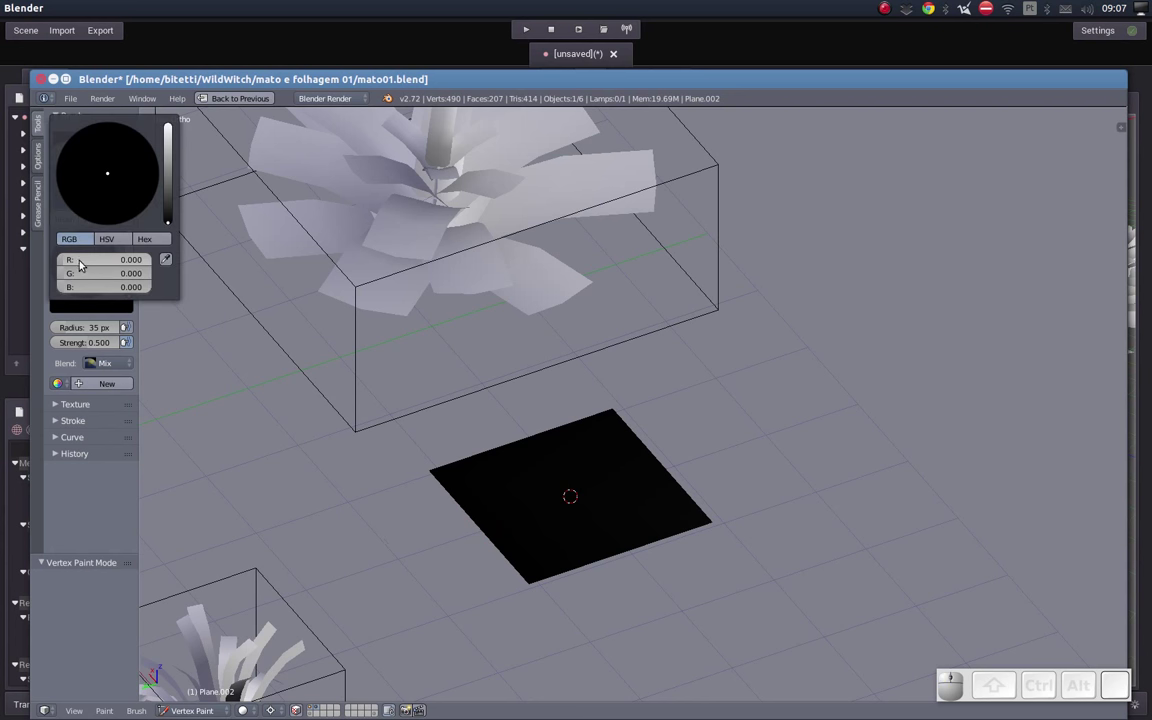
pyautogui.moveTo(68, 264); pyautogui.dragTo(99, 256)
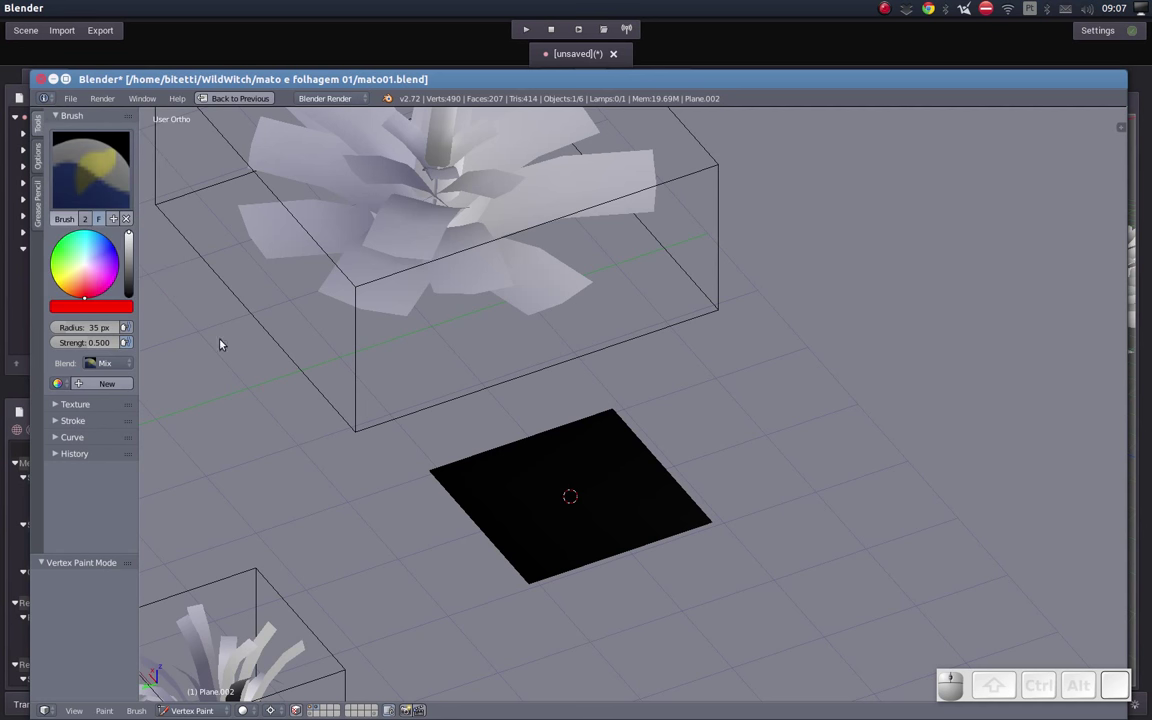
pyautogui.moveTo(441, 471); pyautogui.dragTo(515, 499)
pyautogui.middleClick(469, 543)
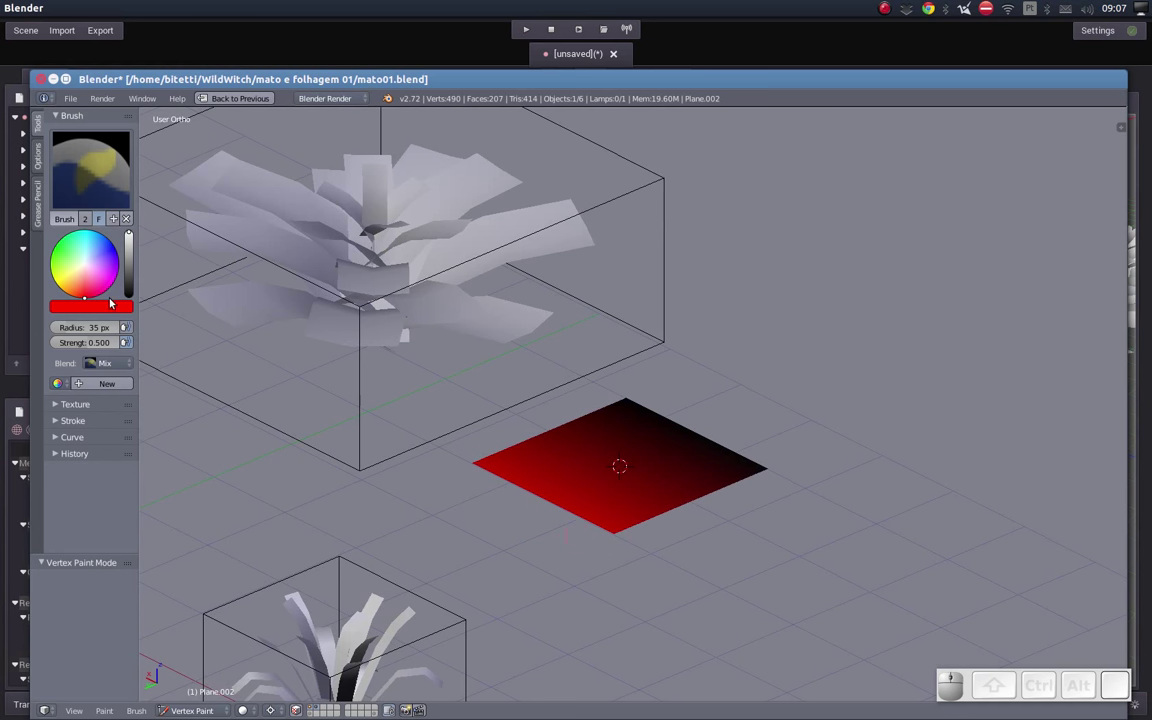
pyautogui.click(112, 308)
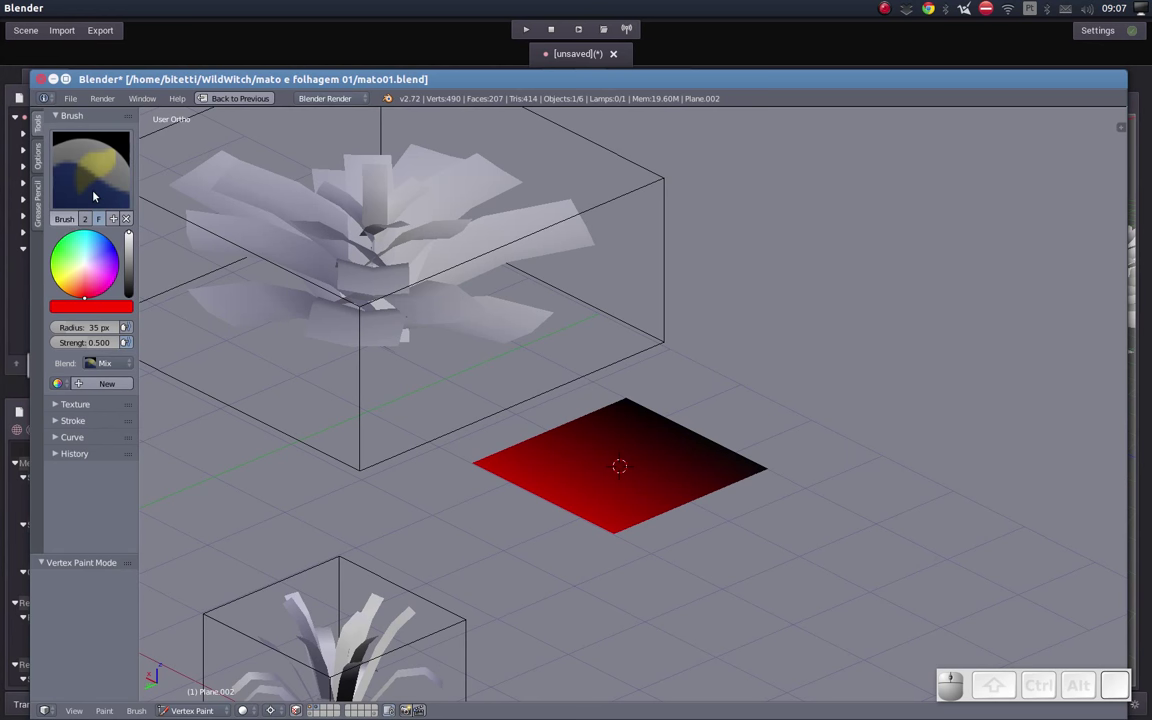
# Step: Set a yellow brush colour and paint the plane into a yellow-to-black gradient
pyautogui.click(96, 192)
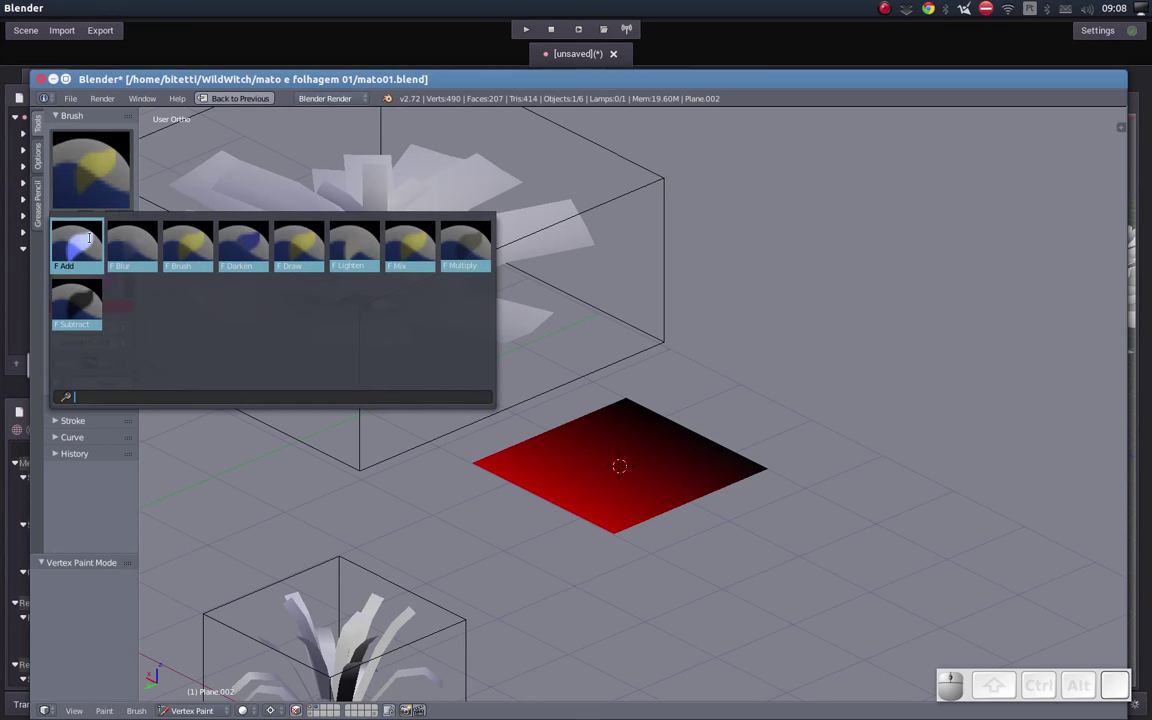
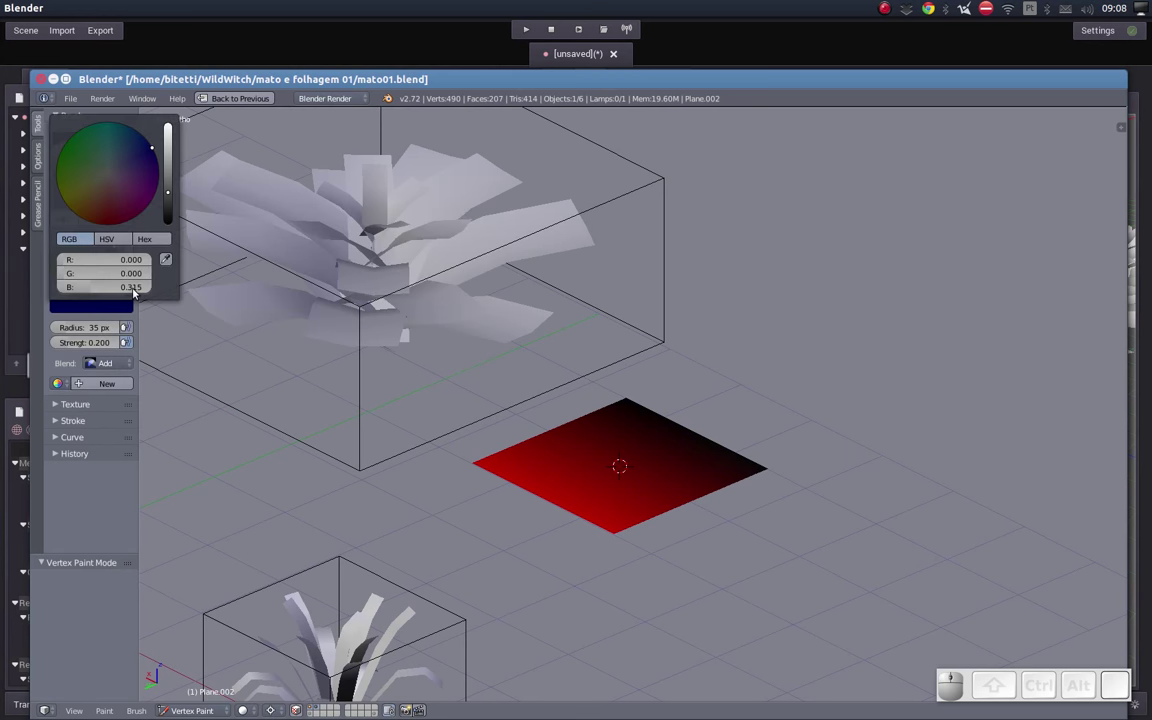
pyautogui.click(130, 290)
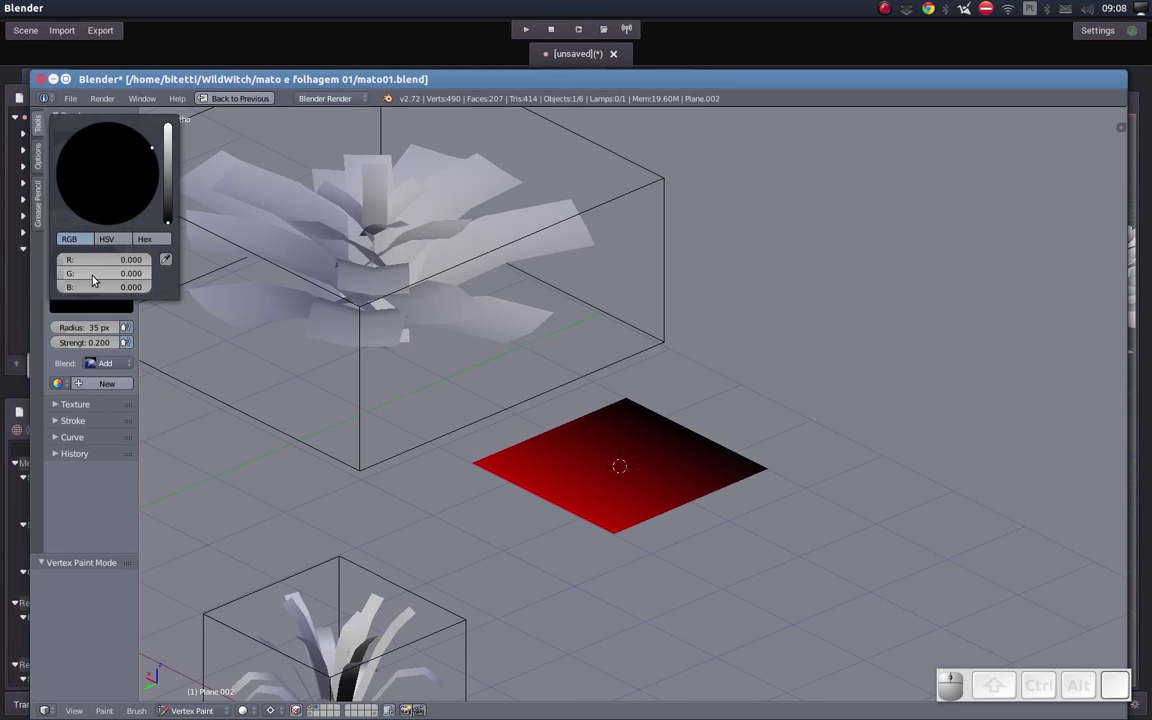
pyautogui.moveTo(95, 280); pyautogui.dragTo(346, 416)
pyautogui.moveTo(458, 474); pyautogui.dragTo(797, 396)
pyautogui.scroll(-3)
pyautogui.middleClick(797, 397)
pyautogui.middleClick(761, 432)
pyautogui.middleClick(864, 377)
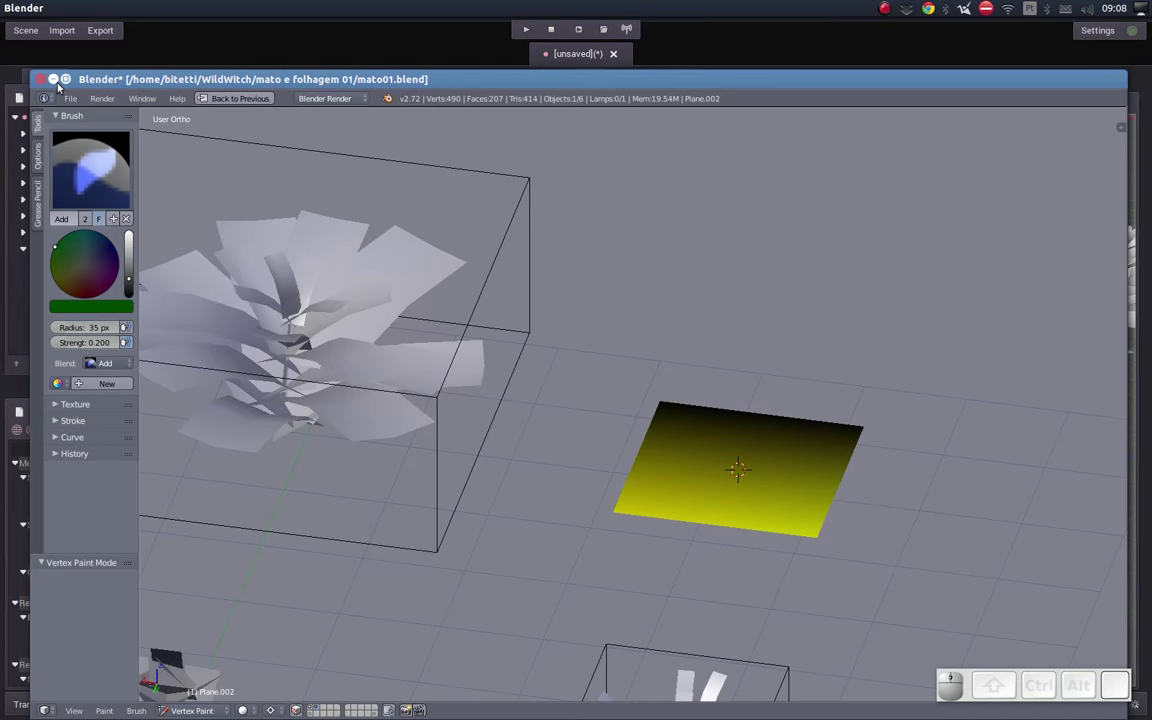
# Step: Minimize Blender and return to the fern mesh's surface properties in Godot's Inspector
pyautogui.click(61, 83)
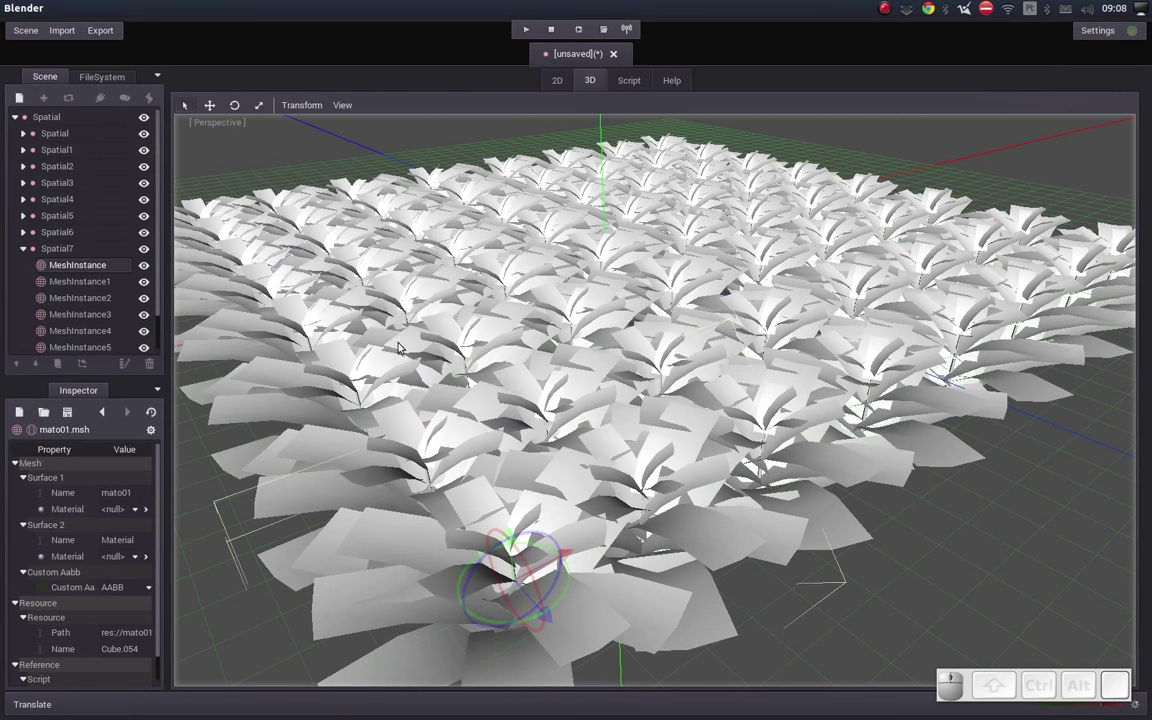
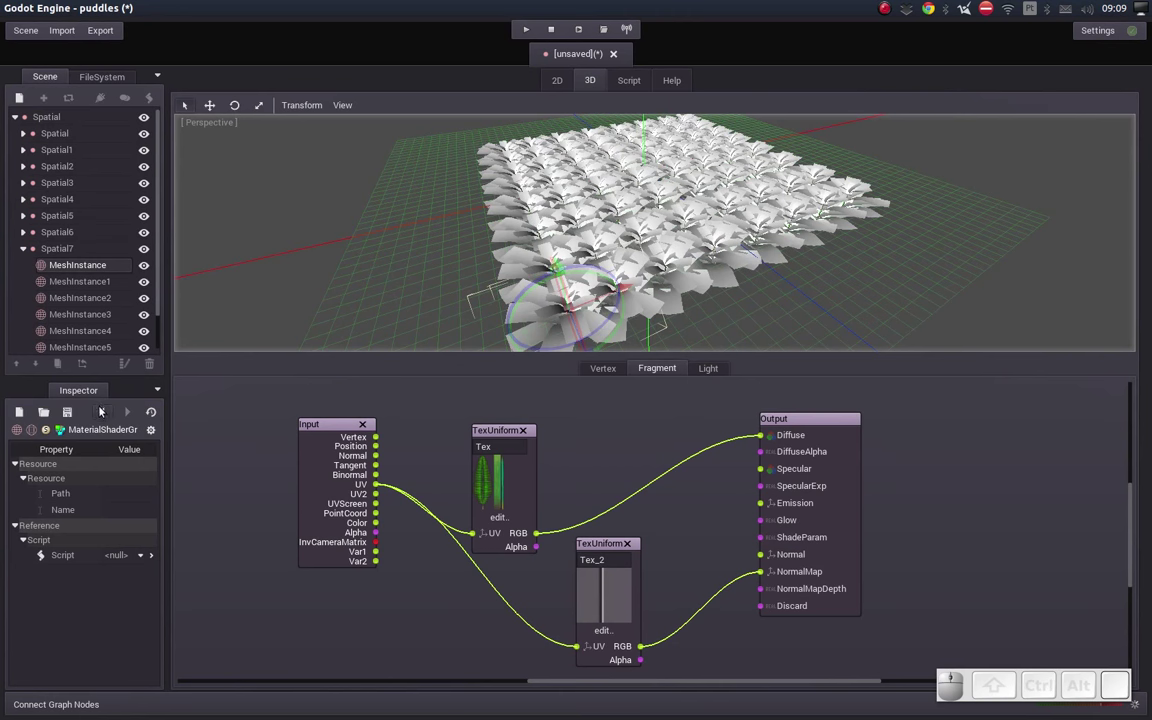
pyautogui.click(101, 410)
pyautogui.click(101, 410)
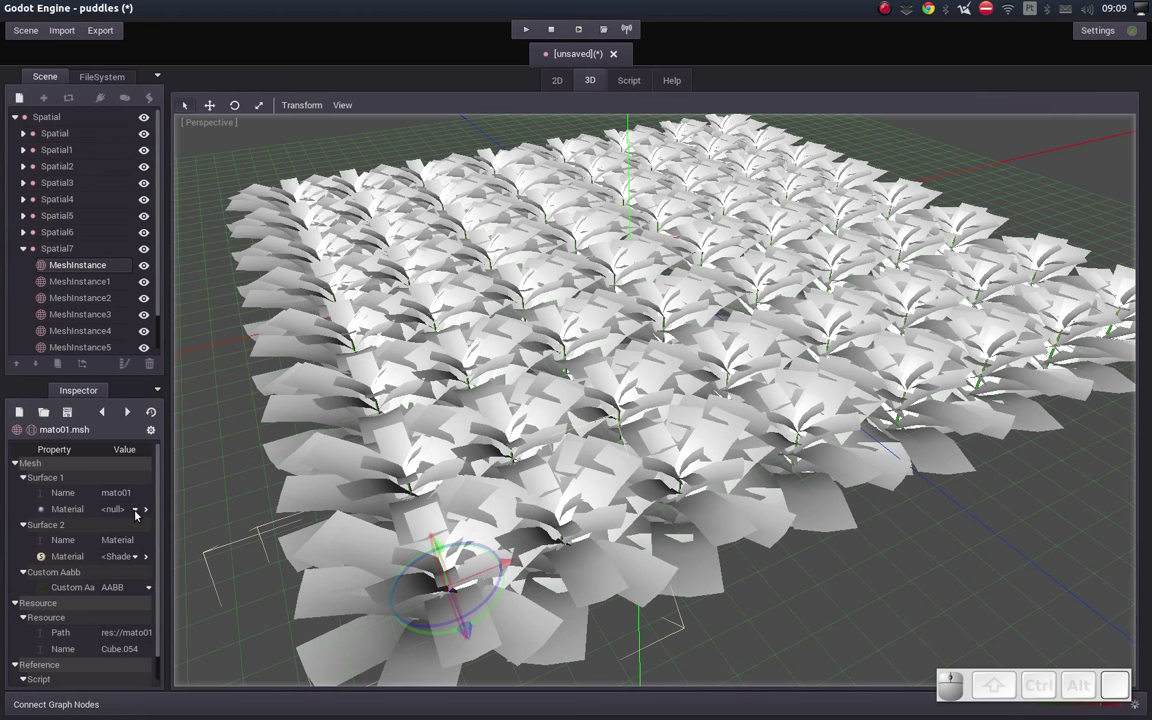
# Step: Give Surface 1 a new ShaderMaterial that is Double Sided with Depth Draw set to Pre-Pass Alpha
pyautogui.click(134, 512)
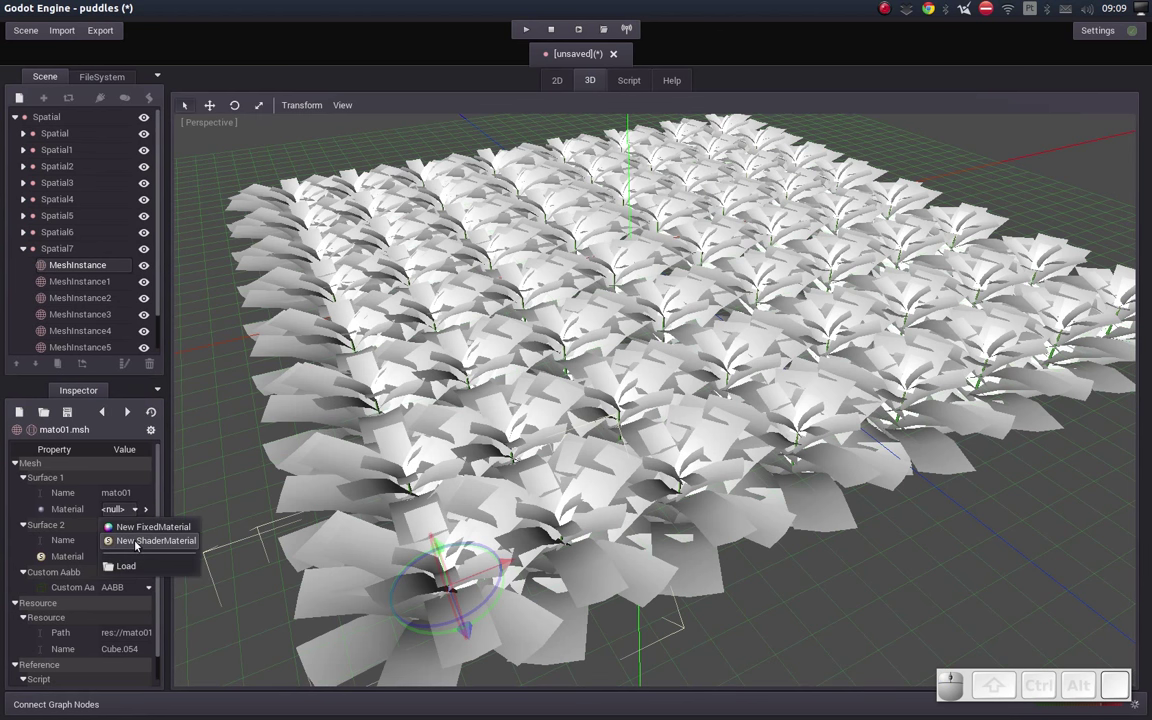
pyautogui.moveTo(135, 541); pyautogui.dragTo(134, 544)
pyautogui.moveTo(133, 576); pyautogui.dragTo(127, 493)
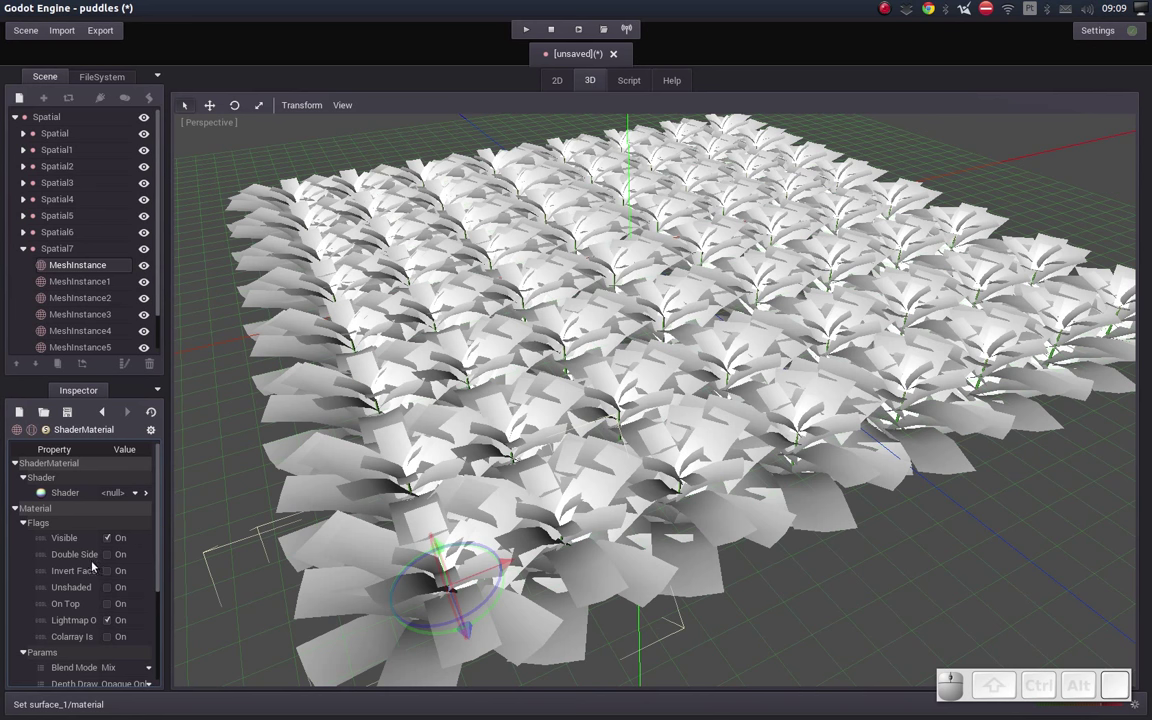
pyautogui.click(109, 558)
pyautogui.moveTo(162, 534); pyautogui.dragTo(145, 595)
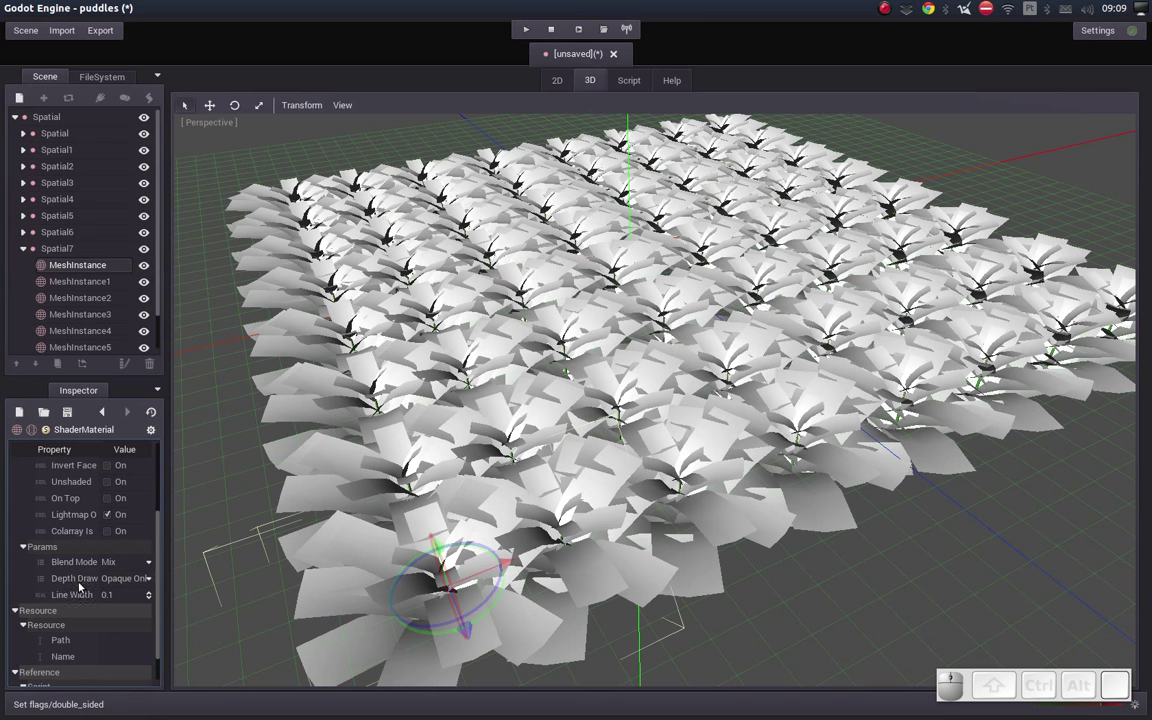
pyautogui.click(125, 581)
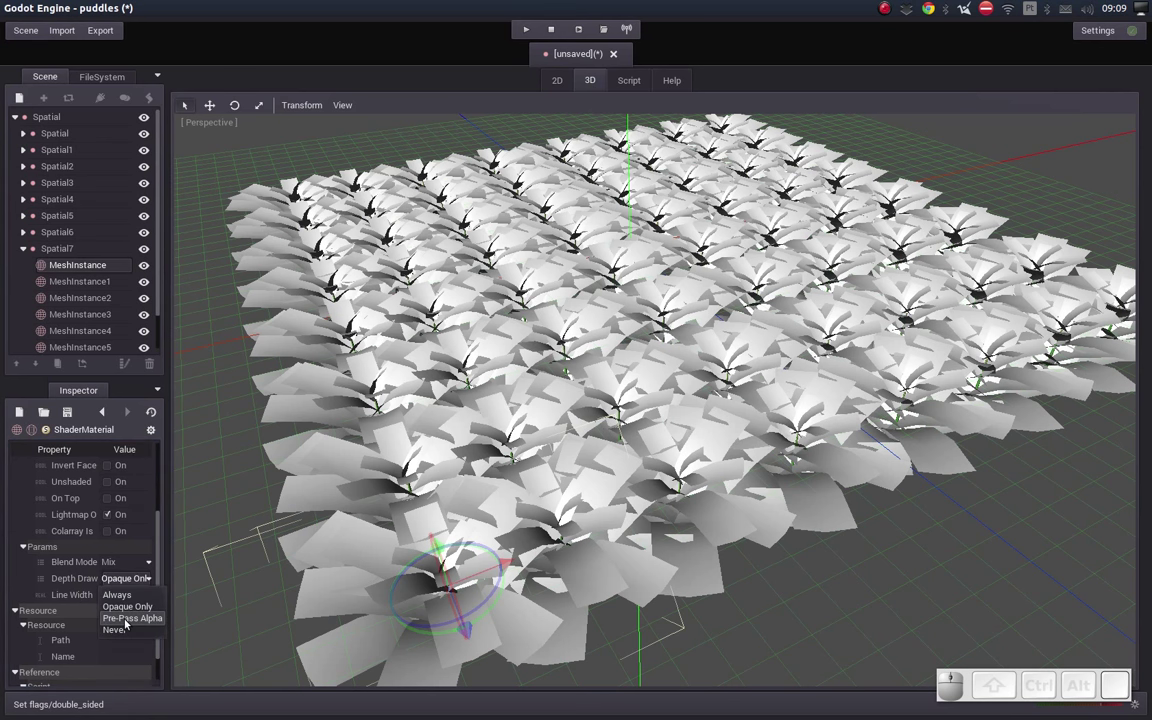
pyautogui.click(134, 618)
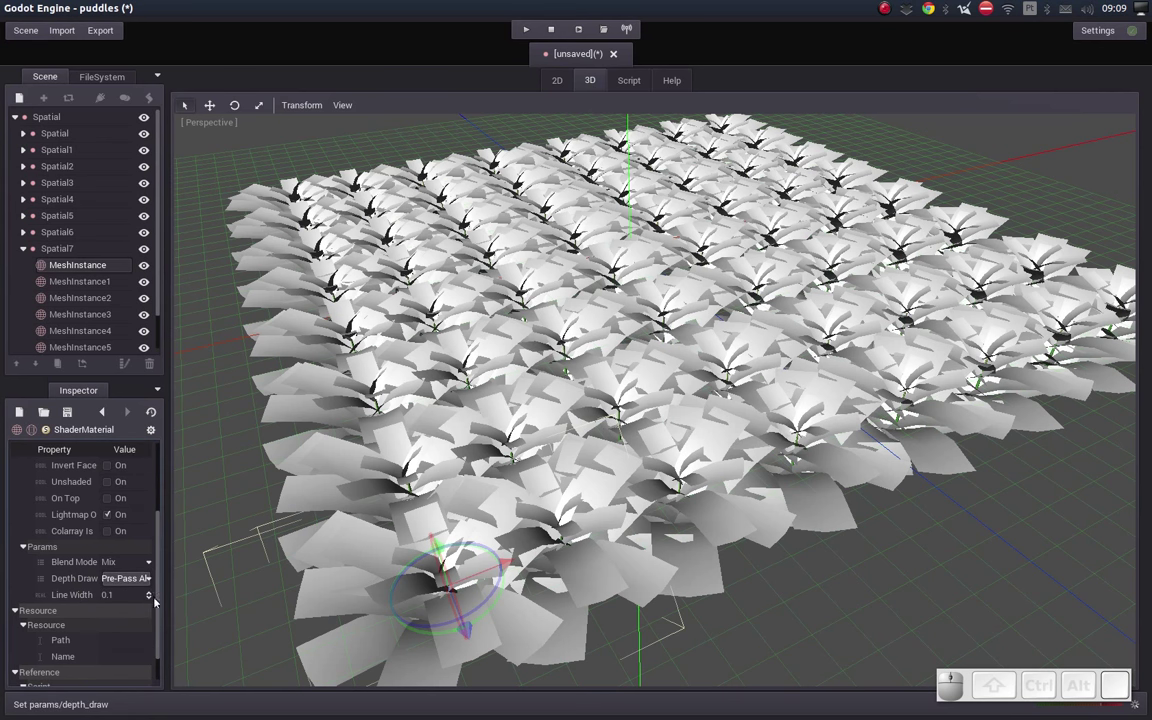
pyautogui.moveTo(155, 595); pyautogui.dragTo(128, 490)
# Step: Create a new MaterialShaderGraph for the material and open it for editing
pyautogui.click(123, 490)
pyautogui.click(126, 524)
pyautogui.click(136, 499)
pyautogui.click(128, 568)
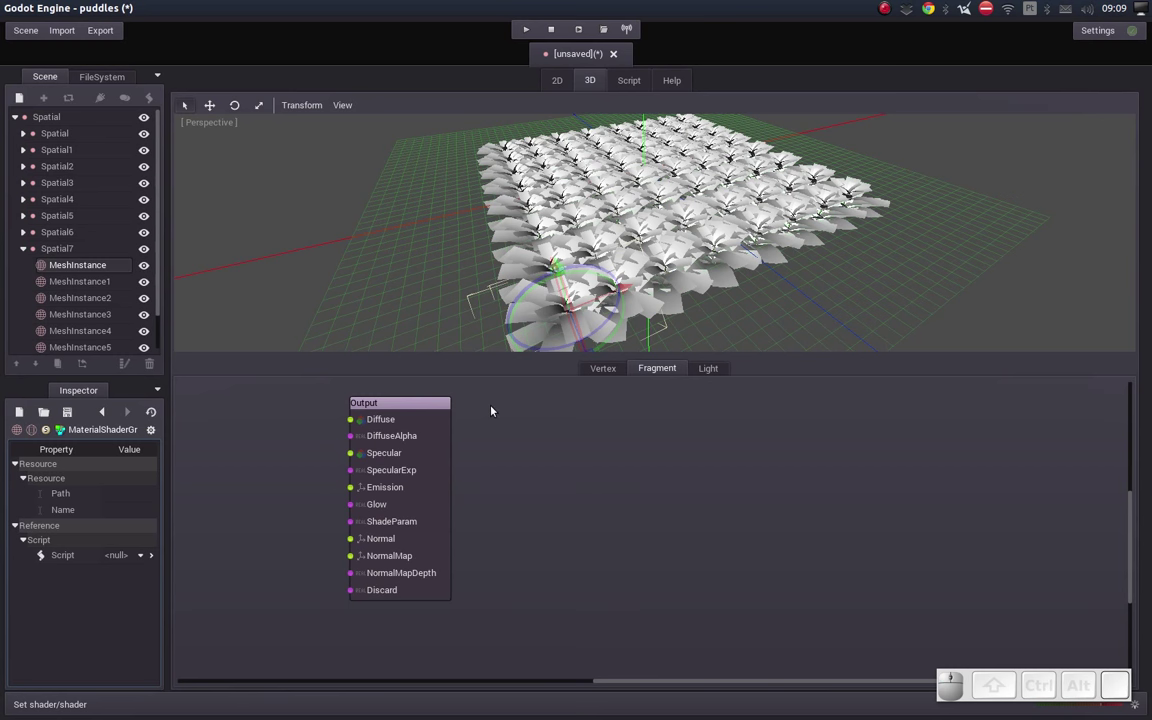
# Step: Add an Input node to the fragment graph and arrange it beside the Output node
pyautogui.moveTo(434, 404); pyautogui.dragTo(835, 414)
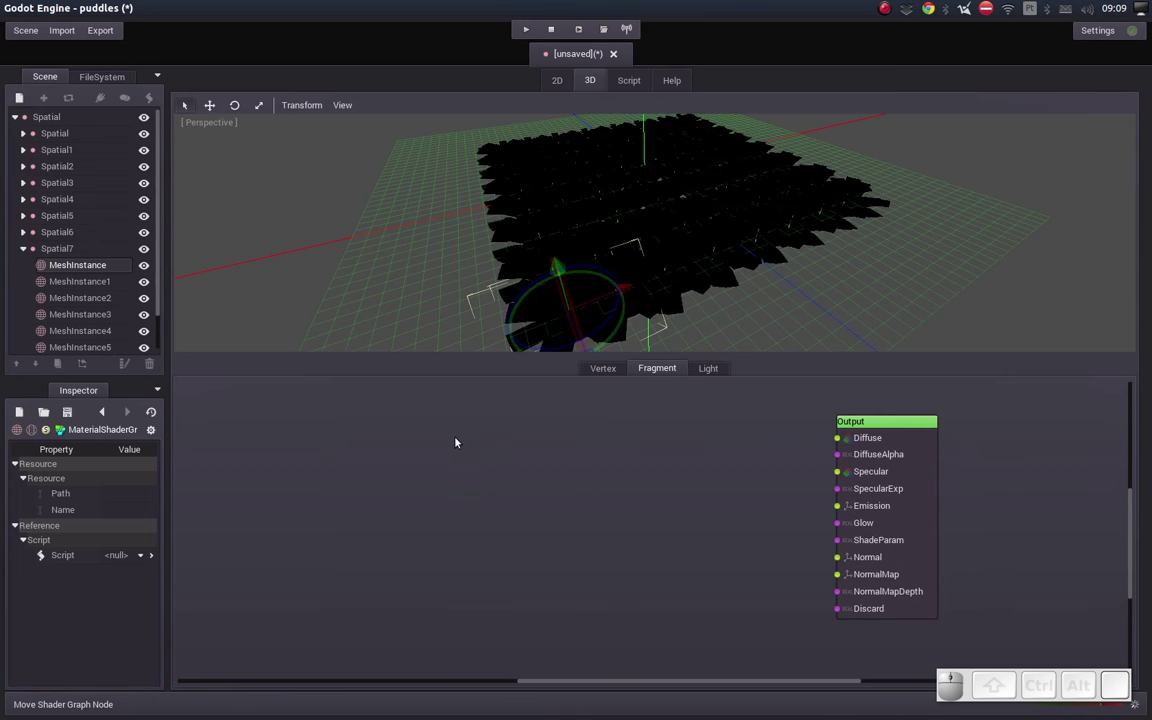
pyautogui.rightClick(454, 449)
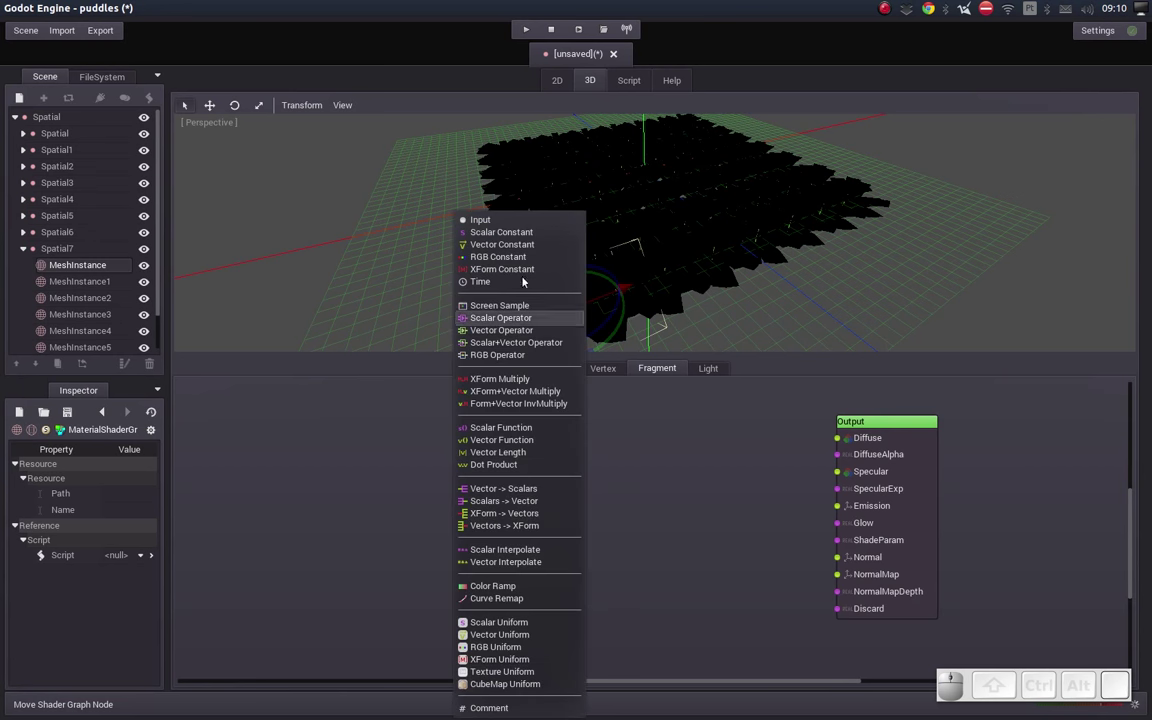
pyautogui.click(494, 220)
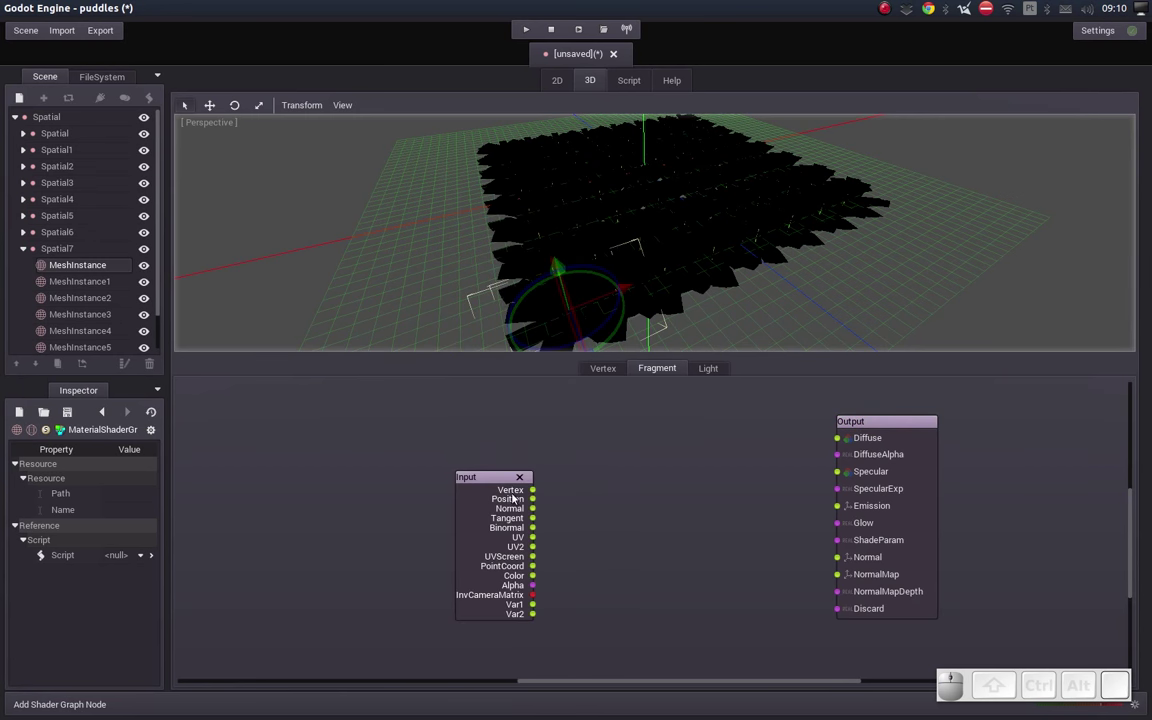
pyautogui.moveTo(459, 465); pyautogui.dragTo(498, 474)
pyautogui.click(498, 474)
pyautogui.moveTo(572, 517); pyautogui.dragTo(559, 491)
# Step: Add two Texture Uniform nodes, Tex and Tex_2, to the fragment graph
pyautogui.rightClick(566, 483)
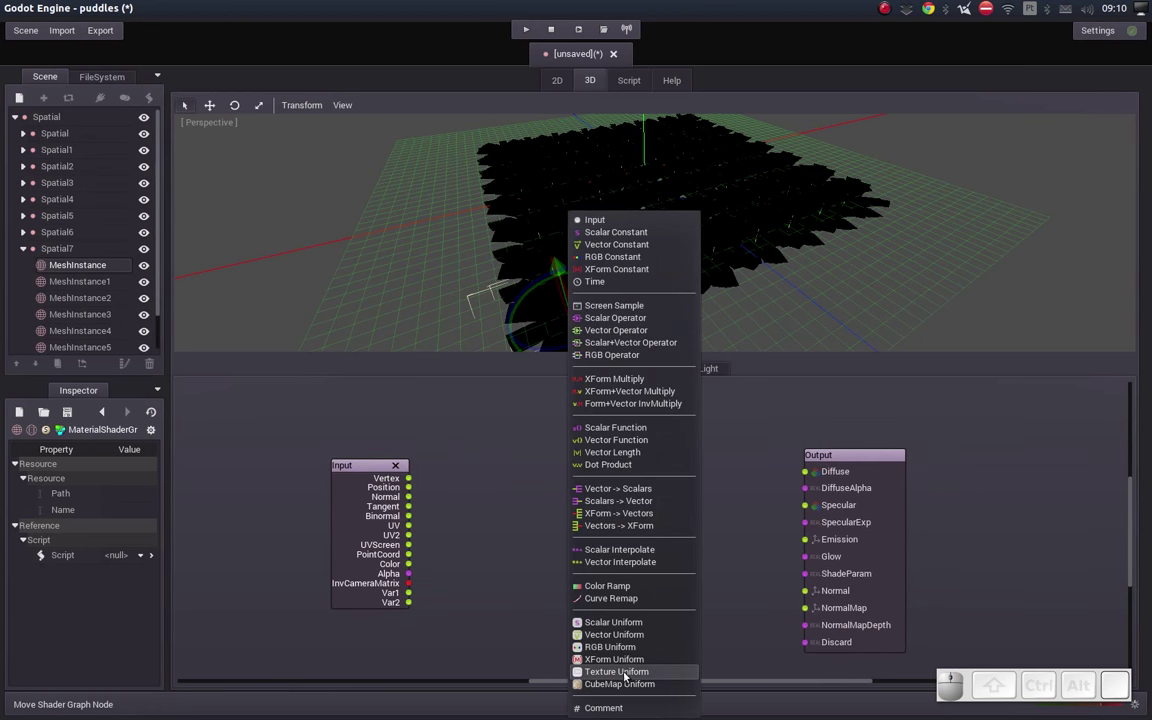
pyautogui.click(628, 675)
pyautogui.click(569, 545)
pyautogui.rightClick(602, 535)
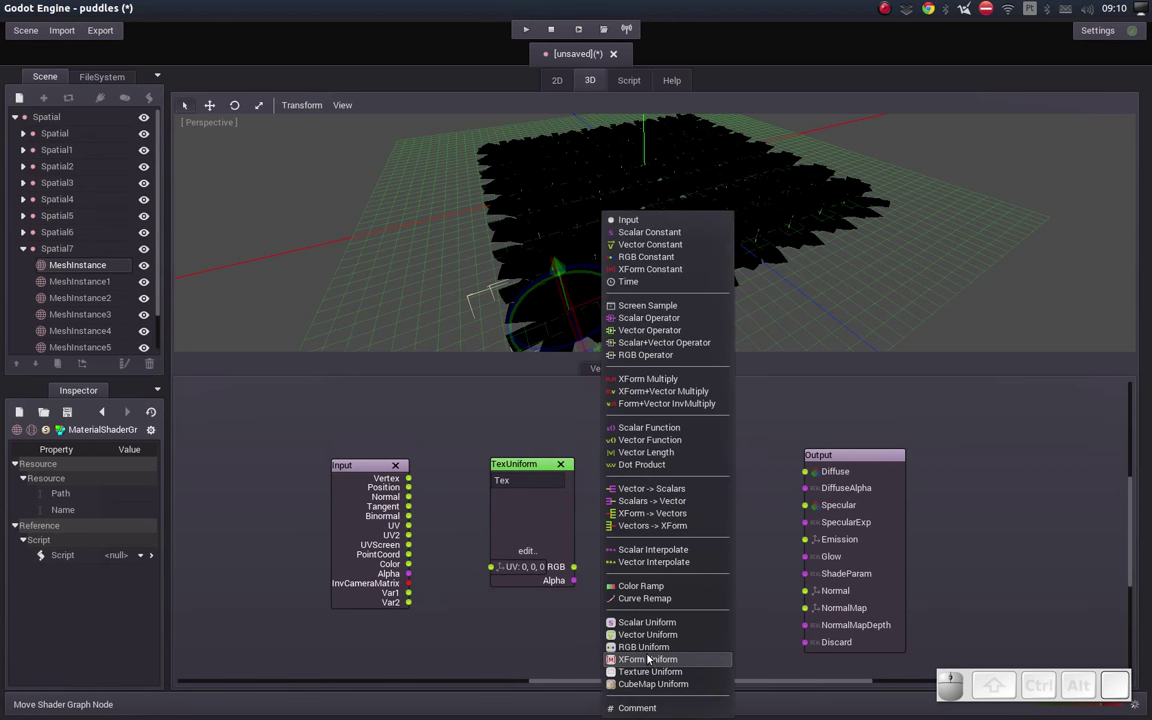
pyautogui.click(644, 674)
# Step: Load the fern leaf textures into the uniforms, with mato001.tex going into Tex
pyautogui.click(643, 562)
pyautogui.click(657, 628)
pyautogui.click(656, 697)
pyautogui.click(378, 197)
pyautogui.click(535, 554)
pyautogui.click(537, 616)
pyautogui.click(477, 171)
pyautogui.click(521, 464)
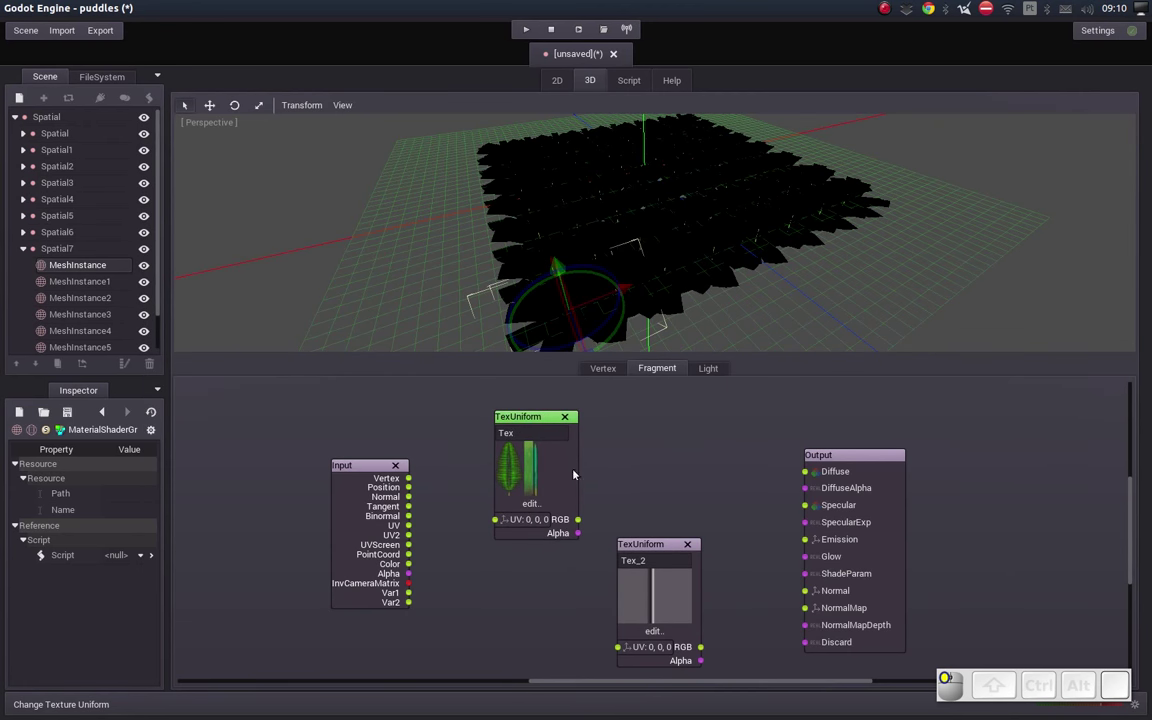
# Step: Wire UV into both textures, Tex RGB to Diffuse, Tex Alpha to DiffuseAlpha and Tex_2 RGB to NormalMap
pyautogui.moveTo(649, 549); pyautogui.dragTo(412, 528)
pyautogui.moveTo(420, 527); pyautogui.dragTo(410, 529)
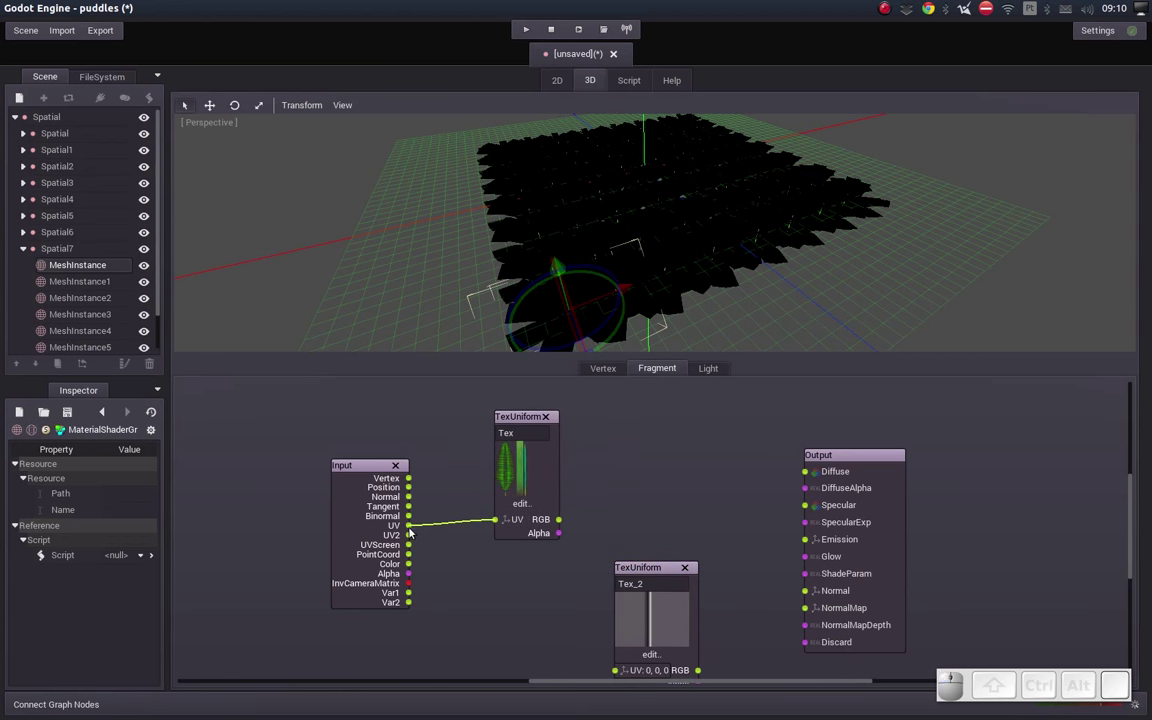
pyautogui.moveTo(420, 527); pyautogui.dragTo(617, 671)
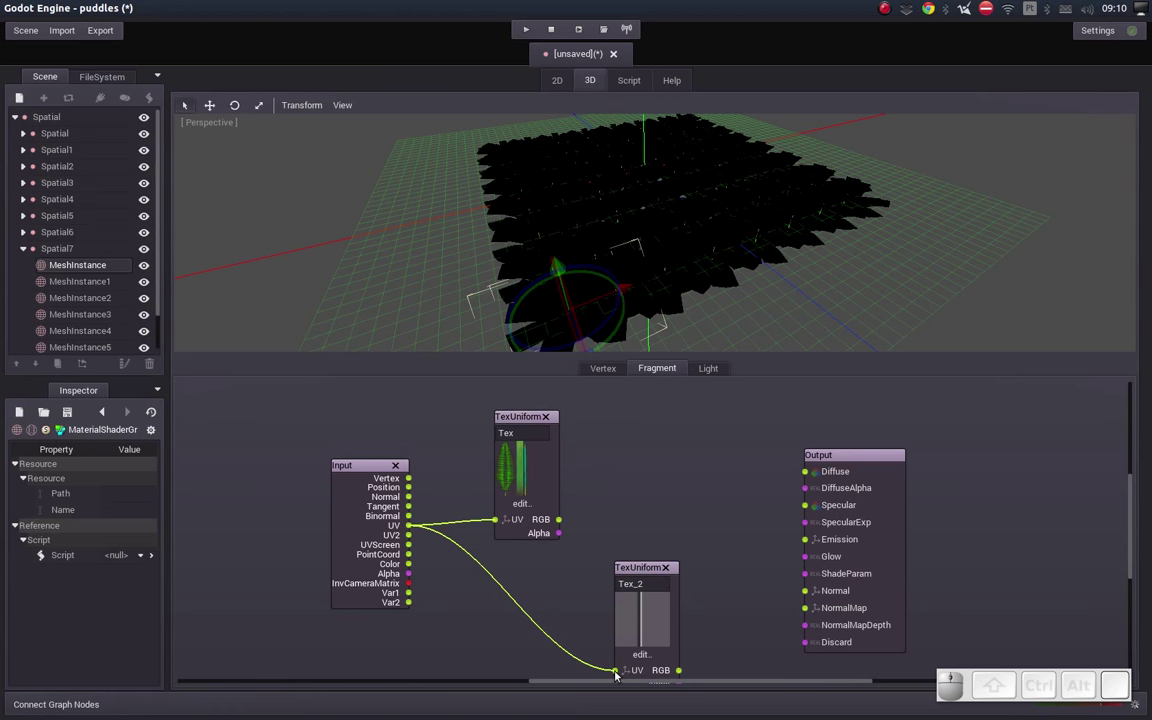
pyautogui.moveTo(683, 669); pyautogui.dragTo(811, 610)
pyautogui.moveTo(560, 520); pyautogui.dragTo(736, 497)
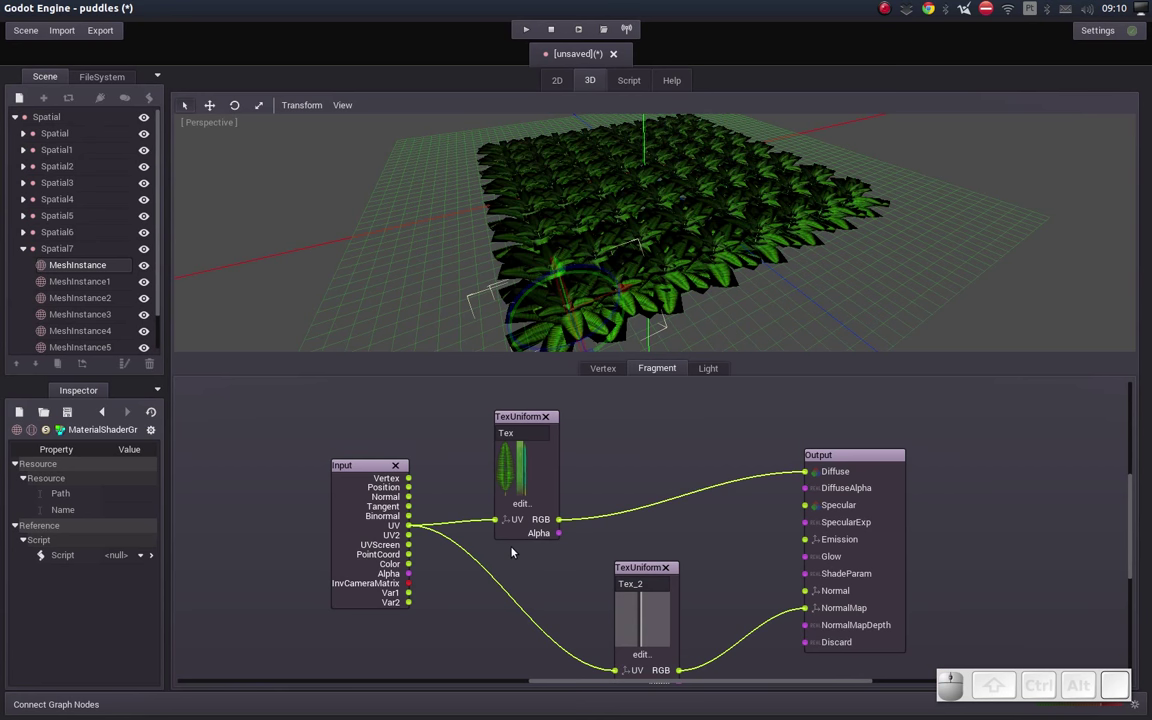
pyautogui.moveTo(561, 534); pyautogui.dragTo(804, 488)
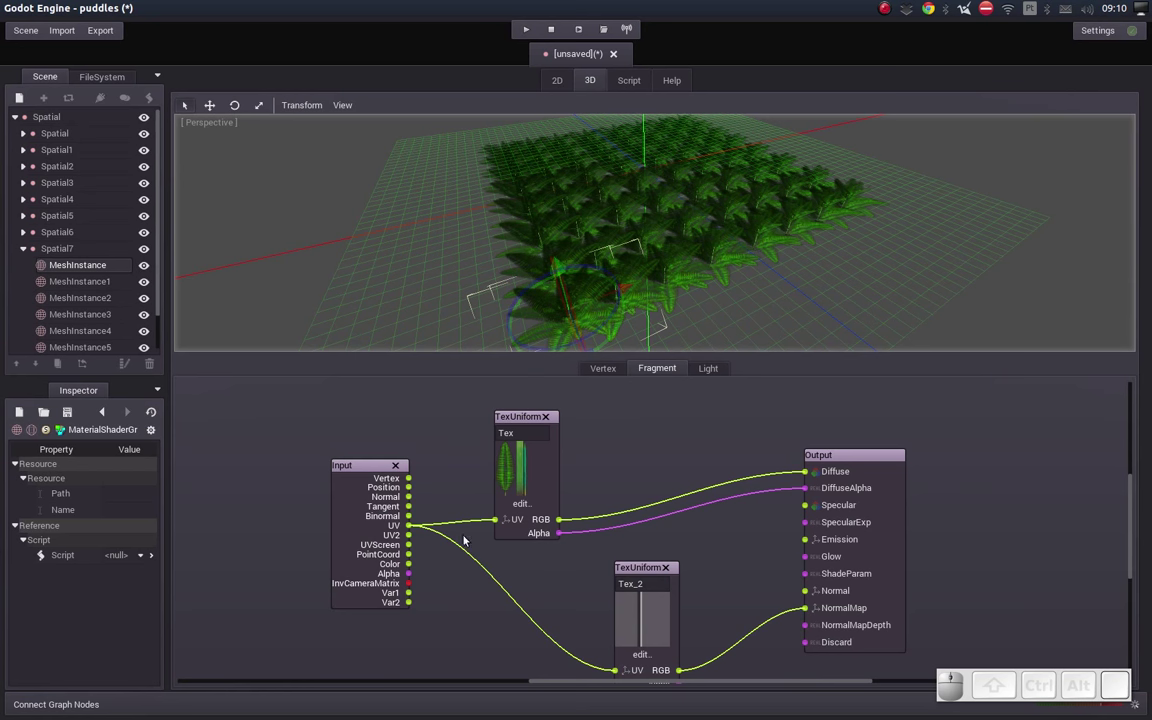
# Step: Try vertex colour as Diffuse, inspect the fern field, then restore the leaf texture colour to Diffuse
pyautogui.moveTo(412, 566); pyautogui.dragTo(806, 473)
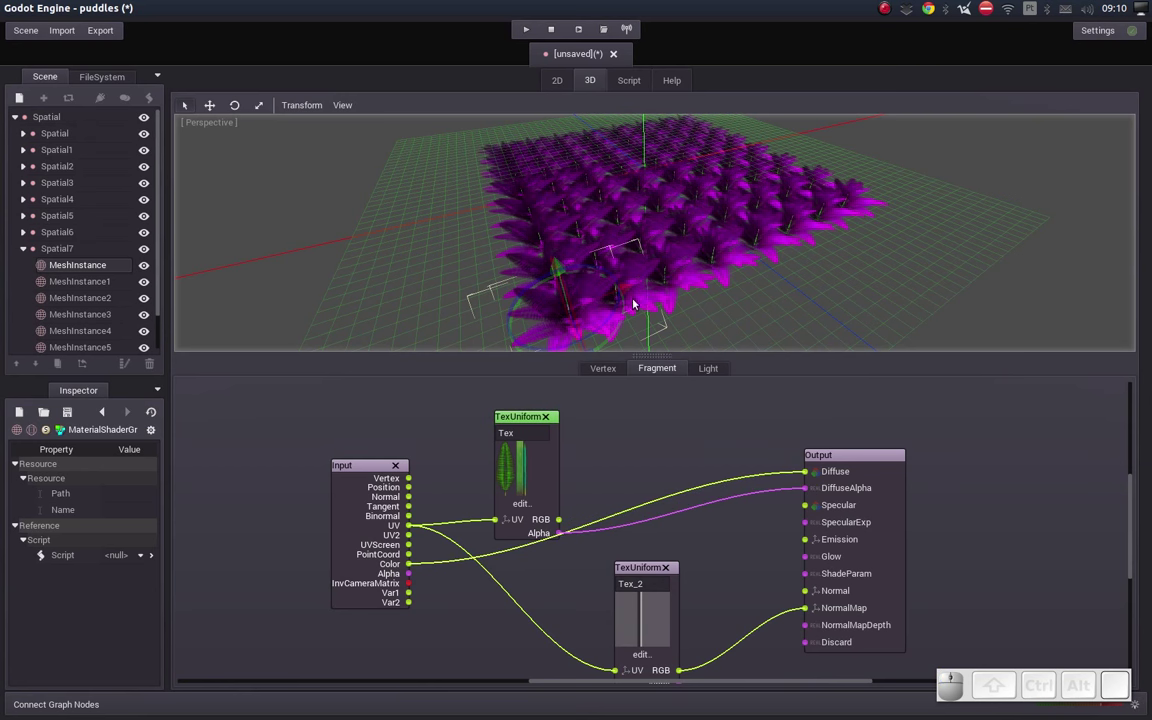
pyautogui.middleClick(648, 284)
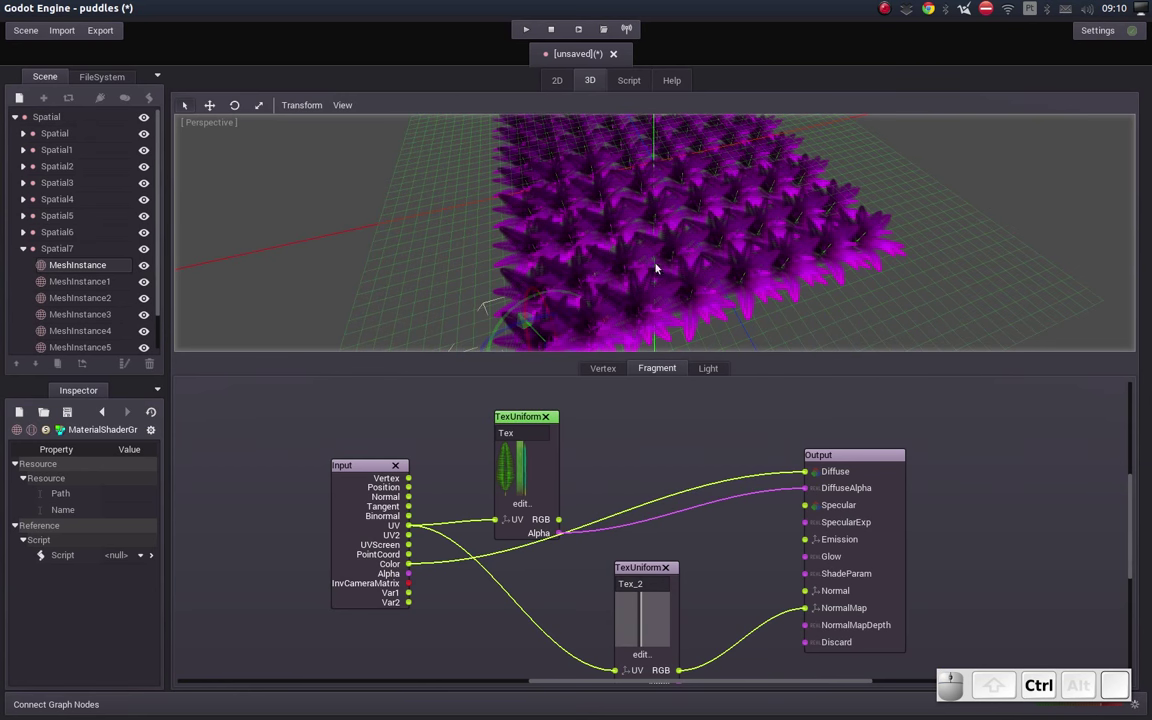
pyautogui.middleClick(713, 267)
pyautogui.moveTo(719, 263); pyautogui.dragTo(692, 417)
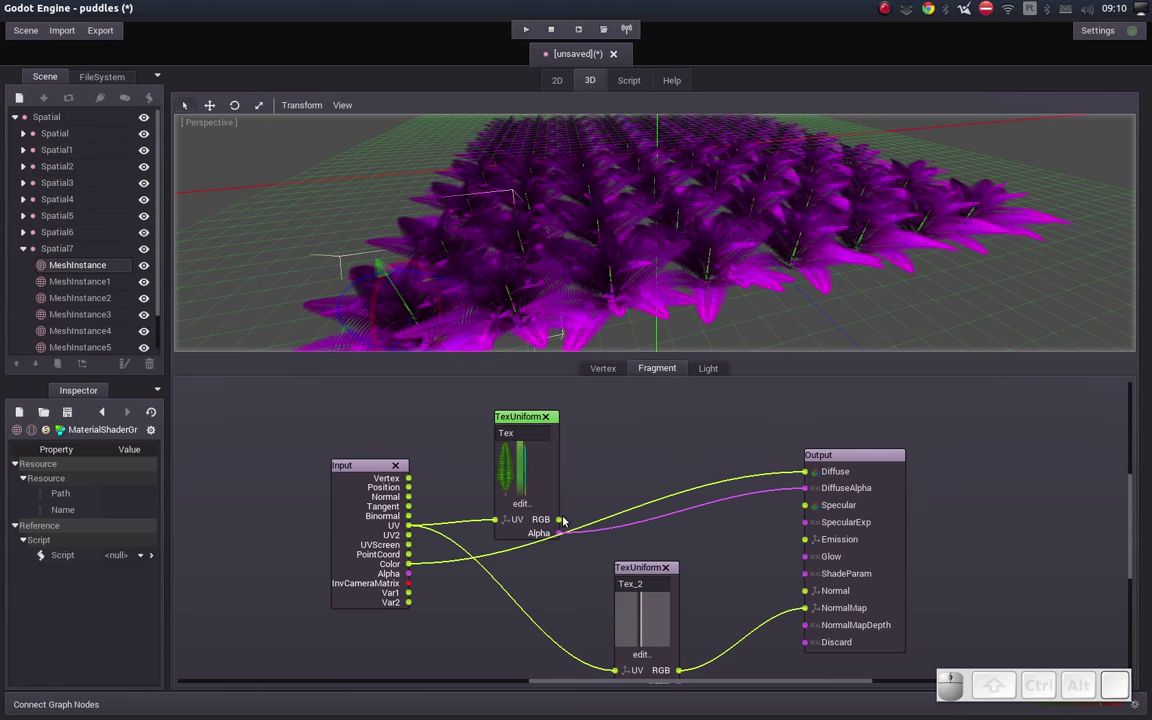
pyautogui.moveTo(562, 526); pyautogui.dragTo(810, 471)
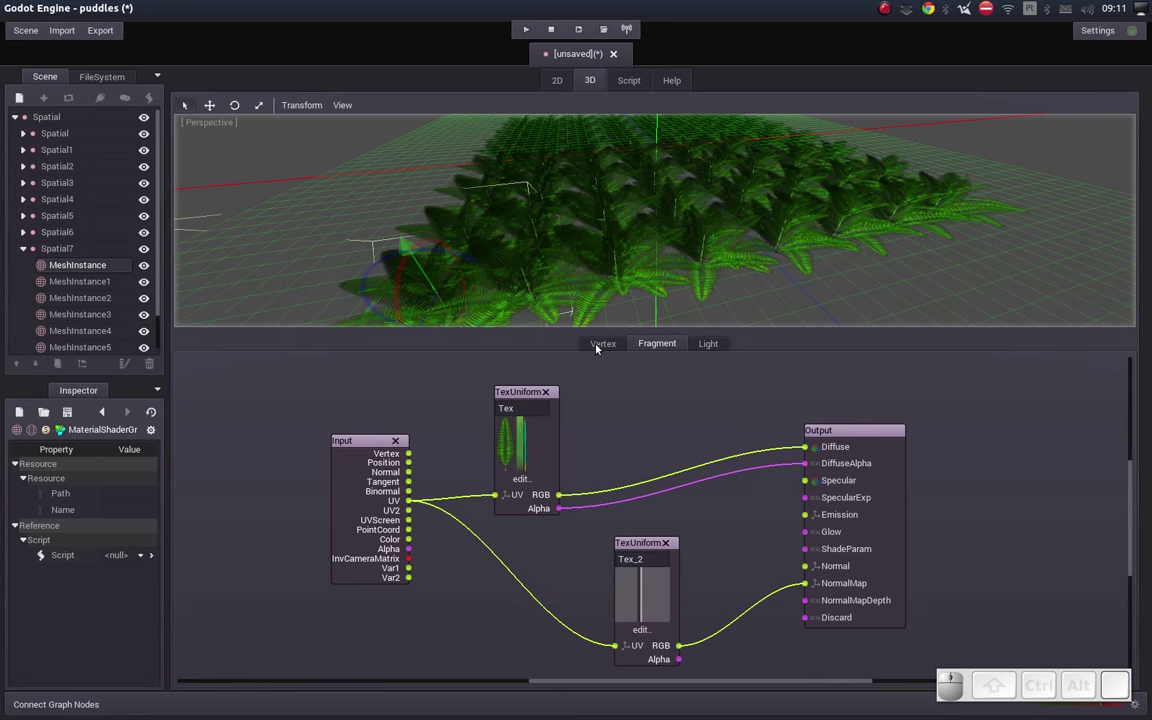
# Step: Add an Input node to the fern material's vertex shader graph
pyautogui.click(599, 345)
pyautogui.moveTo(375, 379); pyautogui.dragTo(436, 414)
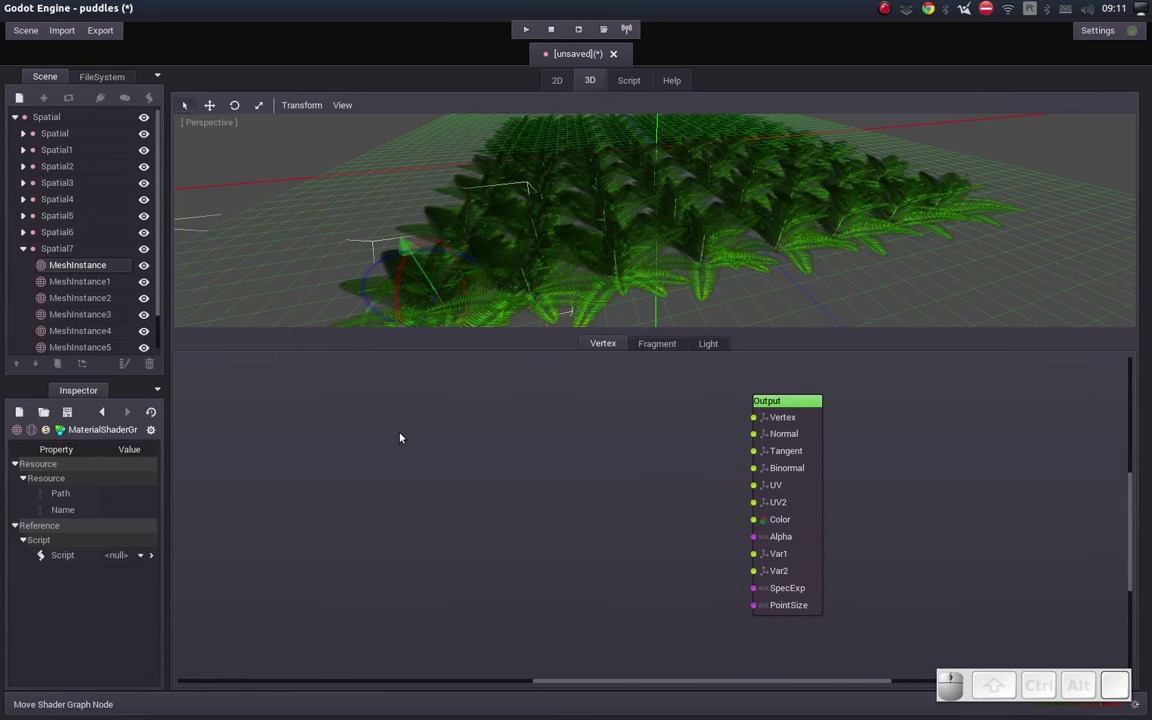
pyautogui.rightClick(571, 443)
pyautogui.click(624, 220)
pyautogui.click(535, 442)
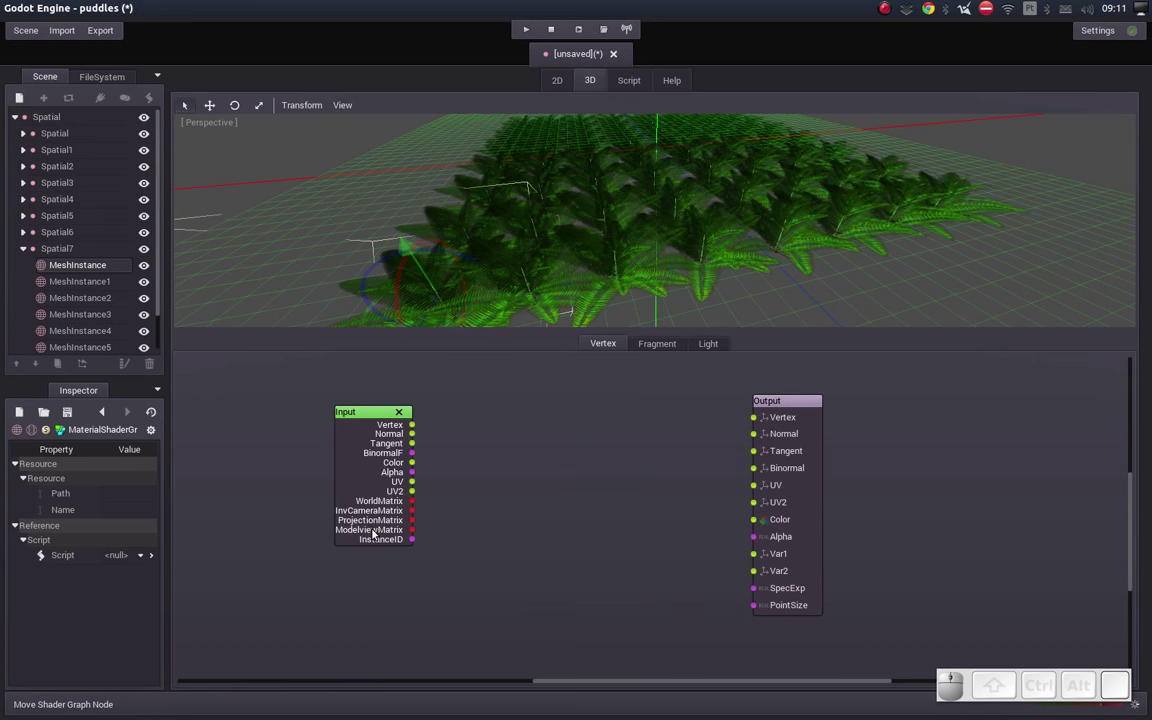
pyautogui.click(644, 347)
pyautogui.click(601, 348)
# Step: Arrange Input left of Output and wire Input Vertex straight into Output Vertex
pyautogui.moveTo(786, 401); pyautogui.dragTo(461, 425)
pyautogui.moveTo(354, 420); pyautogui.dragTo(374, 440)
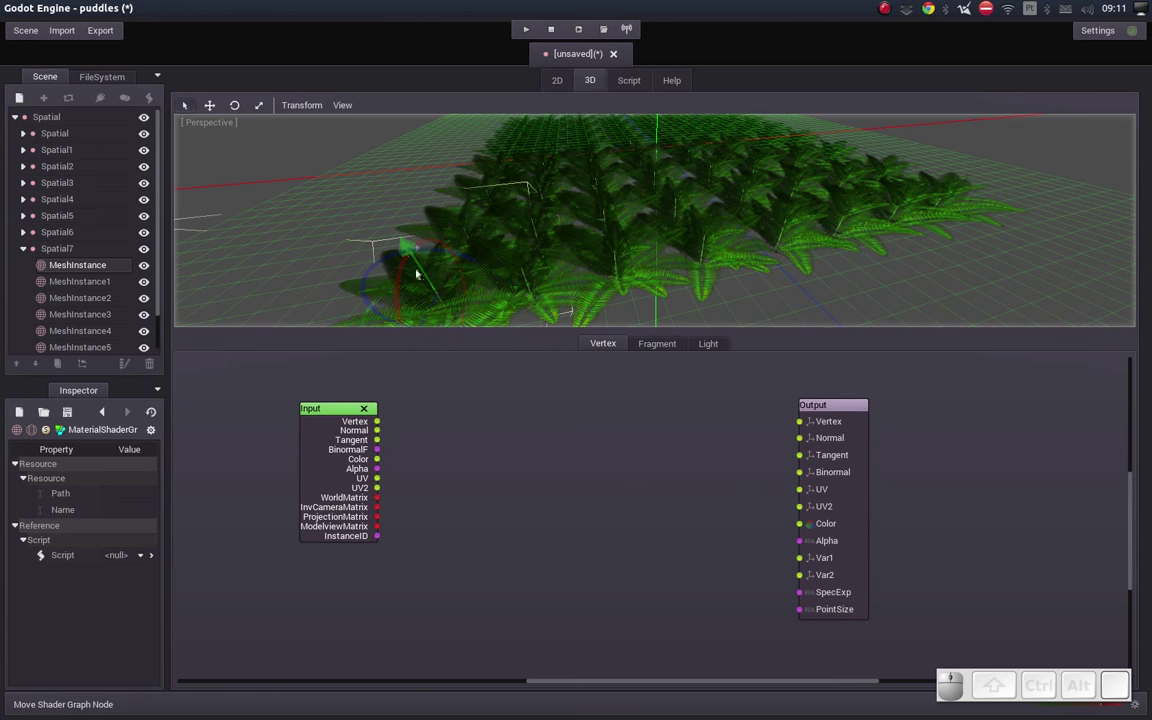
pyautogui.moveTo(380, 423); pyautogui.dragTo(795, 376)
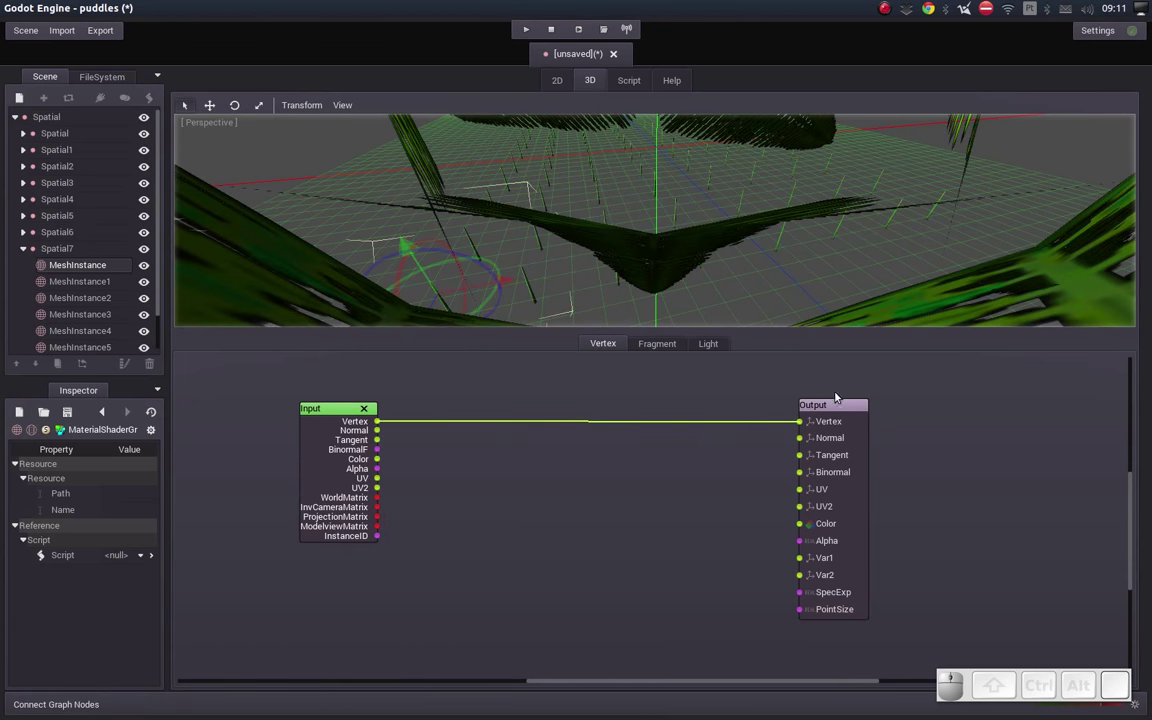
pyautogui.click(861, 407)
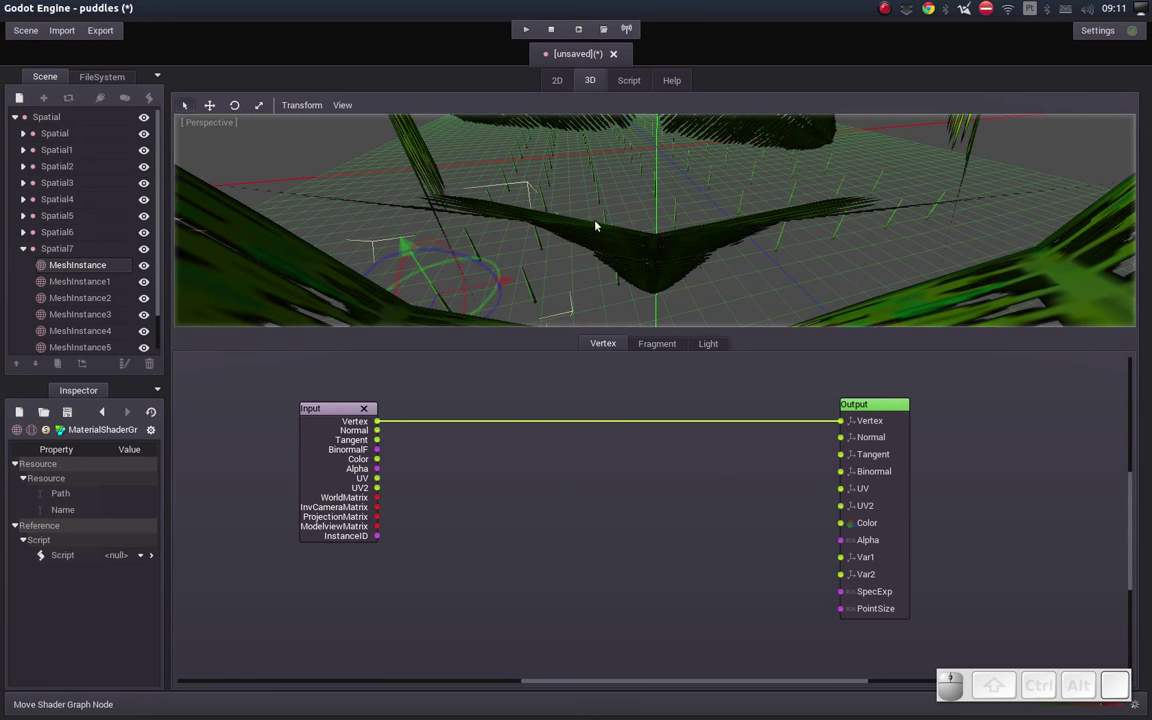
pyautogui.middleClick(608, 228)
pyautogui.middleClick(673, 226)
pyautogui.middleClick(652, 227)
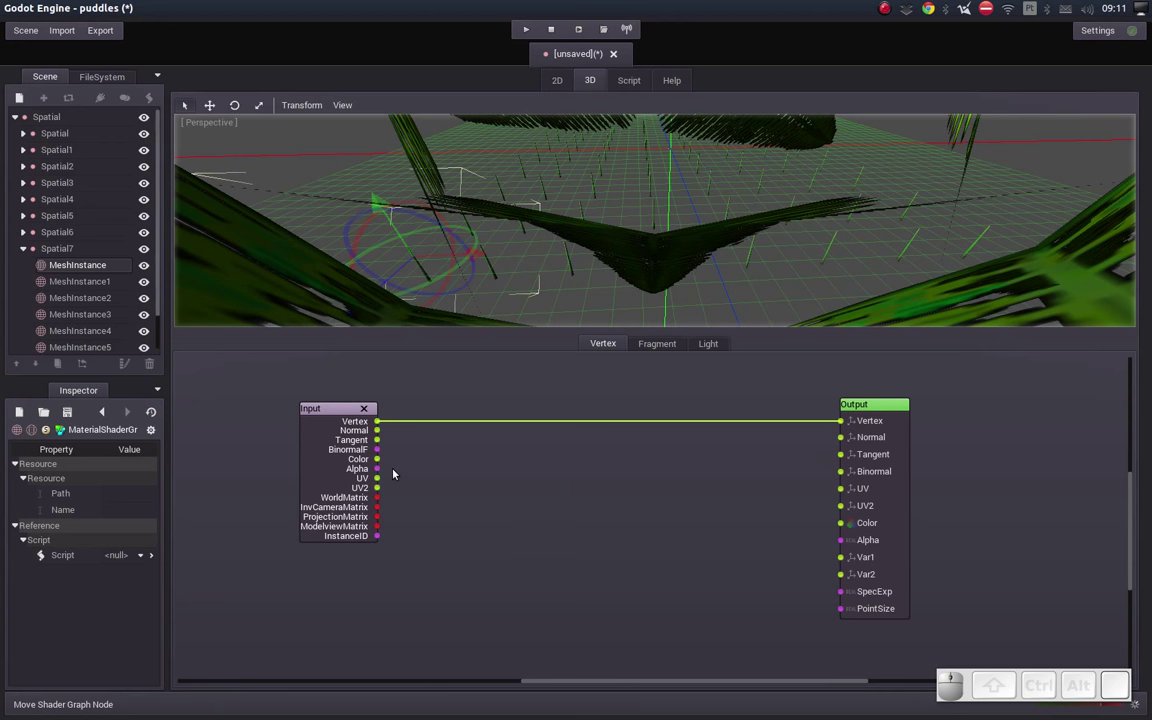
pyautogui.moveTo(317, 410); pyautogui.dragTo(356, 423)
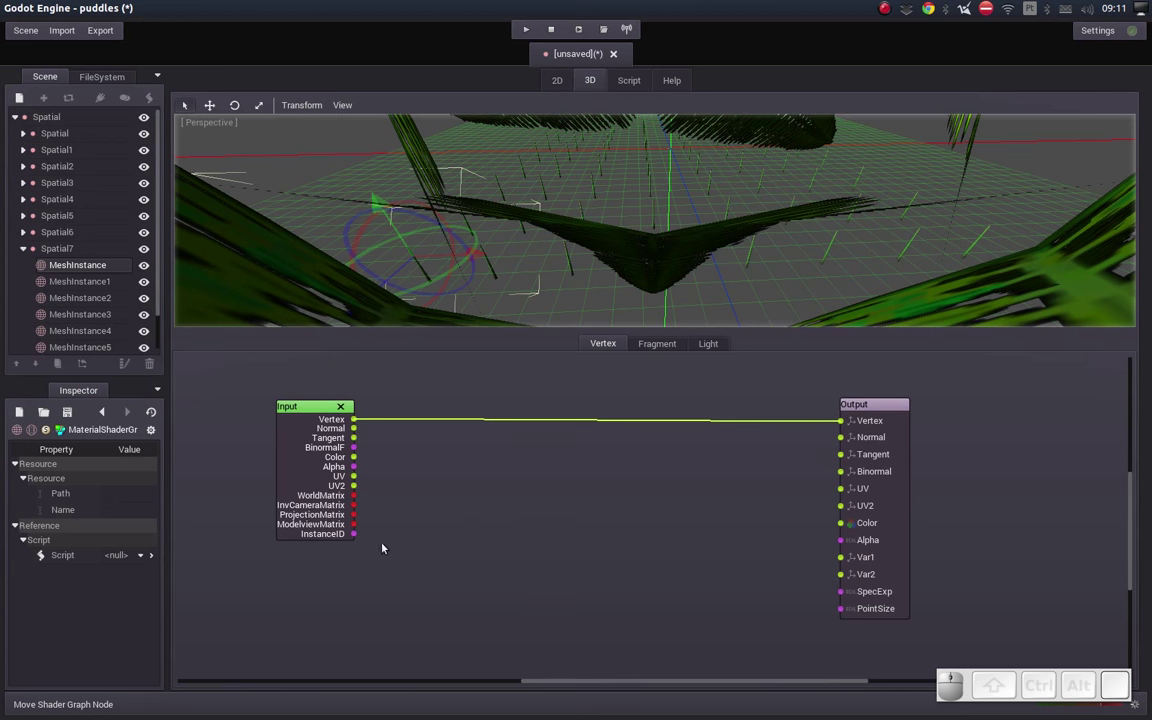
pyautogui.moveTo(507, 501); pyautogui.dragTo(500, 504)
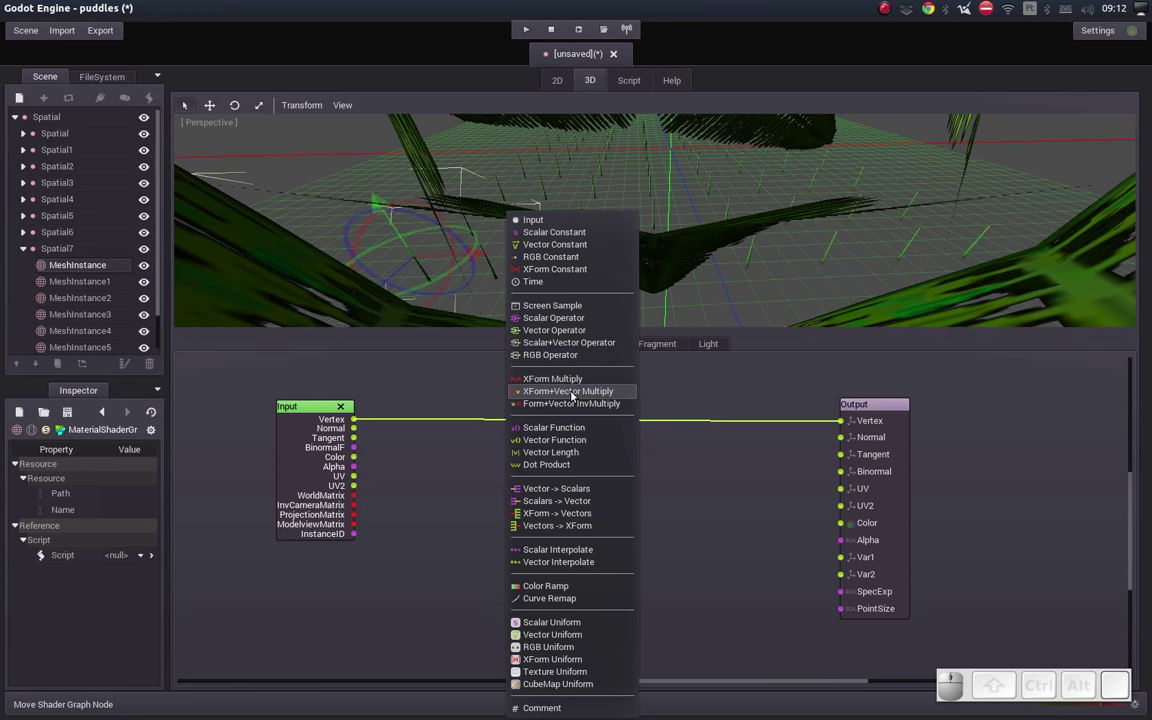
# Step: Insert an XFVecMult node transforming Input Vertex by ModelviewMatrix into Output Vertex
pyautogui.click(575, 392)
pyautogui.moveTo(544, 529); pyautogui.dragTo(659, 449)
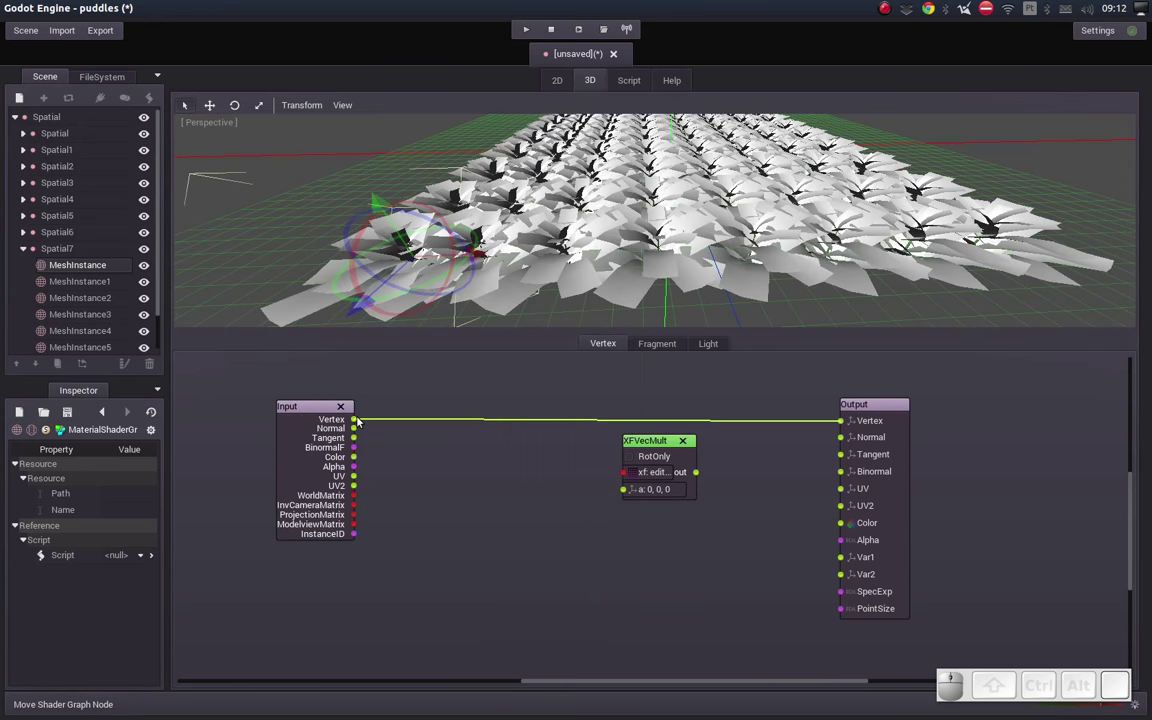
pyautogui.click(361, 421)
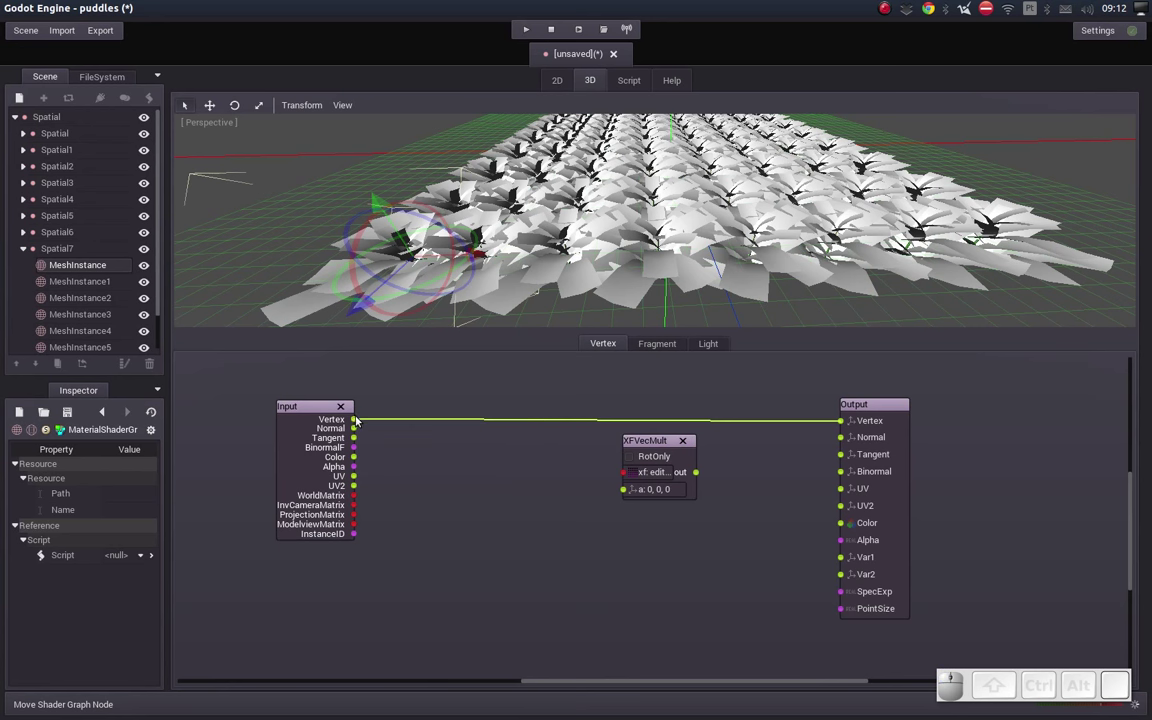
pyautogui.moveTo(359, 420); pyautogui.dragTo(356, 522)
pyautogui.moveTo(358, 525); pyautogui.dragTo(699, 488)
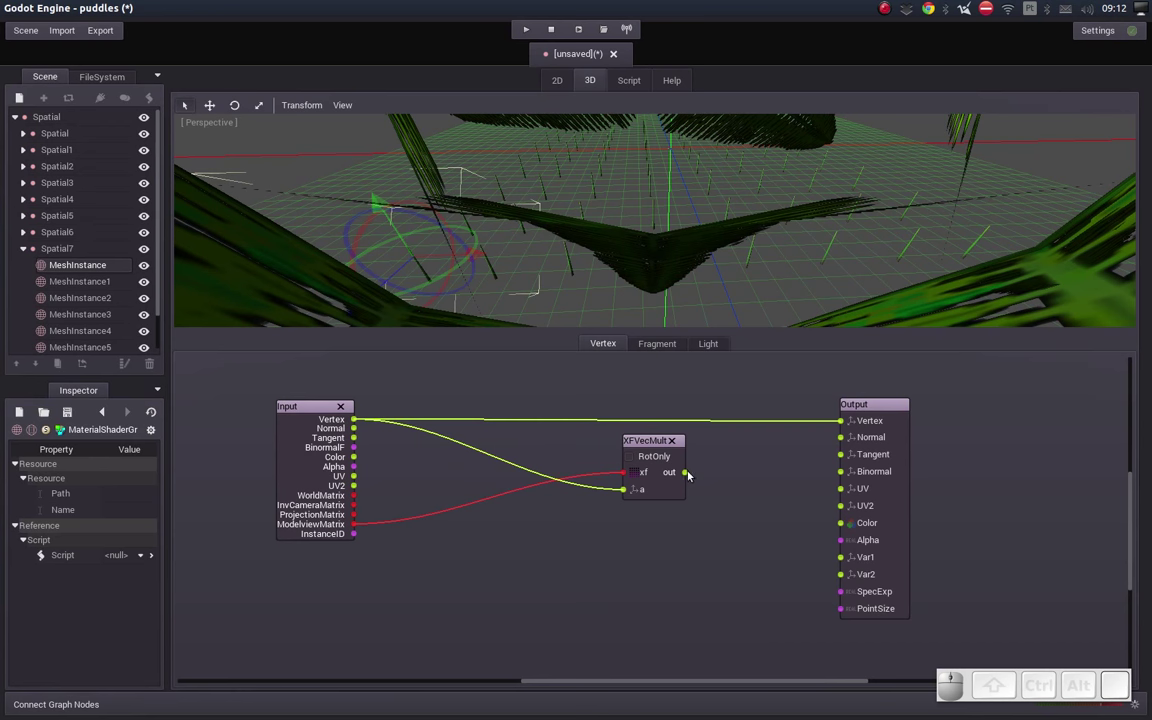
pyautogui.moveTo(689, 472); pyautogui.dragTo(537, 226)
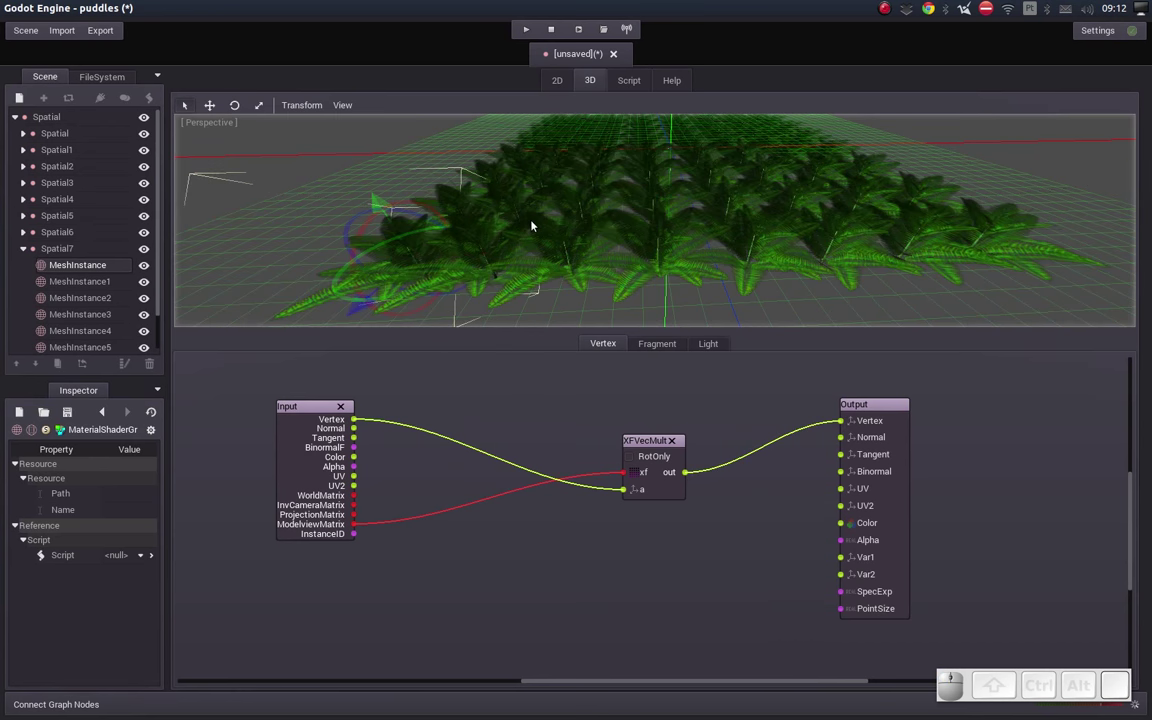
pyautogui.moveTo(595, 197); pyautogui.dragTo(603, 307)
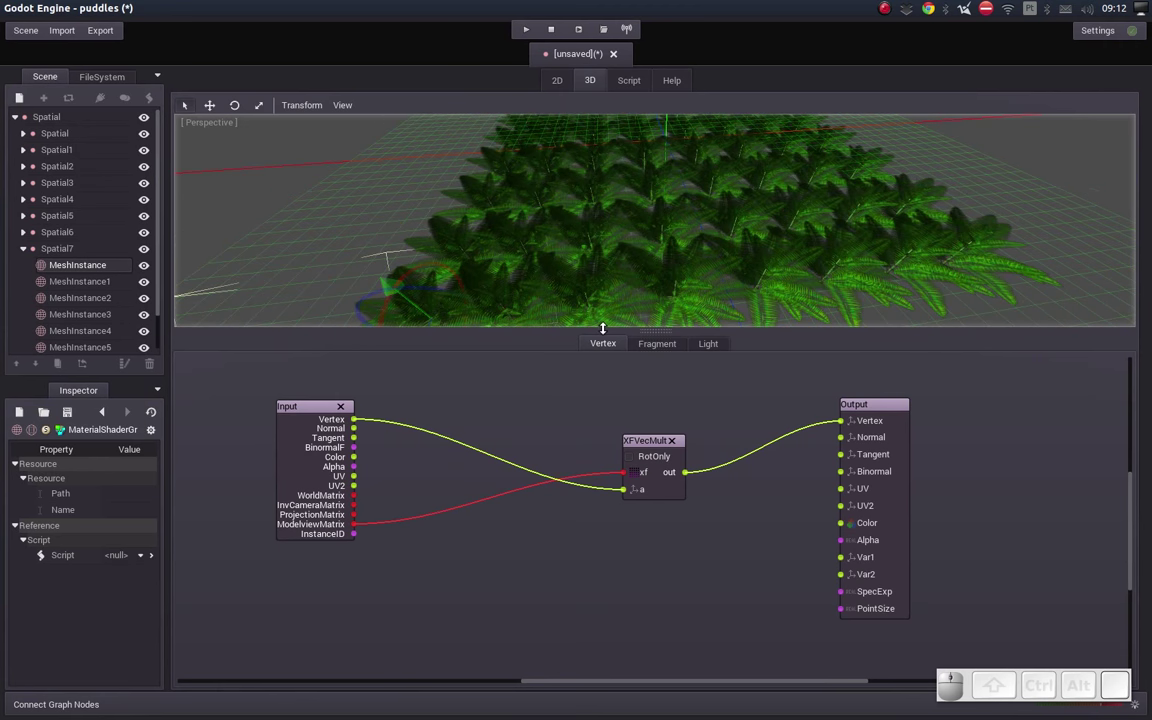
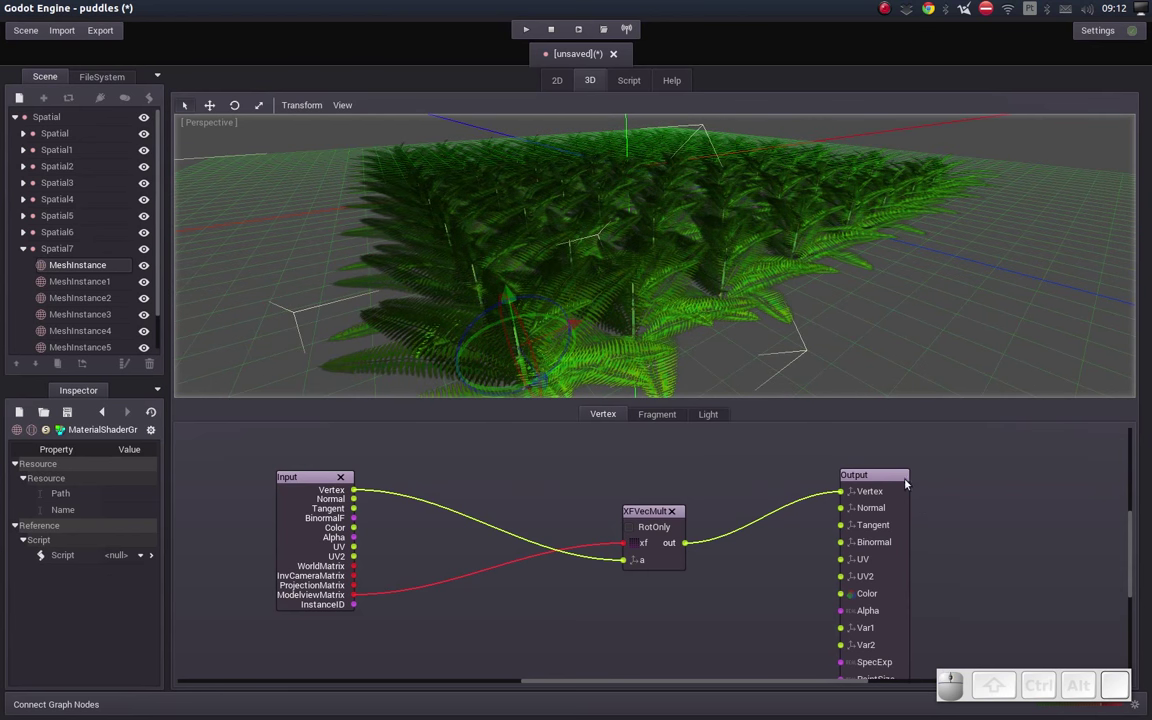
pyautogui.click(906, 471)
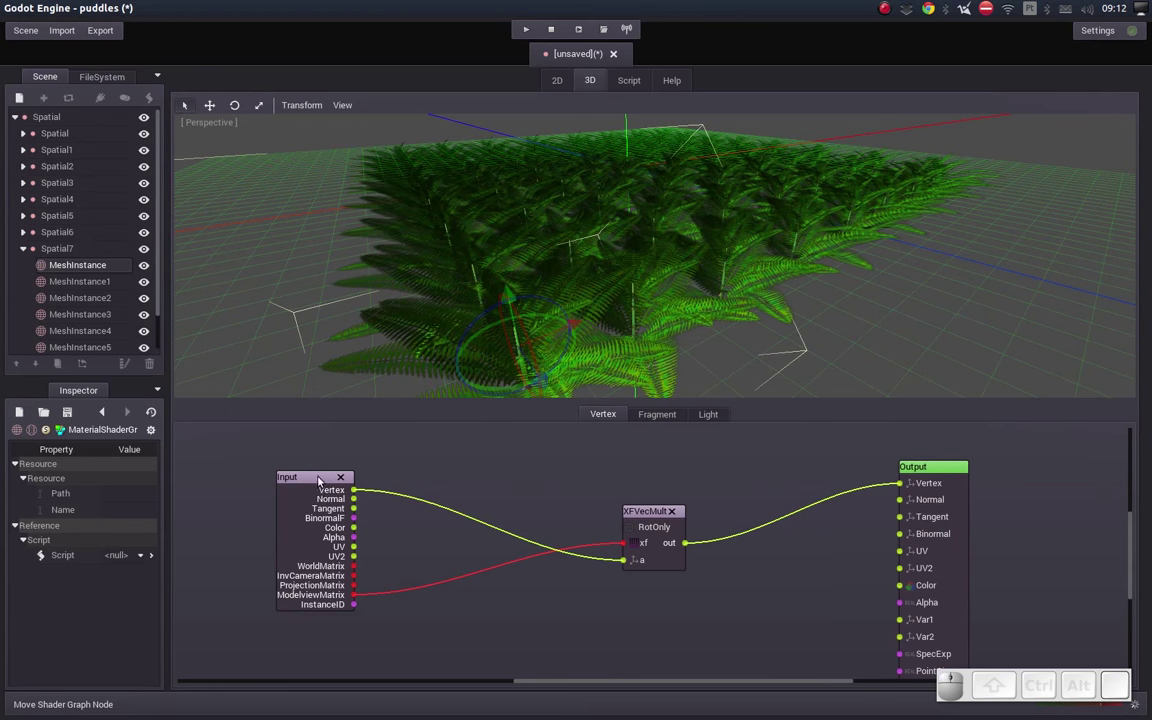
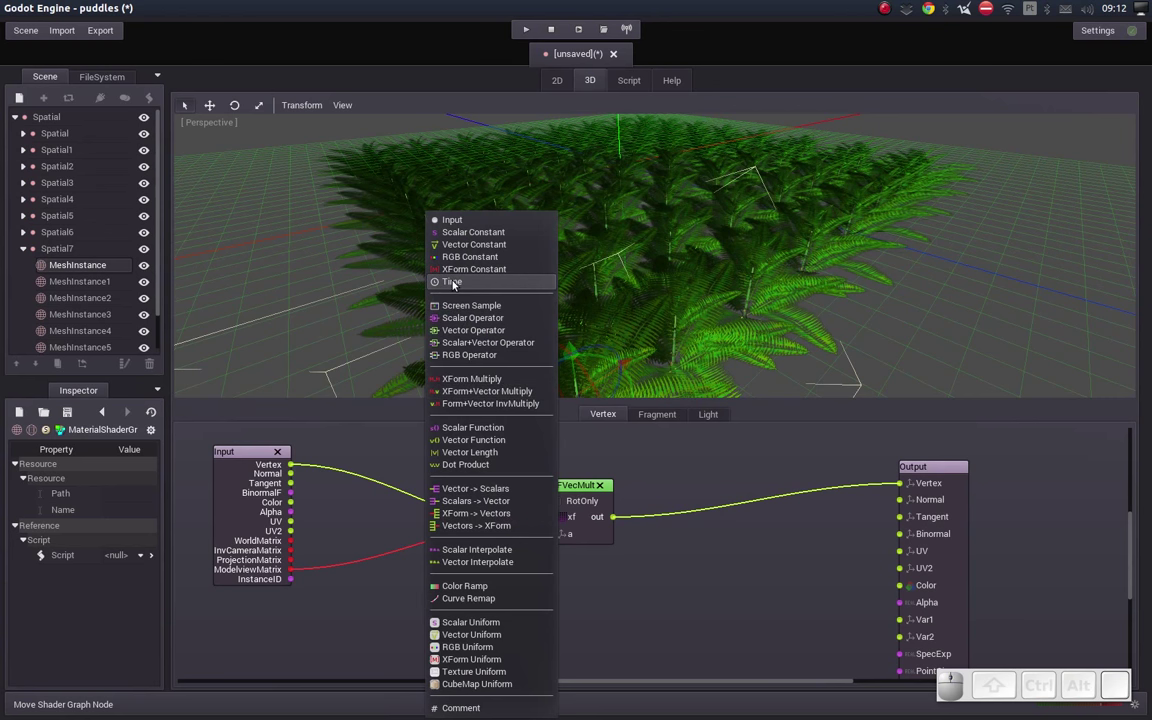
# Step: Place a Time node and a new Scalar Function node in the vertex graph
pyautogui.click(453, 281)
pyautogui.moveTo(439, 628); pyautogui.dragTo(341, 616)
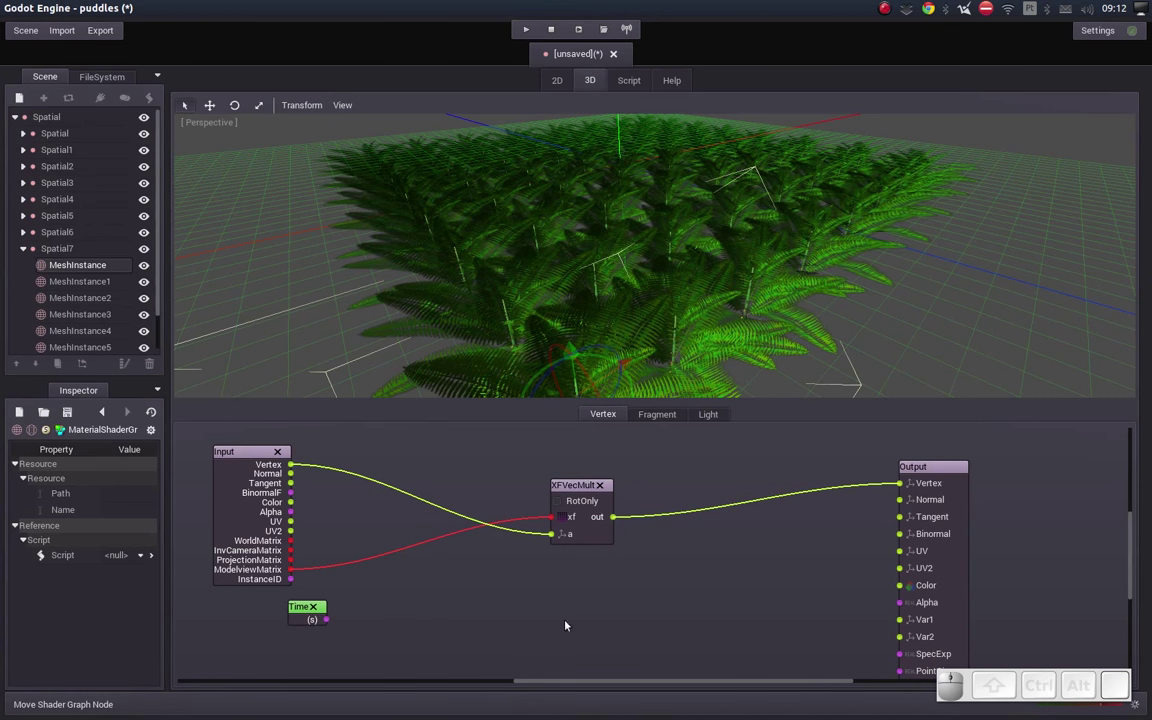
pyautogui.middleClick(604, 586)
pyautogui.rightClick(409, 574)
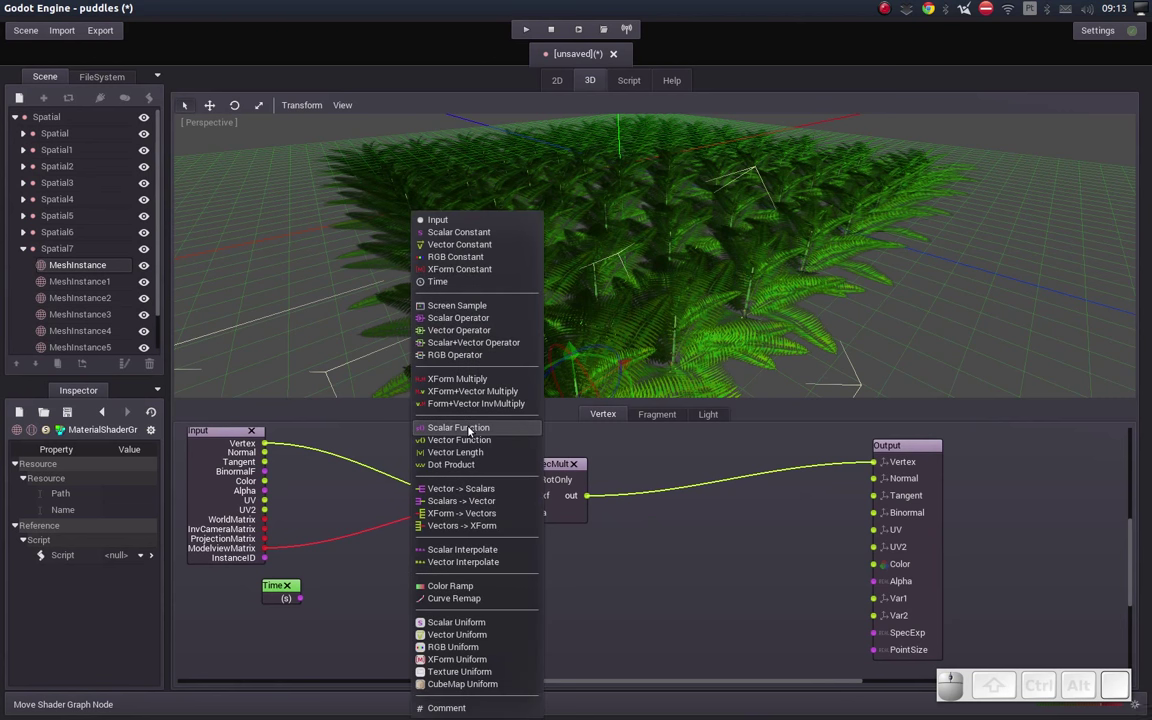
pyautogui.click(471, 427)
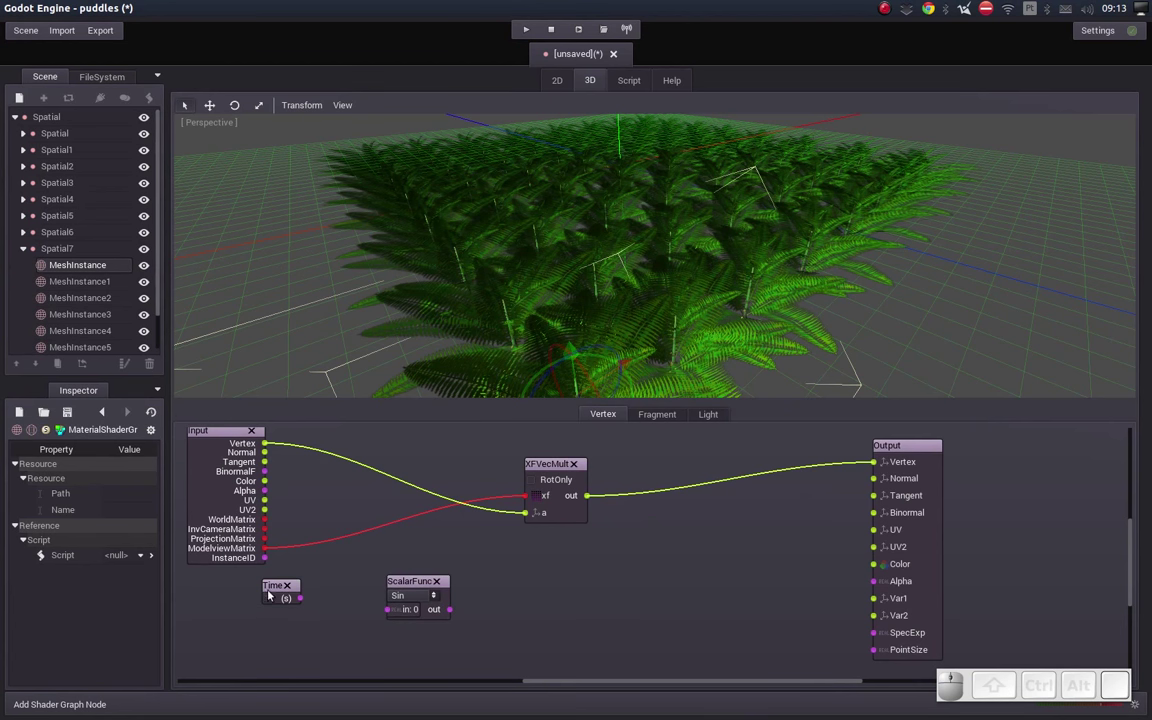
# Step: Wire Time into the scalar function, kept as Sin, and position it beside Time
pyautogui.moveTo(303, 601); pyautogui.dragTo(390, 612)
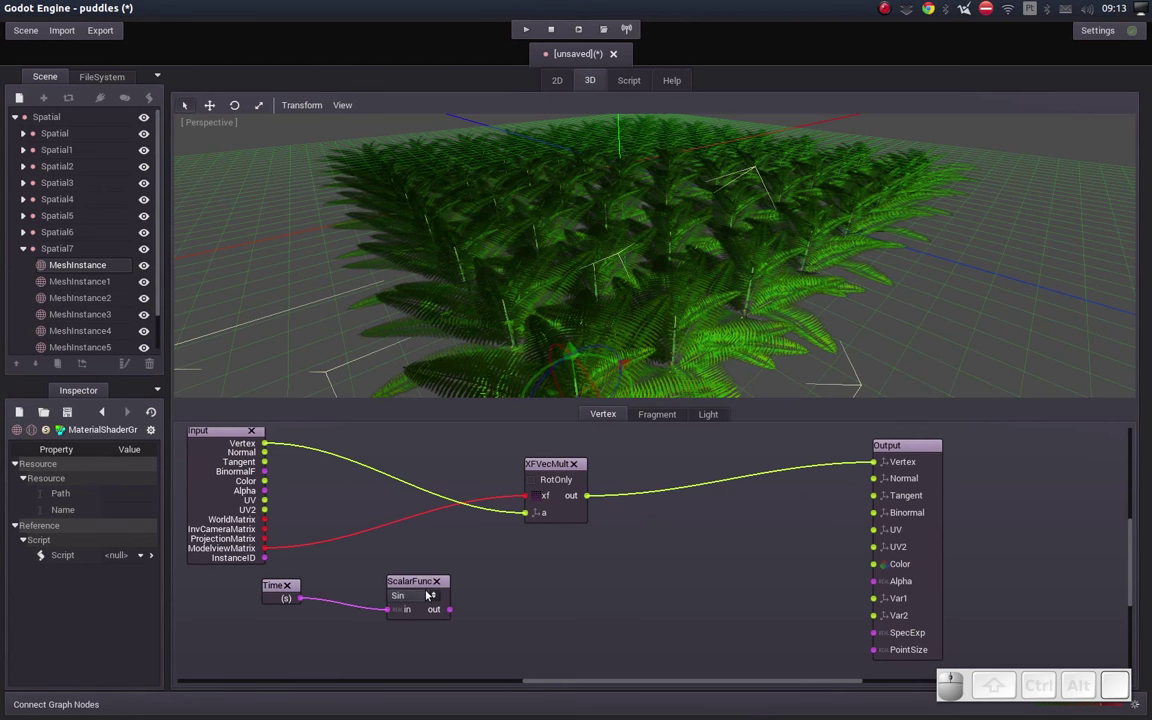
pyautogui.click(434, 597)
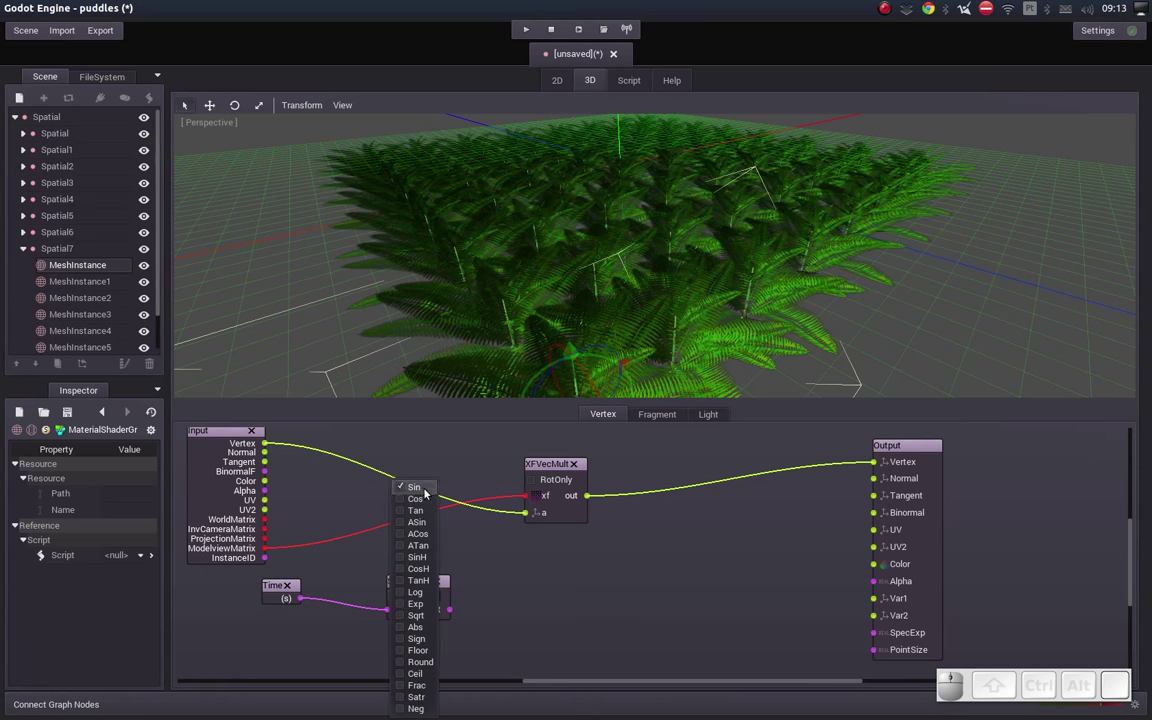
pyautogui.click(562, 629)
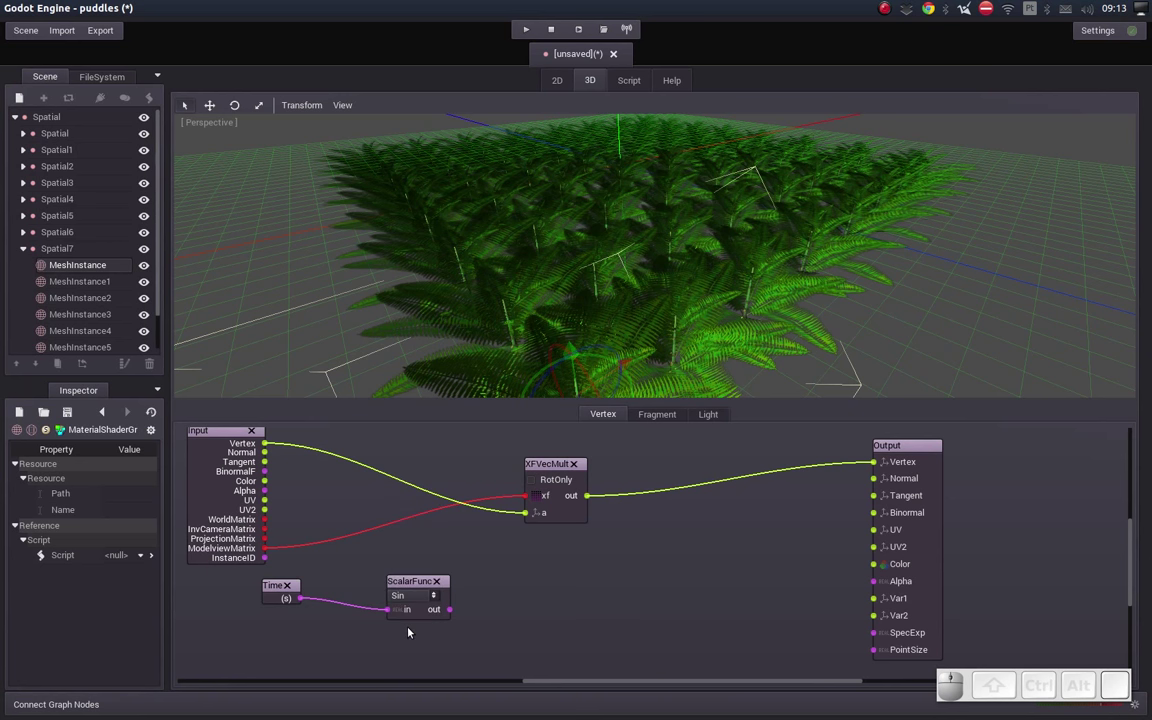
pyautogui.moveTo(426, 582); pyautogui.dragTo(414, 609)
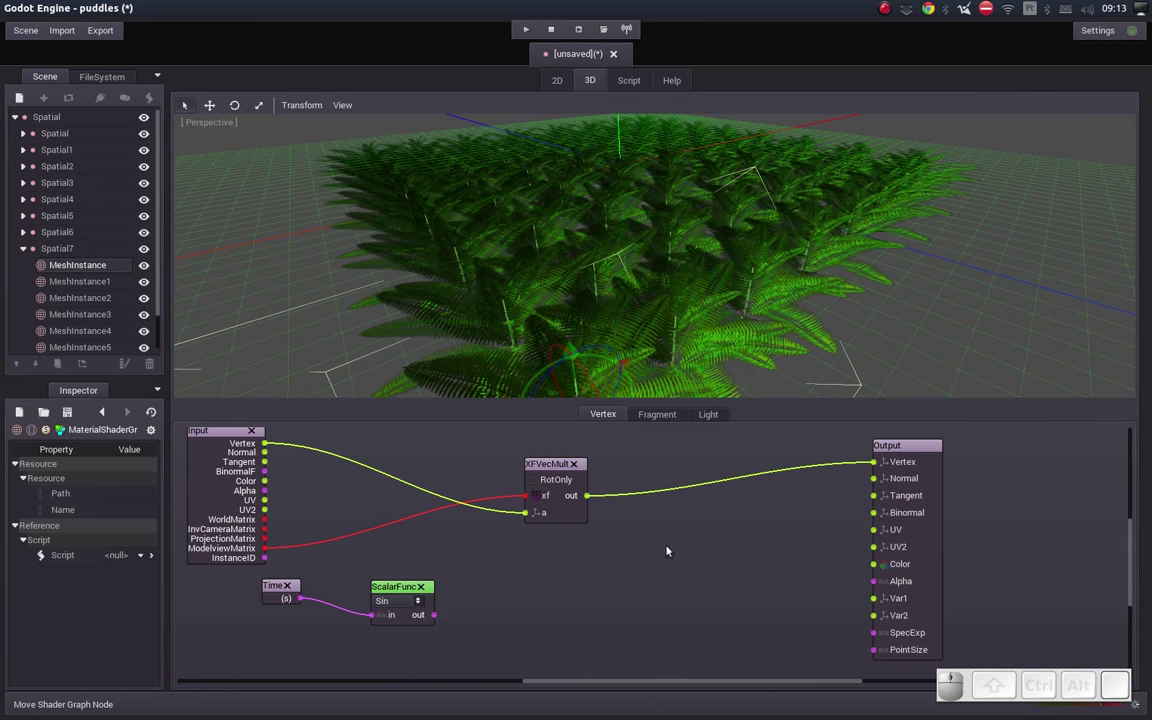
# Step: Add a Scalars-to-Vector node with the Sin result feeding its x component
pyautogui.rightClick(627, 565)
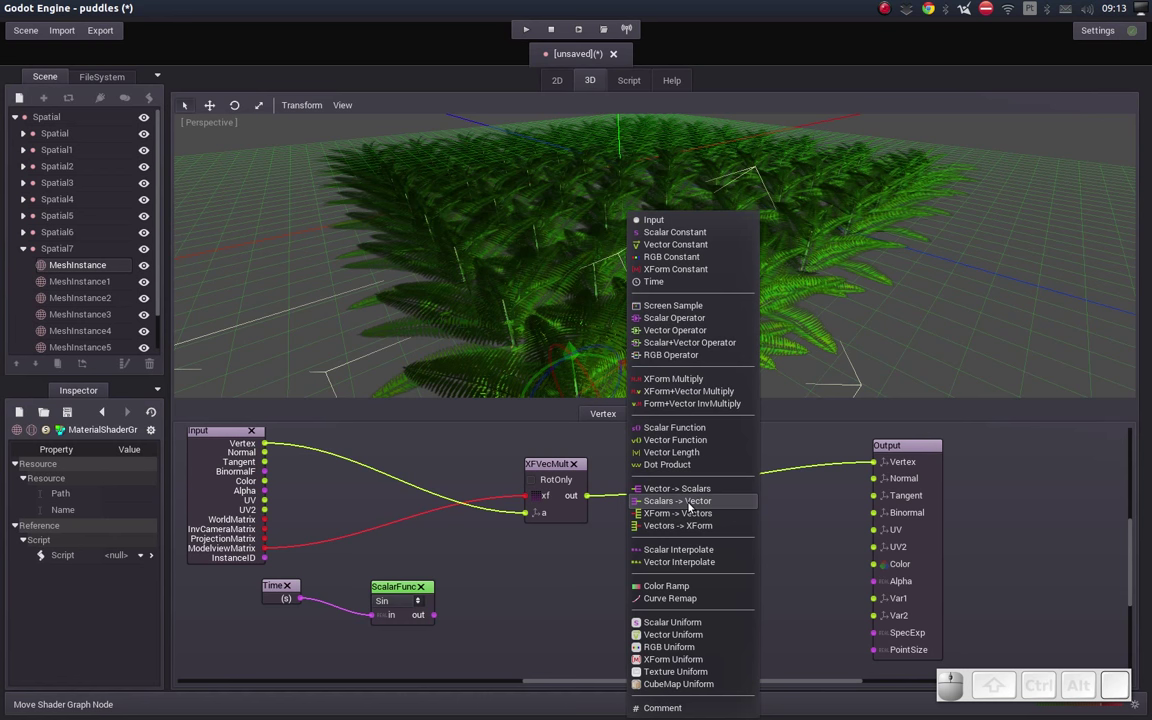
pyautogui.click(691, 503)
pyautogui.click(629, 570)
pyautogui.moveTo(437, 614); pyautogui.dragTo(650, 598)
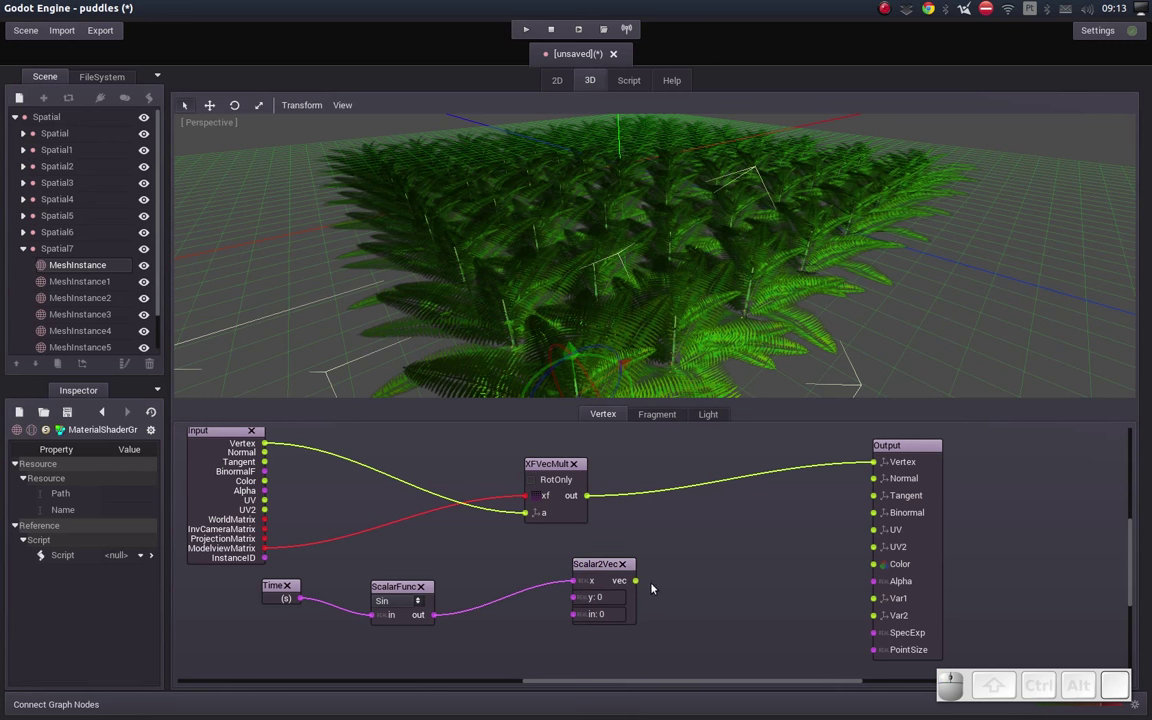
pyautogui.moveTo(597, 568); pyautogui.dragTo(573, 565)
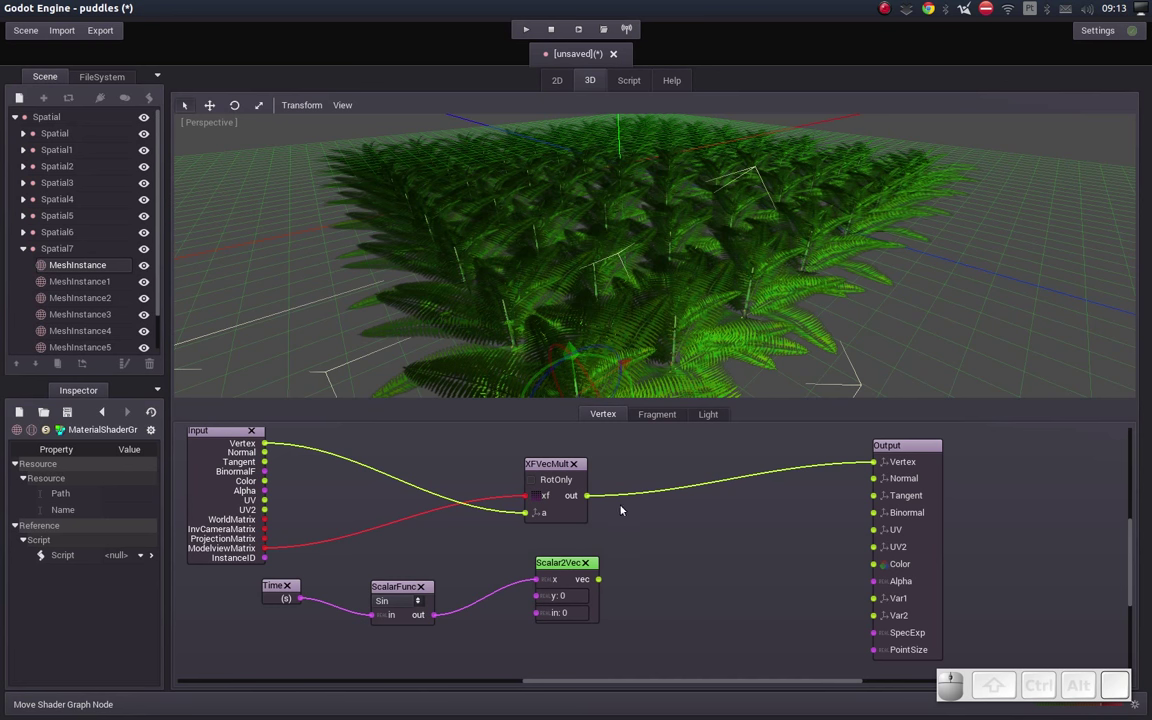
# Step: Add a Vector Add node summing XFVecMult out and the sine vector into Output Vertex
pyautogui.rightClick(736, 528)
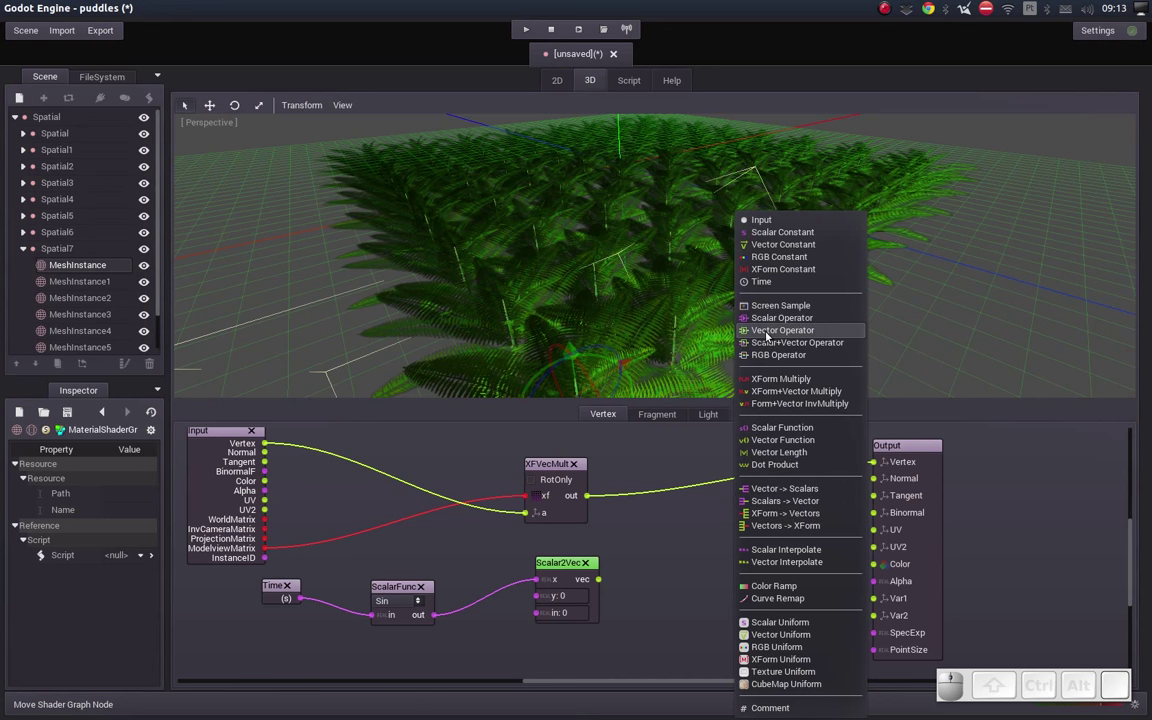
pyautogui.click(768, 336)
pyautogui.moveTo(761, 533); pyautogui.dragTo(784, 500)
pyautogui.moveTo(777, 509); pyautogui.dragTo(835, 484)
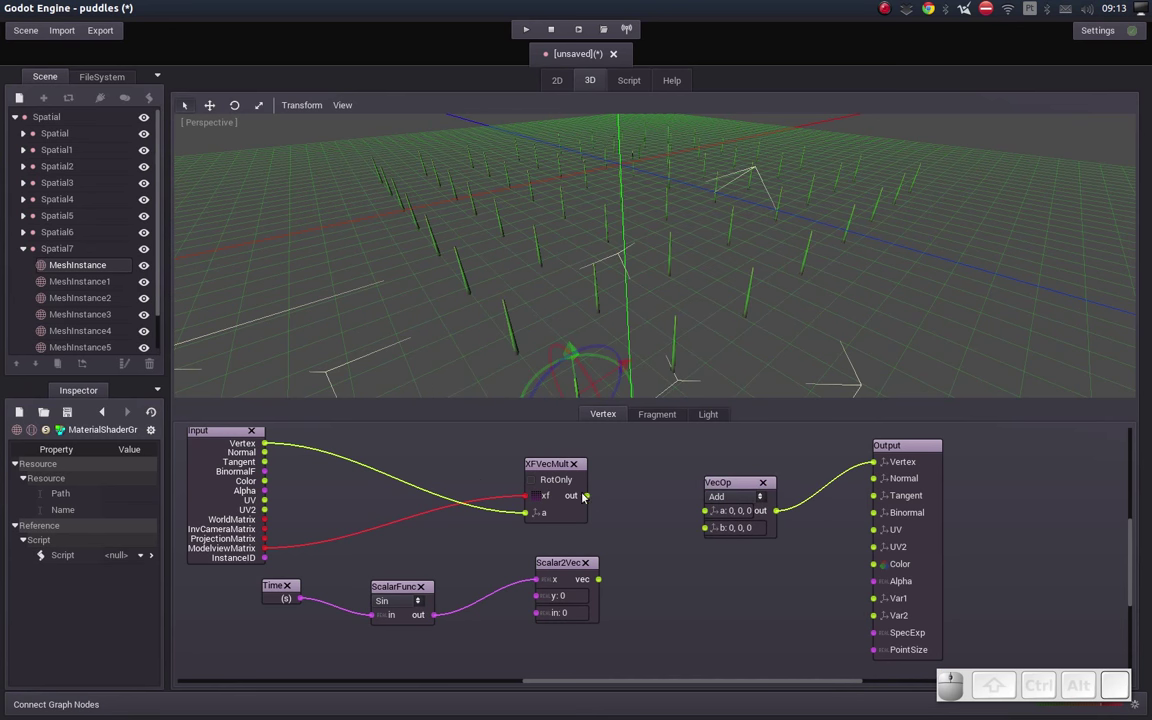
pyautogui.moveTo(592, 496); pyautogui.dragTo(724, 495)
pyautogui.moveTo(599, 580); pyautogui.dragTo(704, 528)
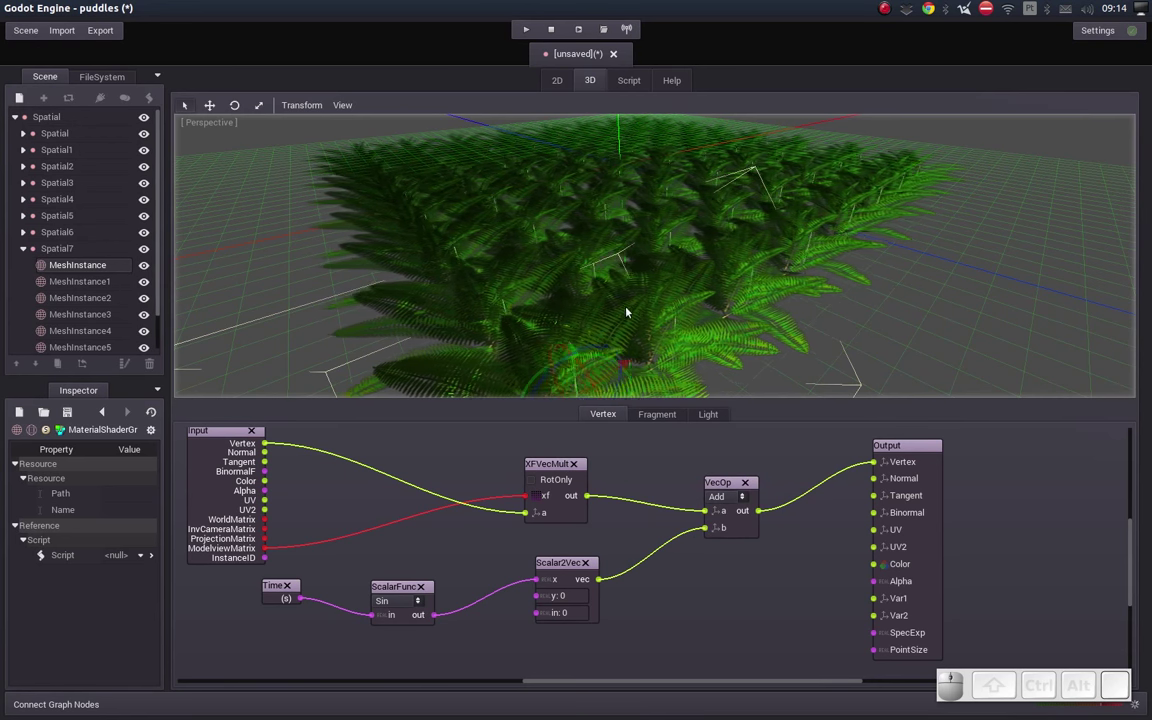
# Step: Watch the ferns sway in the 3D view, then add another scalar function node
pyautogui.moveTo(652, 305); pyautogui.dragTo(647, 308)
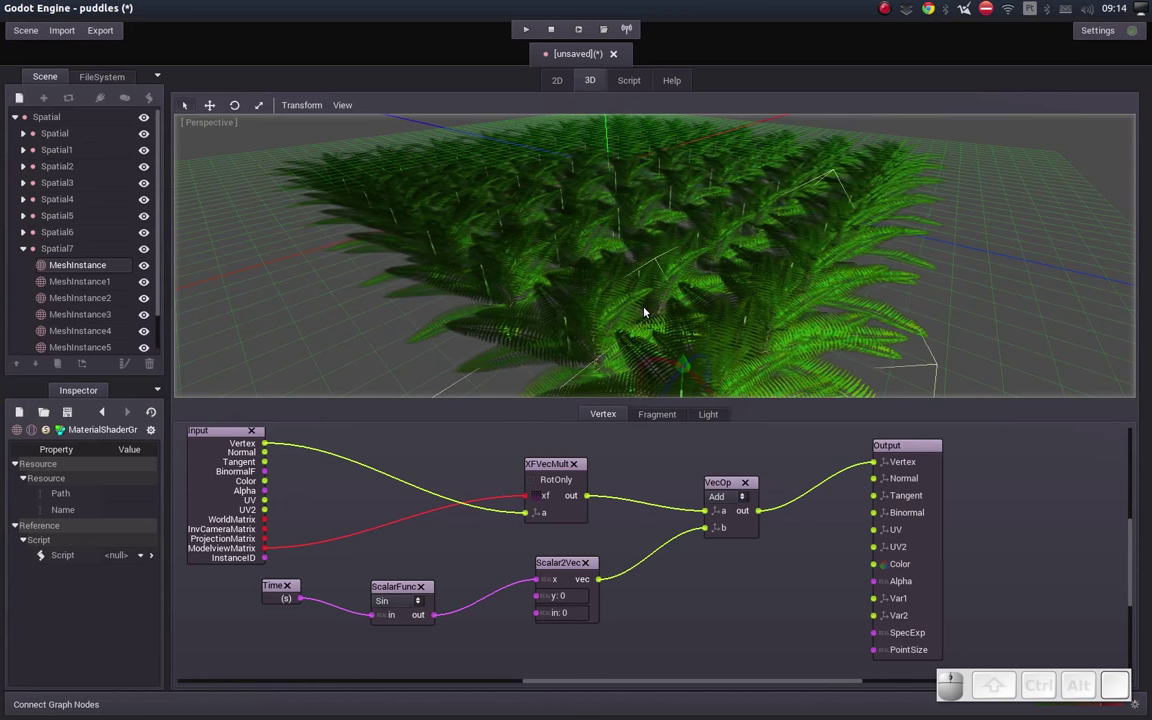
pyautogui.middleClick(614, 222)
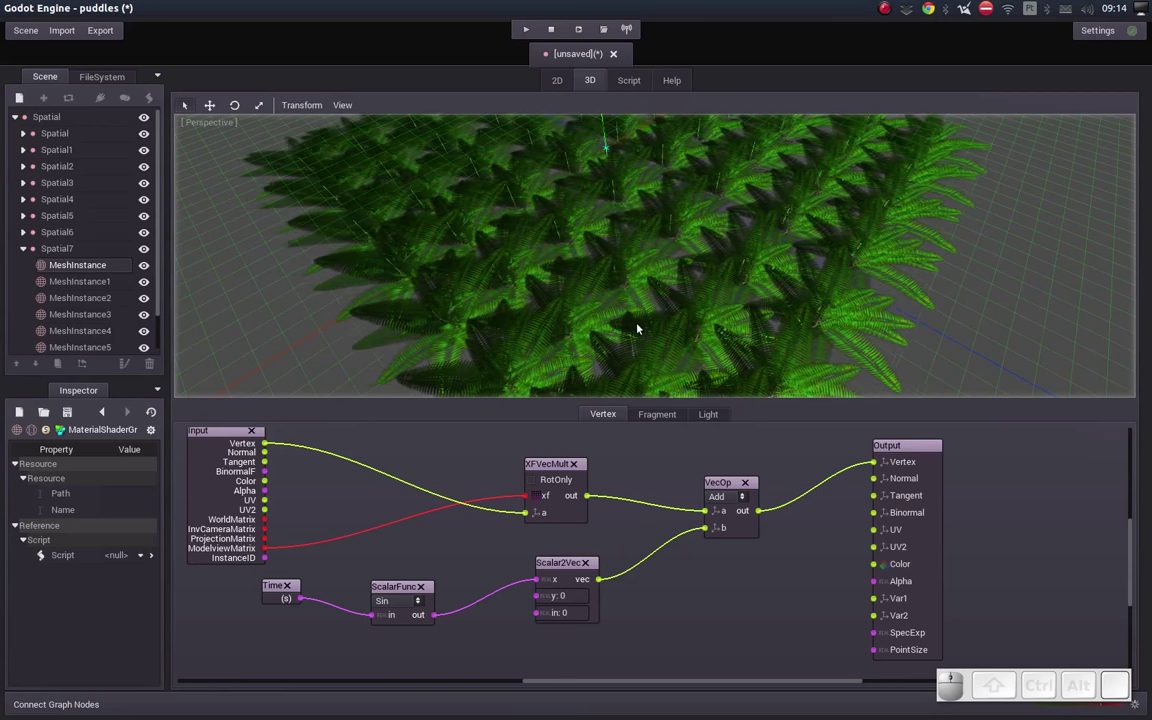
pyautogui.moveTo(617, 260); pyautogui.dragTo(607, 255)
pyautogui.middleClick(607, 255)
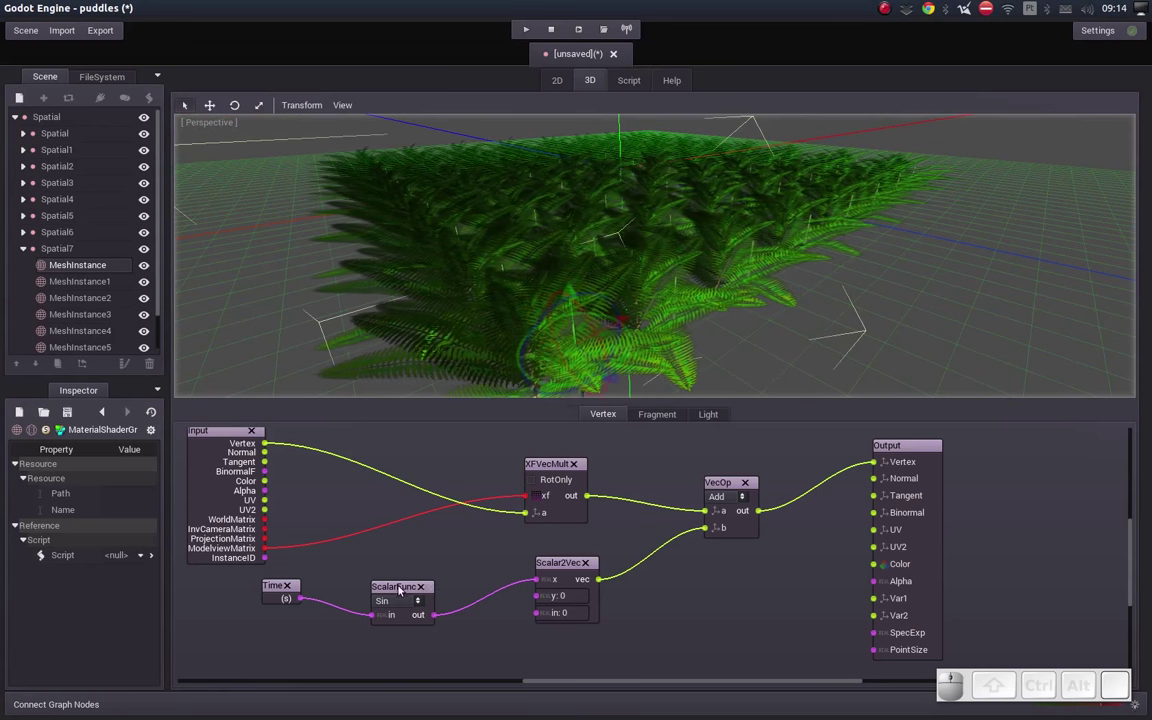
pyautogui.click(400, 578)
pyautogui.rightClick(391, 632)
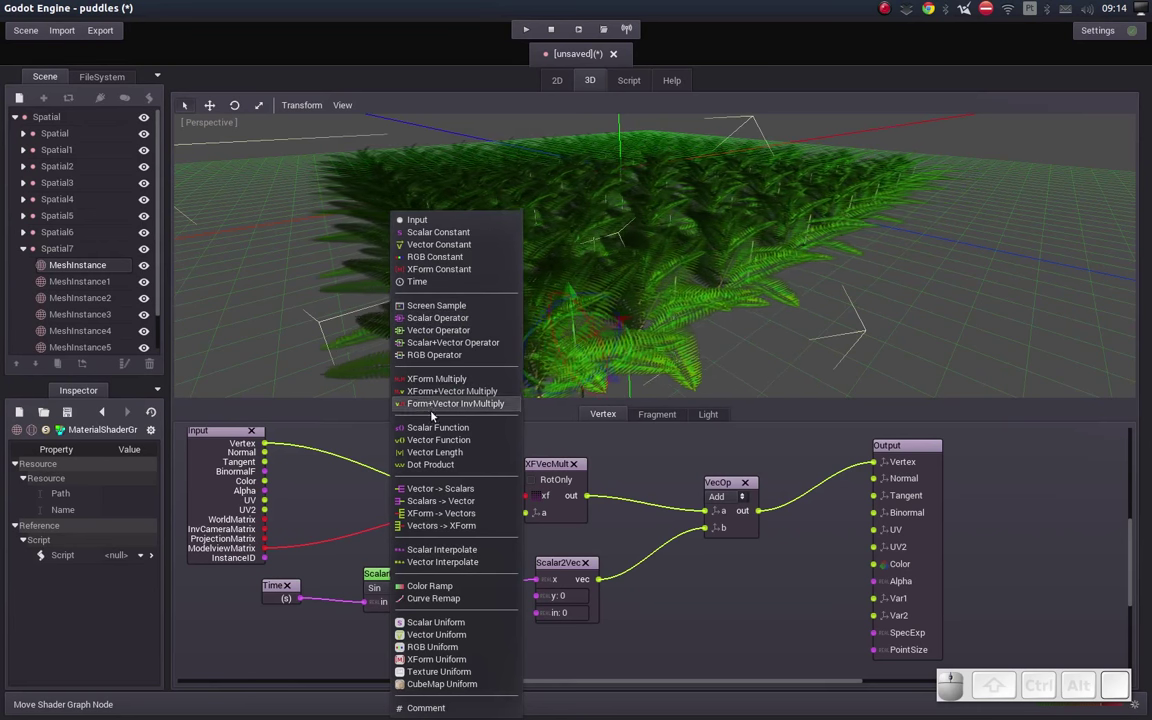
pyautogui.click(432, 426)
# Step: Set the new function to Cos, feed it Time and route it into Scalar2Vec y
pyautogui.click(412, 650)
pyautogui.click(383, 498)
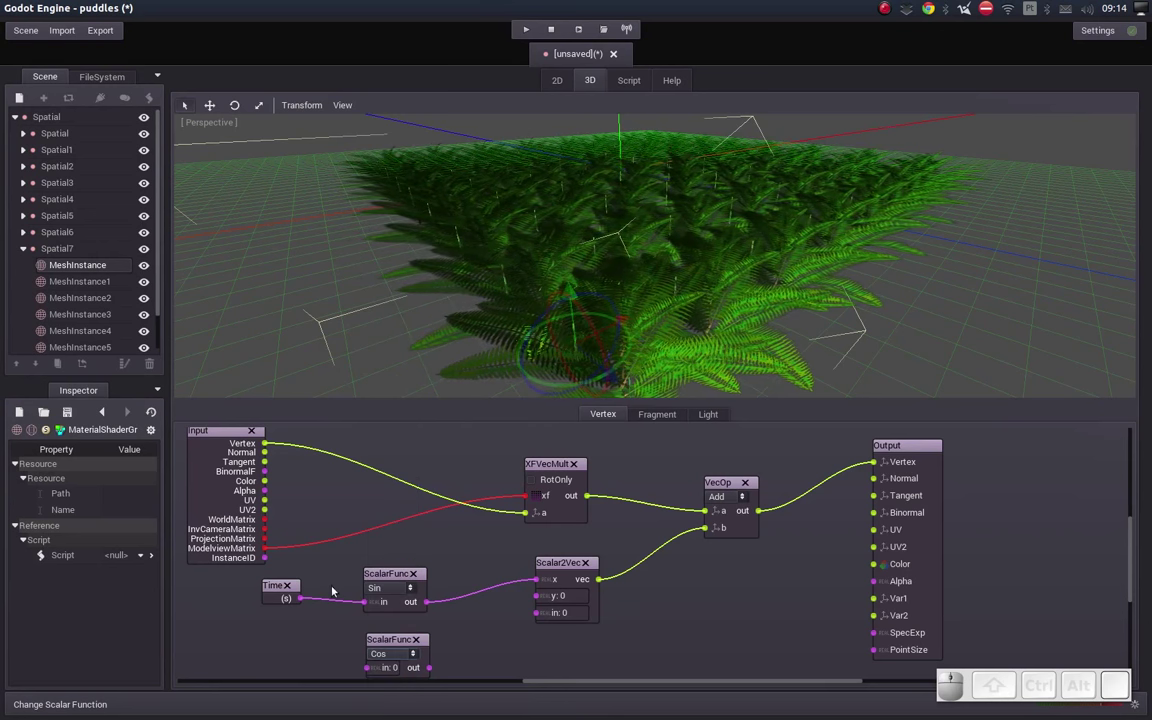
pyautogui.moveTo(309, 602); pyautogui.dragTo(418, 658)
pyautogui.moveTo(561, 562); pyautogui.dragTo(557, 572)
pyautogui.middleClick(480, 623)
pyautogui.moveTo(426, 643); pyautogui.dragTo(525, 583)
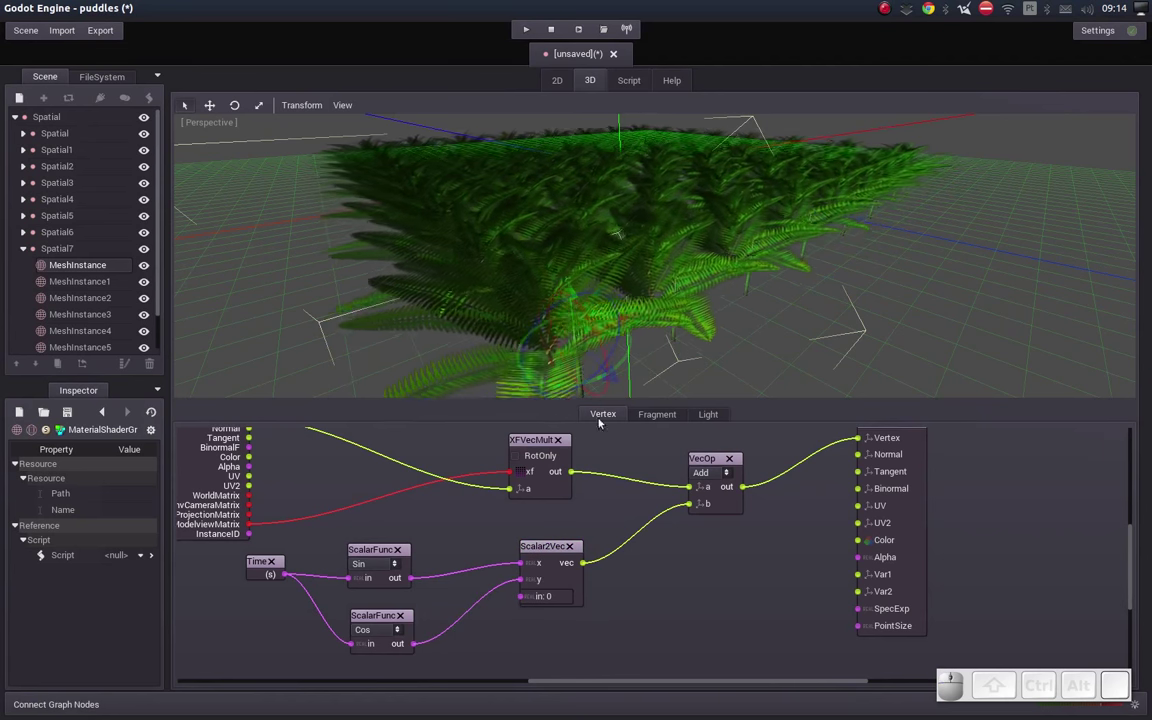
pyautogui.moveTo(590, 256); pyautogui.dragTo(567, 276)
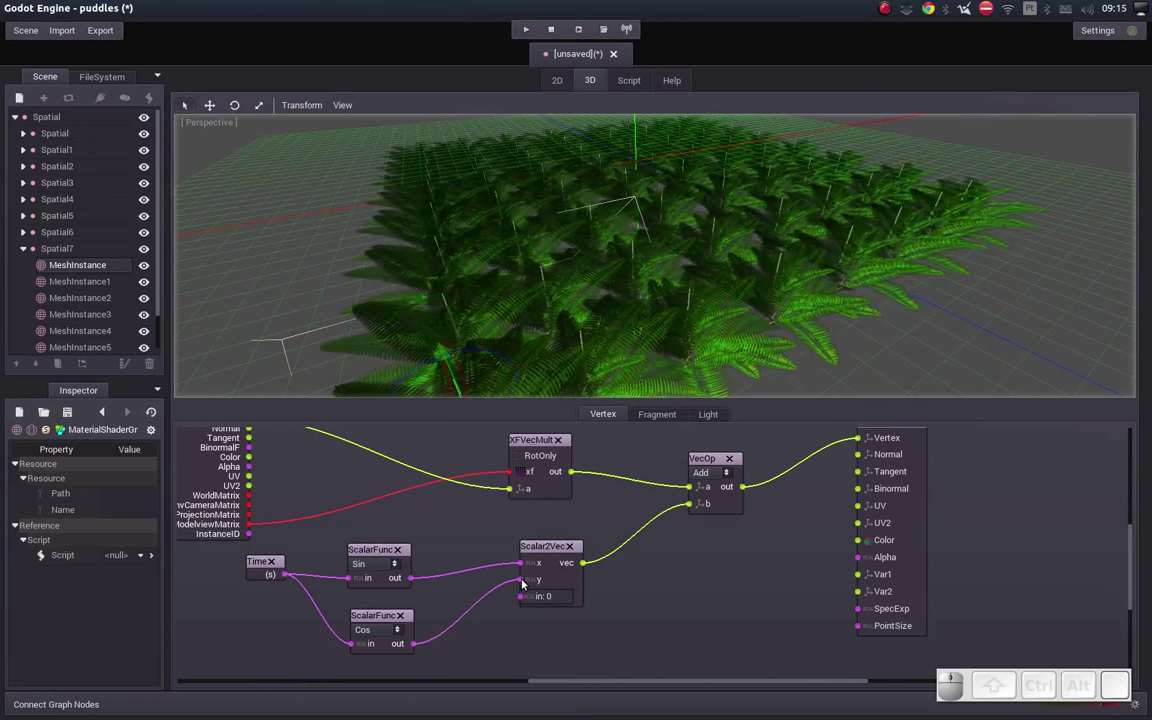
# Step: Disconnect Cos from the y component, move nodes aside and orbit to check the ferns
pyautogui.click(522, 580)
pyautogui.click(363, 617)
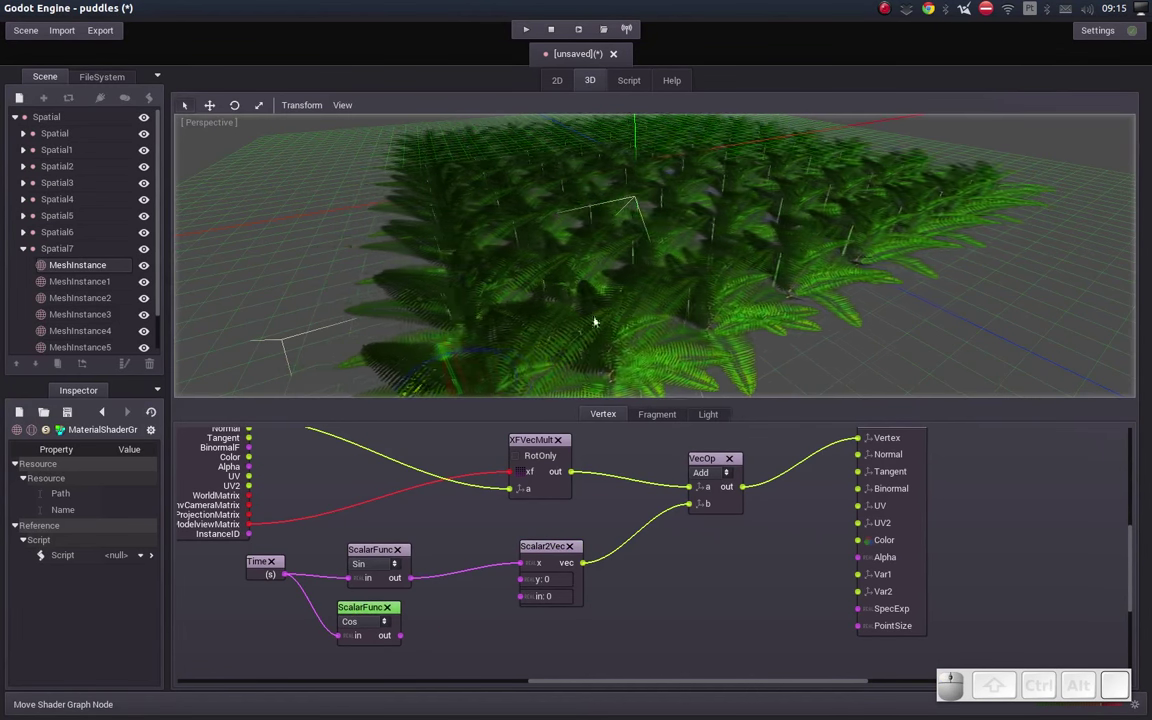
pyautogui.middleClick(636, 292)
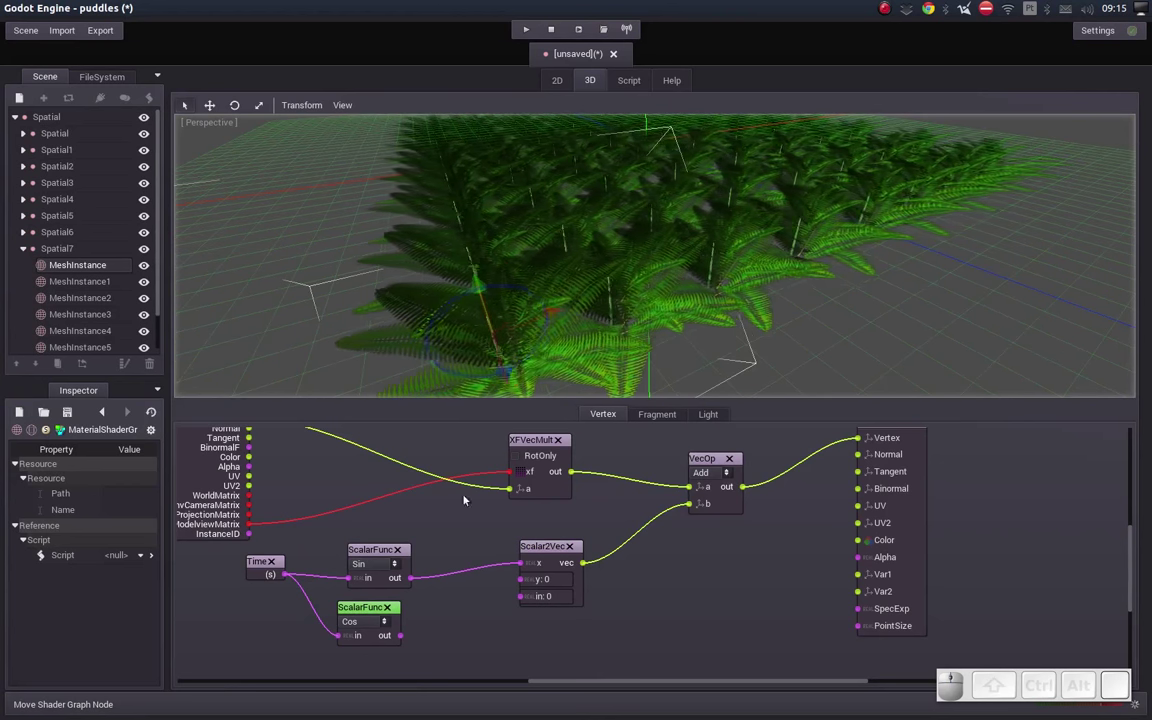
pyautogui.middleClick(469, 519)
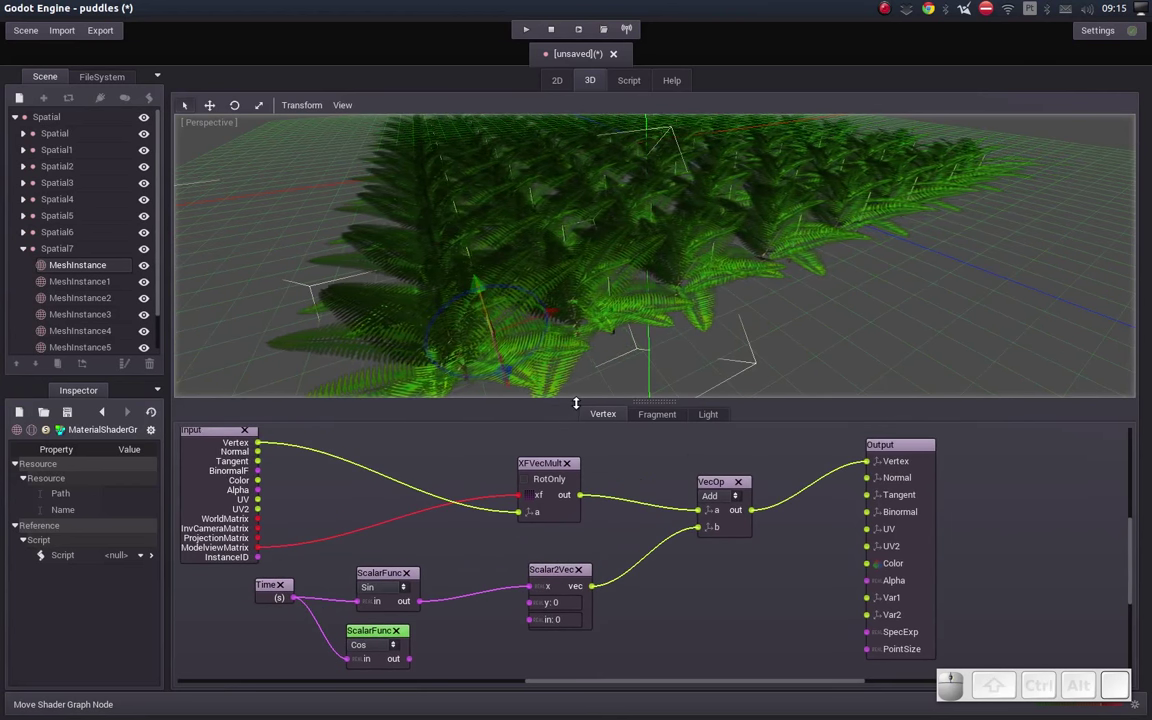
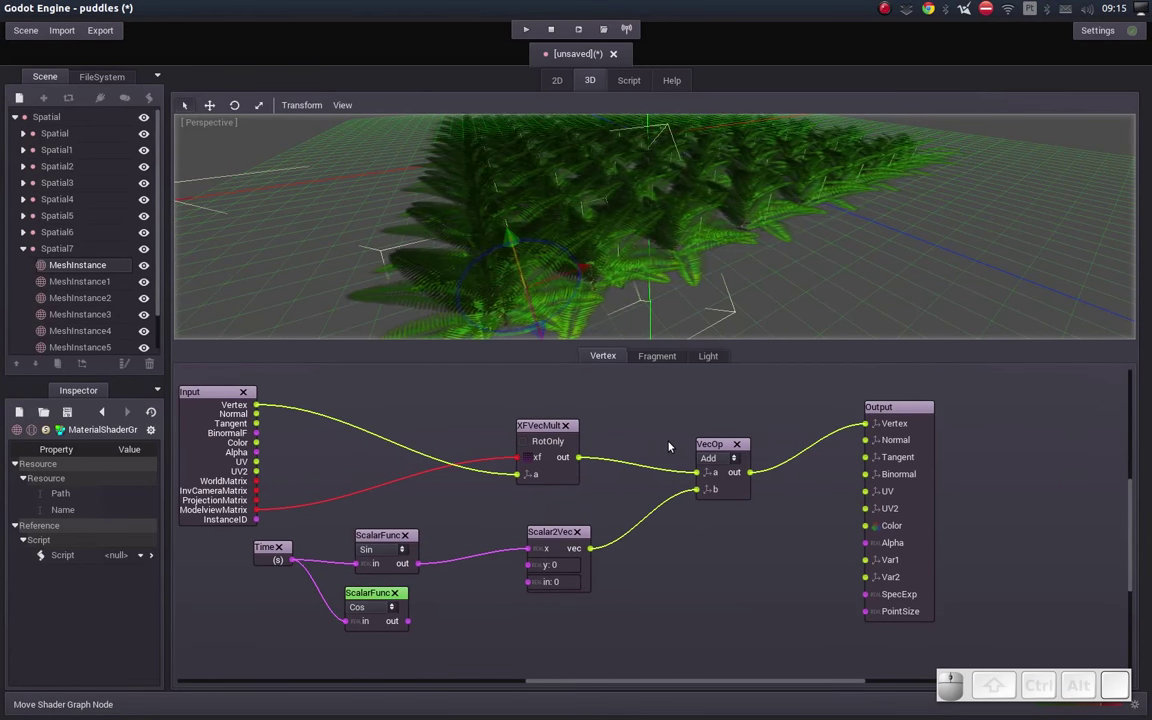
pyautogui.middleClick(506, 269)
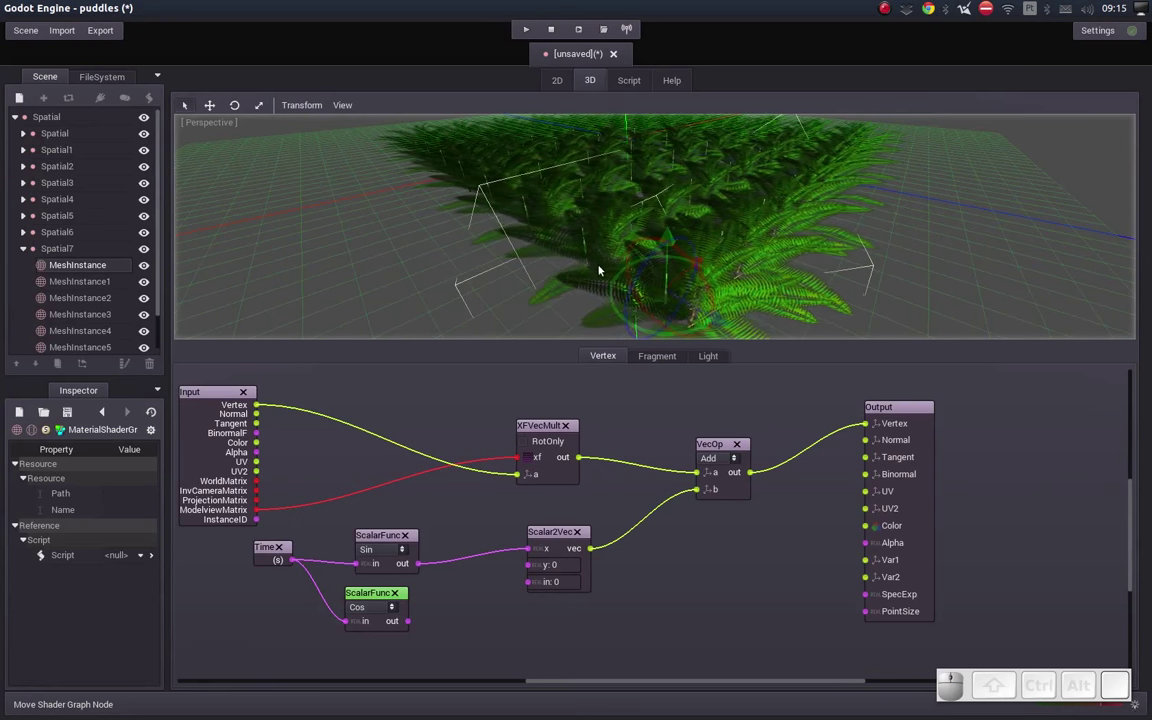
pyautogui.middleClick(619, 265)
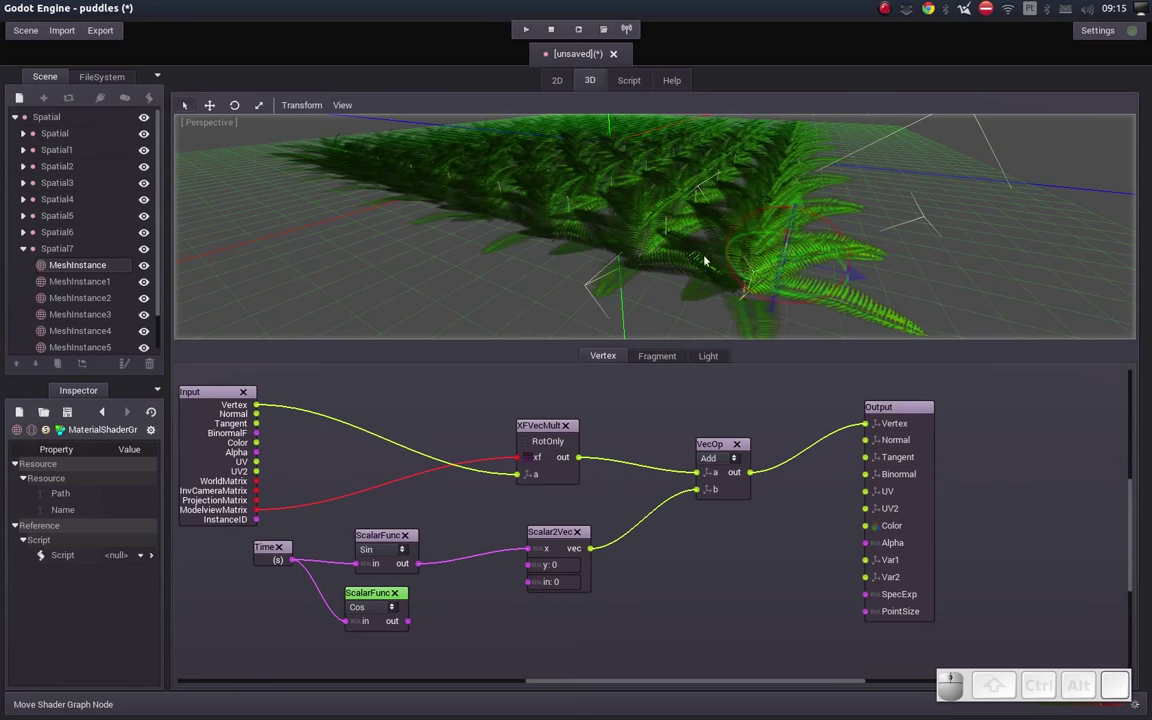
pyautogui.click(456, 534)
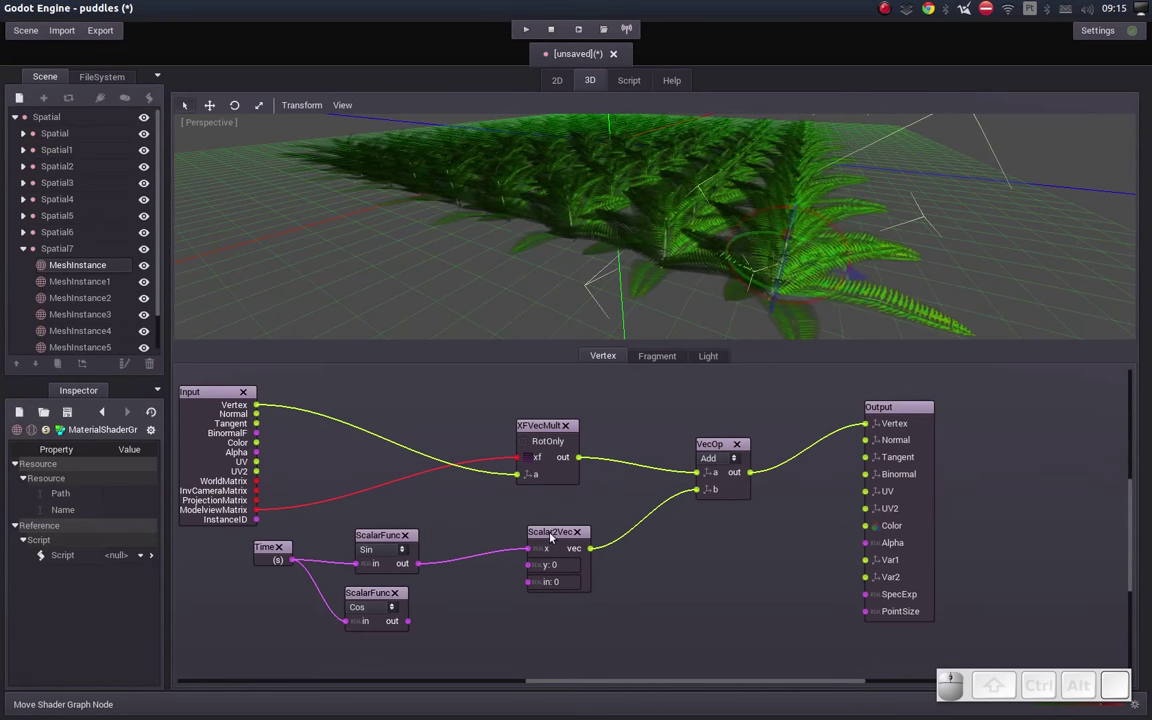
pyautogui.click(546, 533)
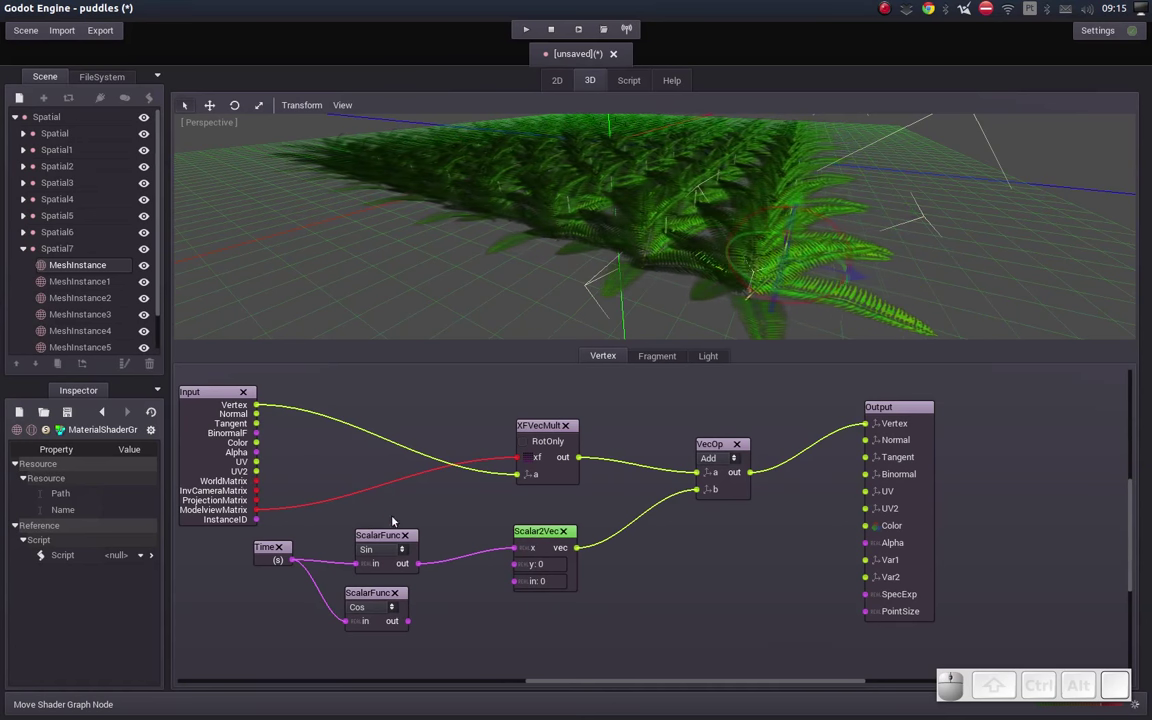
pyautogui.click(543, 529)
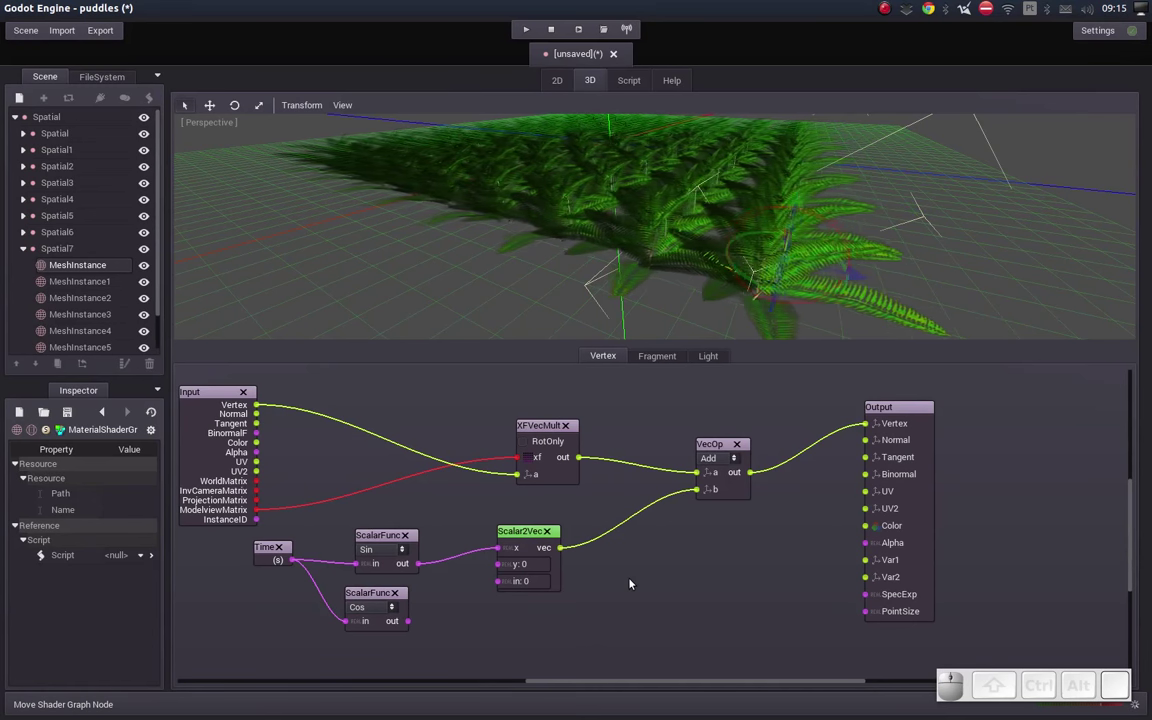
# Step: Add a Vector Operator node set to Mul near the Scalar2Vec node
pyautogui.rightClick(632, 583)
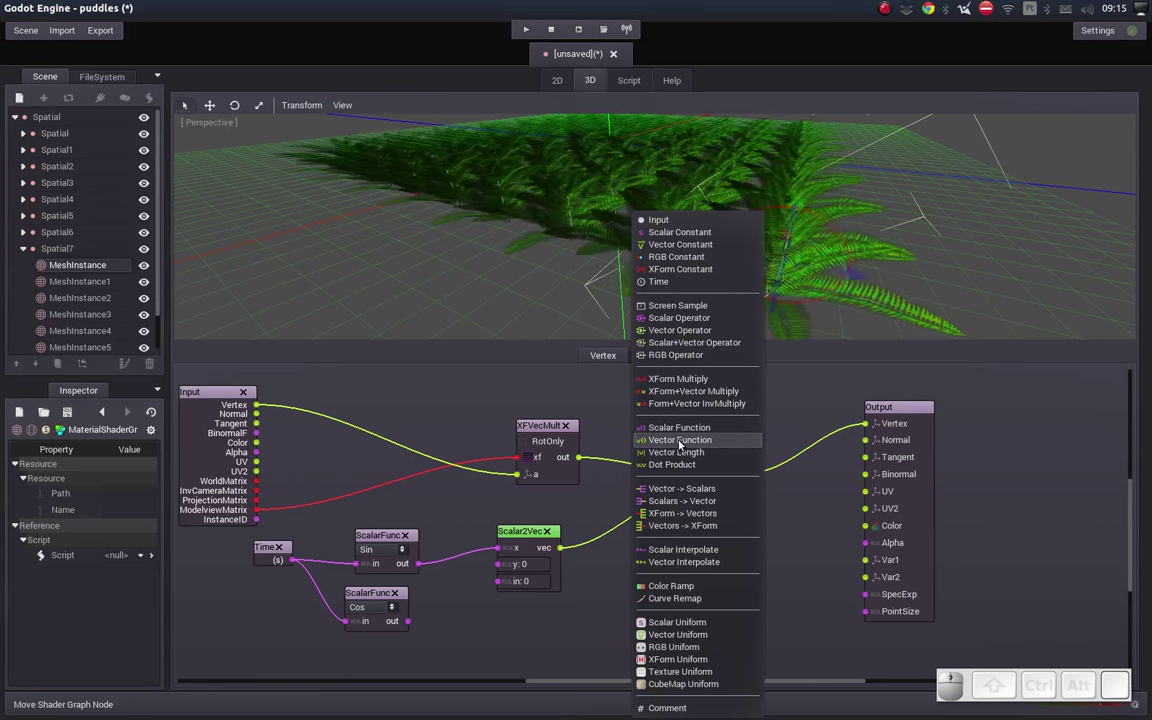
pyautogui.click(696, 332)
pyautogui.click(655, 593)
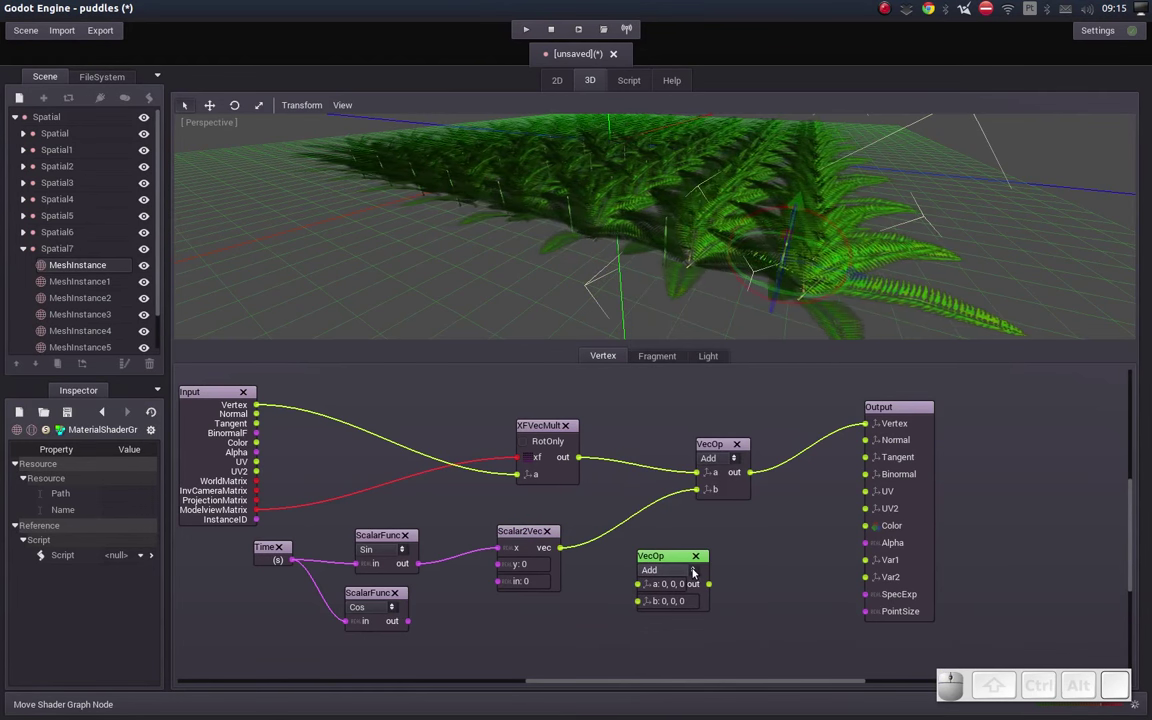
pyautogui.click(695, 569)
pyautogui.click(654, 616)
pyautogui.click(671, 560)
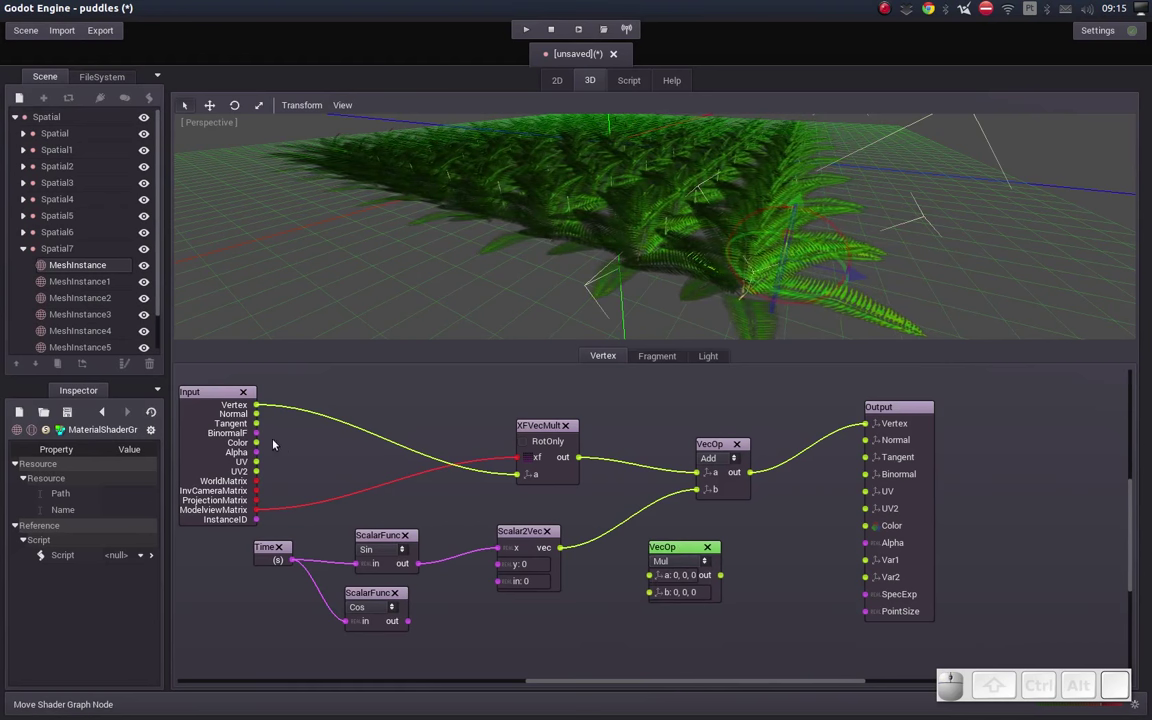
# Step: Wire Input Color and the sine vector into Mul, and Mul out into the Add node's b
pyautogui.moveTo(260, 442); pyautogui.dragTo(652, 575)
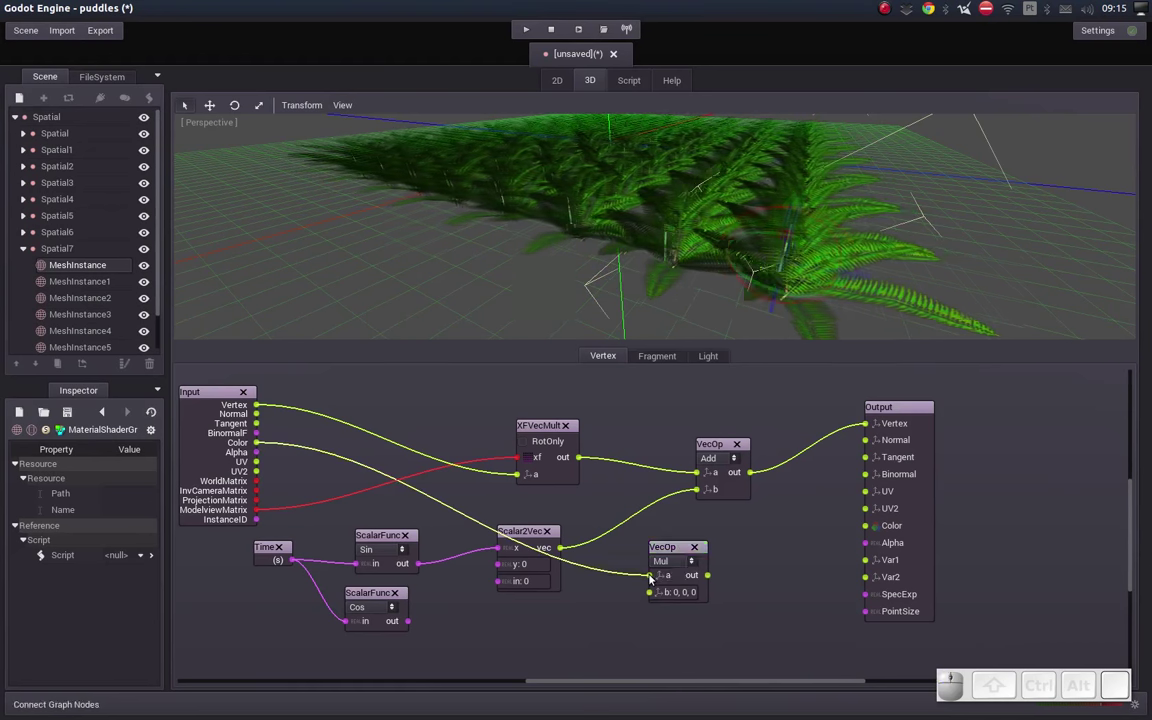
pyautogui.moveTo(522, 530); pyautogui.dragTo(568, 564)
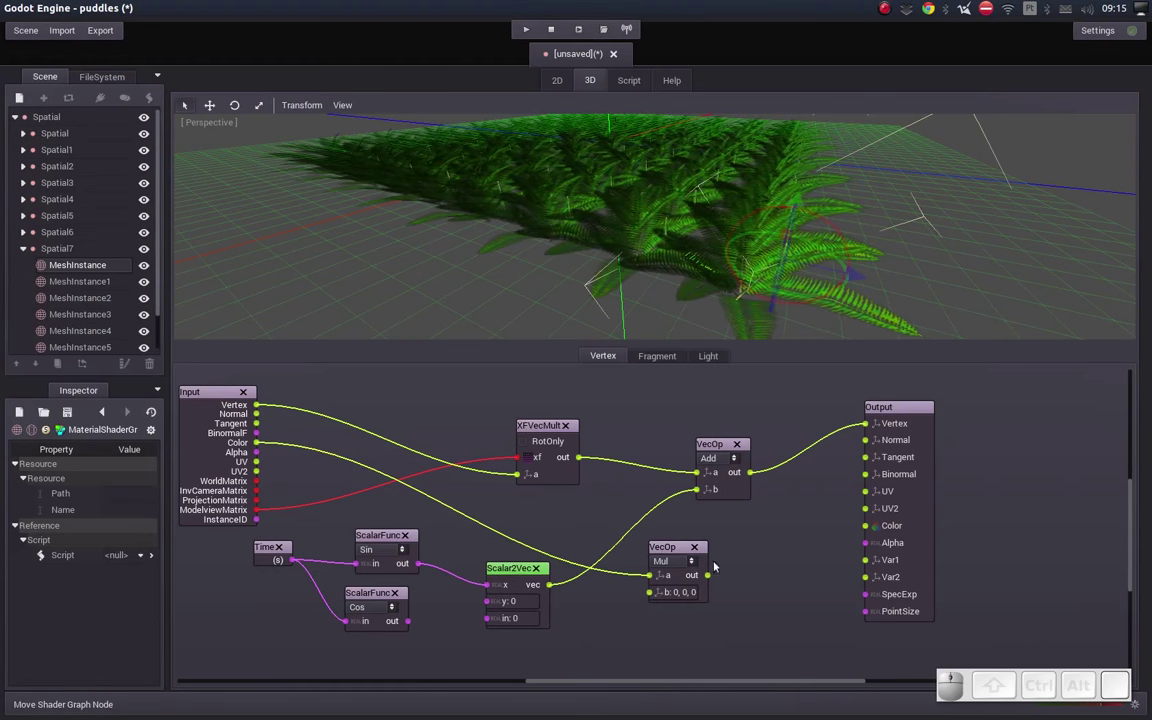
pyautogui.moveTo(720, 448); pyautogui.dragTo(756, 451)
pyautogui.click(686, 439)
pyautogui.middleClick(686, 439)
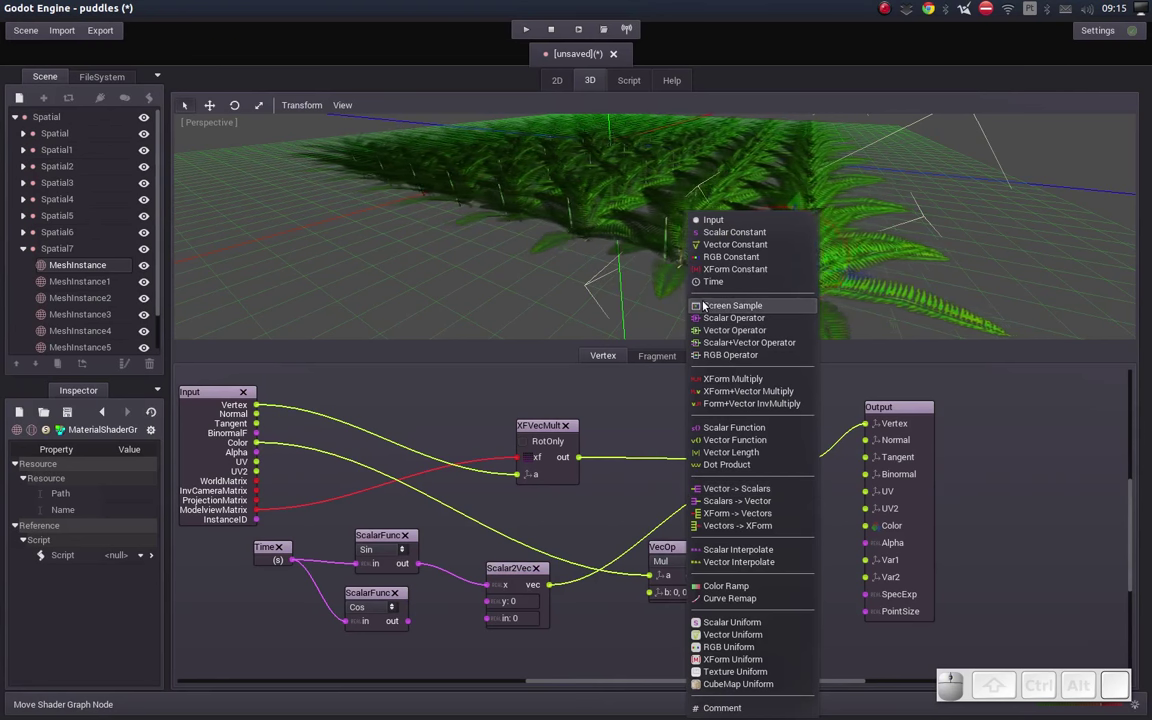
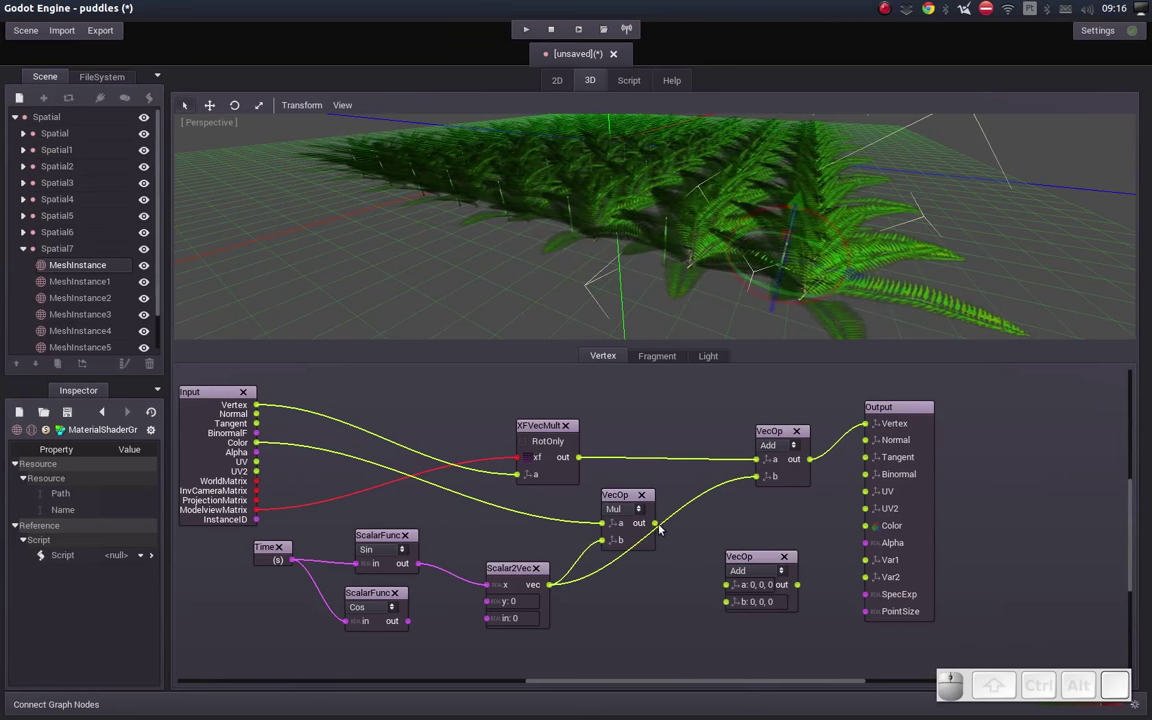
pyautogui.moveTo(658, 525); pyautogui.dragTo(756, 477)
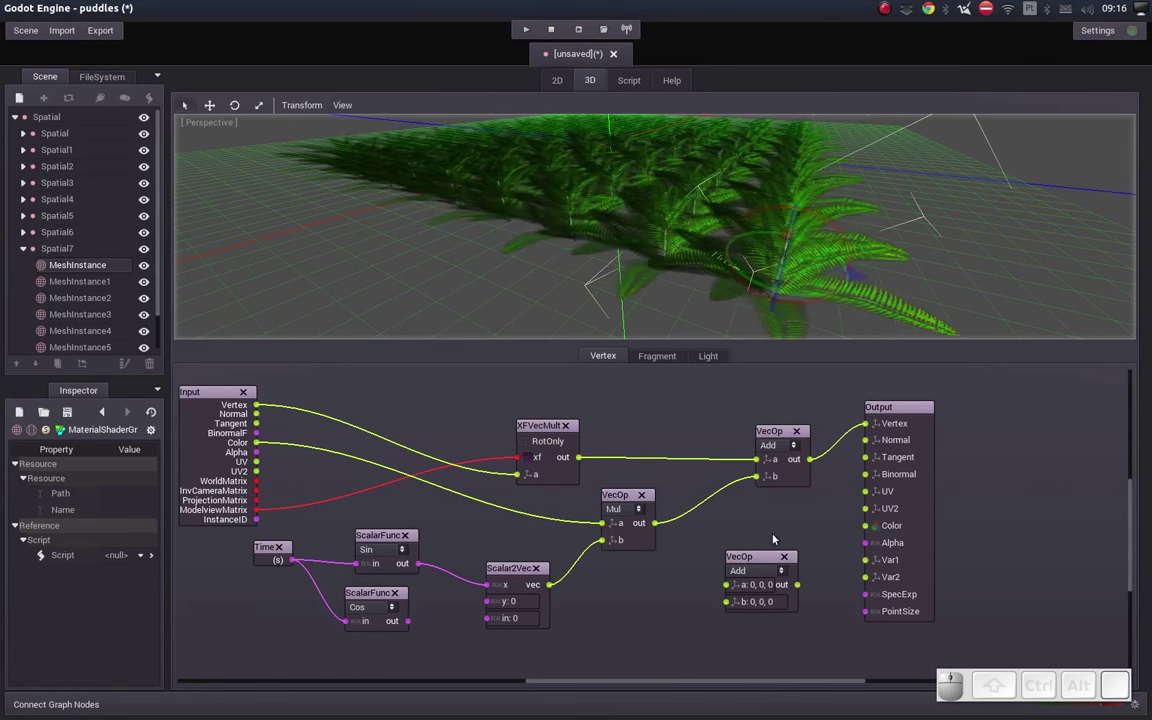
# Step: Delete the unused extra Add node and orbit under the ferns to check the color-scaled sway
pyautogui.click(785, 556)
pyautogui.middleClick(717, 262)
pyautogui.click(679, 259)
pyautogui.click(734, 277)
pyautogui.moveTo(728, 256); pyautogui.dragTo(732, 256)
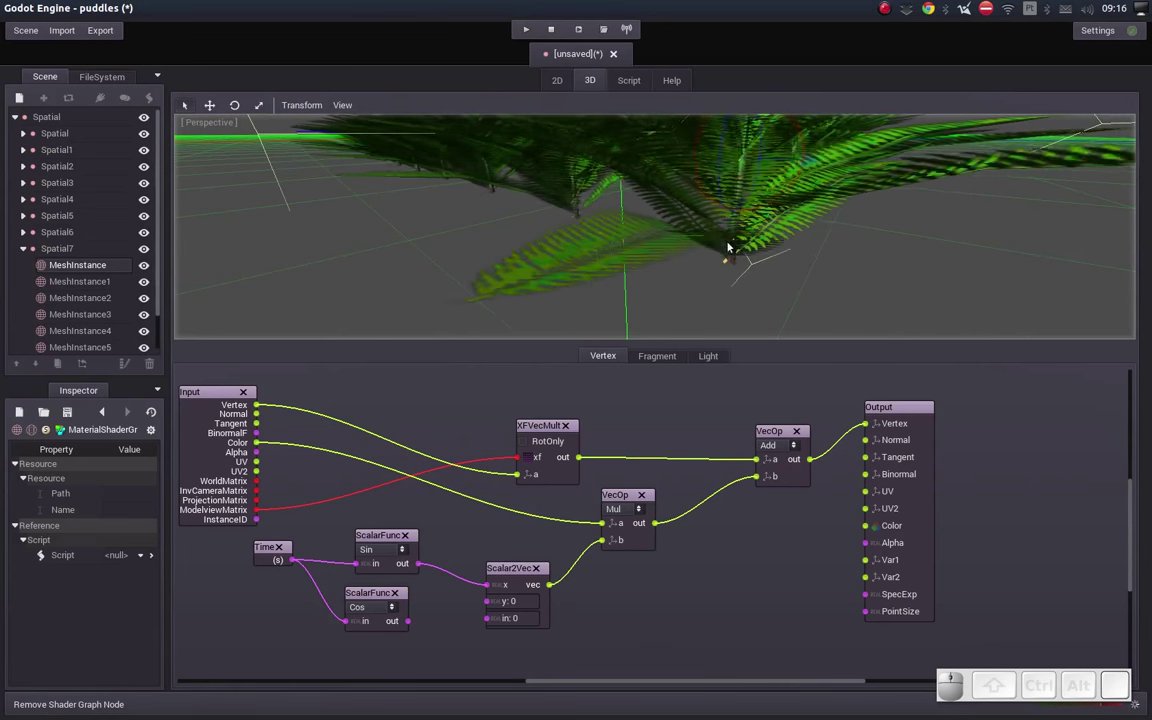
pyautogui.moveTo(725, 233); pyautogui.dragTo(722, 244)
pyautogui.moveTo(722, 244); pyautogui.dragTo(724, 240)
pyautogui.click(711, 244)
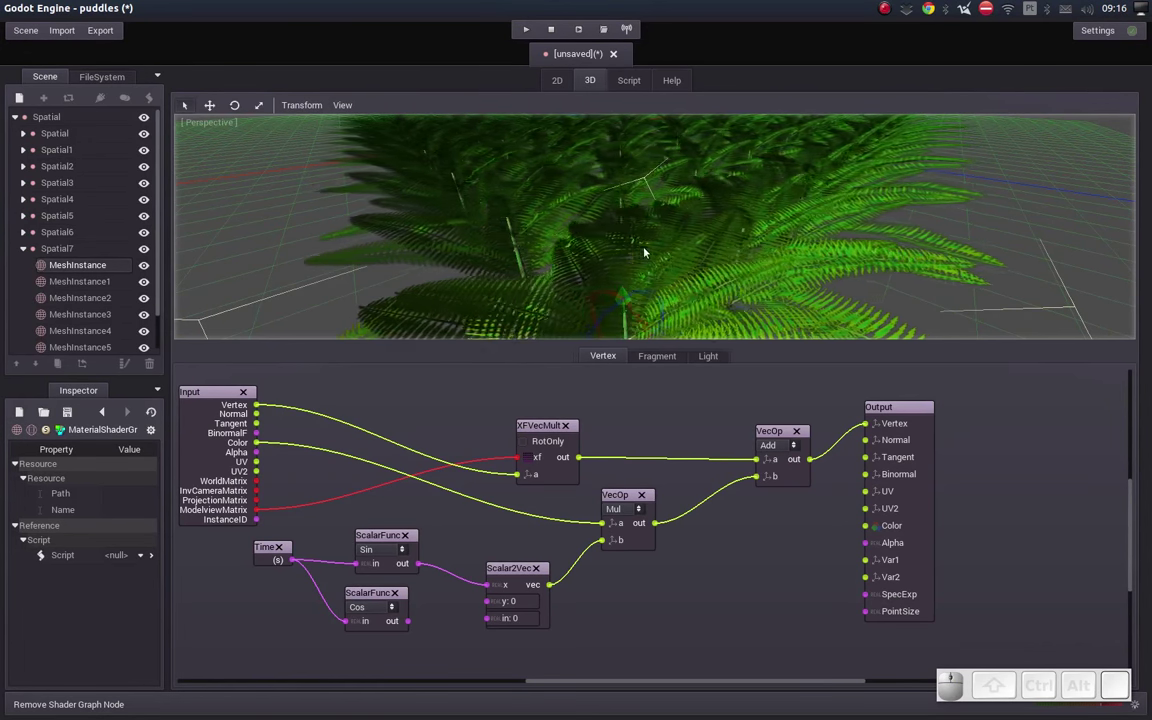
pyautogui.moveTo(680, 228); pyautogui.dragTo(625, 262)
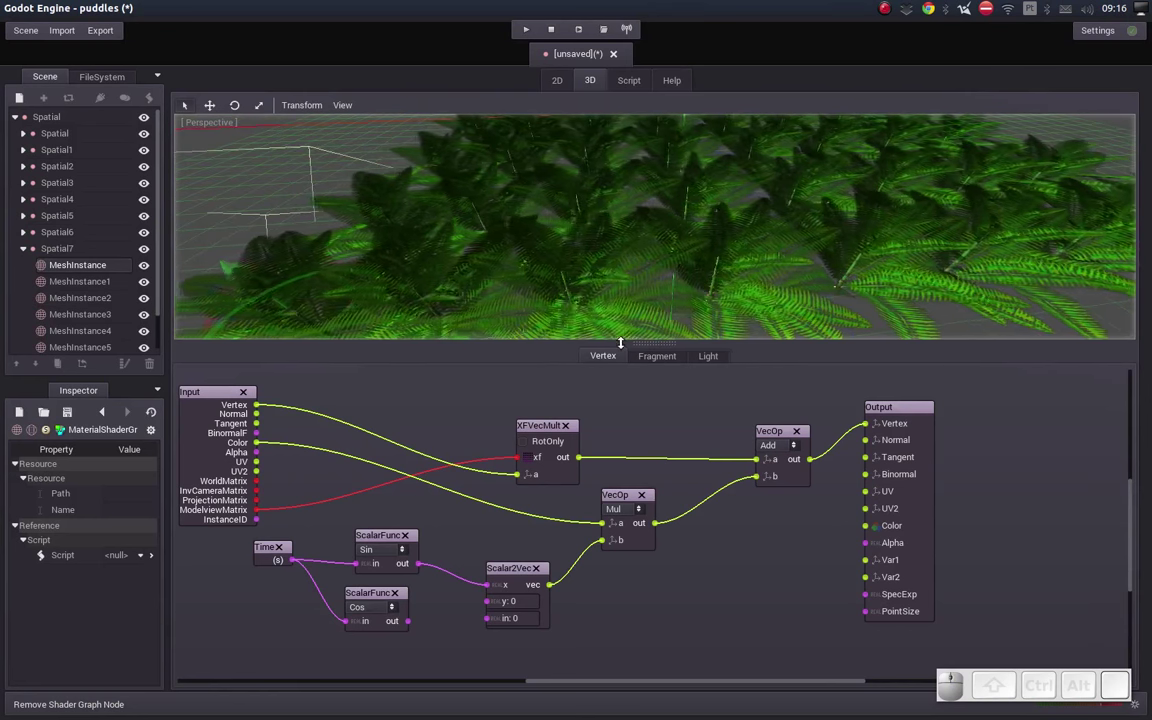
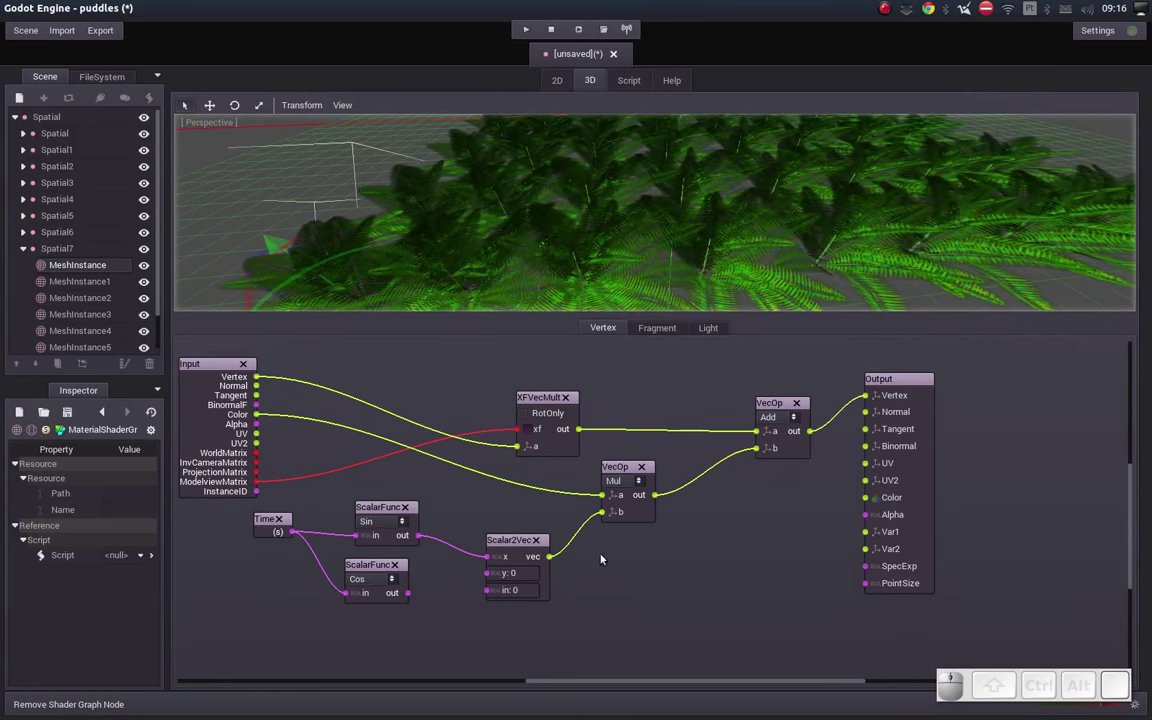
pyautogui.middleClick(451, 615)
pyautogui.middleClick(497, 578)
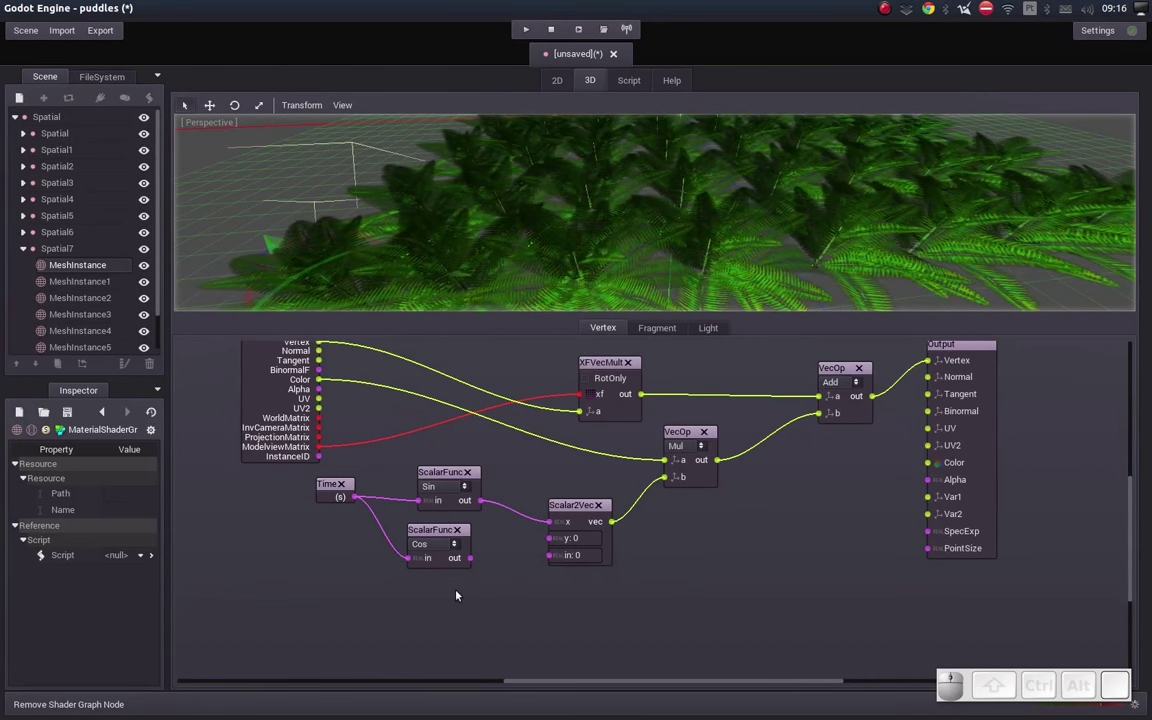
# Step: Add a Scalar Uniform named amplitude set to 0.5 and tidy the Time and Sin nodes
pyautogui.rightClick(461, 608)
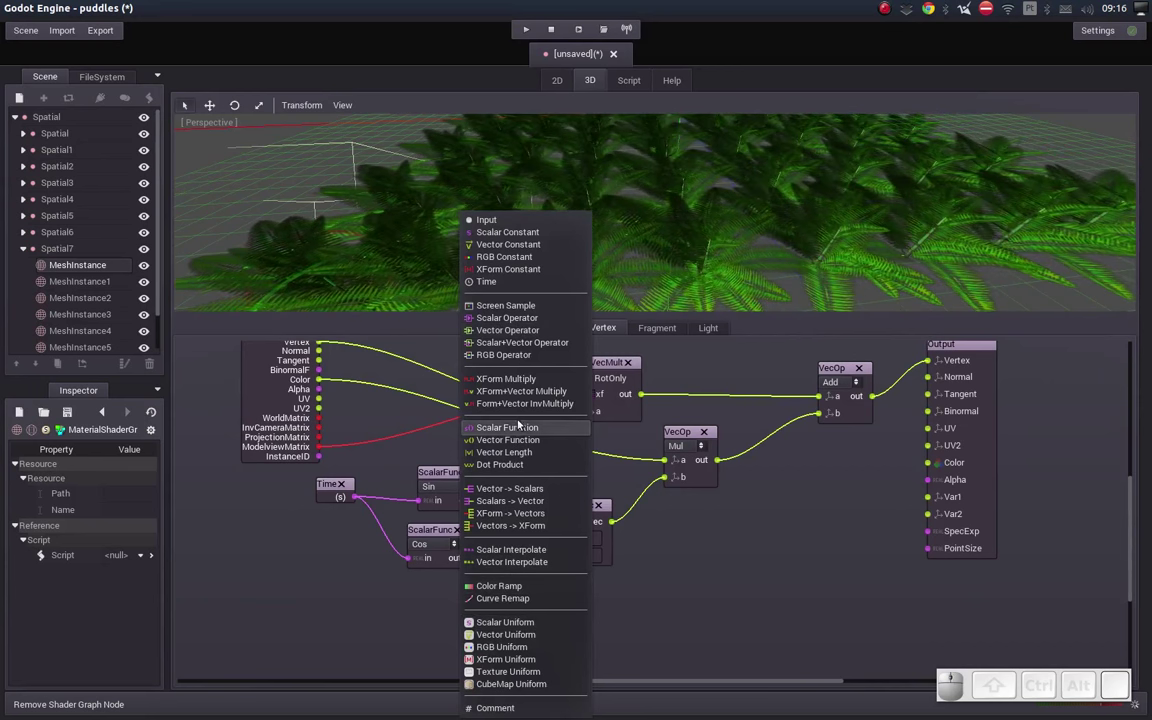
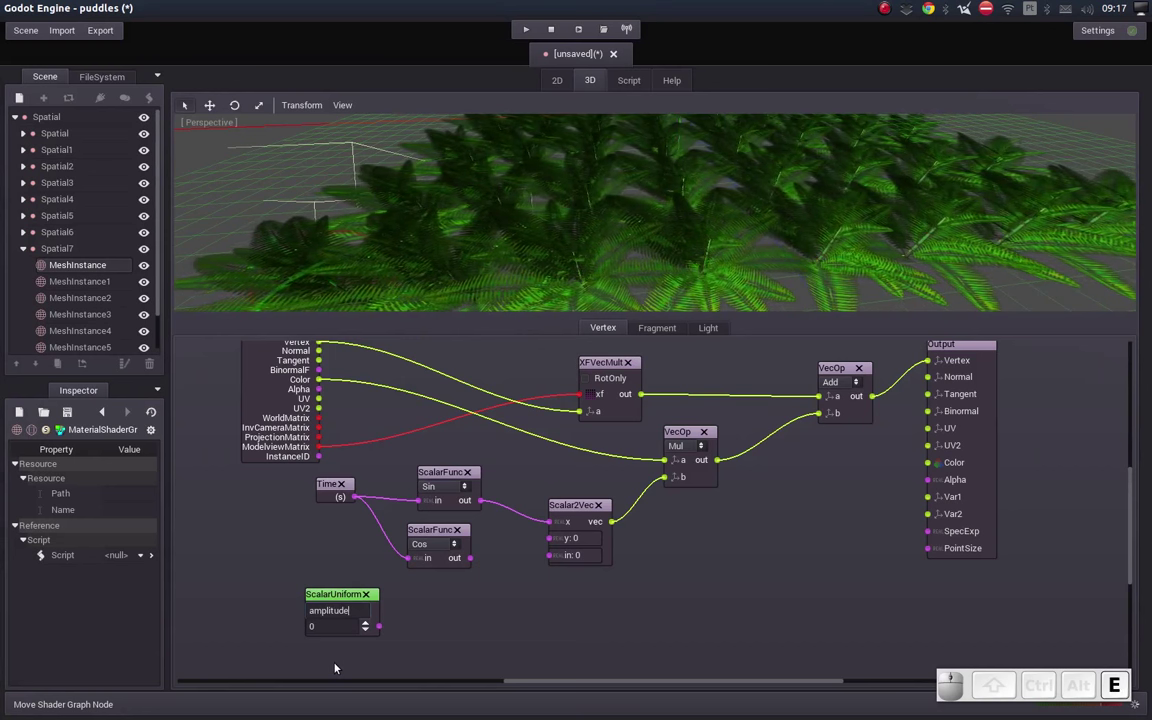
pyautogui.press('Return')
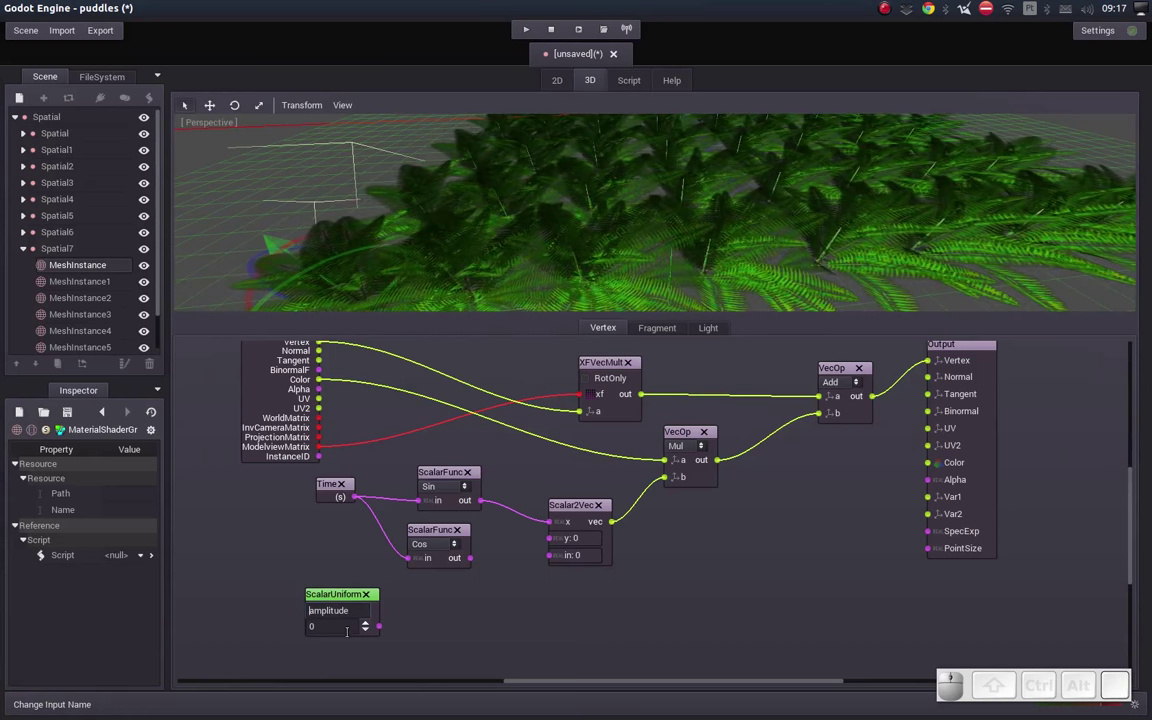
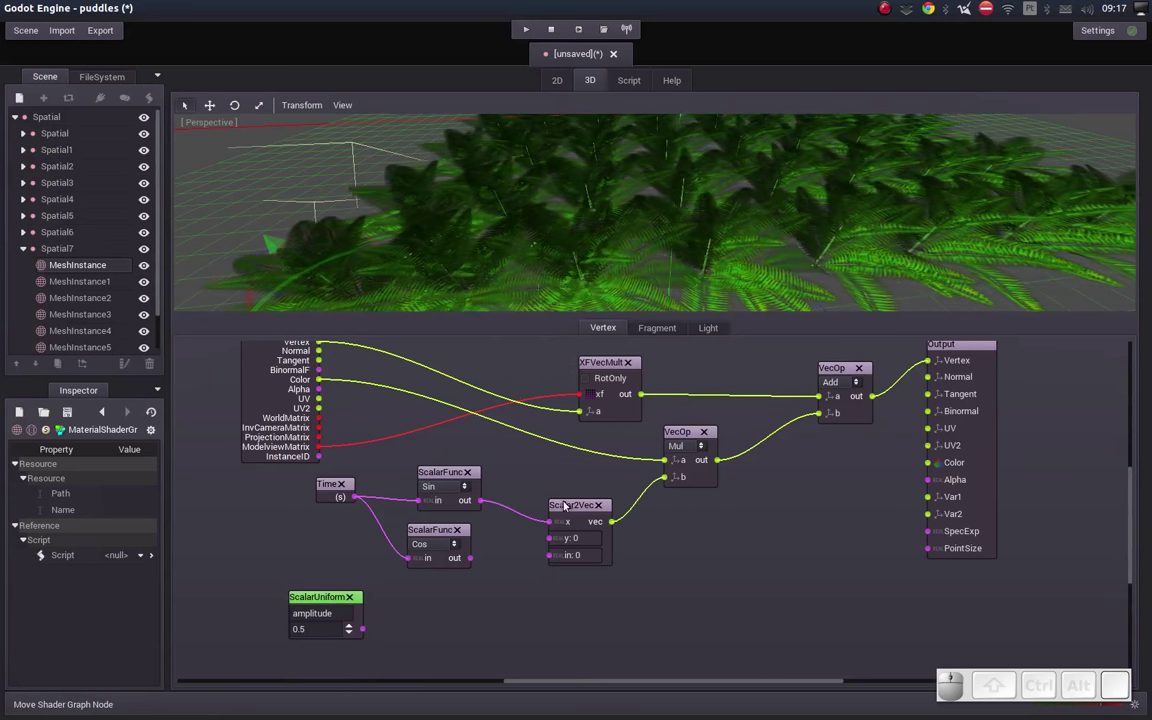
pyautogui.moveTo(326, 484); pyautogui.dragTo(472, 482)
pyautogui.click(434, 475)
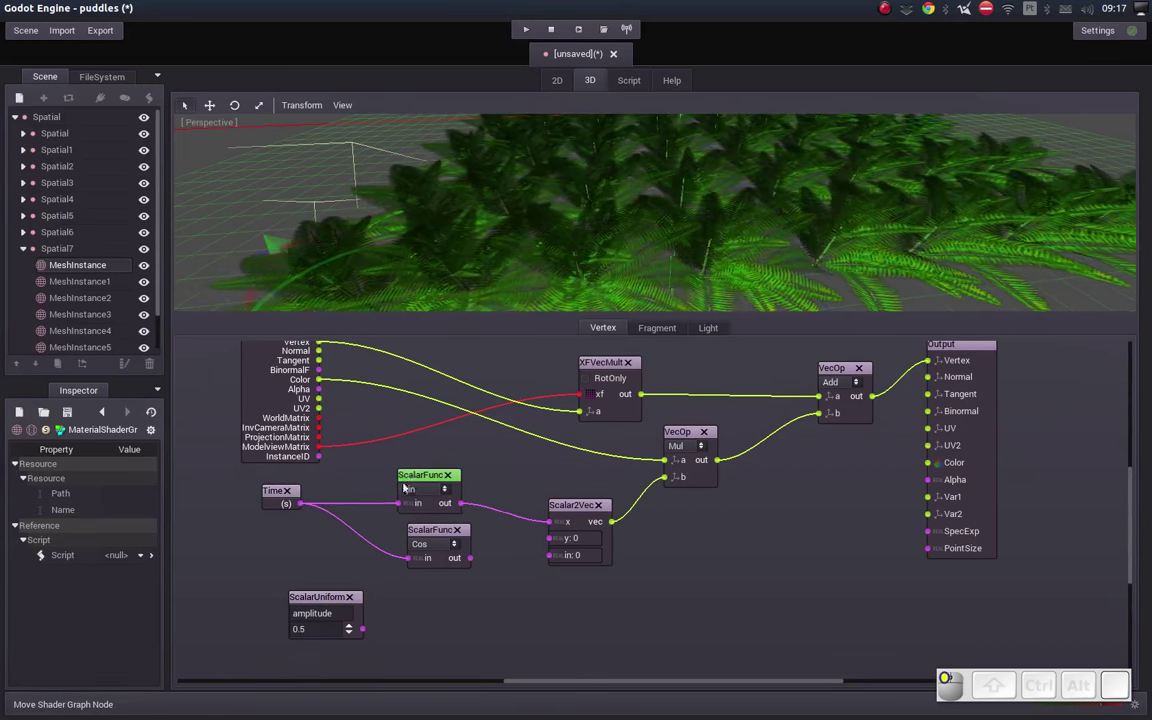
pyautogui.click(418, 534)
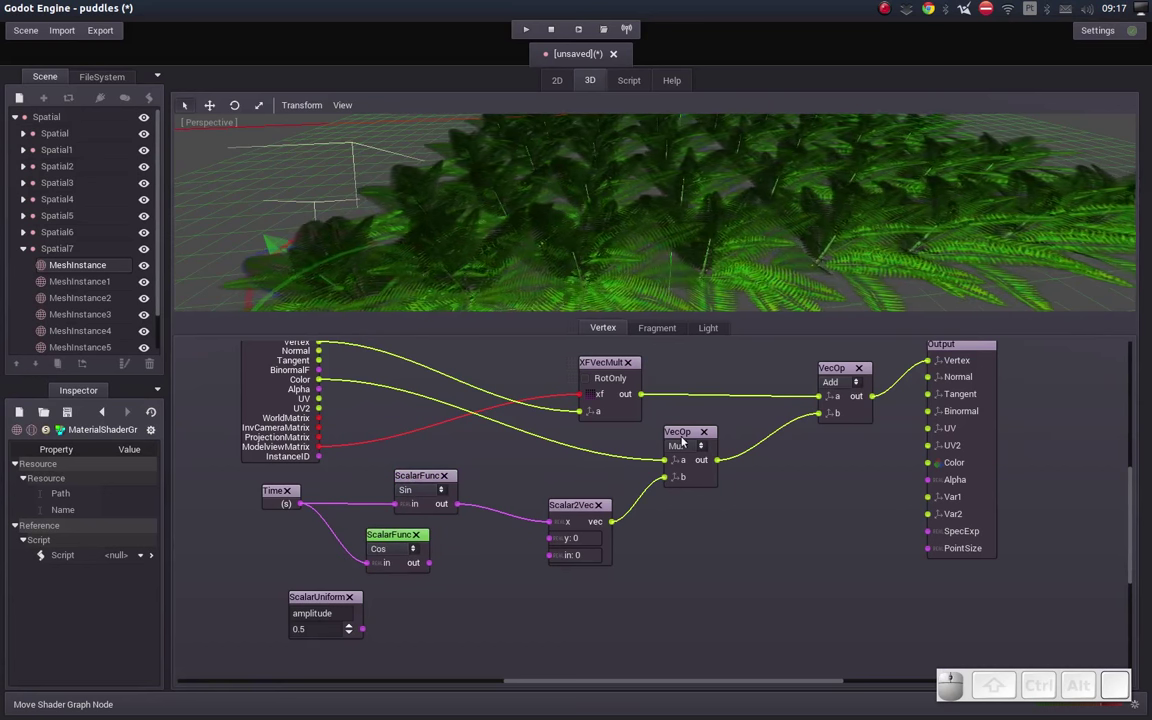
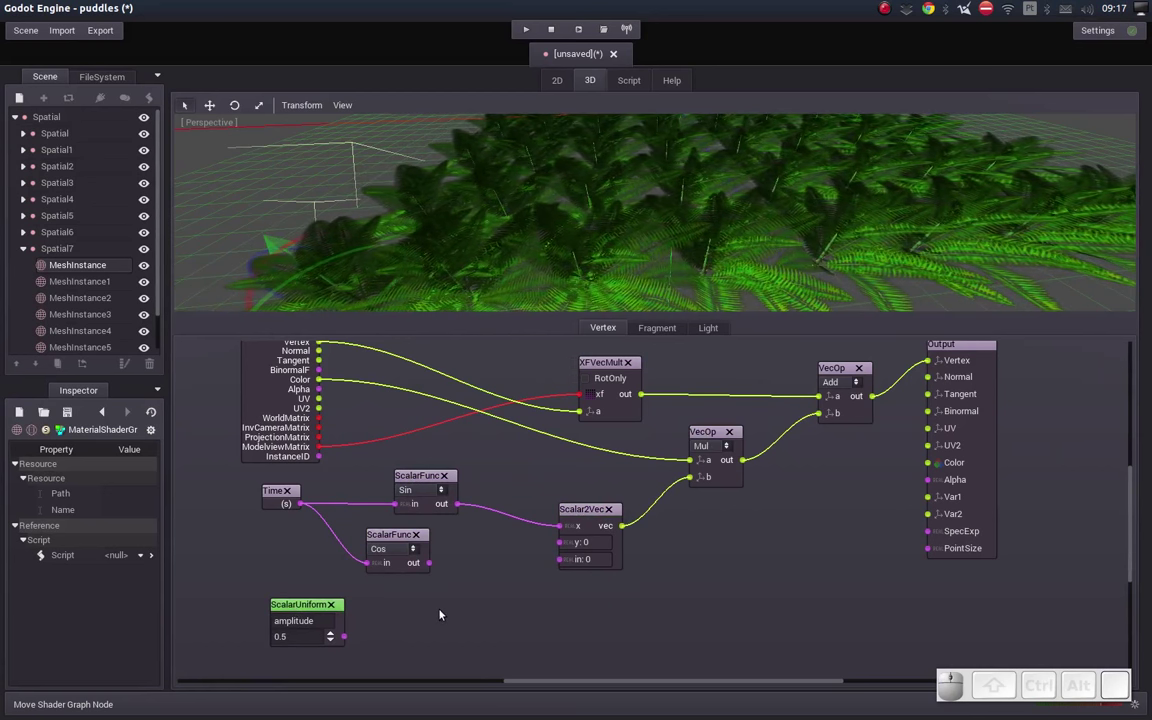
# Step: Add a Scalar Operator node and shift Time, Sin and amplitude nodes left to make room
pyautogui.rightClick(450, 610)
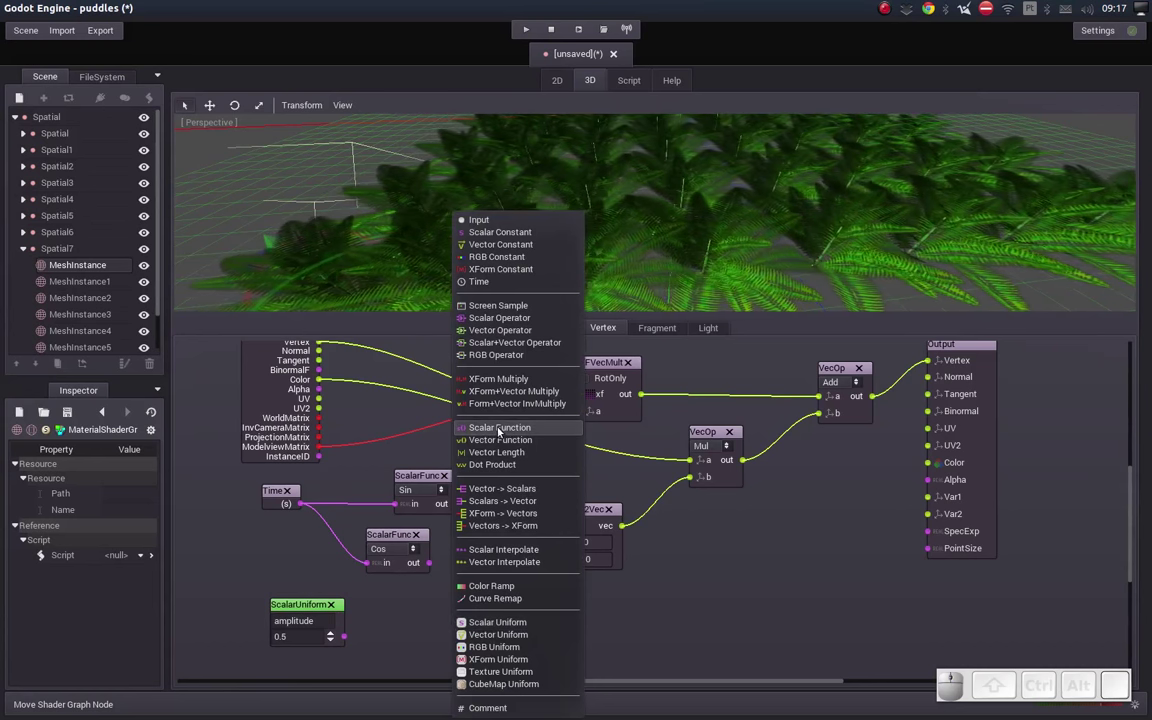
pyautogui.click(498, 428)
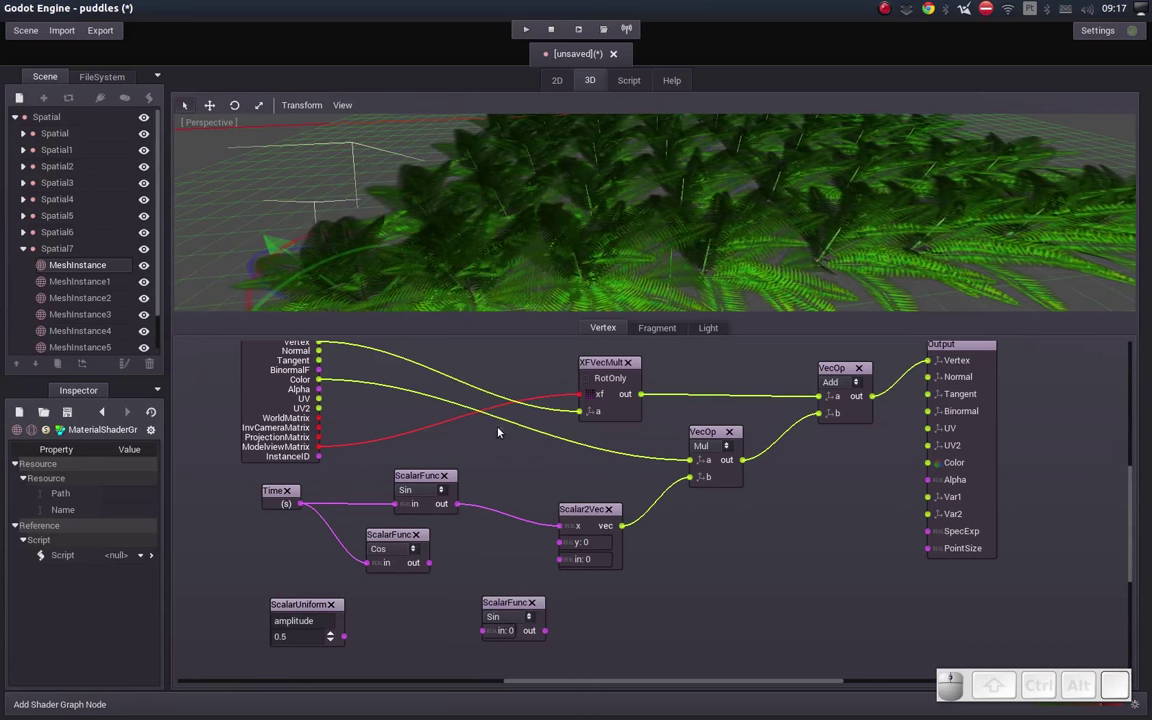
pyautogui.click(540, 609)
pyautogui.rightClick(516, 600)
pyautogui.click(578, 323)
pyautogui.moveTo(553, 591); pyautogui.dragTo(425, 578)
pyautogui.click(277, 492)
pyautogui.click(392, 534)
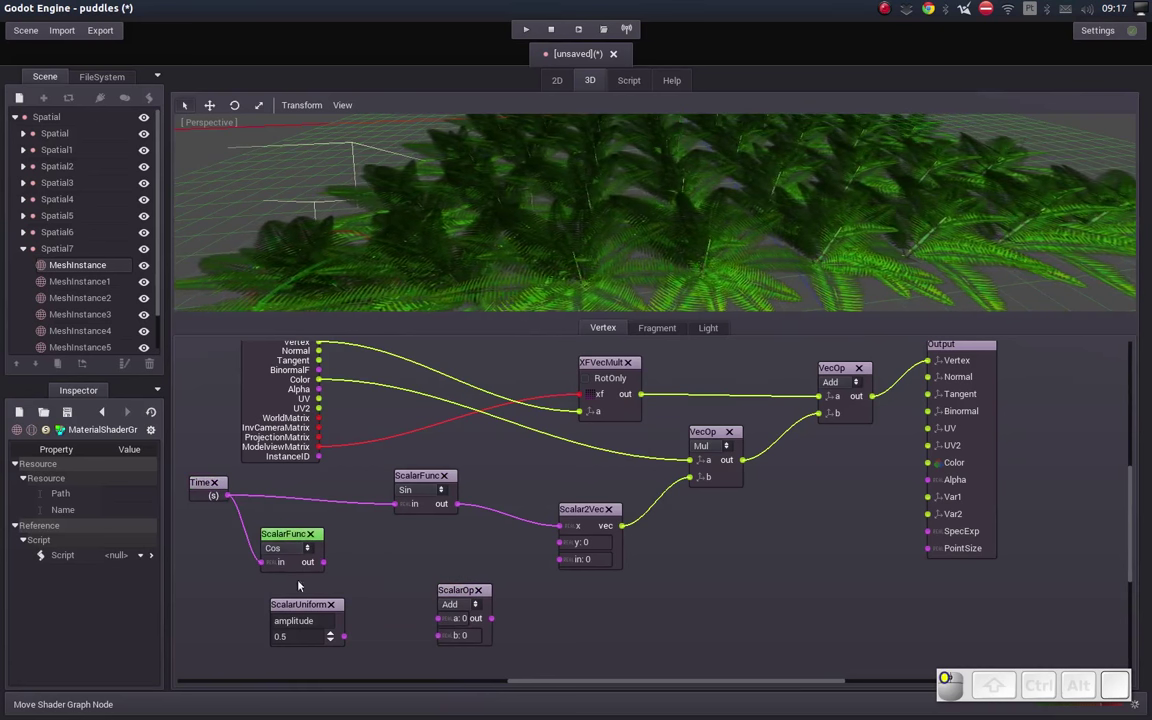
pyautogui.click(266, 630)
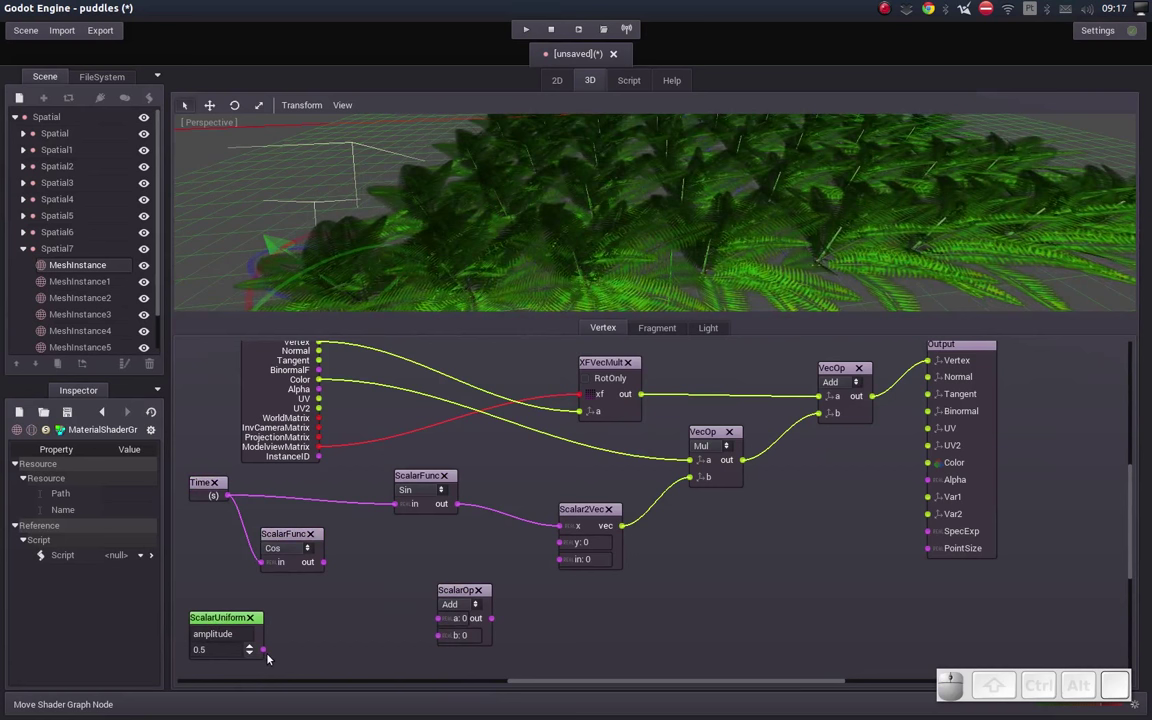
pyautogui.moveTo(266, 654); pyautogui.dragTo(335, 662)
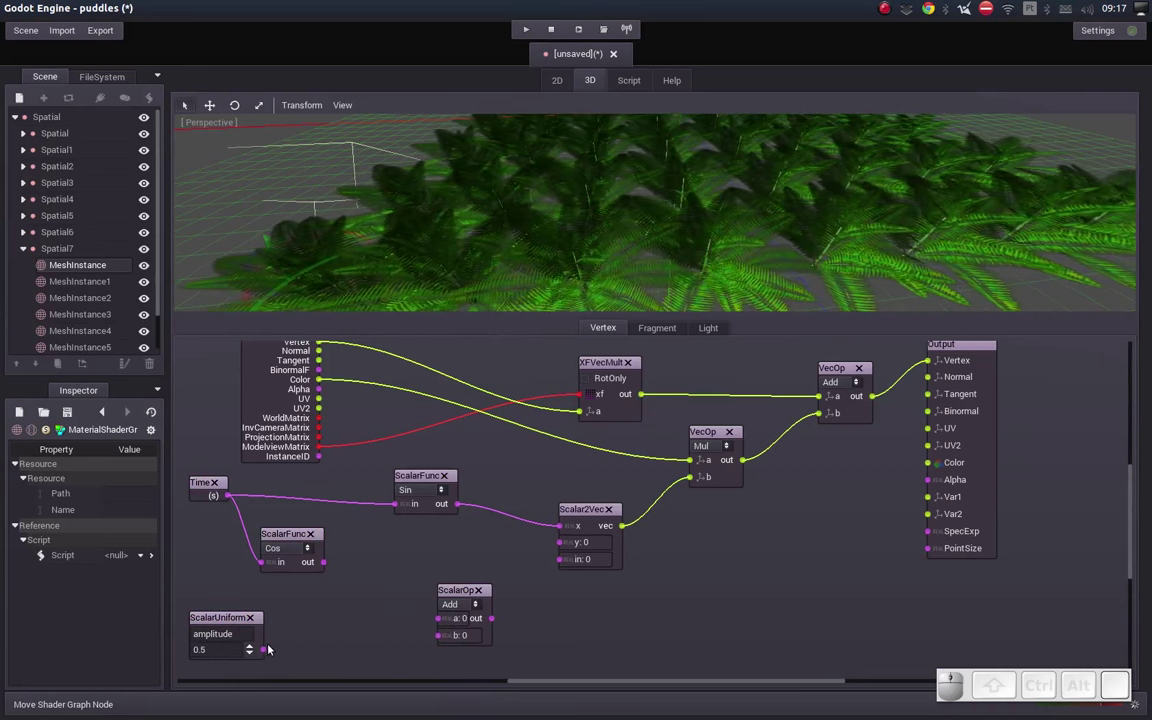
# Step: Wire Sin and amplitude into the operator set to Mul, feeding its product into Scalar2Vec x
pyautogui.moveTo(267, 649); pyautogui.dragTo(472, 598)
pyautogui.click(468, 591)
pyautogui.click(423, 478)
pyautogui.moveTo(377, 510); pyautogui.dragTo(502, 574)
pyautogui.click(488, 575)
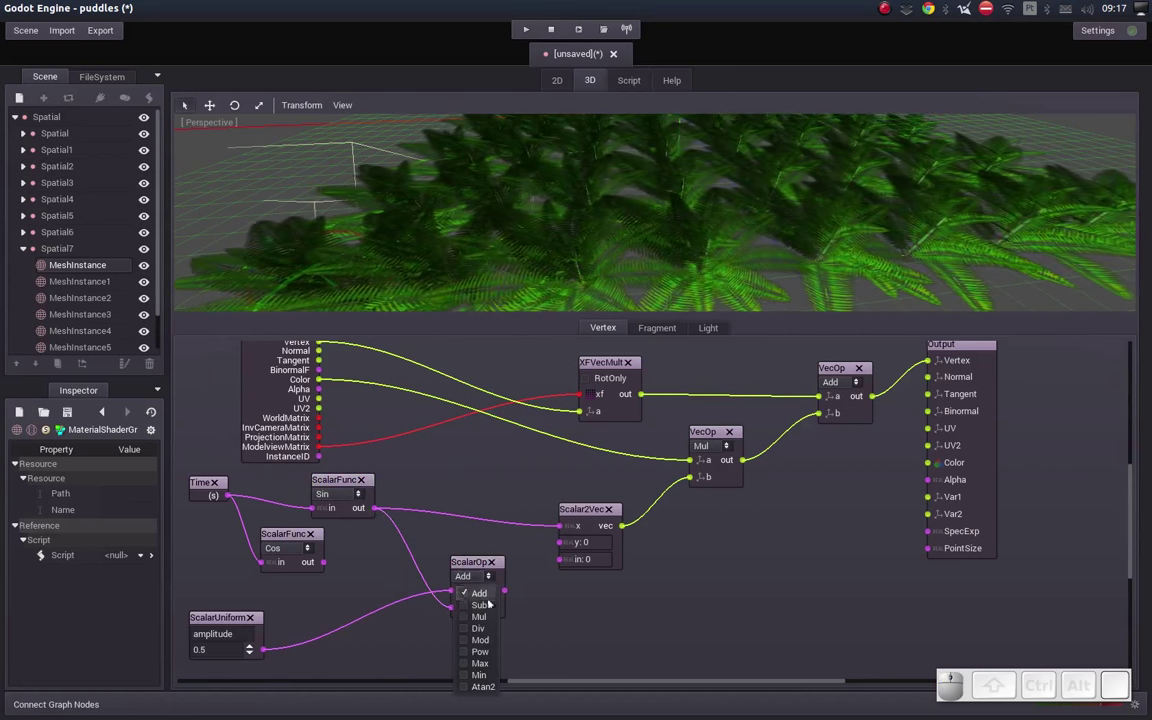
pyautogui.click(463, 620)
pyautogui.moveTo(518, 586); pyautogui.dragTo(562, 528)
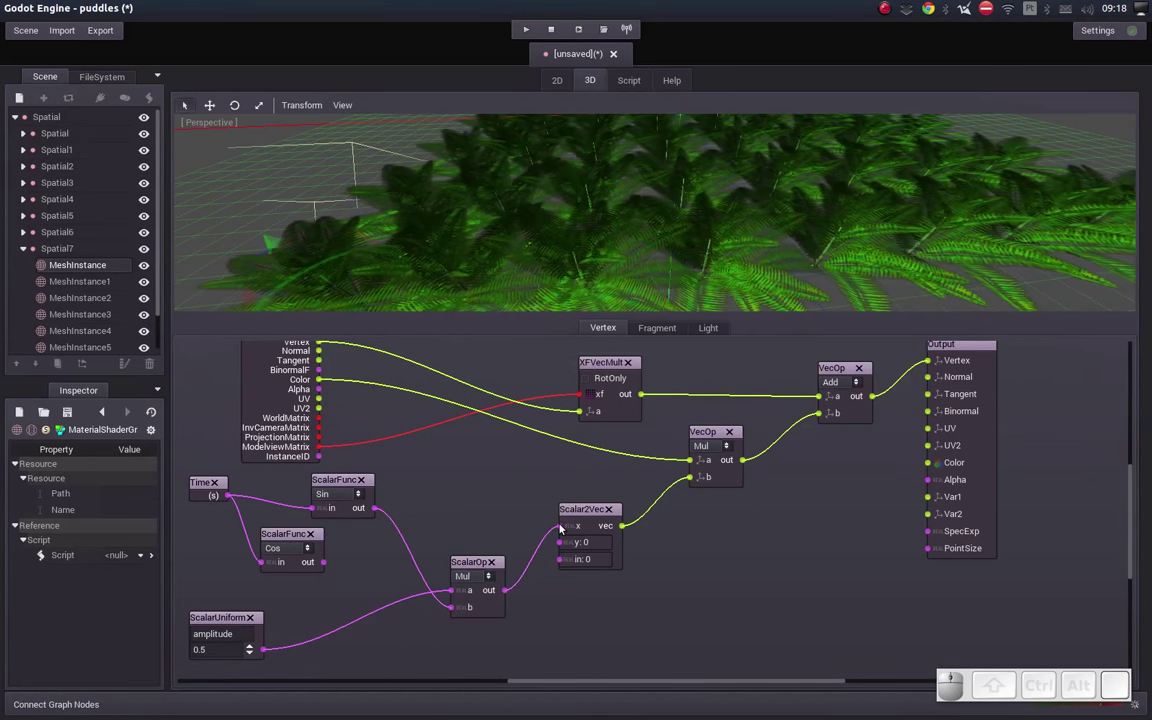
# Step: Set amplitude to 0.25 and view the fern material's exposed Amplitude parameter
pyautogui.click(229, 619)
pyautogui.middleClick(549, 193)
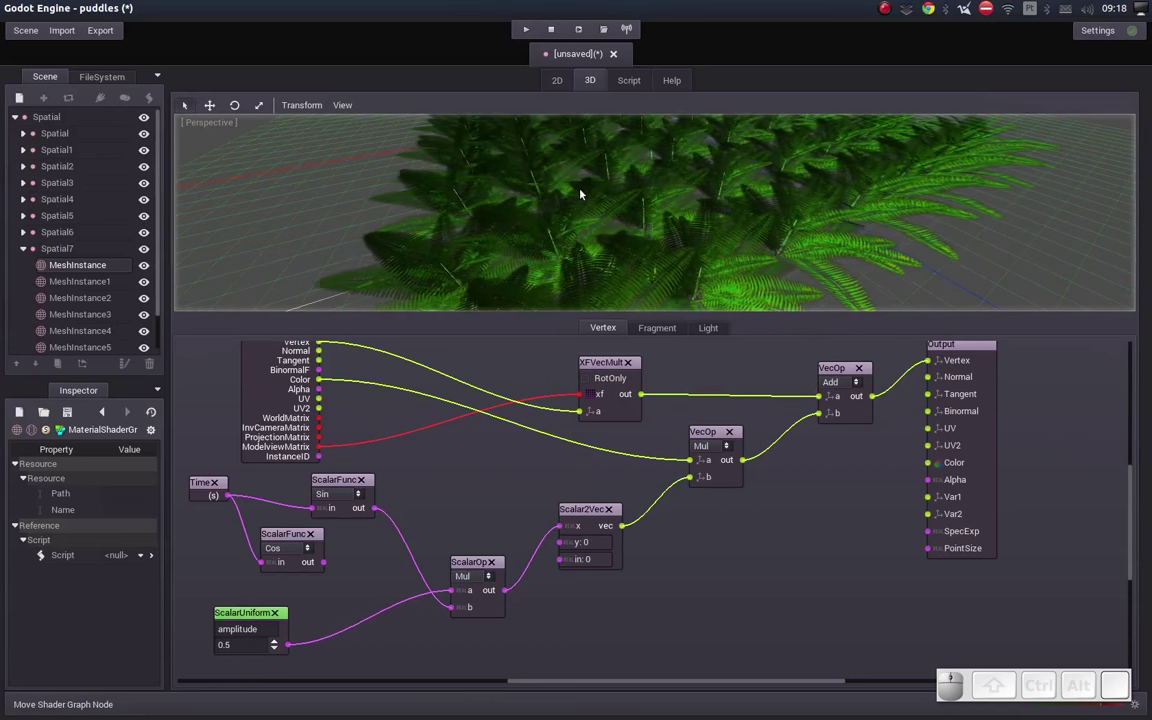
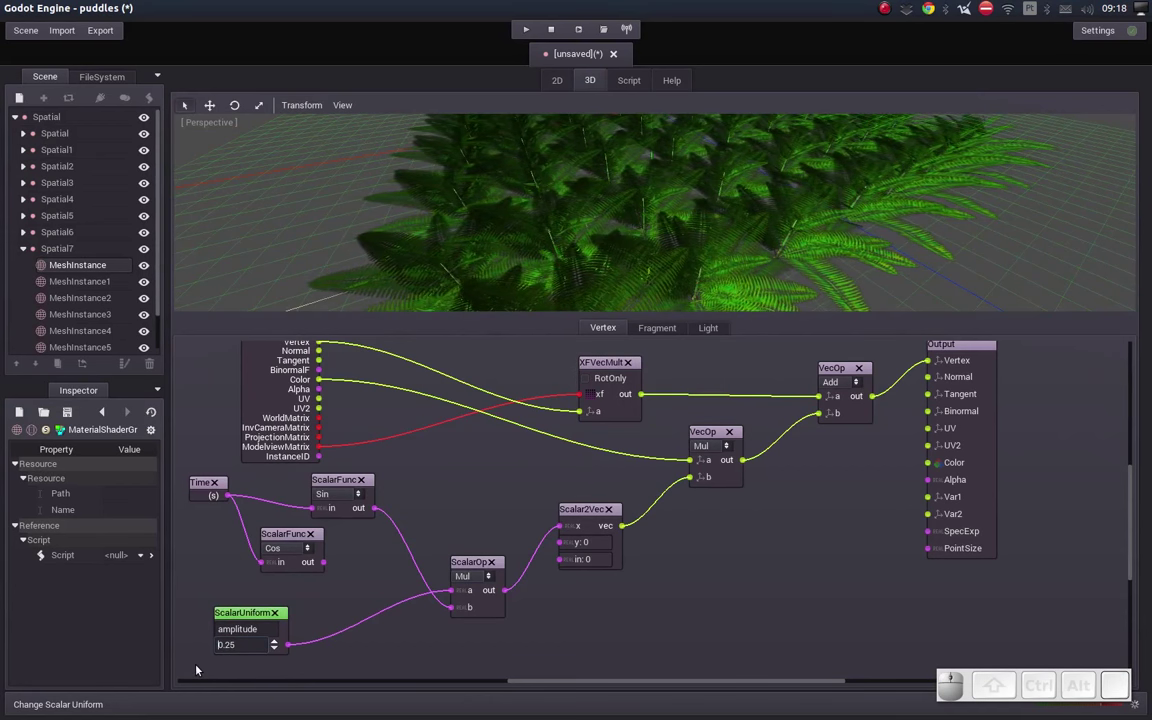
pyautogui.moveTo(573, 217); pyautogui.dragTo(66, 396)
pyautogui.click(100, 419)
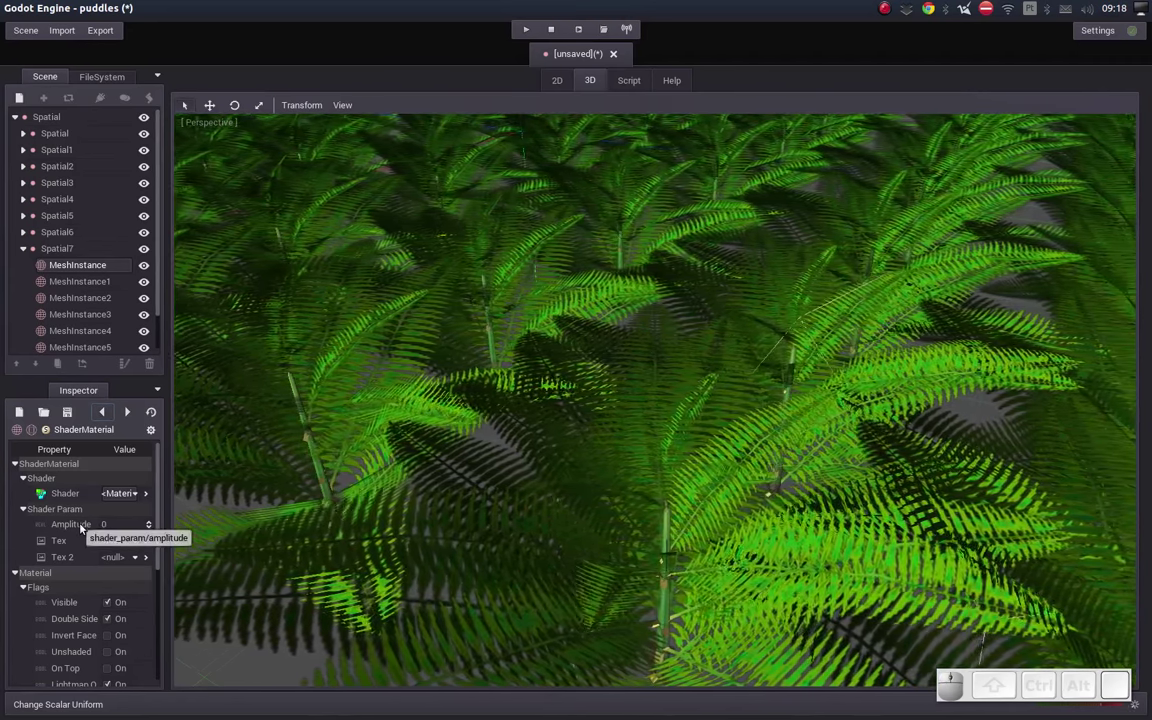
pyautogui.click(119, 494)
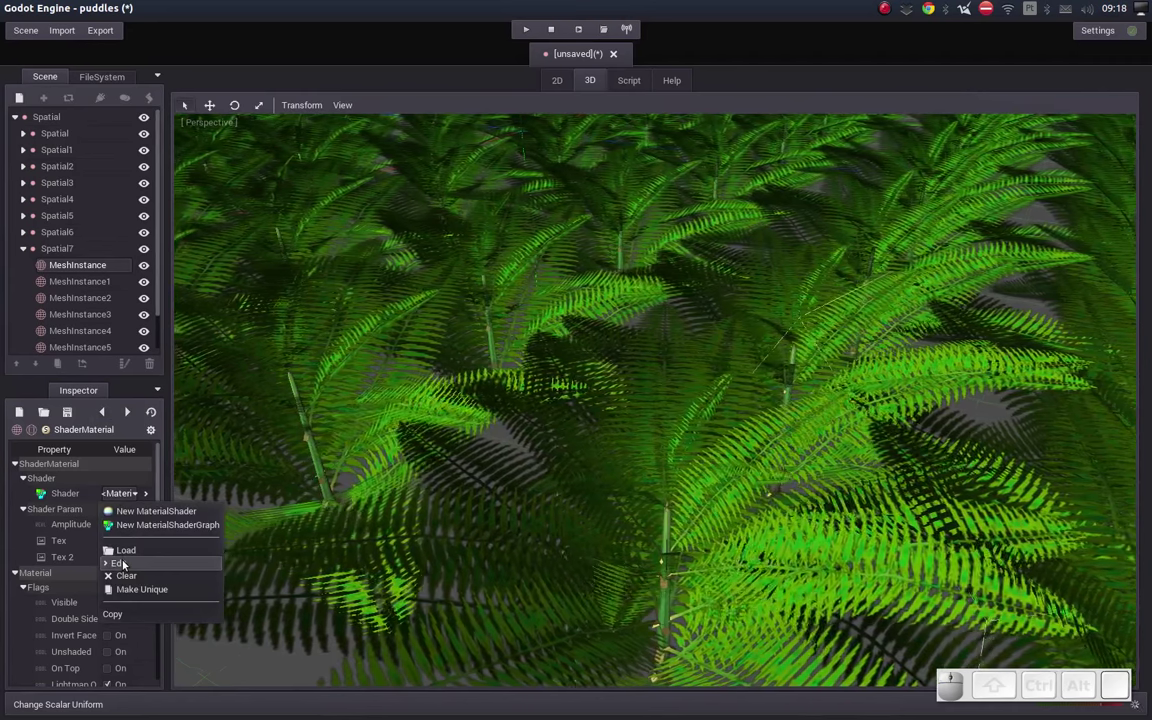
pyautogui.click(53, 527)
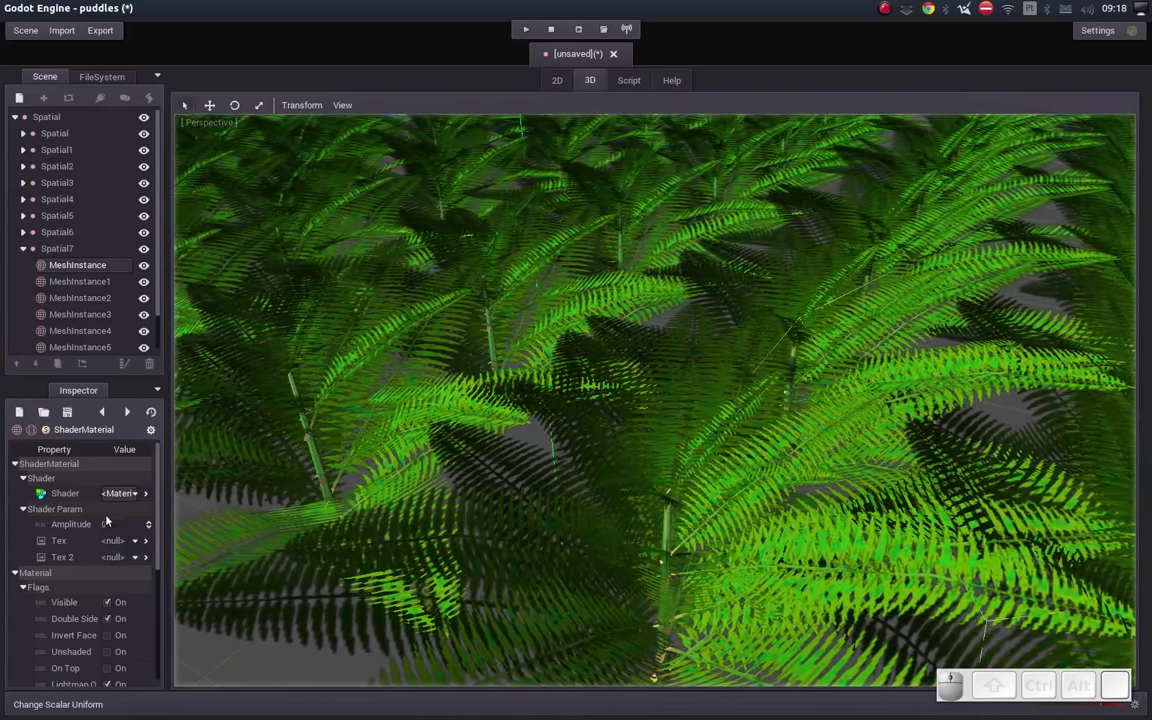
pyautogui.click(127, 493)
pyautogui.click(120, 556)
pyautogui.click(420, 624)
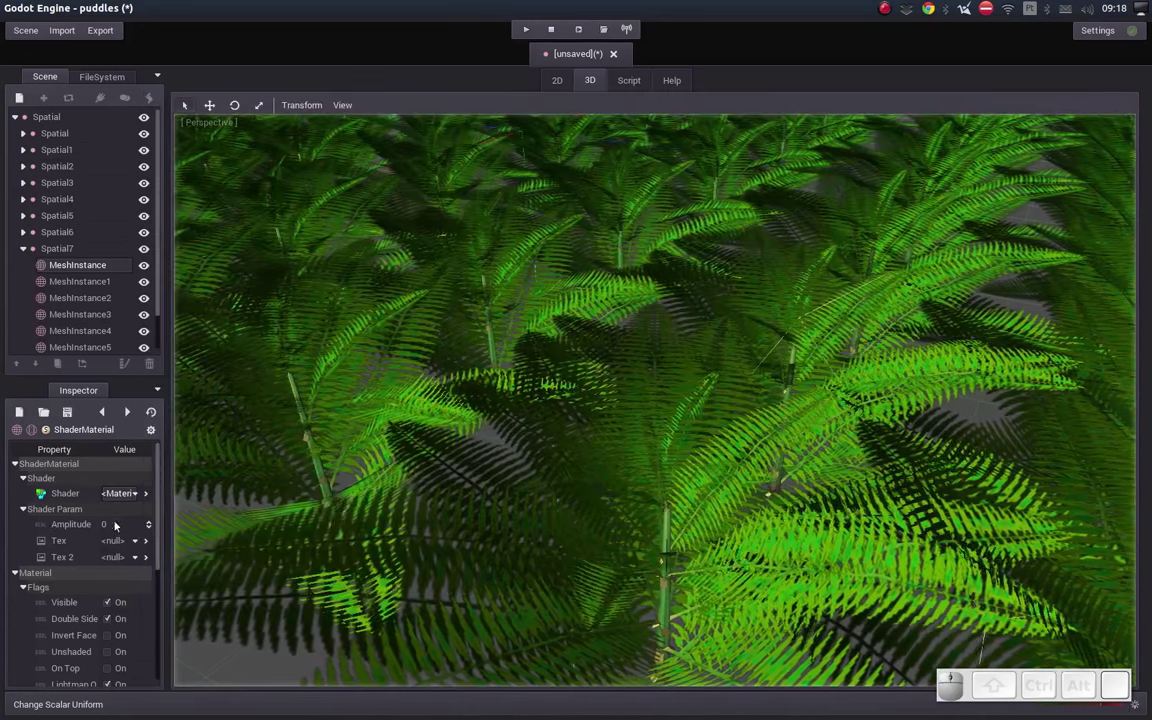
pyautogui.click(123, 497)
# Step: Reopen the fern shader graph via Edit and orbit the 3D view over the fern field
pyautogui.click(124, 564)
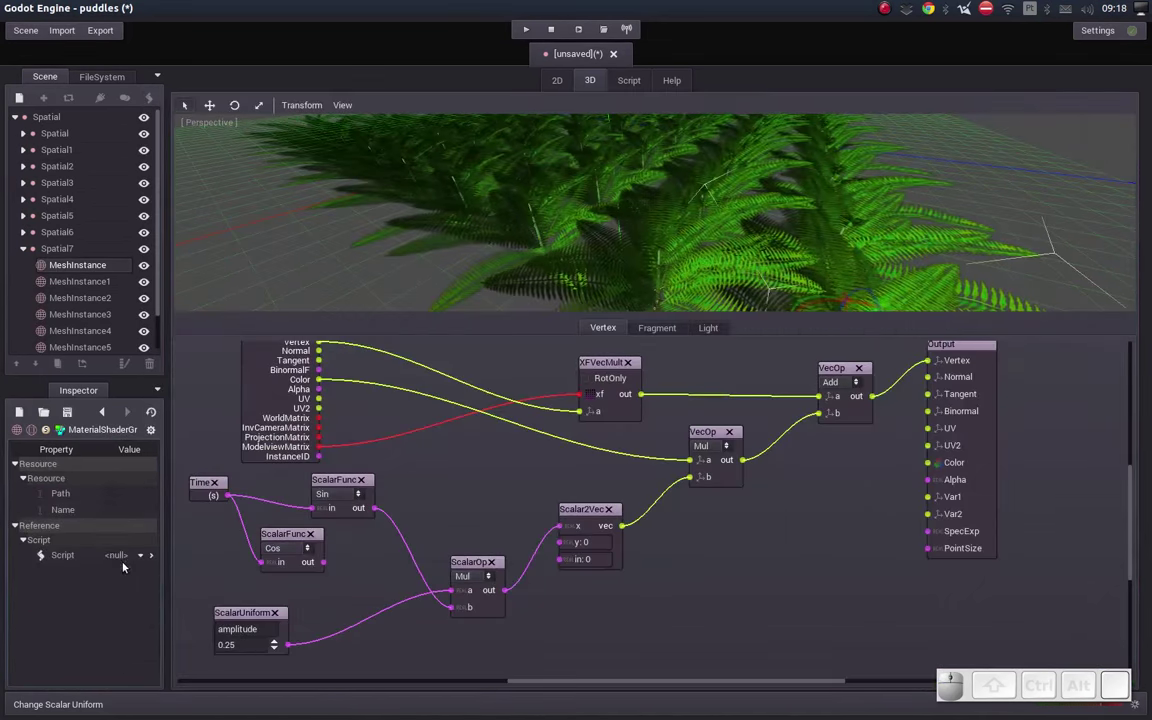
pyautogui.middleClick(679, 466)
pyautogui.middleClick(749, 254)
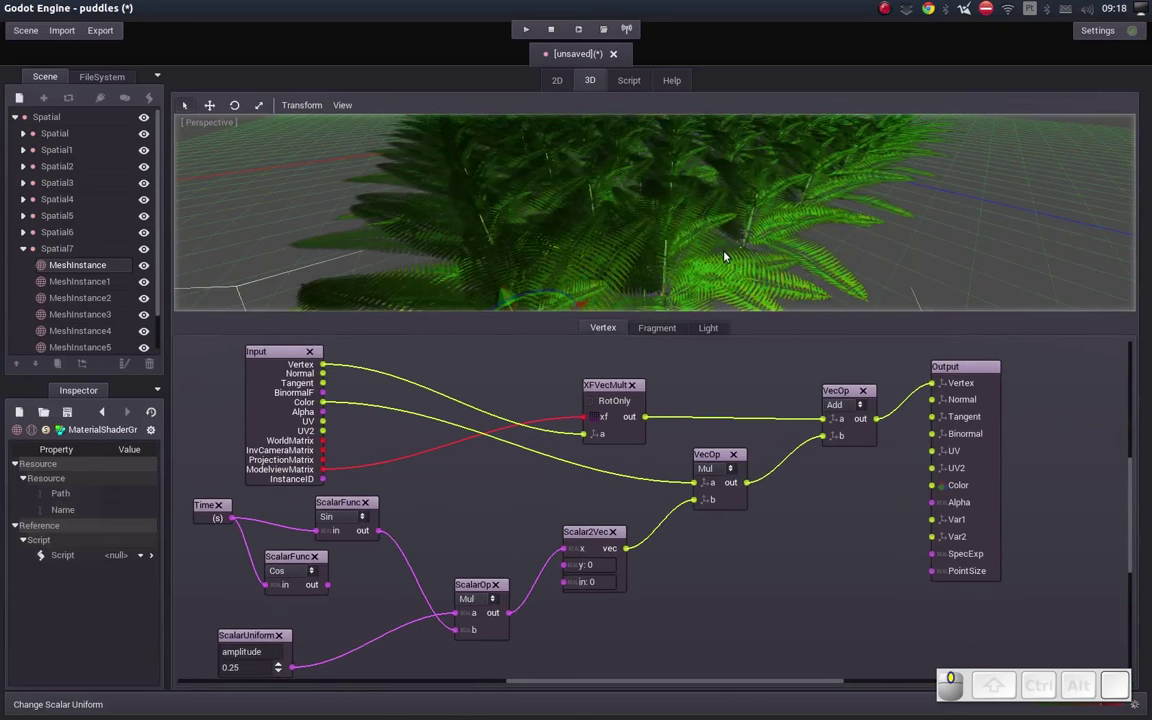
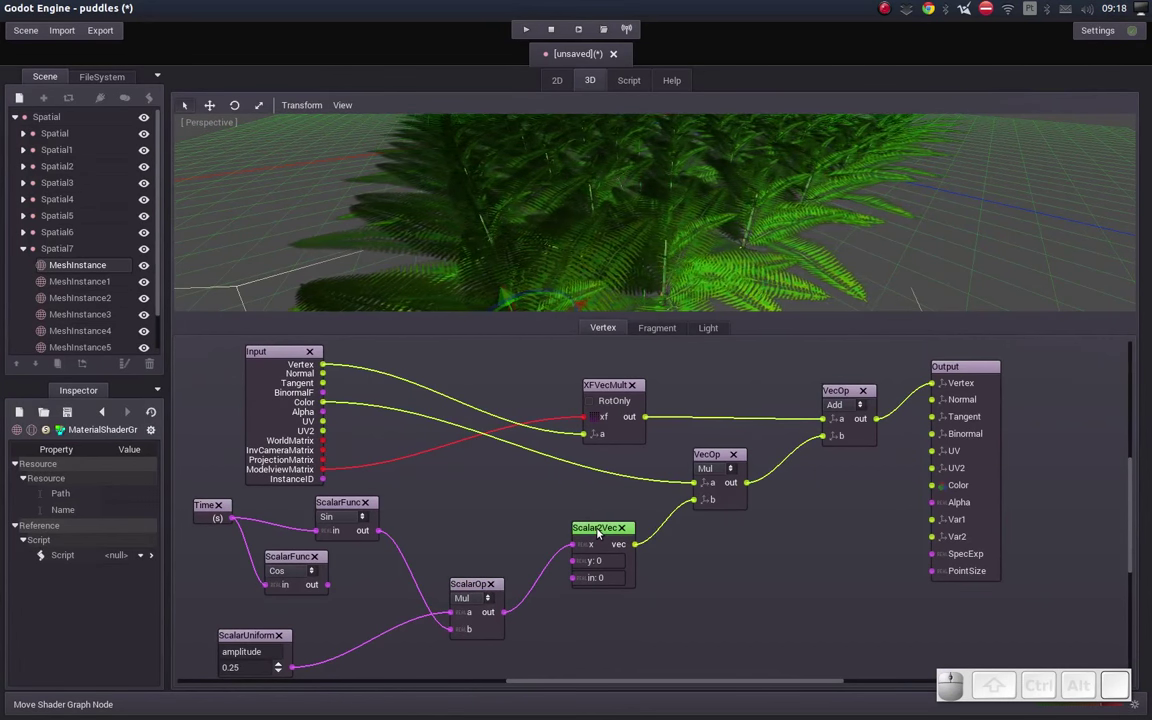
pyautogui.middleClick(711, 196)
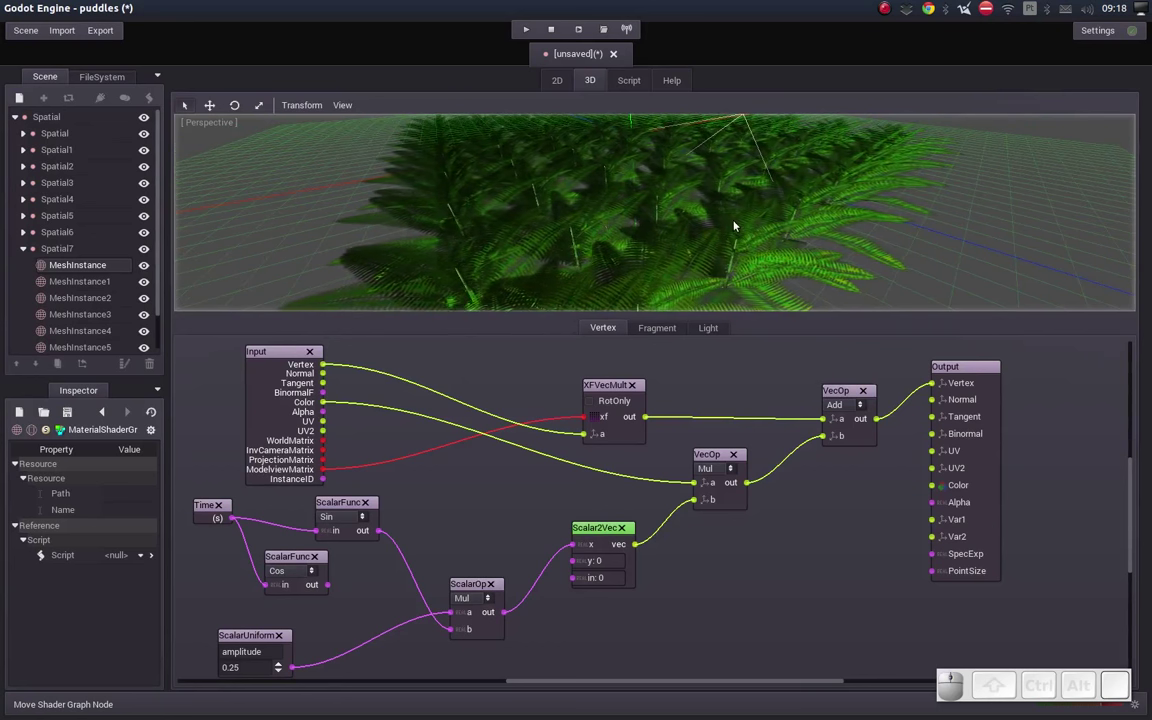
pyautogui.middleClick(716, 227)
pyautogui.middleClick(680, 225)
pyautogui.moveTo(589, 169); pyautogui.dragTo(655, 172)
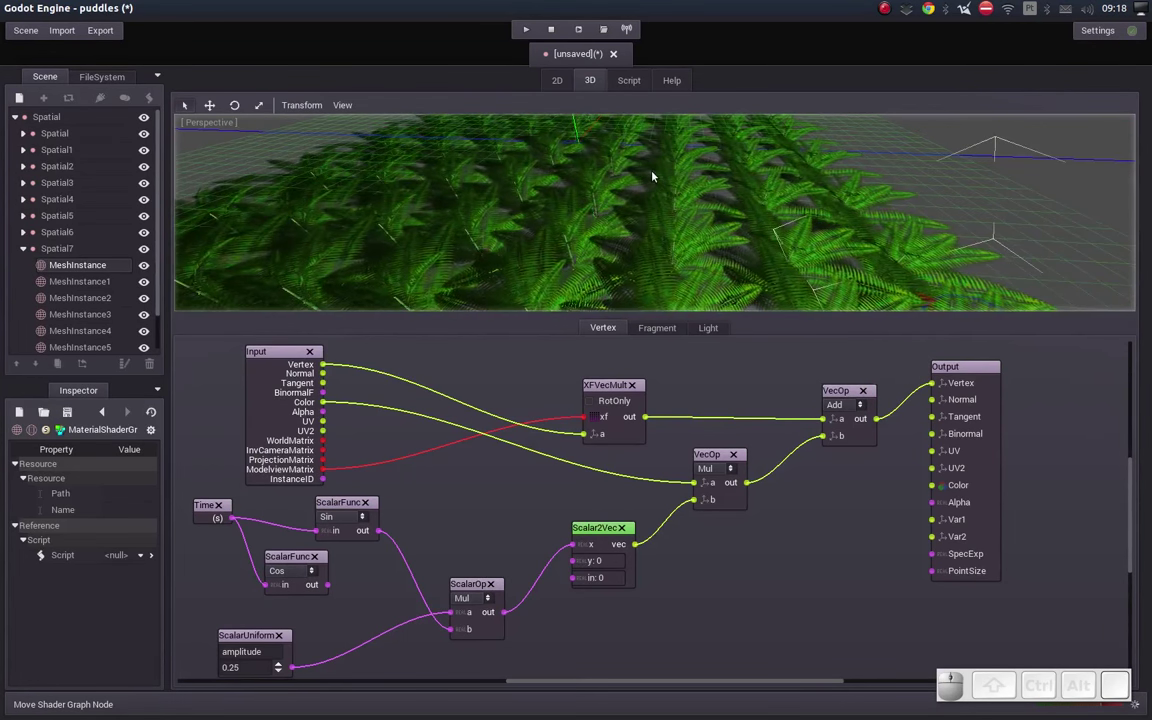
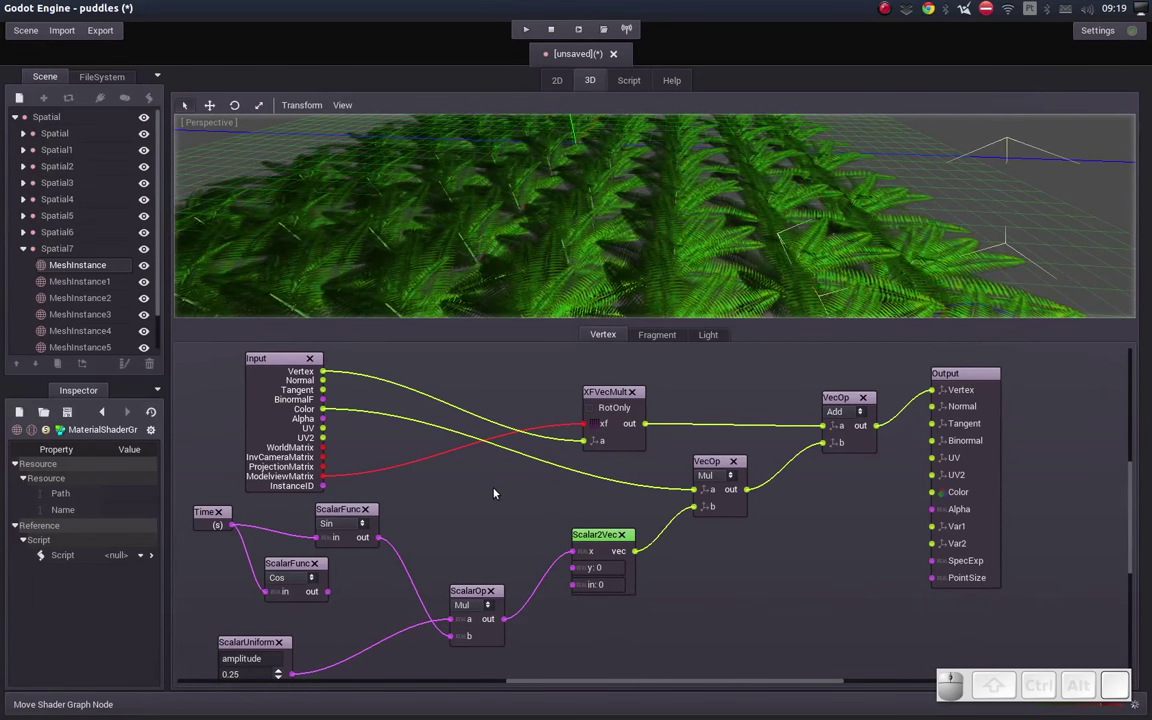
# Step: Pan the vertex graph and drag Scalar2Vec and neighbours into a tidier layout
pyautogui.middleClick(500, 508)
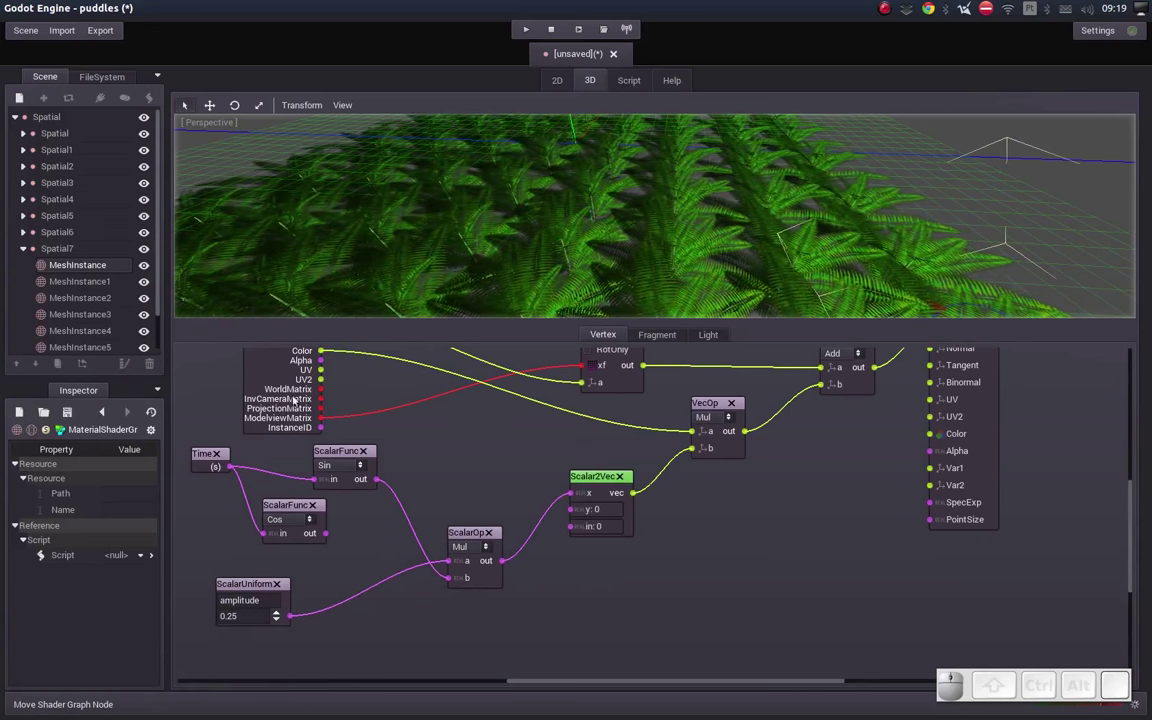
pyautogui.middleClick(427, 440)
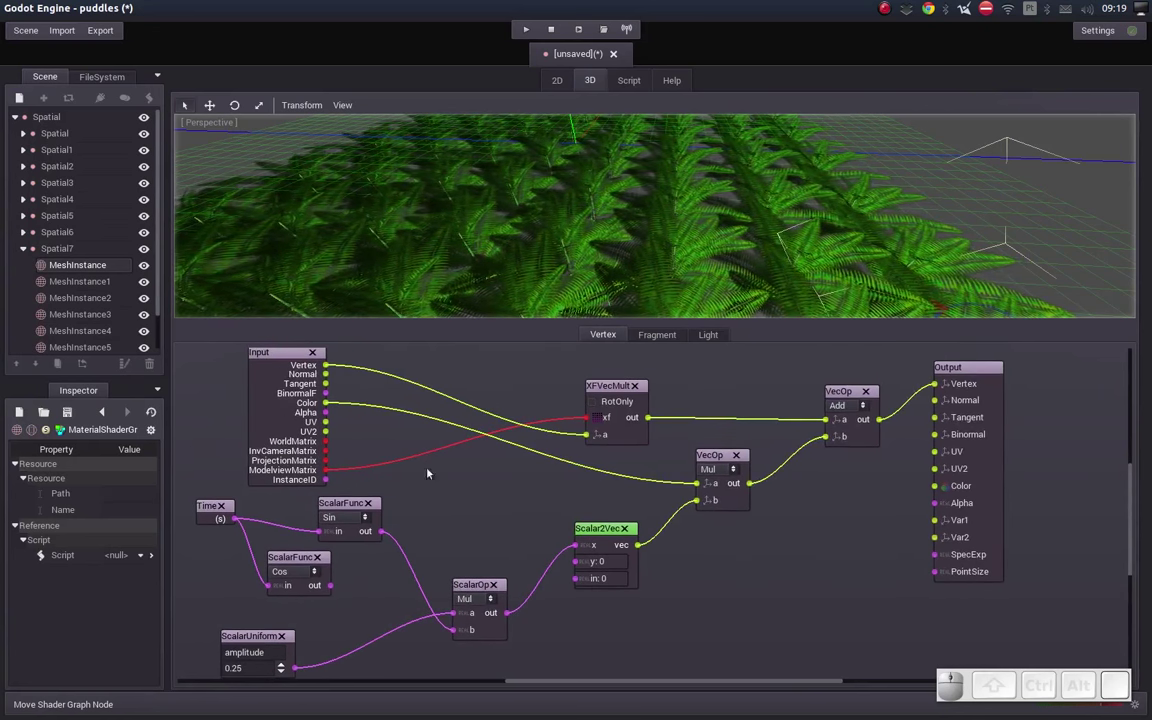
pyautogui.middleClick(444, 491)
pyautogui.middleClick(445, 462)
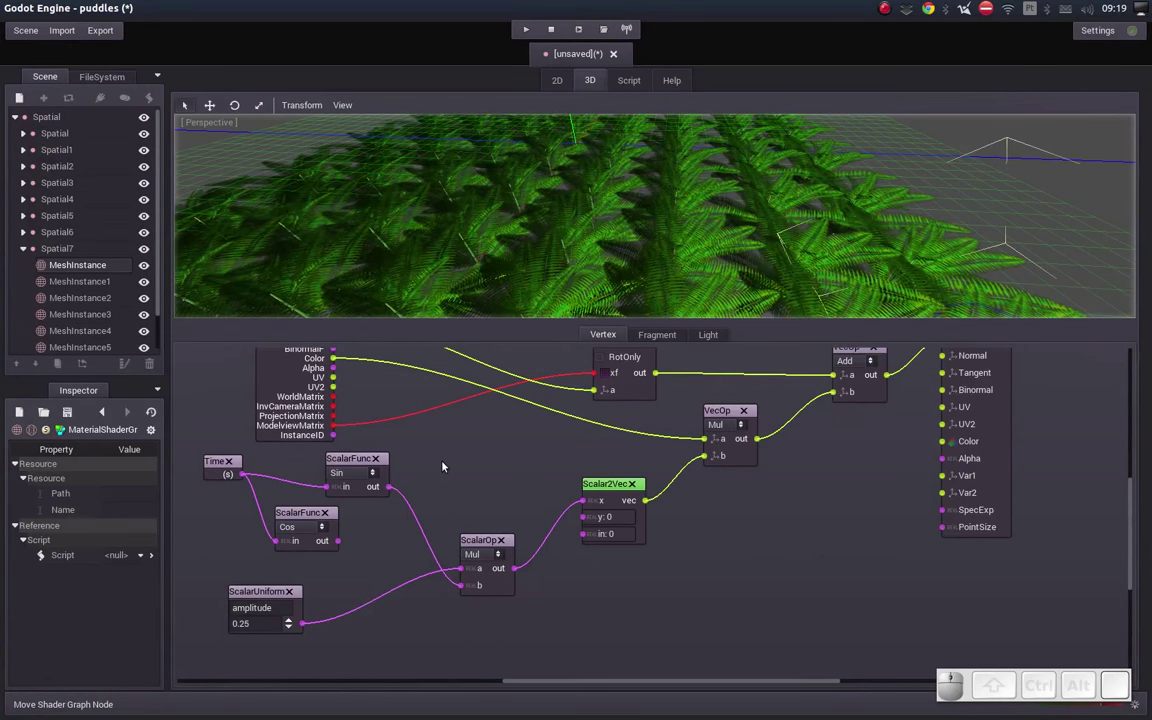
pyautogui.moveTo(449, 434); pyautogui.dragTo(350, 451)
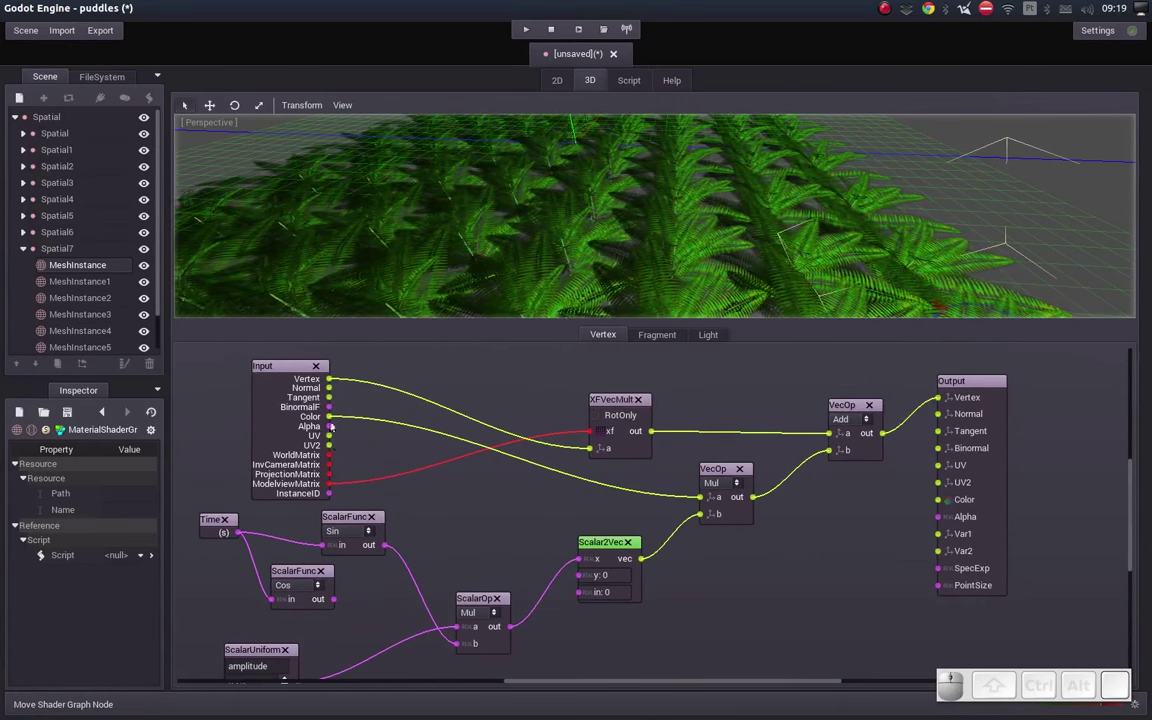
pyautogui.middleClick(467, 526)
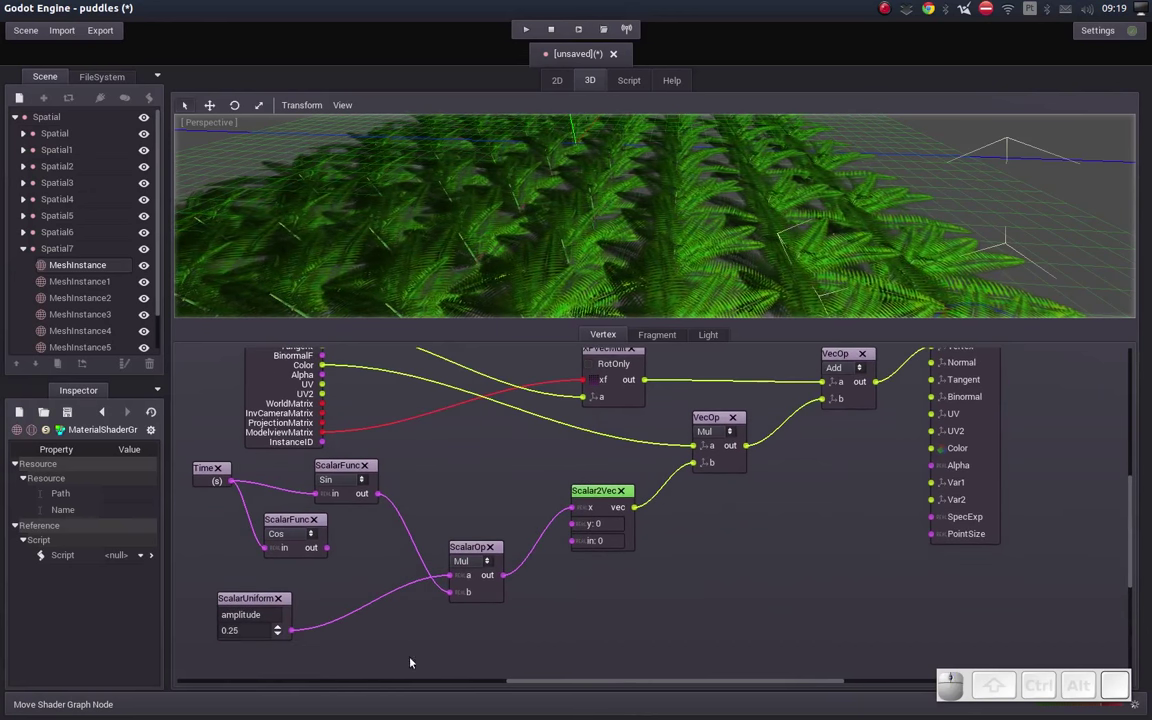
# Step: Add a second transform-vector multiply (XFVecMult) node and position it near the existing graph
pyautogui.rightClick(404, 626)
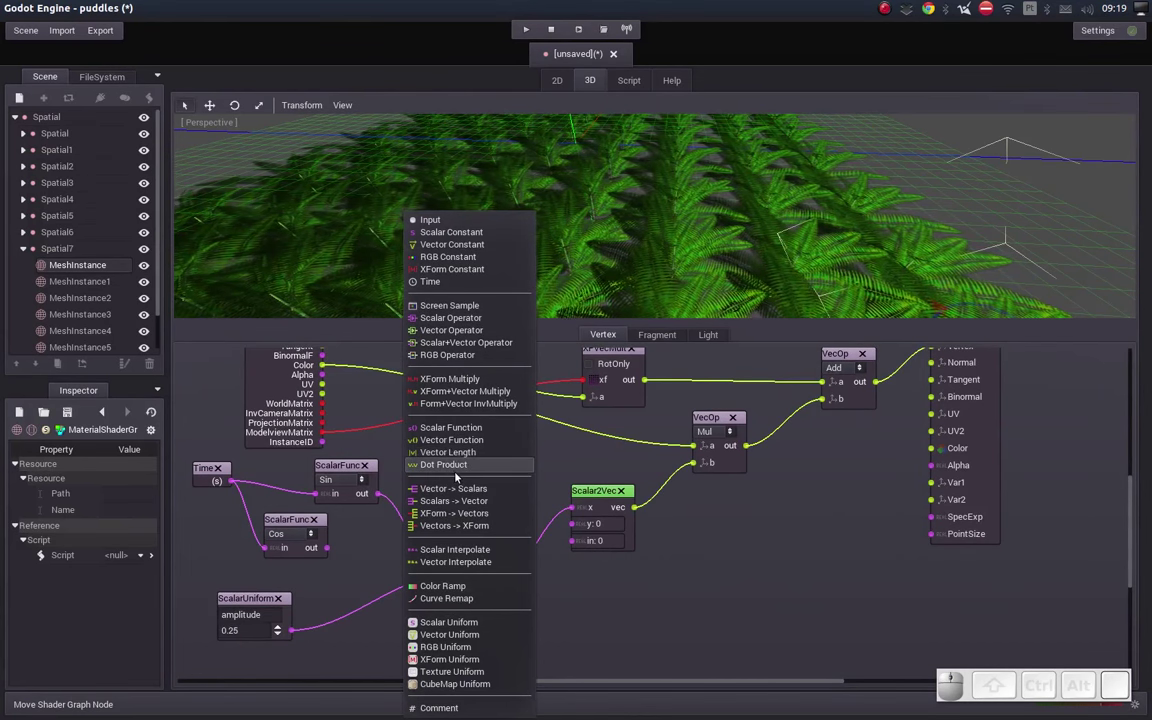
pyautogui.click(461, 392)
pyautogui.moveTo(491, 559); pyautogui.dragTo(443, 423)
pyautogui.moveTo(443, 423); pyautogui.dragTo(319, 439)
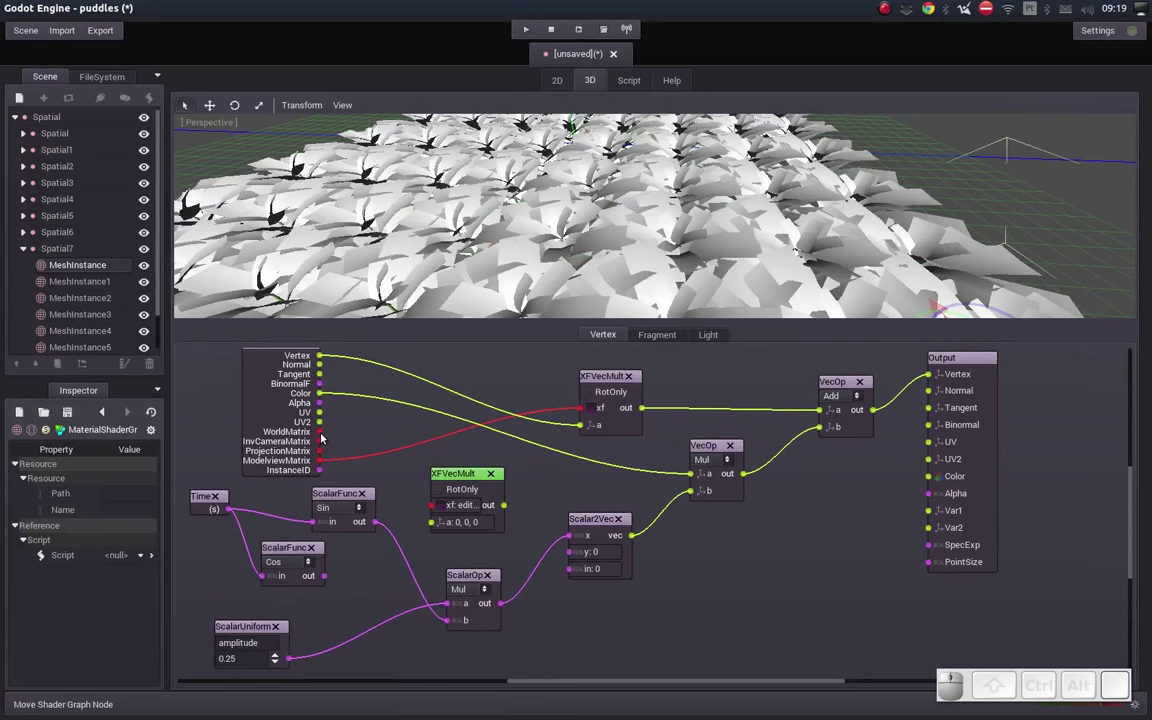
pyautogui.moveTo(330, 432); pyautogui.dragTo(321, 388)
pyautogui.click(323, 430)
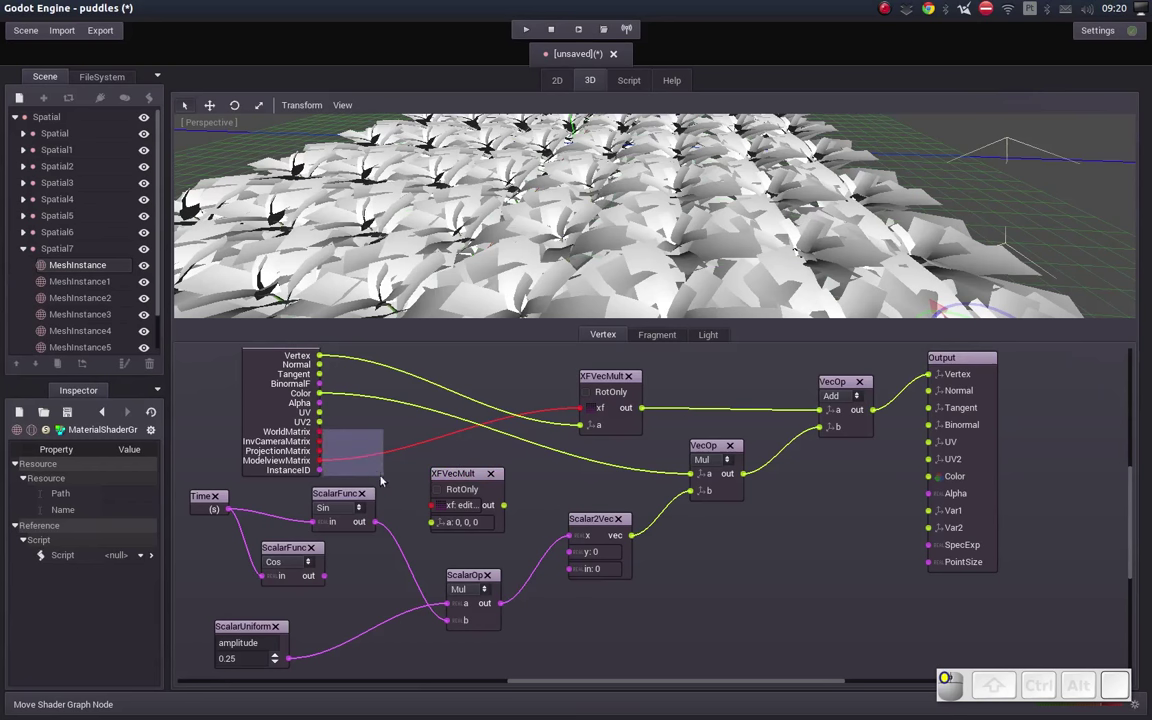
pyautogui.moveTo(325, 435); pyautogui.dragTo(435, 507)
pyautogui.moveTo(319, 357); pyautogui.dragTo(432, 524)
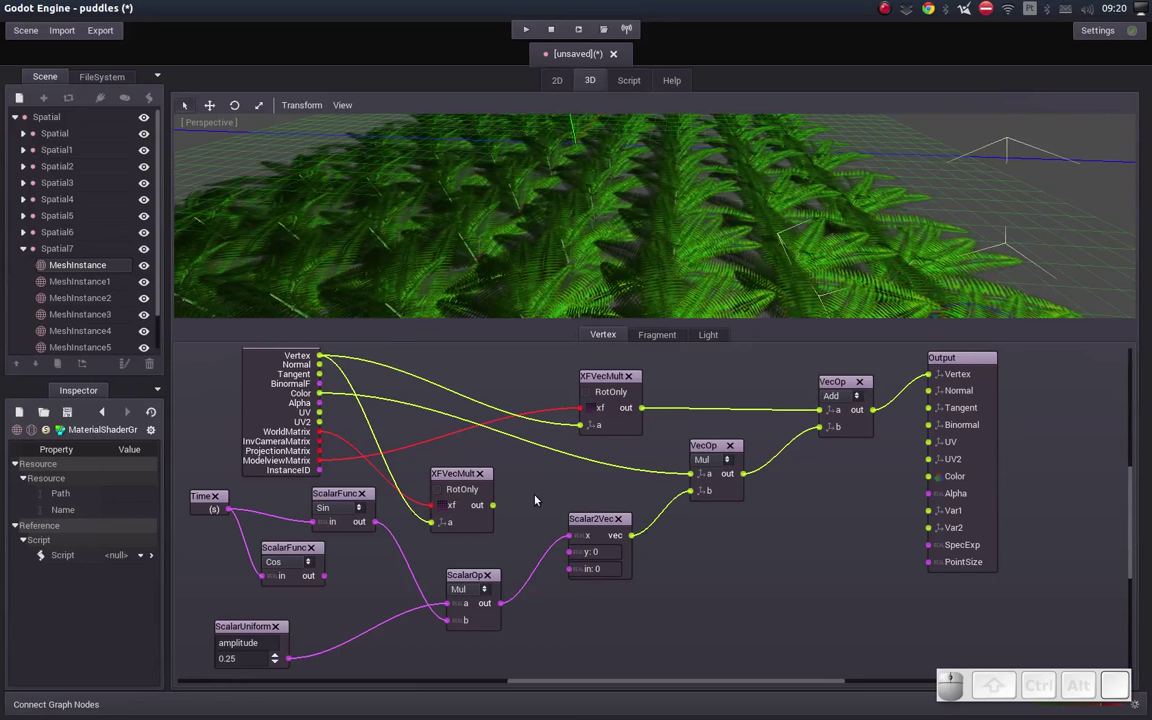
# Step: Move Time beside the Input node, Cos lower, and the world-matrix transform node below Input
pyautogui.moveTo(512, 505); pyautogui.dragTo(534, 501)
pyautogui.moveTo(559, 501); pyautogui.dragTo(634, 492)
pyautogui.middleClick(637, 491)
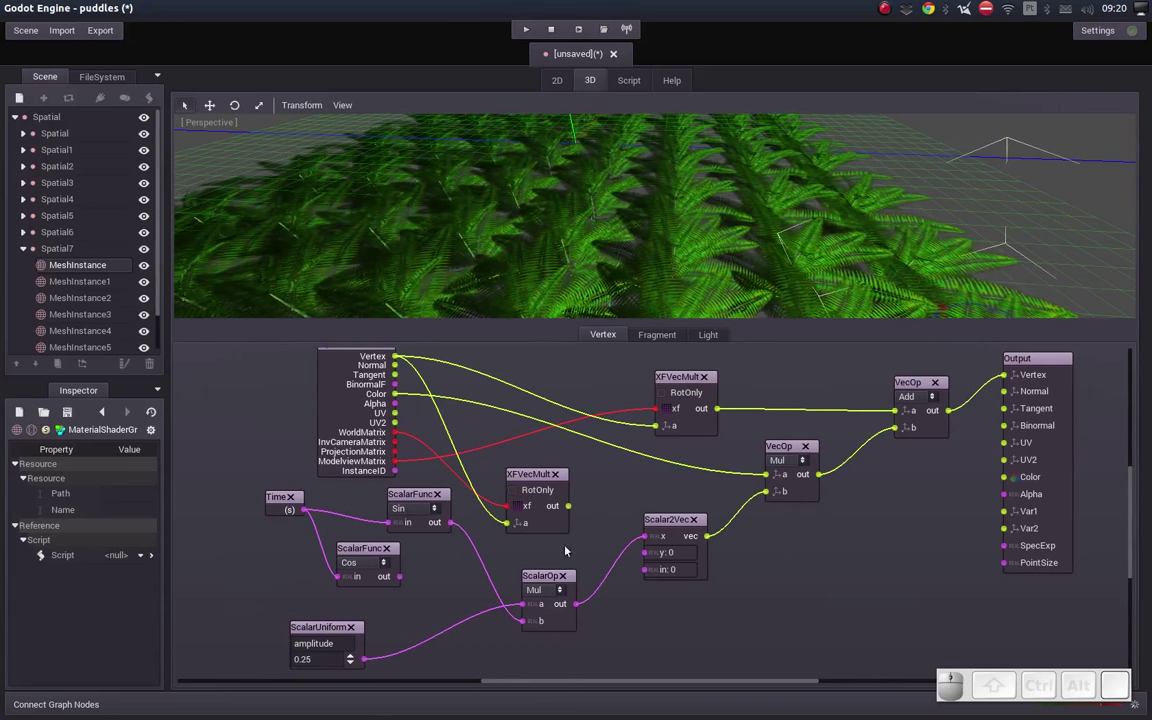
pyautogui.middleClick(456, 571)
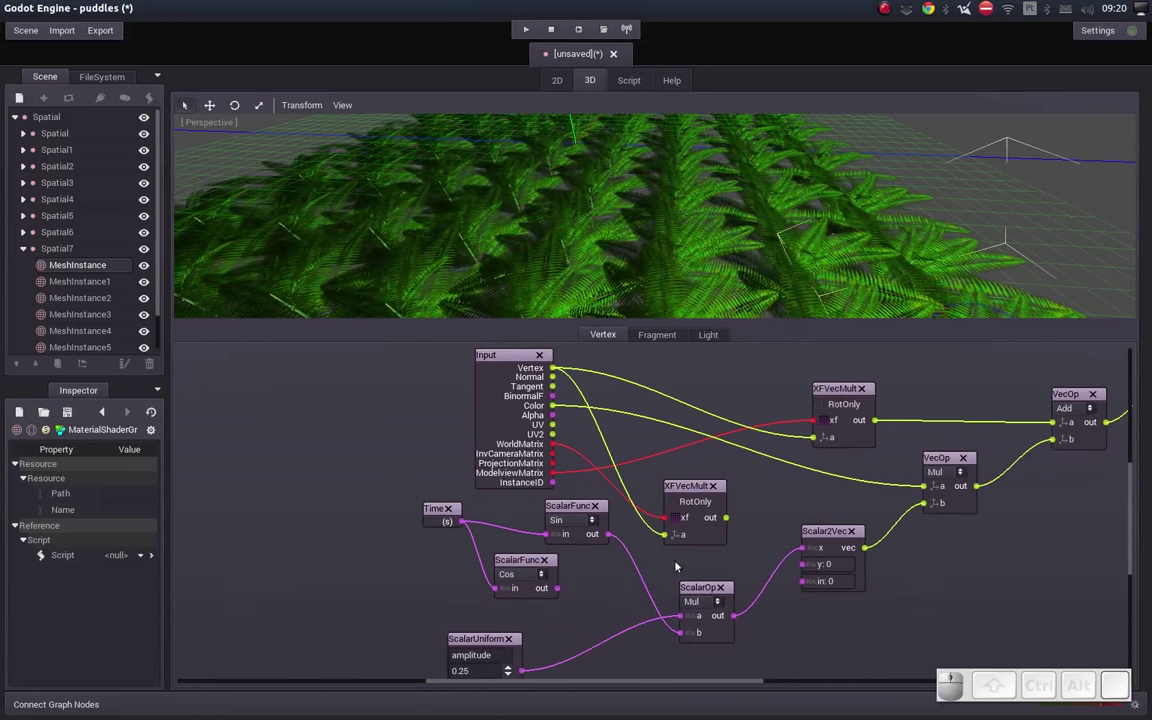
pyautogui.moveTo(498, 355); pyautogui.dragTo(637, 496)
pyautogui.moveTo(681, 495); pyautogui.dragTo(433, 503)
pyautogui.click(551, 566)
pyautogui.click(581, 508)
pyautogui.moveTo(450, 508); pyautogui.dragTo(362, 514)
pyautogui.moveTo(366, 532); pyautogui.dragTo(363, 527)
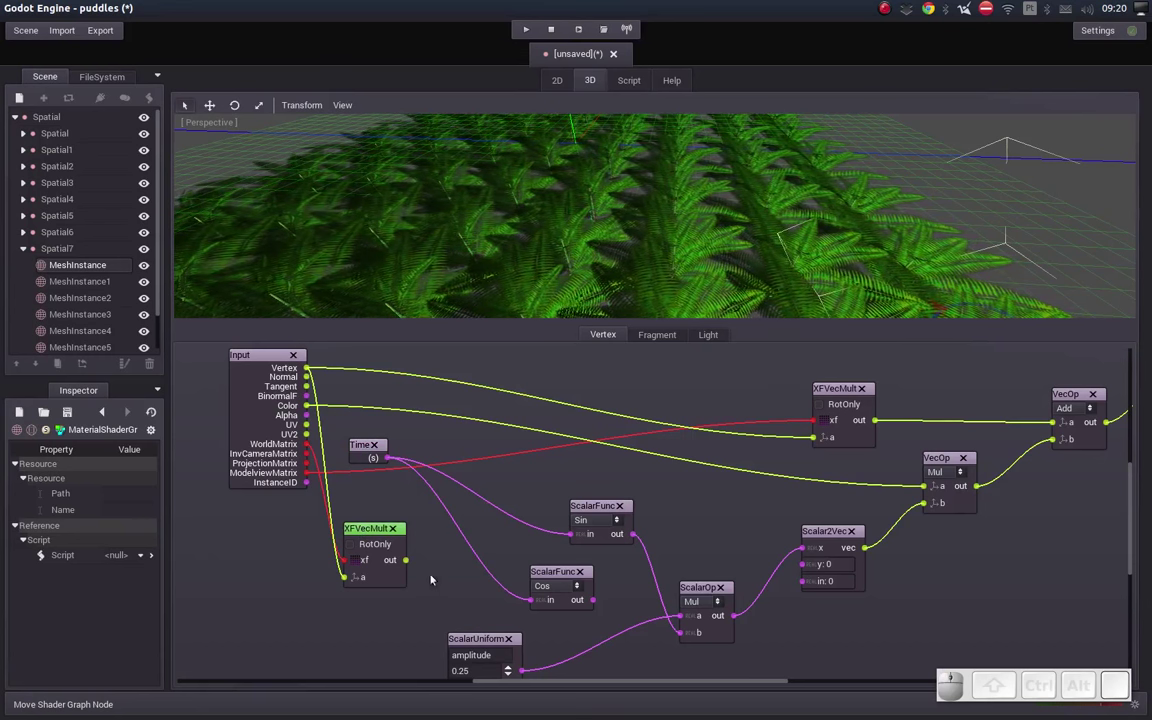
# Step: Add a Vec2Scalar node beside XFVecMult and feed the transformed position into its vec input
pyautogui.rightClick(443, 573)
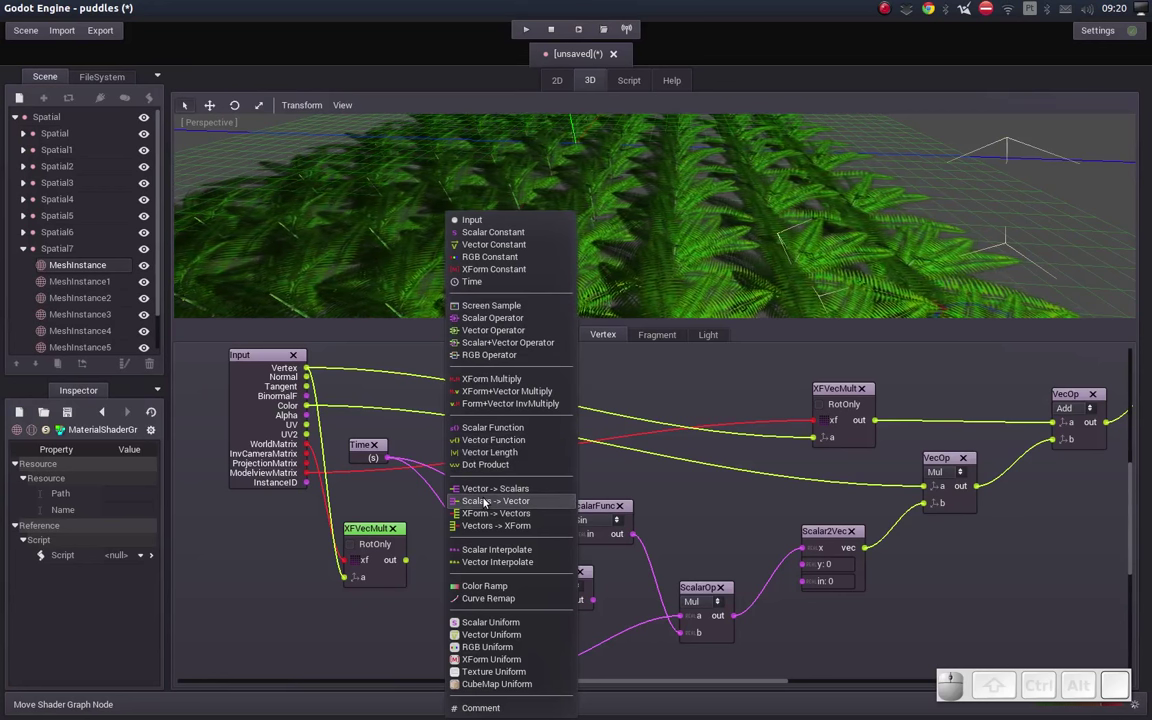
pyautogui.click(481, 490)
pyautogui.moveTo(744, 586); pyautogui.dragTo(445, 563)
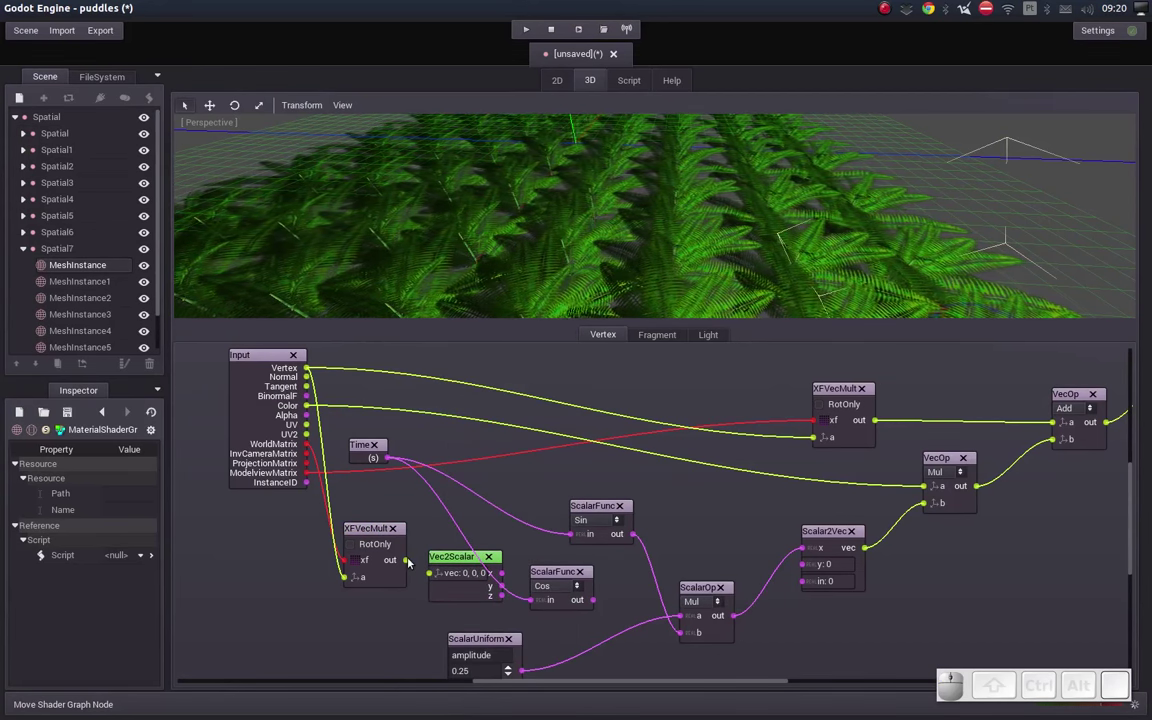
pyautogui.moveTo(409, 562); pyautogui.dragTo(433, 575)
pyautogui.click(362, 526)
pyautogui.moveTo(447, 558); pyautogui.dragTo(427, 555)
pyautogui.click(564, 574)
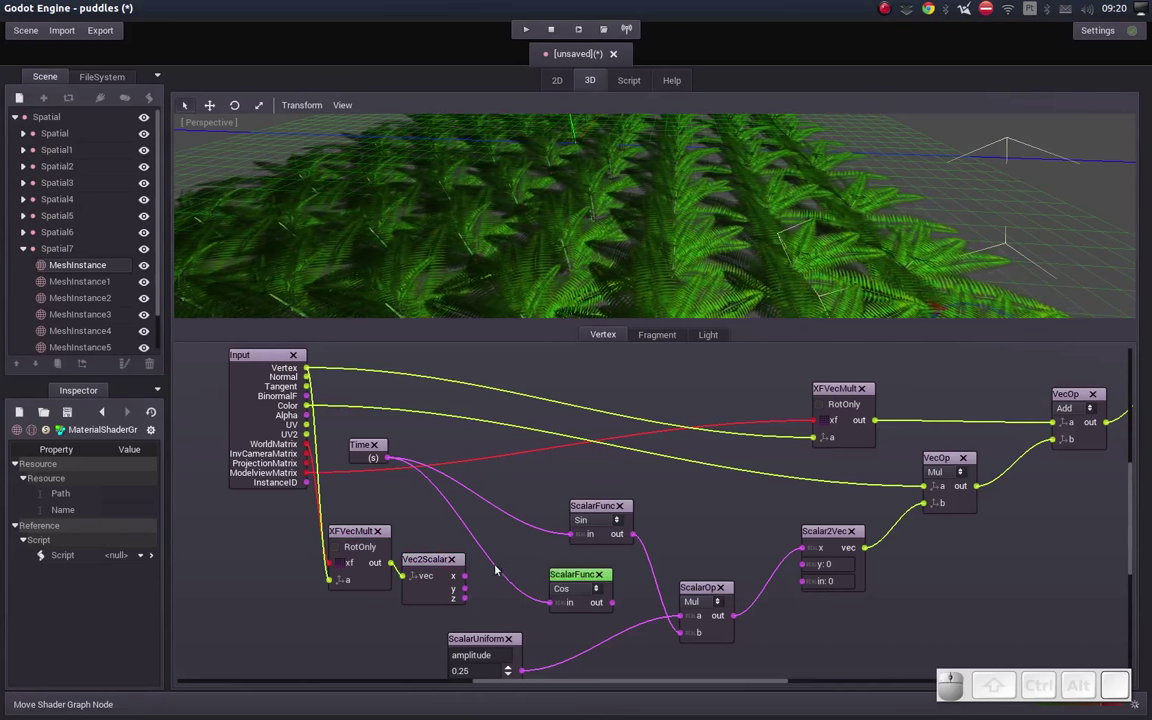
pyautogui.click(450, 555)
# Step: Add a Scalar Operator near Time taking Time and the Vec2Scalar x value as inputs
pyautogui.rightClick(493, 477)
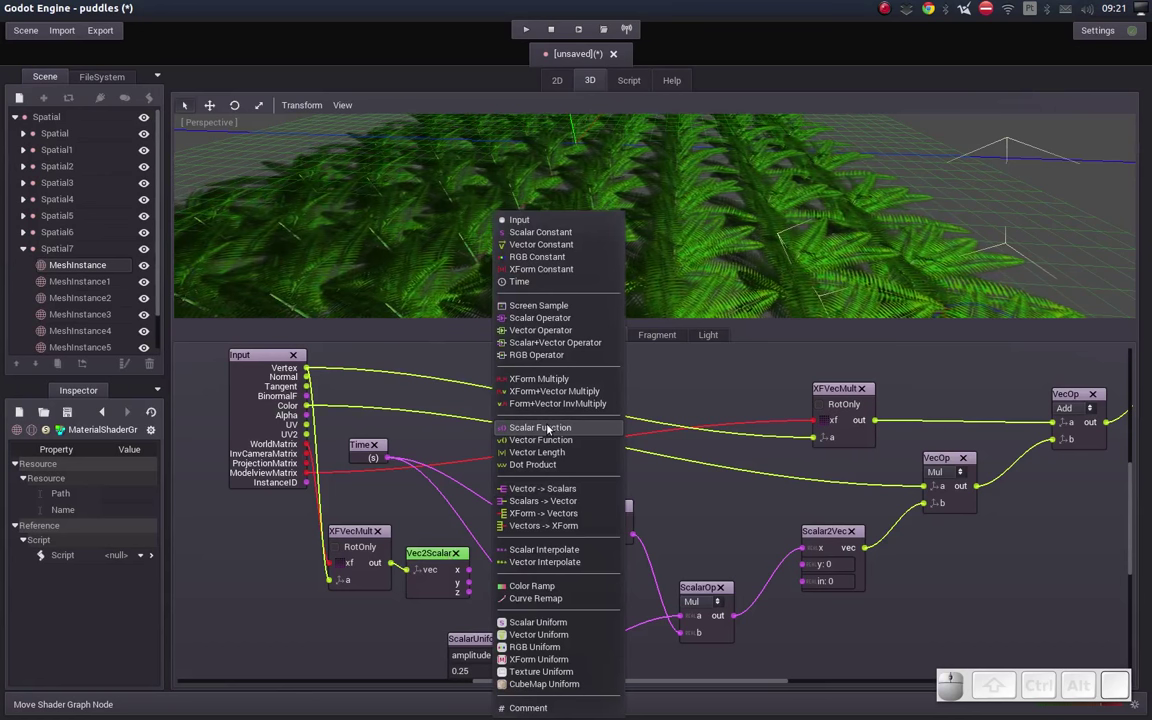
pyautogui.click(535, 320)
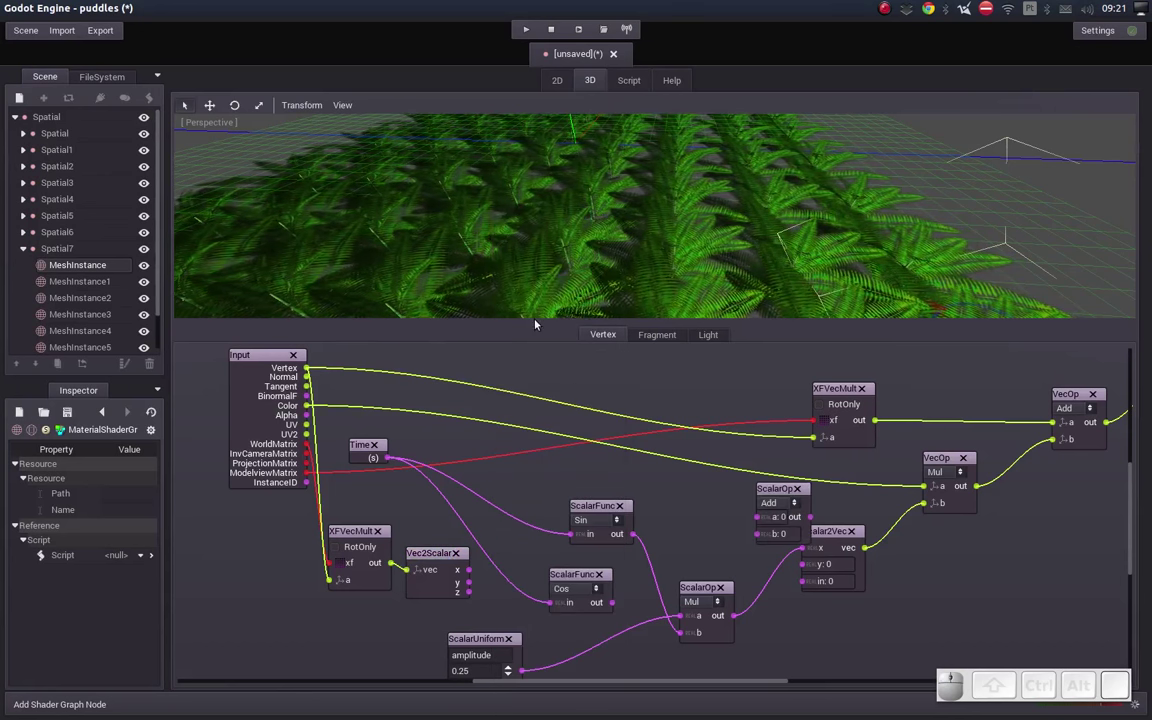
pyautogui.moveTo(793, 487); pyautogui.dragTo(517, 470)
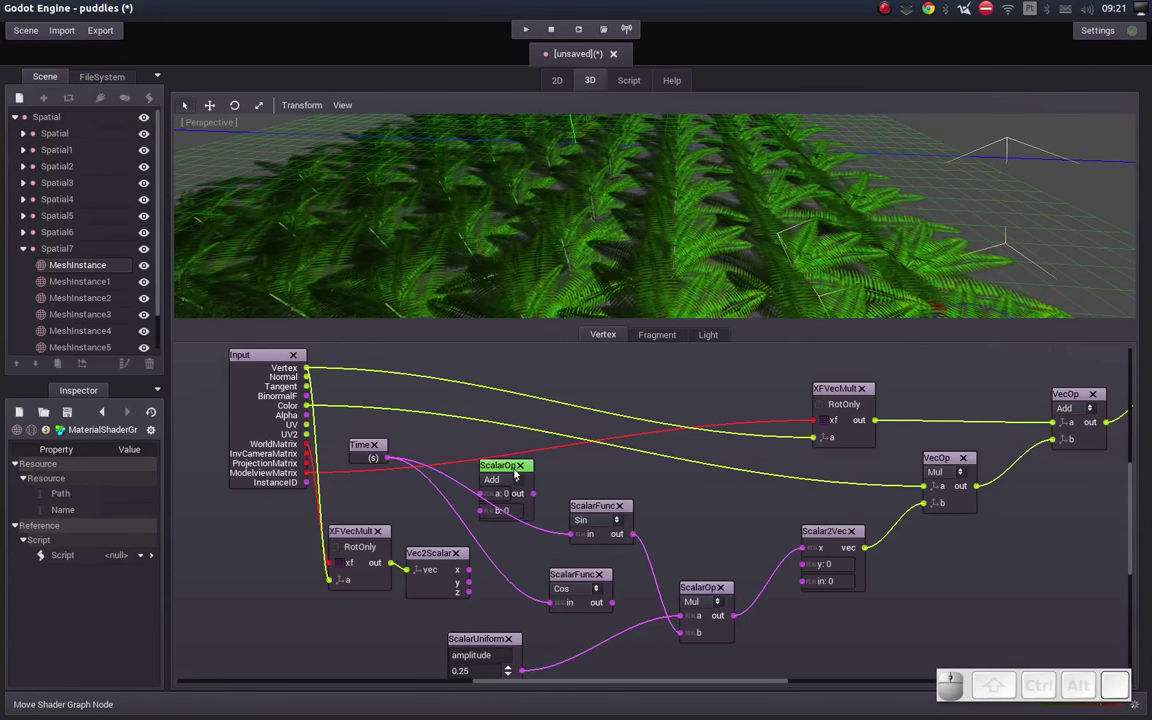
pyautogui.moveTo(398, 460); pyautogui.dragTo(478, 573)
pyautogui.click(358, 532)
pyautogui.click(505, 465)
pyautogui.click(618, 505)
pyautogui.click(598, 575)
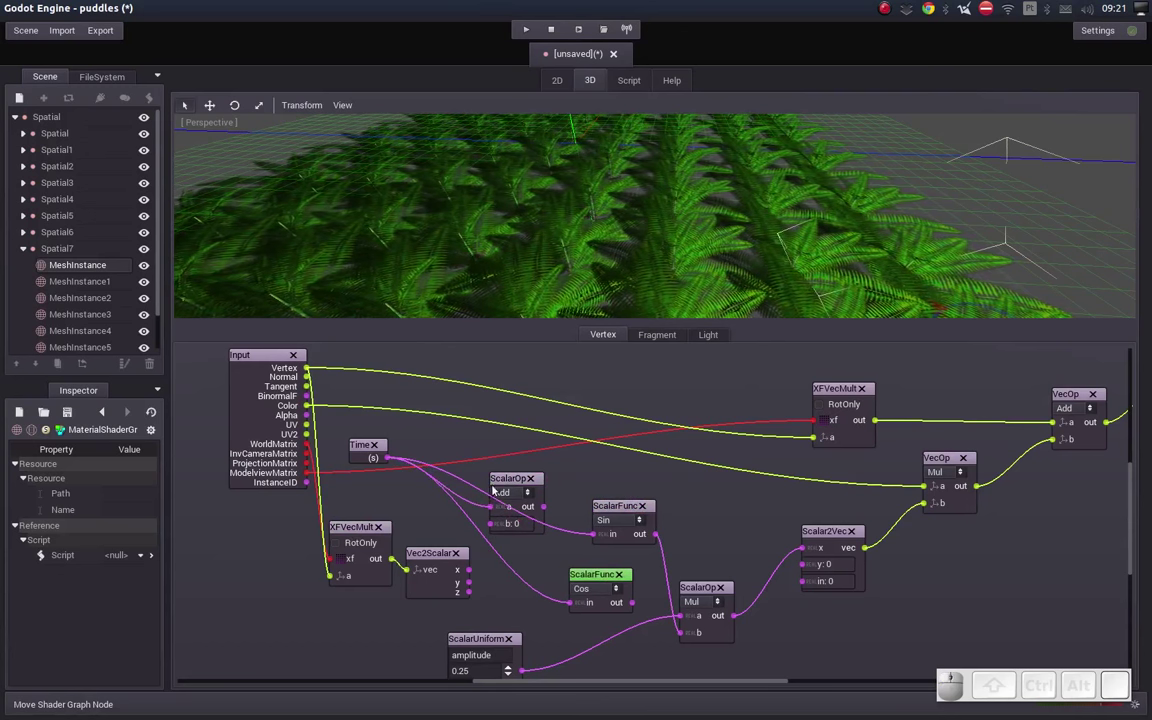
pyautogui.click(507, 479)
pyautogui.moveTo(475, 567); pyautogui.dragTo(503, 522)
pyautogui.click(542, 494)
pyautogui.click(516, 539)
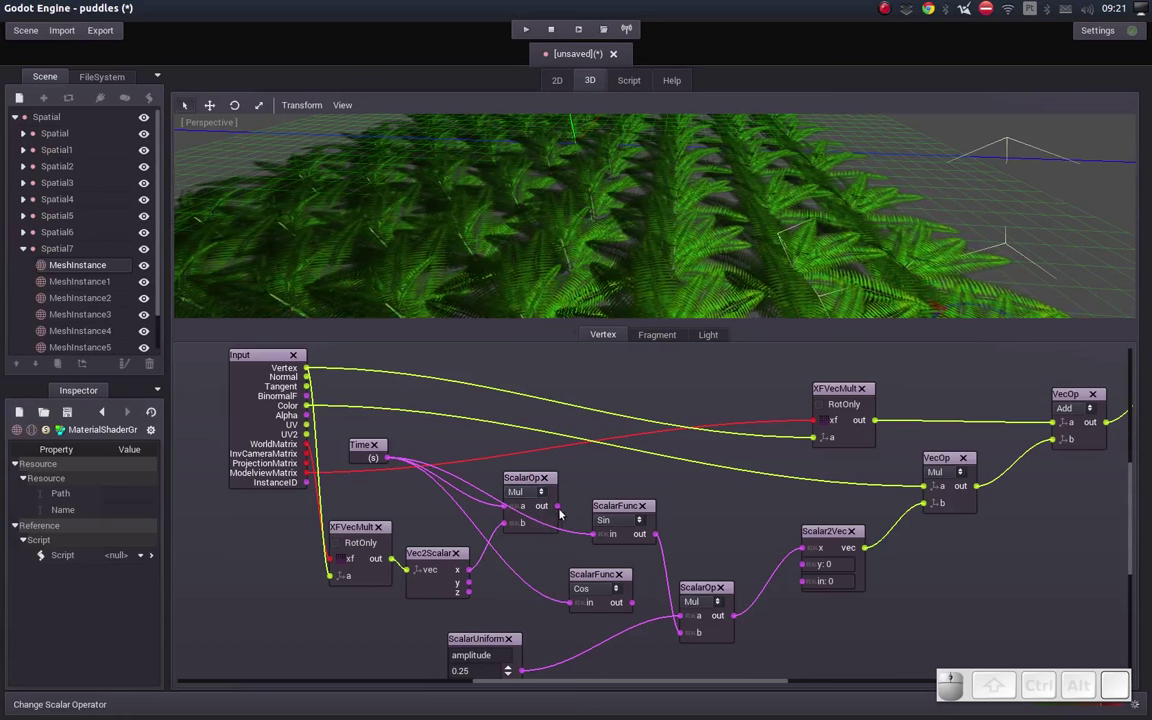
# Step: Route the operator's output into Sin and Cos, drop Time's direct links, and set it to Add
pyautogui.moveTo(556, 506); pyautogui.dragTo(596, 538)
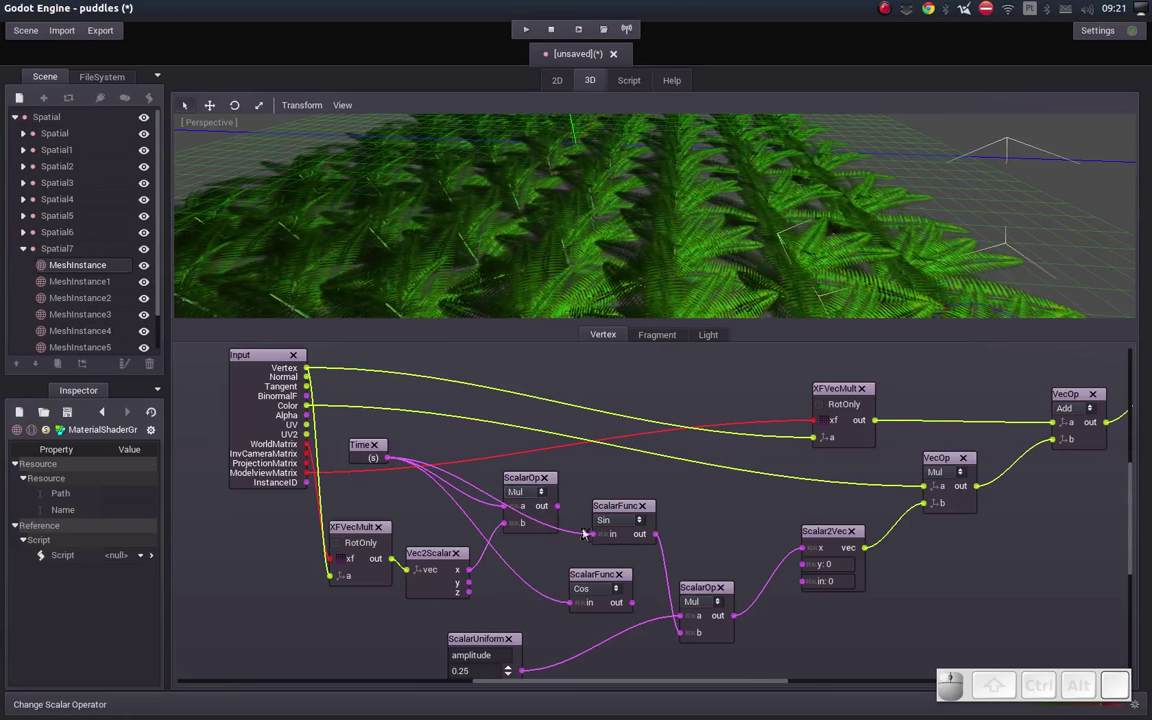
pyautogui.moveTo(560, 506); pyautogui.dragTo(584, 525)
pyautogui.moveTo(560, 505); pyautogui.dragTo(571, 604)
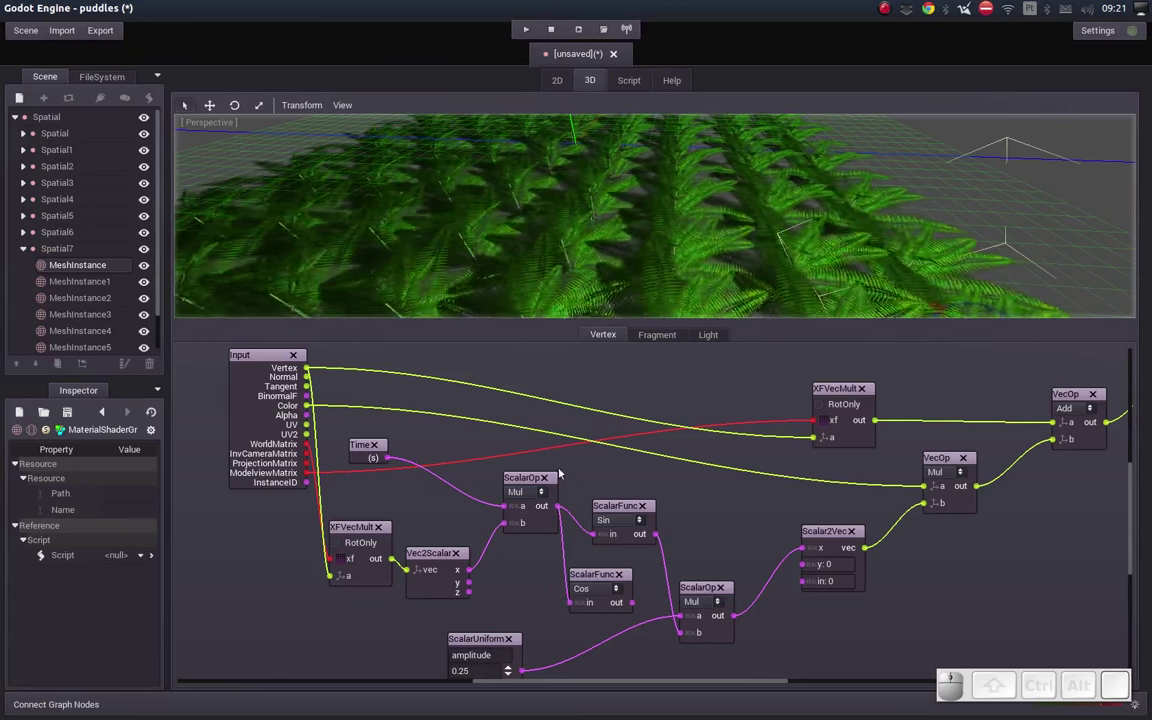
pyautogui.click(540, 491)
pyautogui.click(515, 510)
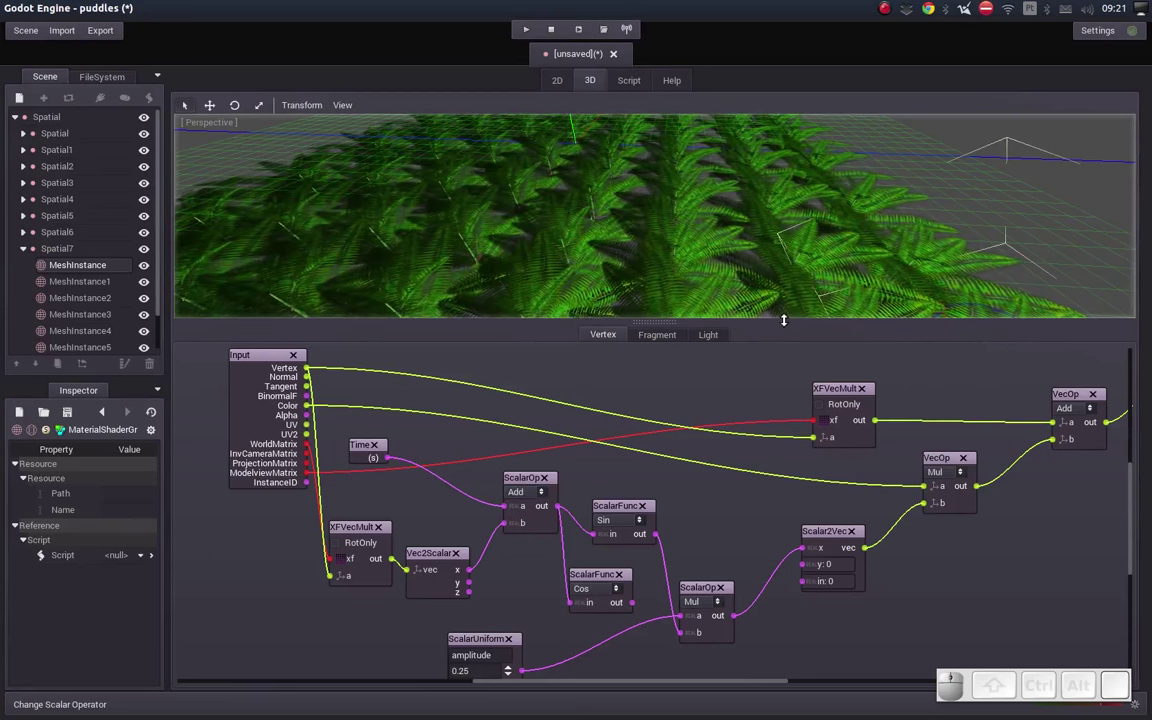
pyautogui.middleClick(734, 249)
pyautogui.middleClick(710, 214)
pyautogui.moveTo(679, 237); pyautogui.dragTo(723, 231)
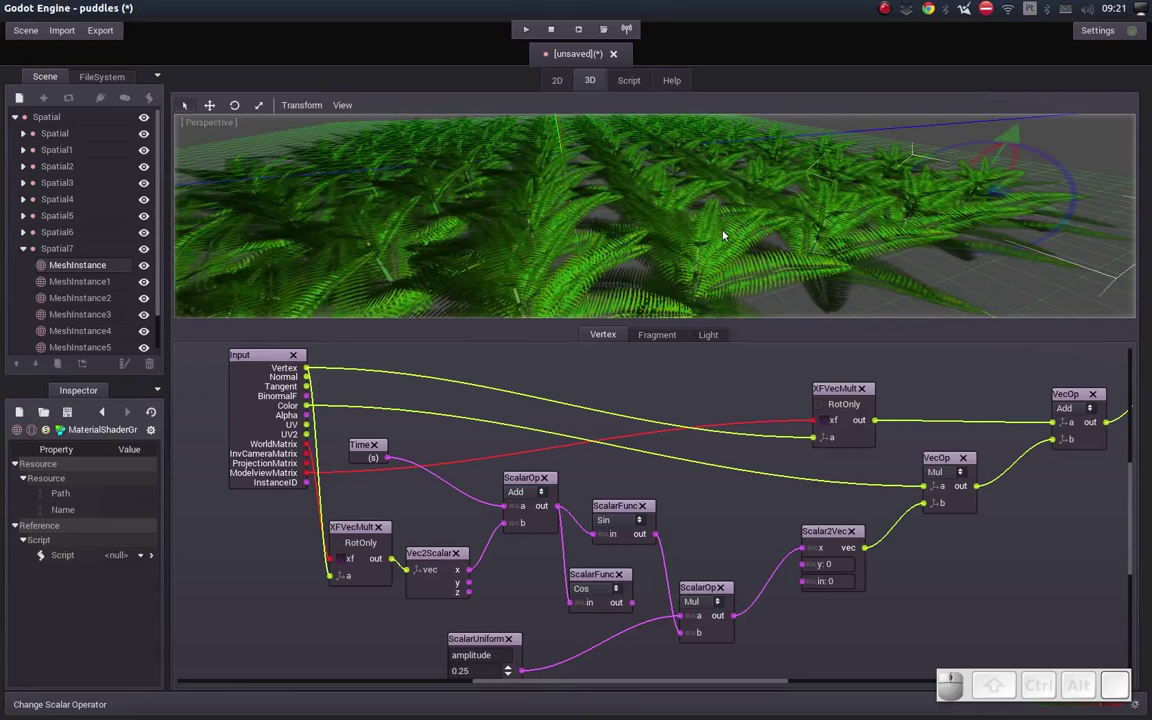
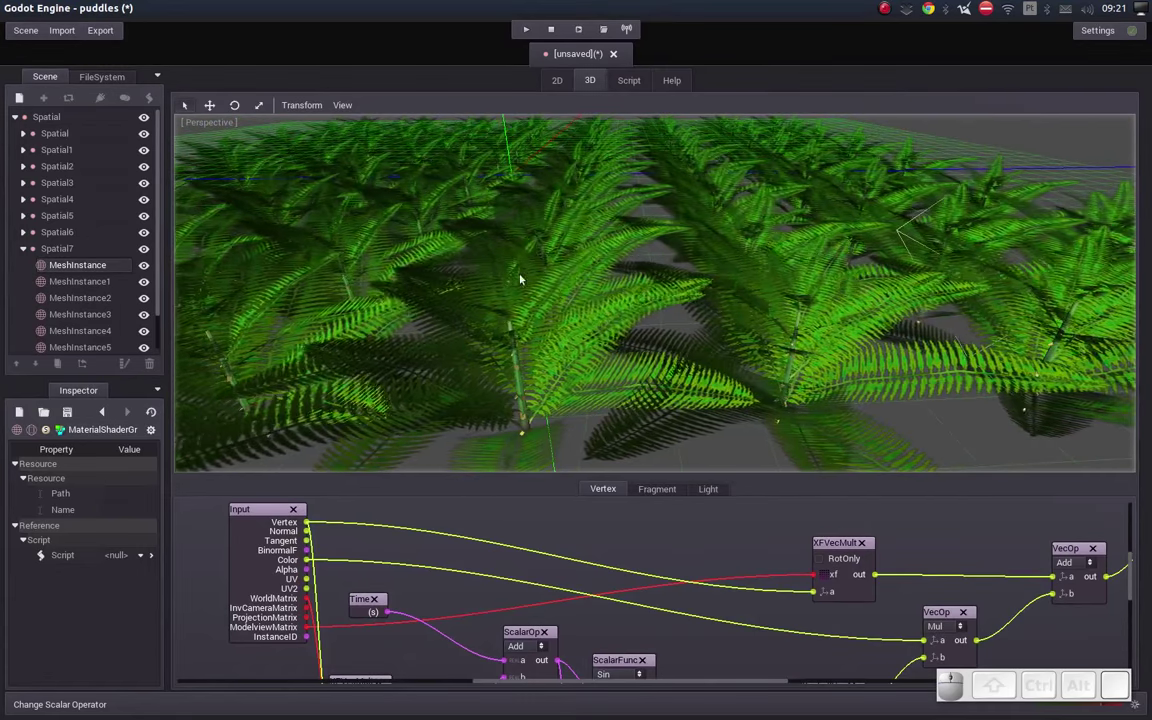
pyautogui.moveTo(545, 275); pyautogui.dragTo(581, 272)
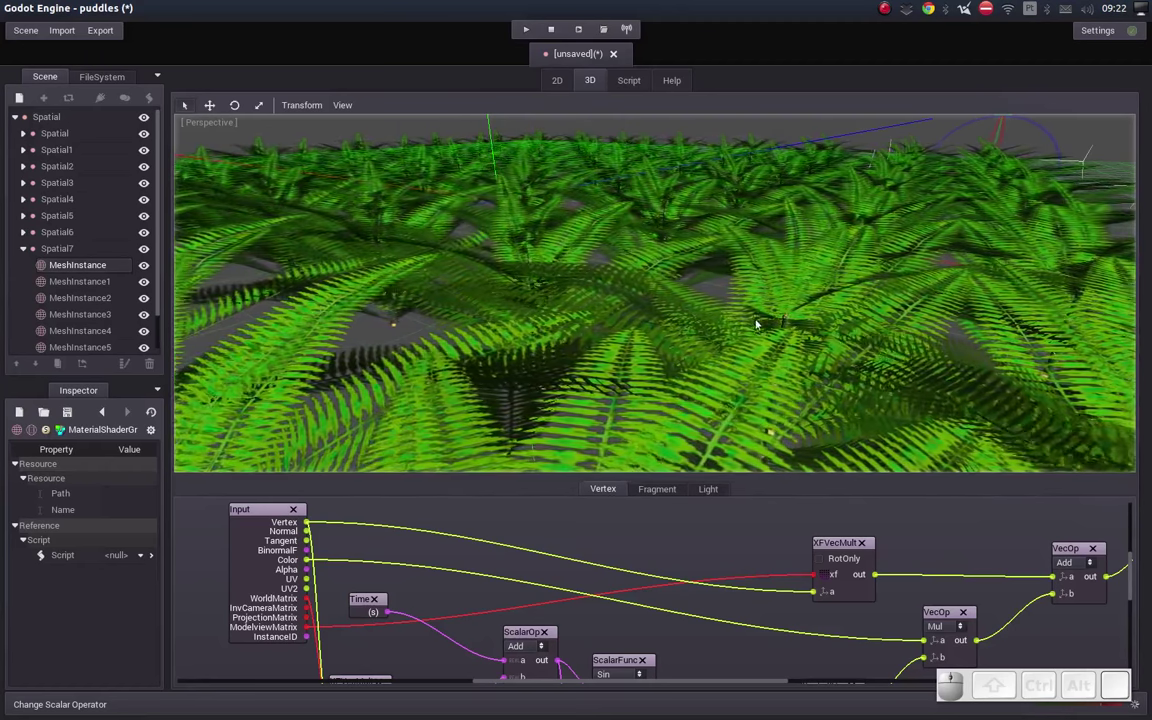
pyautogui.middleClick(736, 305)
pyautogui.middleClick(713, 303)
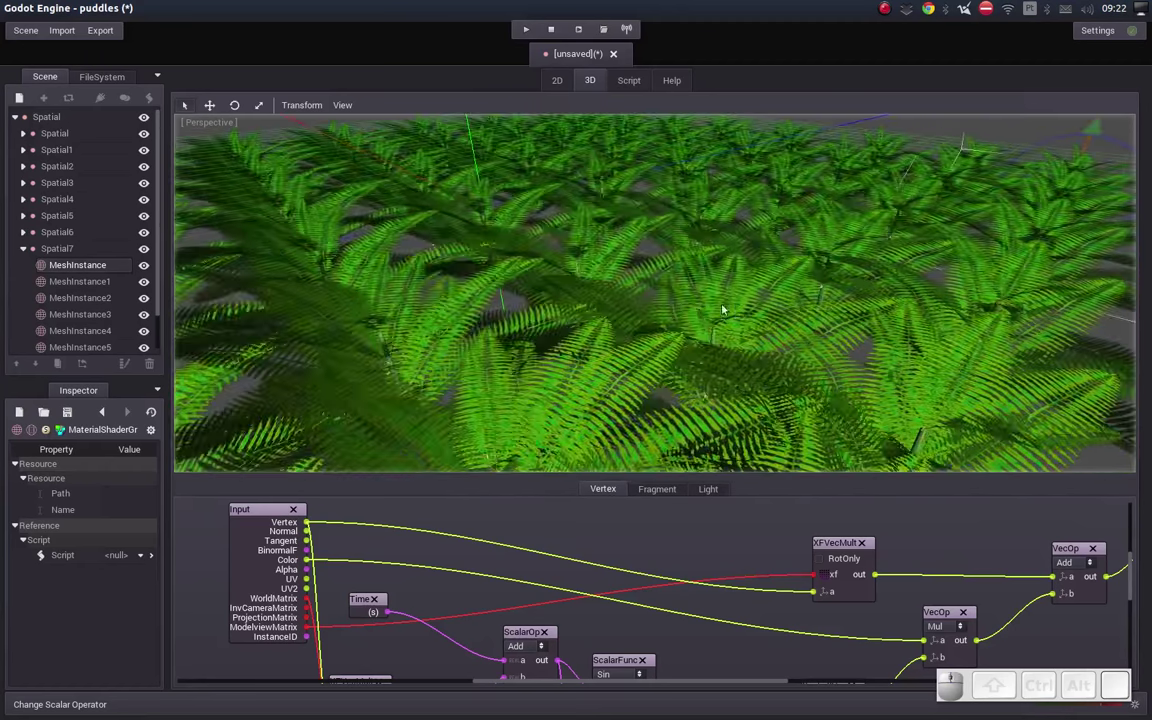
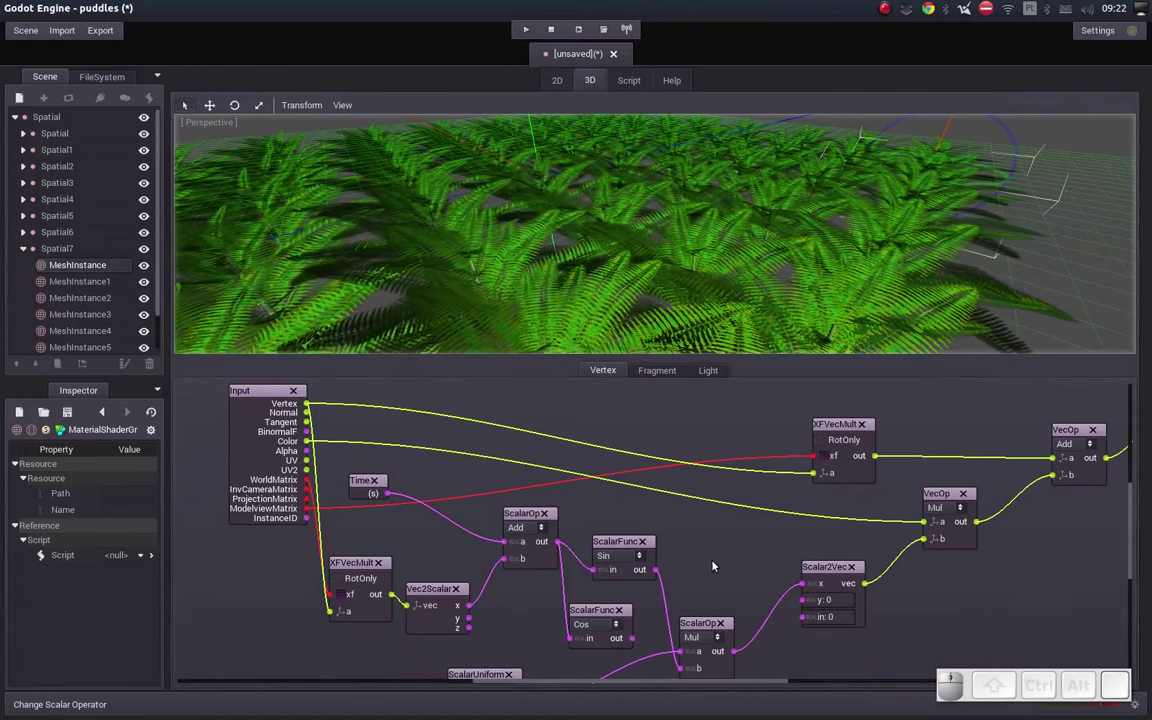
# Step: Add a new scalar multiply operator and place it below the sine chain
pyautogui.middleClick(726, 542)
pyautogui.middleClick(746, 509)
pyautogui.middleClick(774, 529)
pyautogui.click(723, 639)
pyautogui.moveTo(643, 604); pyautogui.dragTo(713, 627)
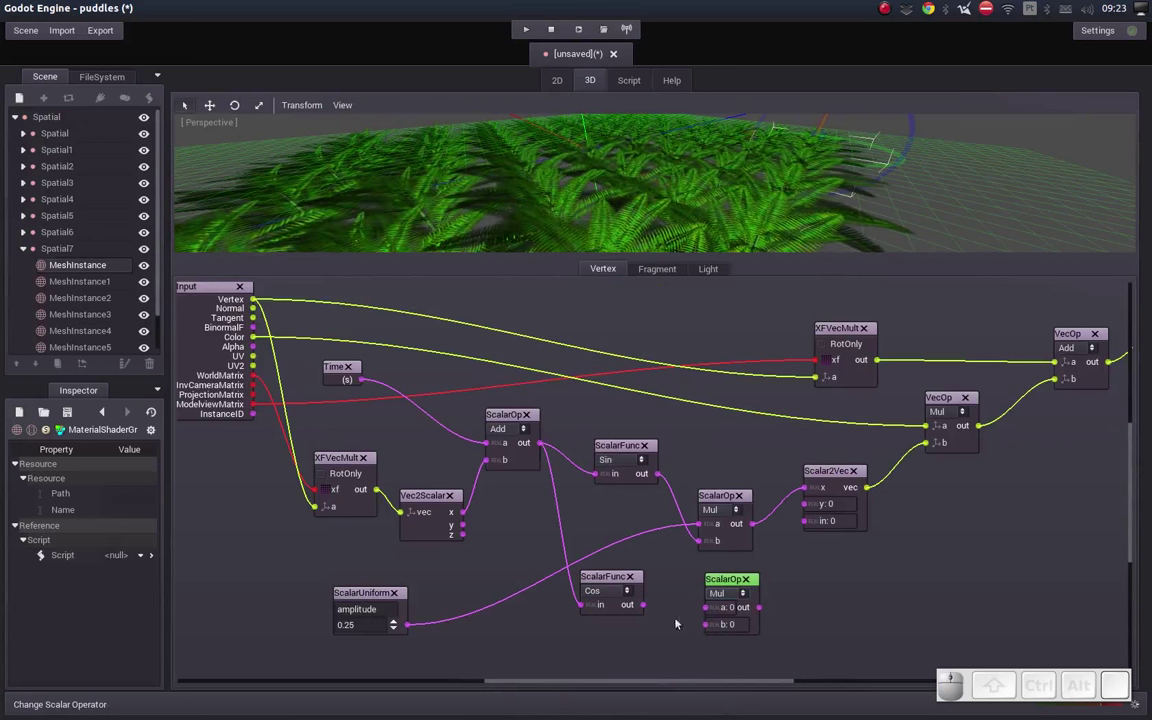
# Step: Wire Cos output and the amplitude uniform into the multiply, feeding its result to Scalar2Vec y
pyautogui.moveTo(649, 605); pyautogui.dragTo(706, 627)
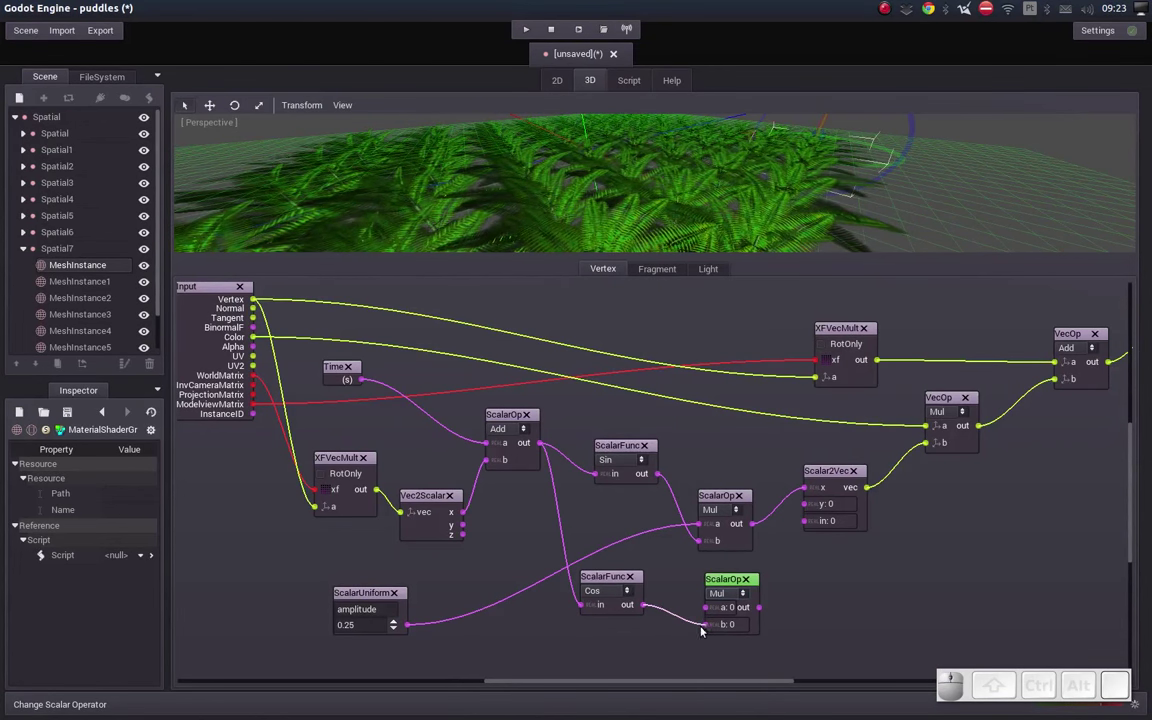
pyautogui.moveTo(411, 625); pyautogui.dragTo(436, 637)
pyautogui.moveTo(409, 625); pyautogui.dragTo(706, 607)
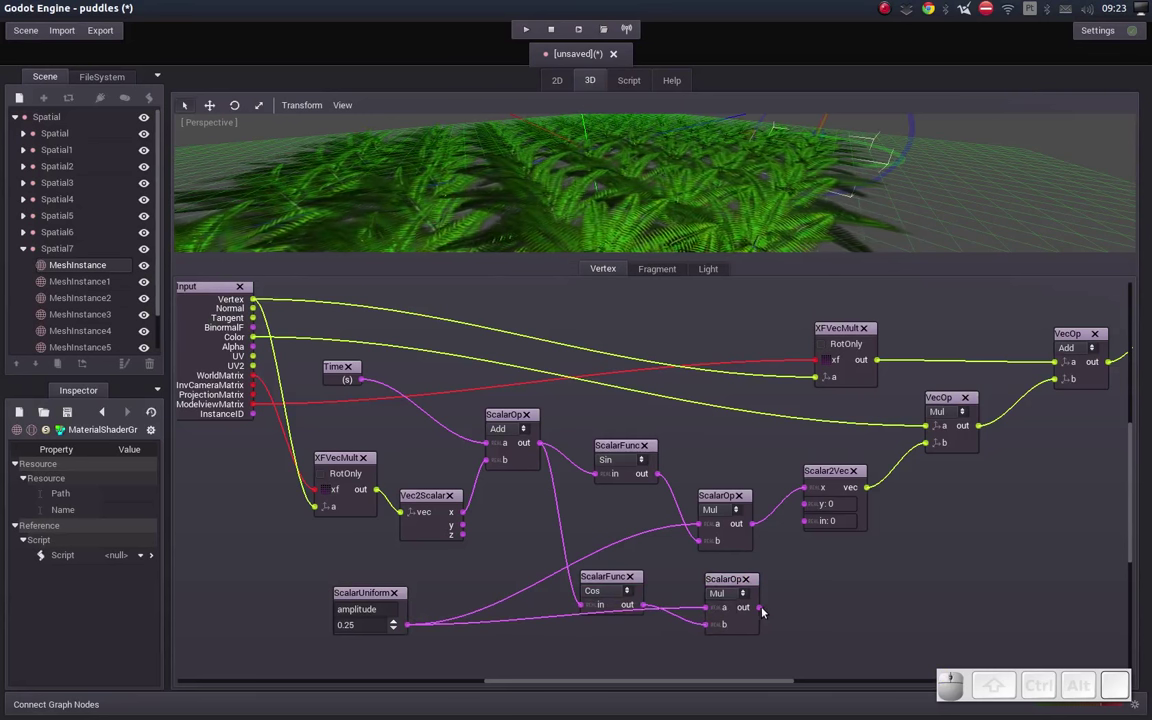
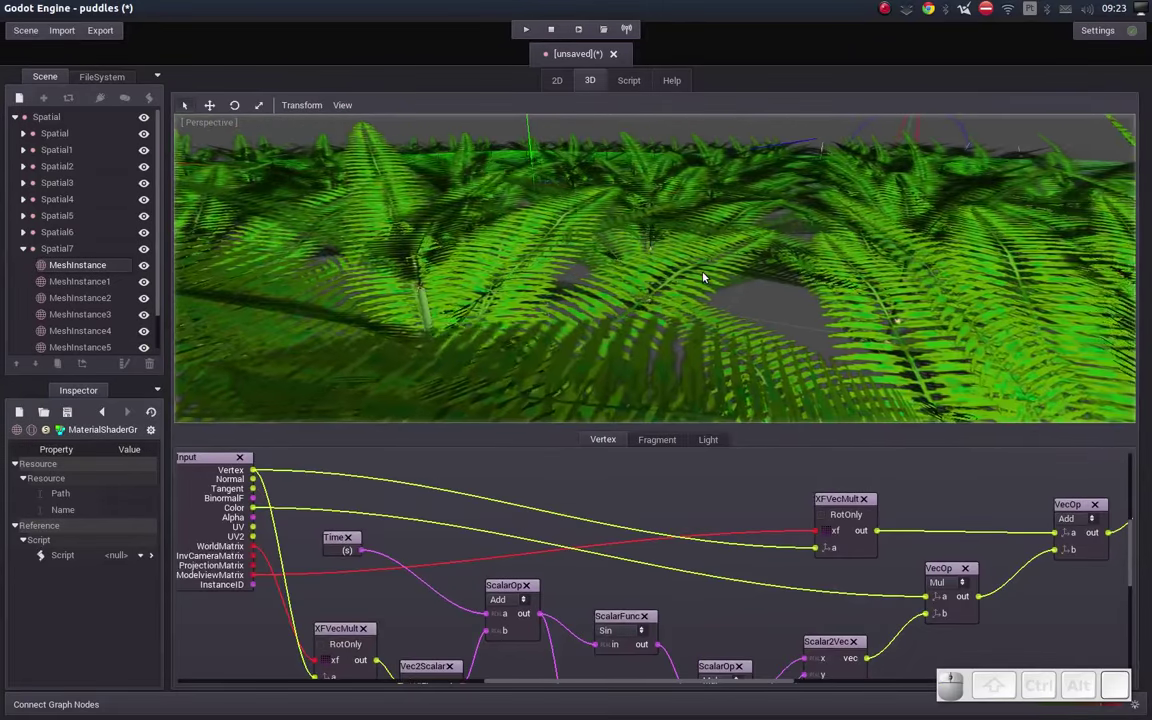
pyautogui.middleClick(700, 274)
pyautogui.moveTo(700, 274); pyautogui.dragTo(721, 276)
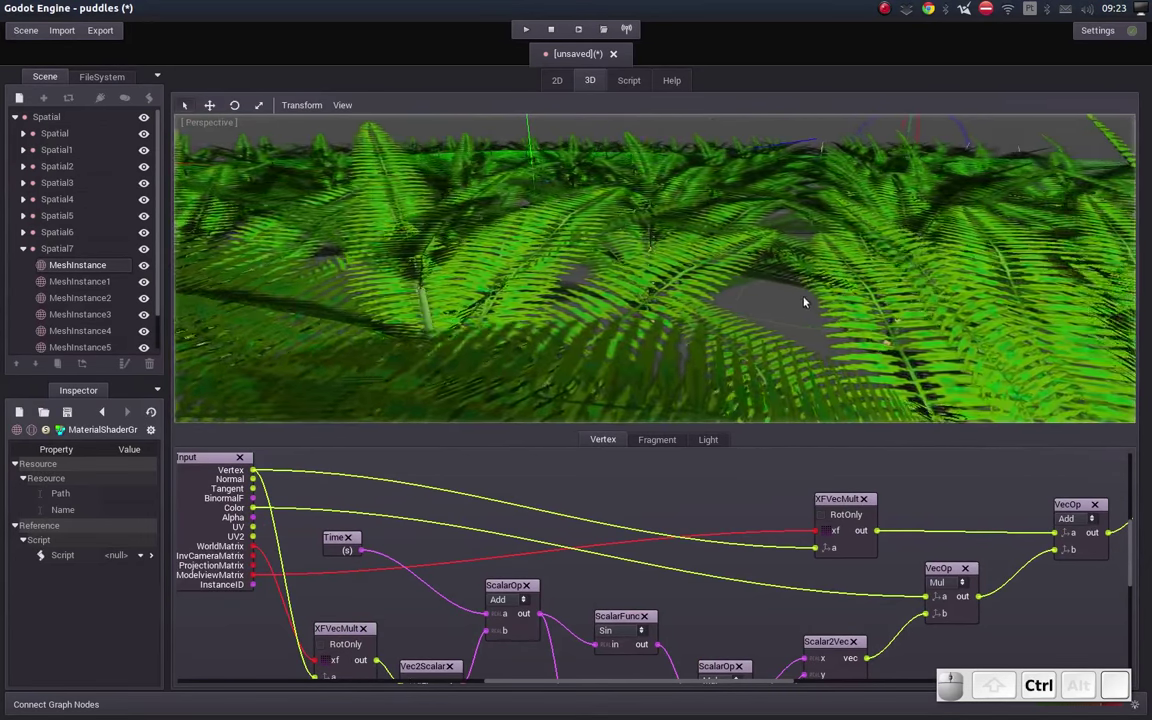